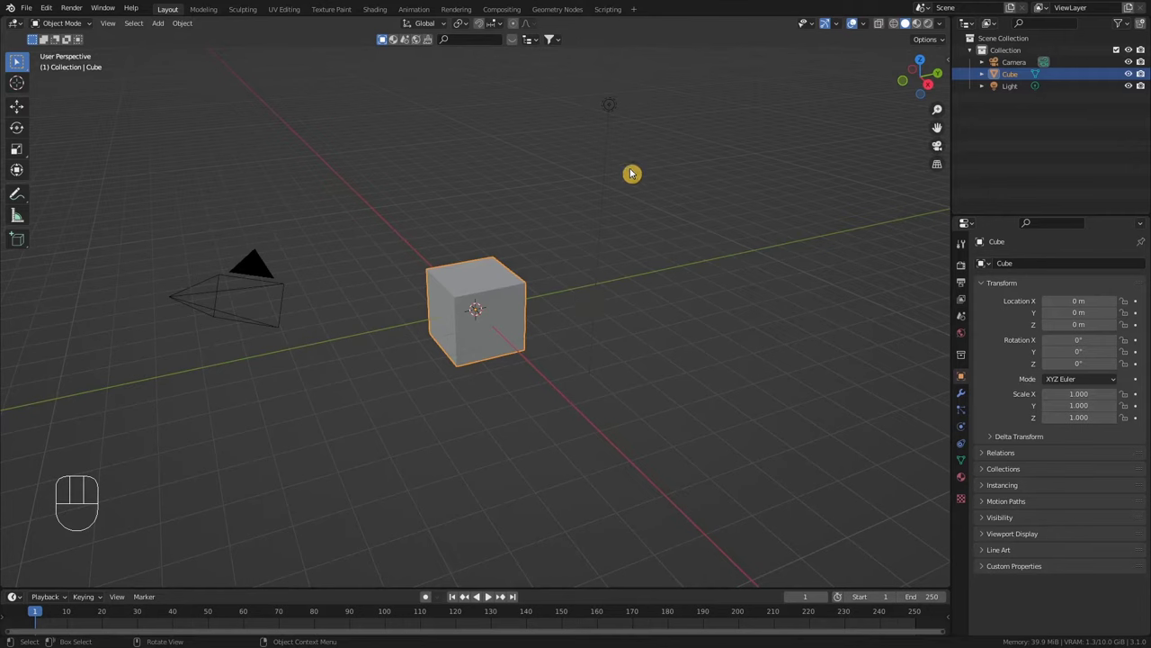
# Delete the camera and light so only the cube remains
pyautogui.click(621, 112)
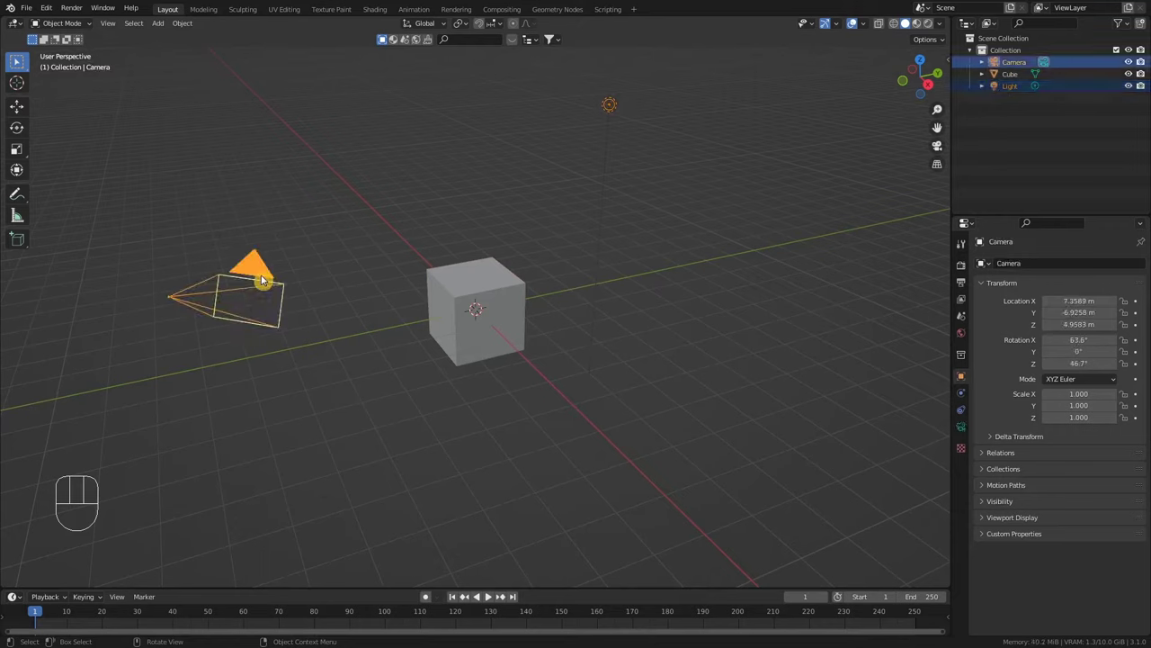
pyautogui.press('Delete')
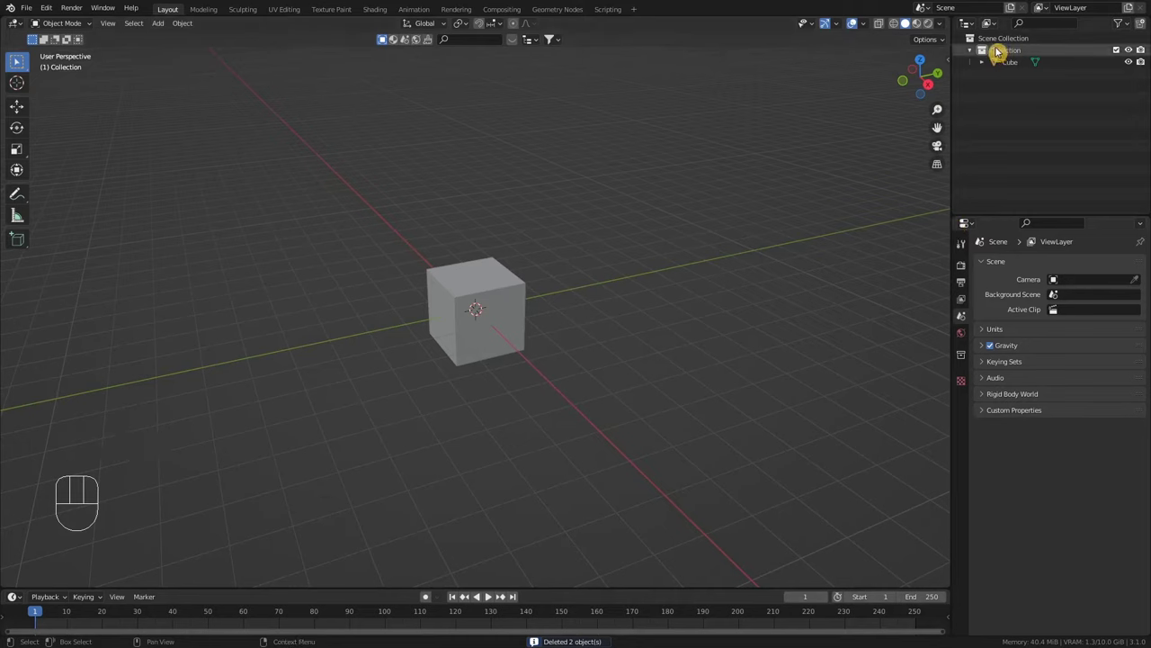
# Rename the collection to 'Schiff' and select the cube
pyautogui.click(1030, 55)
pyautogui.moveTo(1010, 58); pyautogui.dragTo(979, 83)
pyautogui.press('f')
pyautogui.click(501, 280)
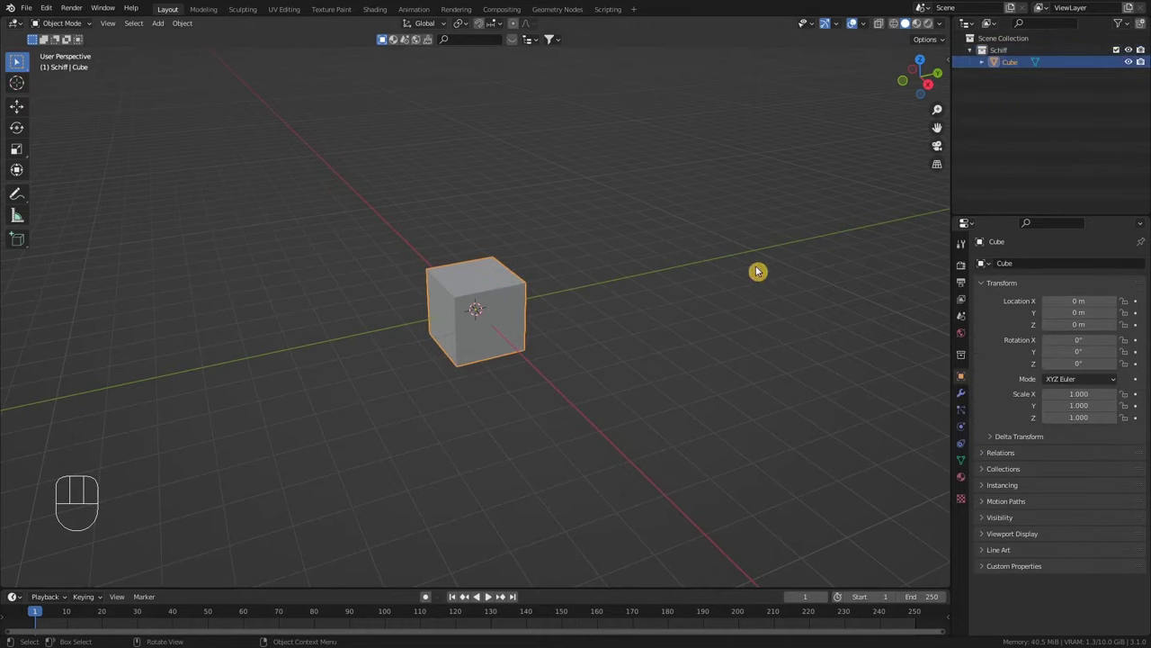
# Scale the cube to 1.5 × 5 × 1 in the Item sidebar, giving a 3 × 10 × 2 m block
pyautogui.press('n')
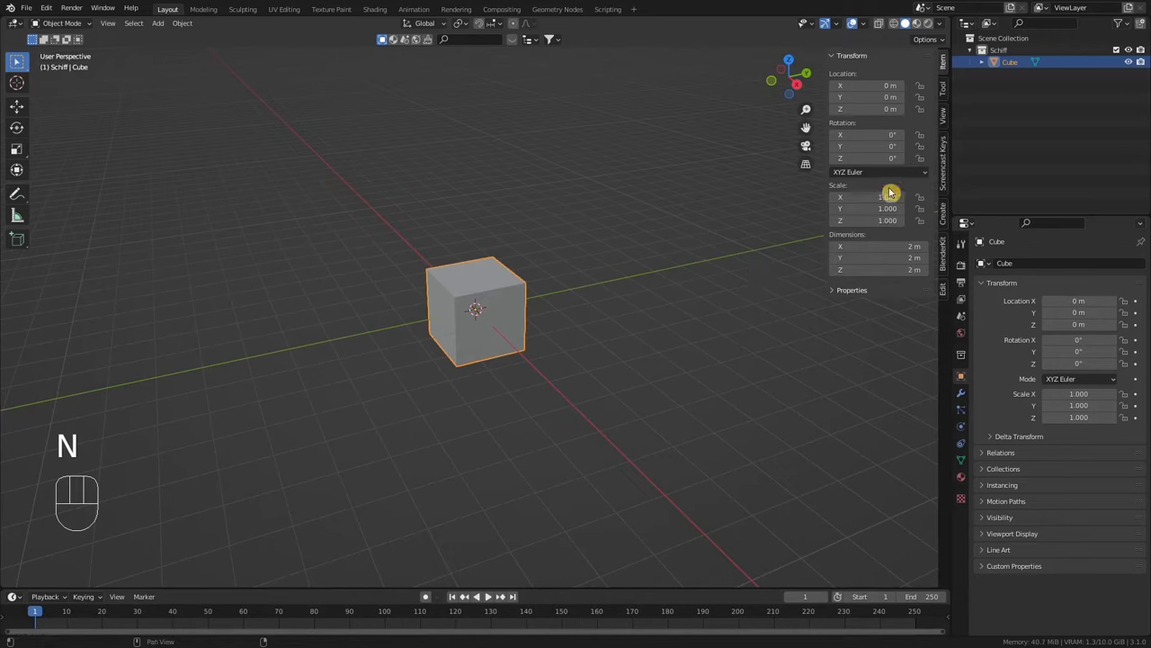
pyautogui.click(952, 71)
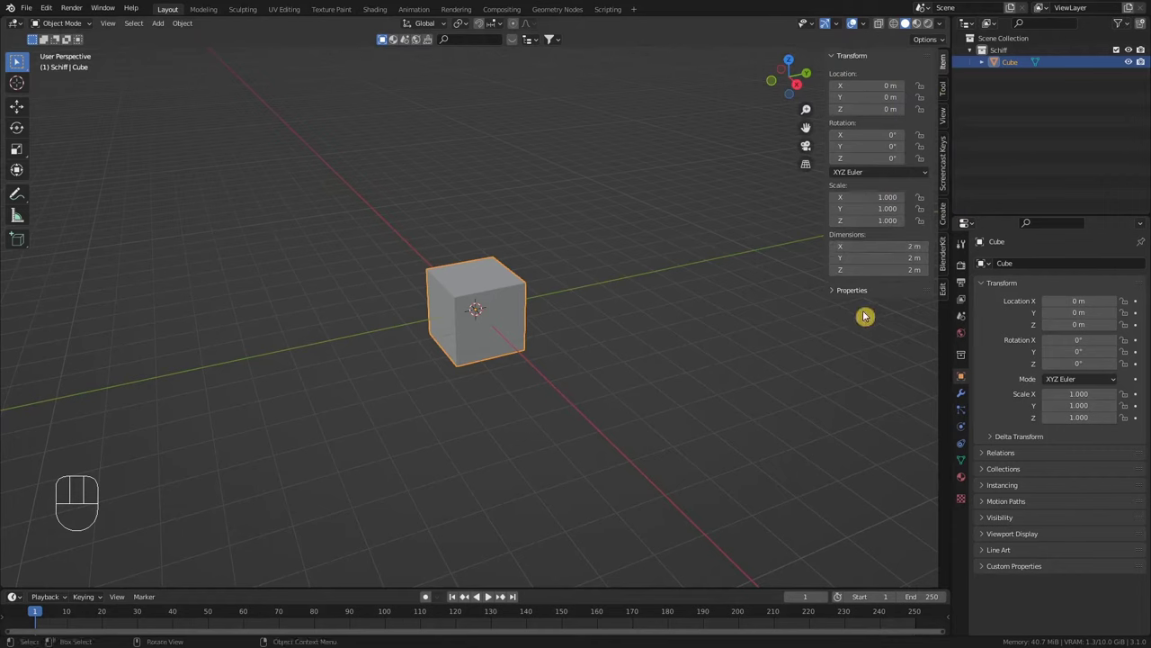
pyautogui.moveTo(570, 316); pyautogui.dragTo(582, 321)
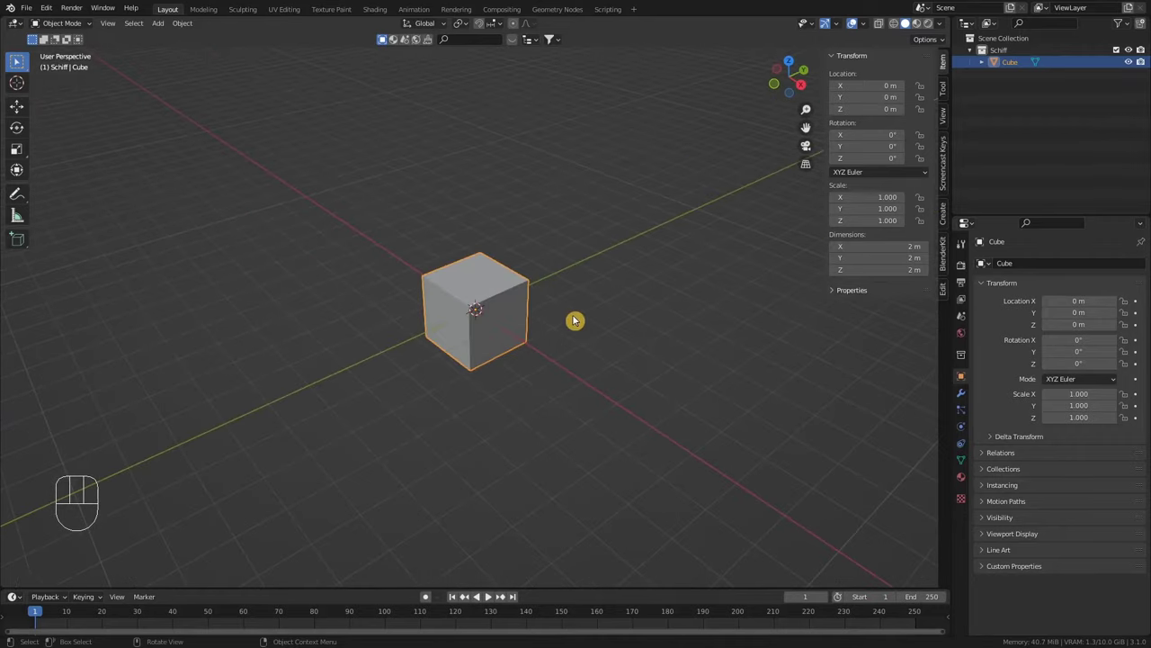
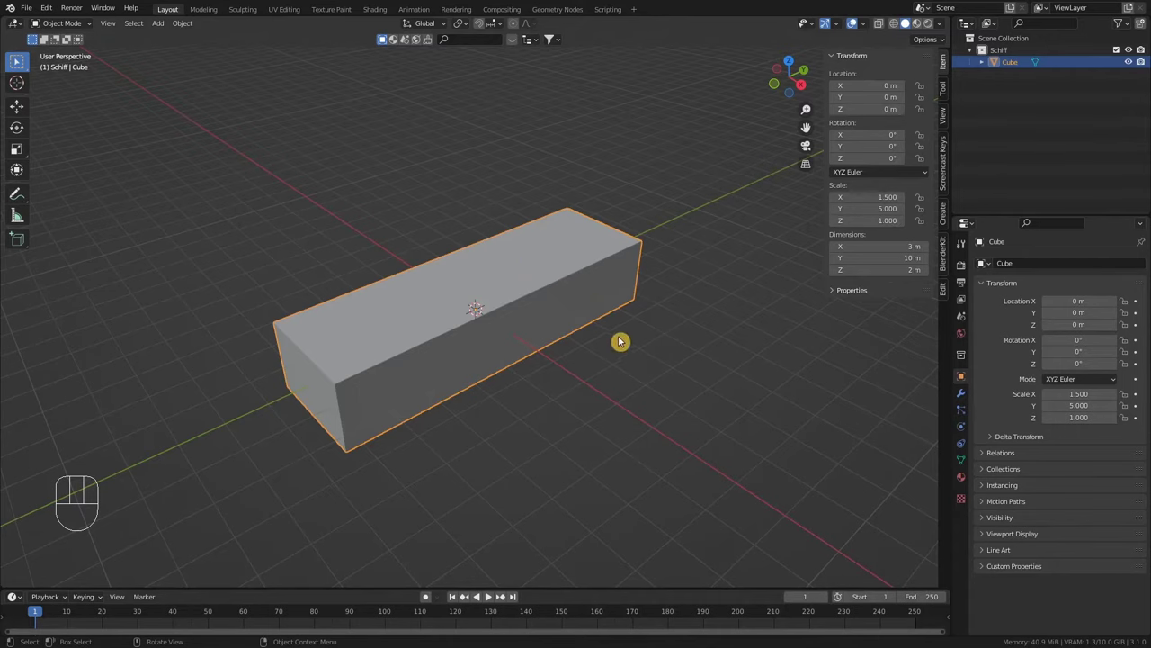
# Apply the block's scale so it reads 1 on every axis while keeping 3 × 10 × 2 m
pyautogui.moveTo(613, 353); pyautogui.dragTo(618, 353)
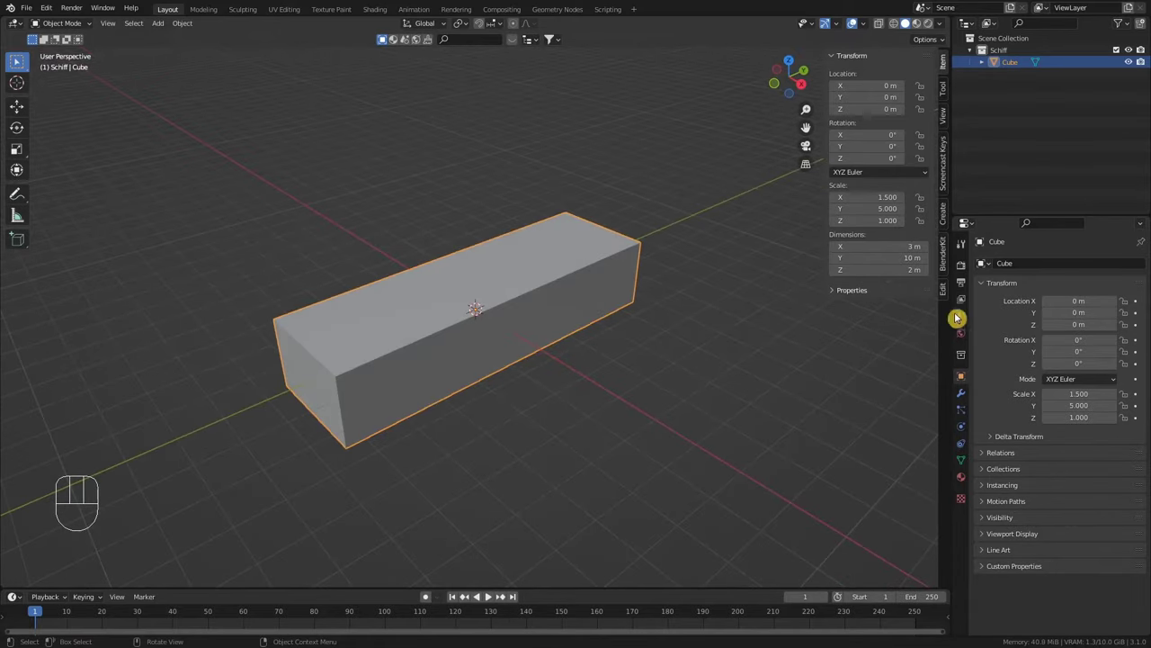
pyautogui.moveTo(563, 332); pyautogui.dragTo(545, 328)
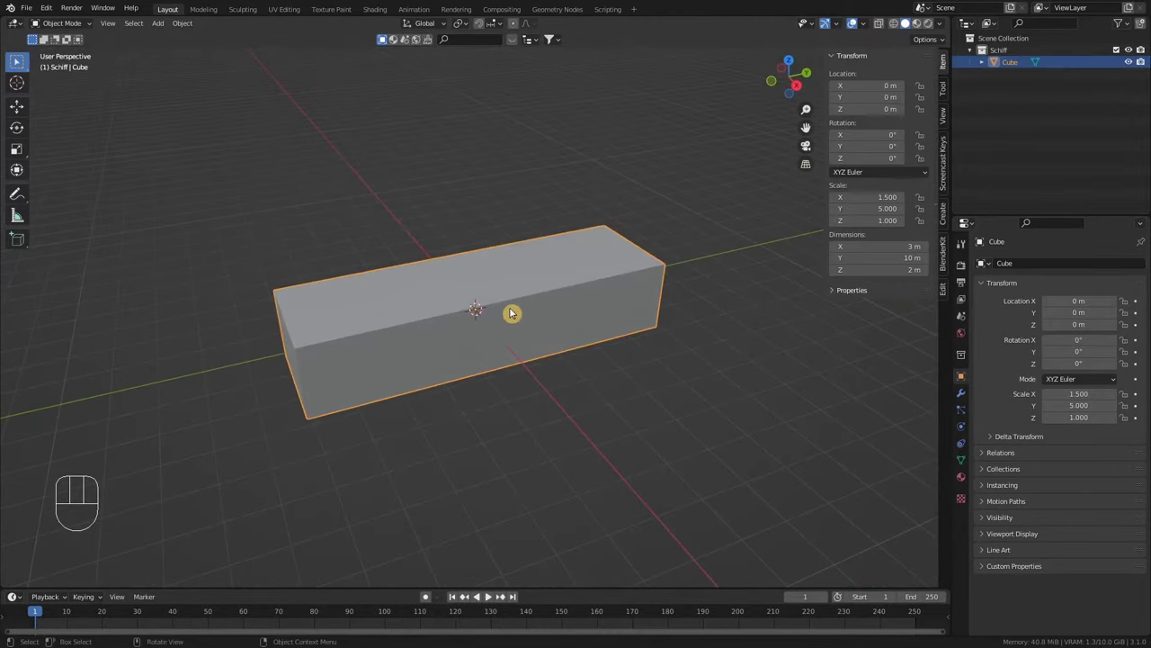
pyautogui.moveTo(511, 319); pyautogui.dragTo(540, 316)
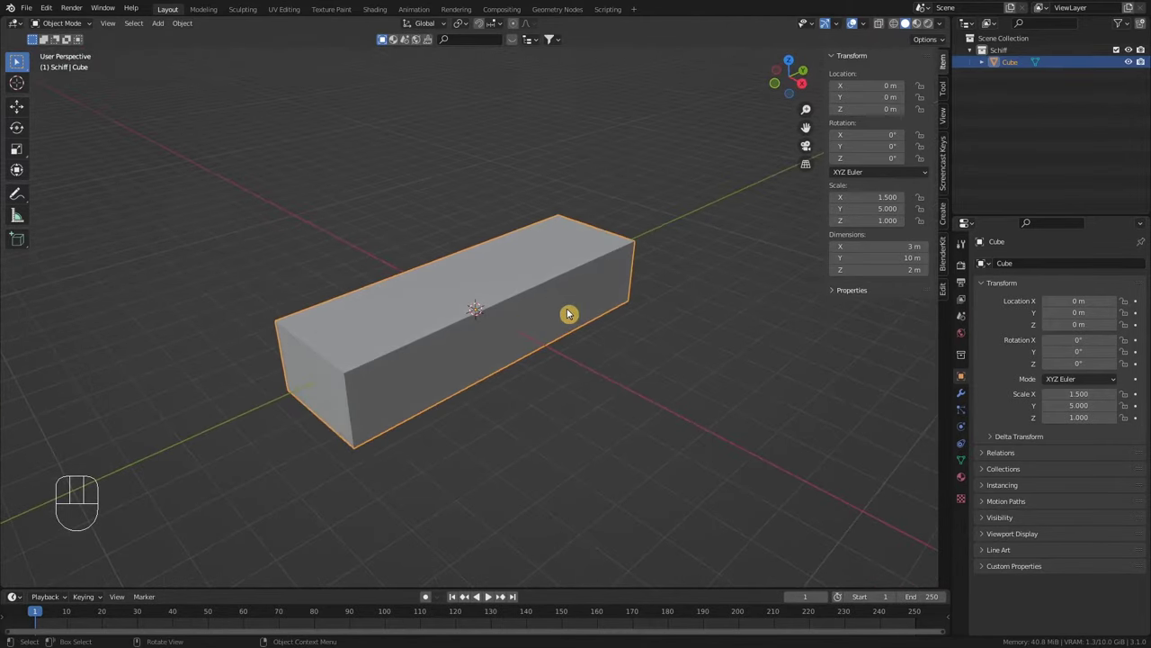
pyautogui.moveTo(590, 331); pyautogui.dragTo(609, 316)
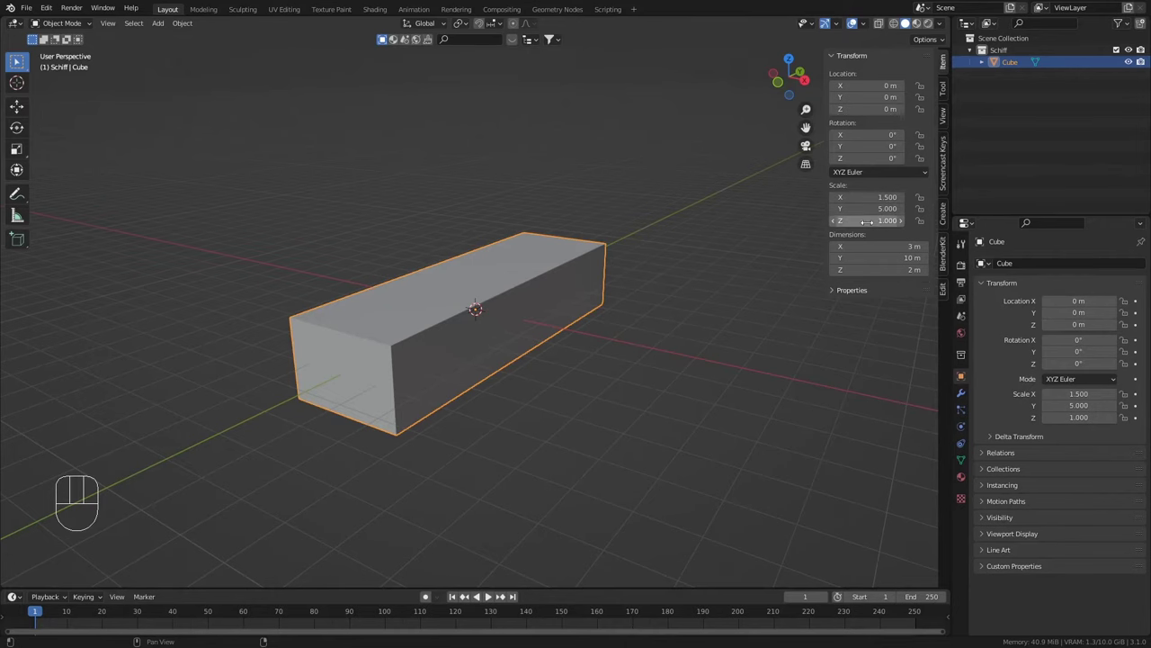
pyautogui.middleClick(601, 325)
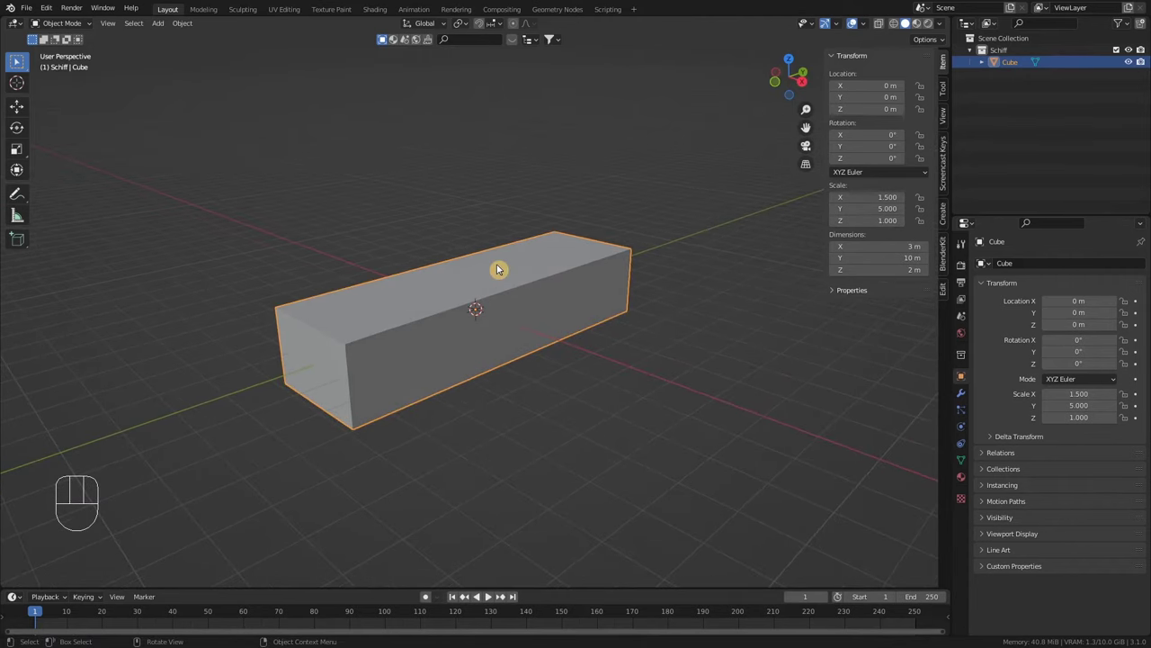
pyautogui.press('ctrl+a')
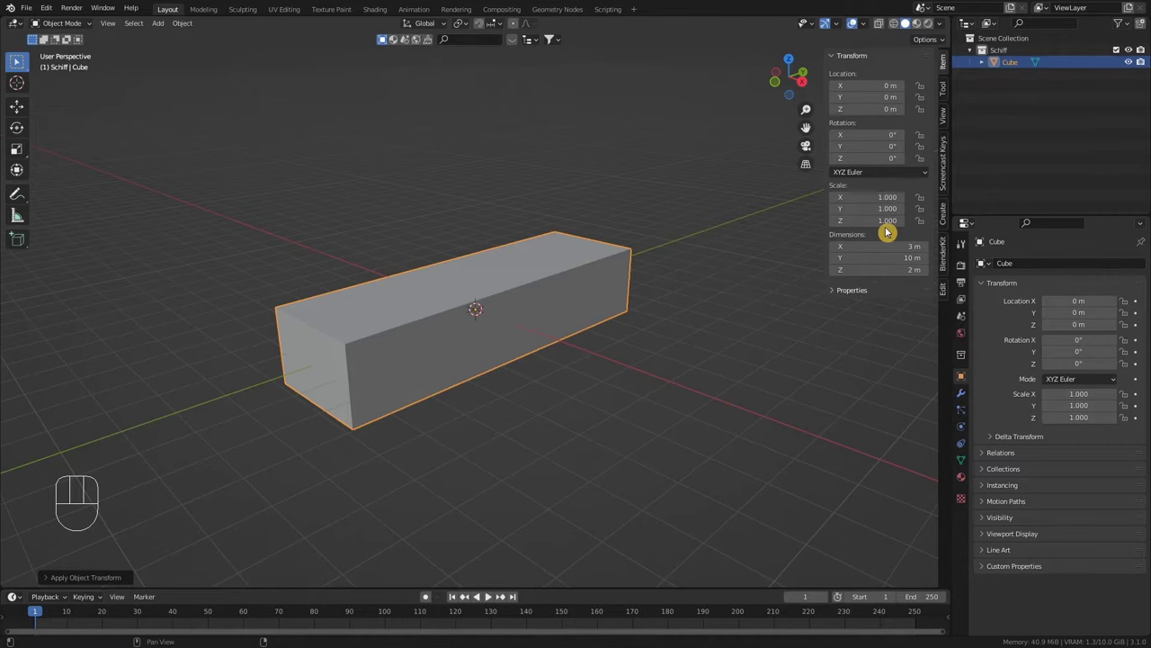
# Hide the transform sidebar to clear the viewport for mesh editing
pyautogui.moveTo(573, 323); pyautogui.dragTo(549, 332)
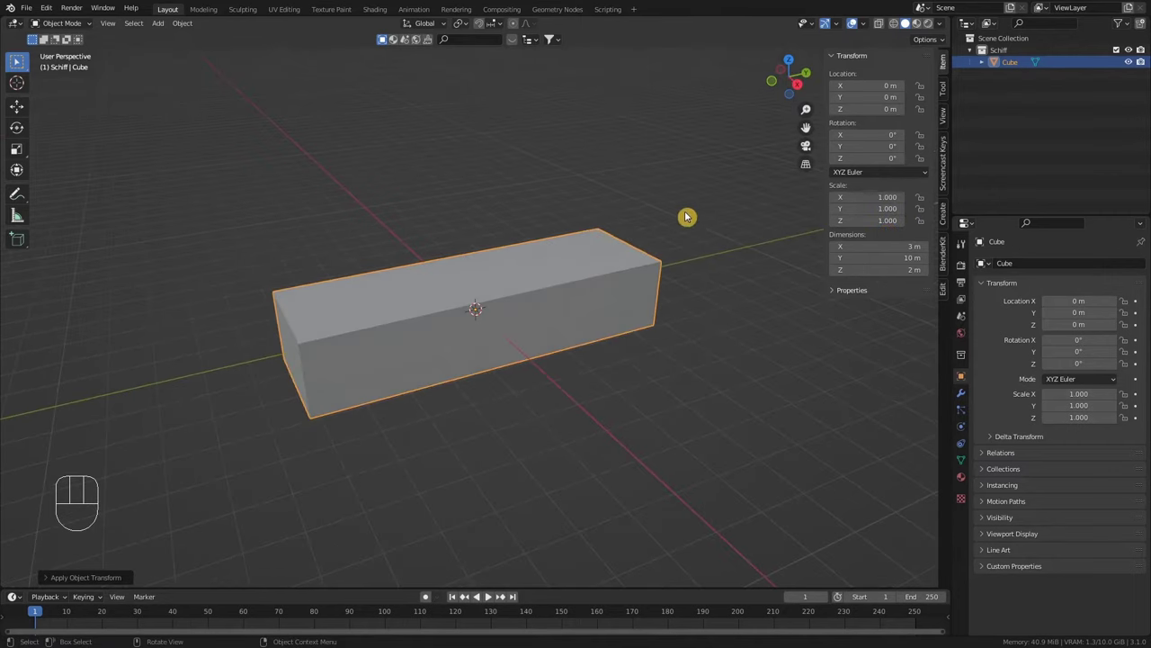
pyautogui.press('n')
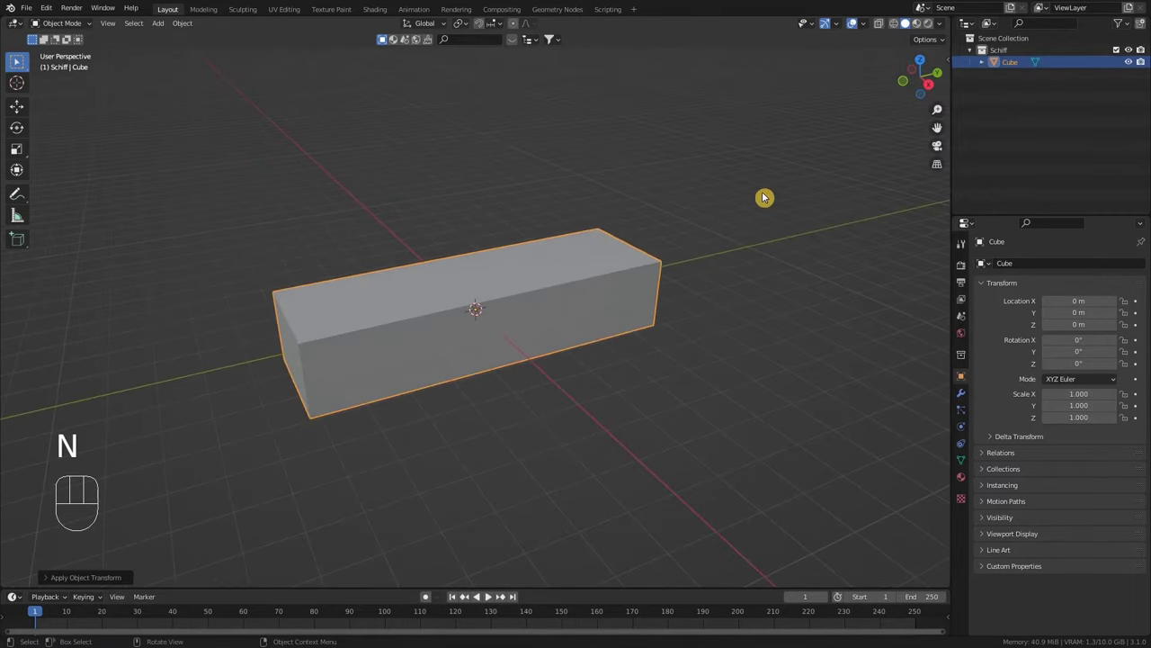
pyautogui.middleClick(563, 276)
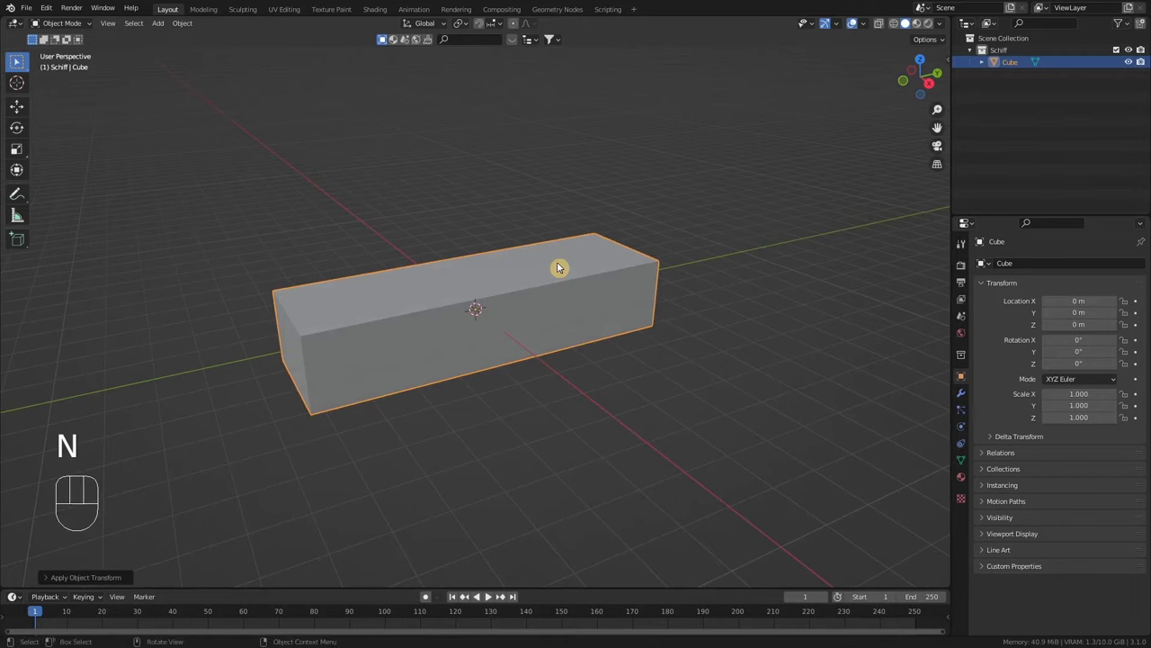
# In Edit Mode, add about a dozen evenly spaced loop cuts along the block's length
pyautogui.press('Tab')
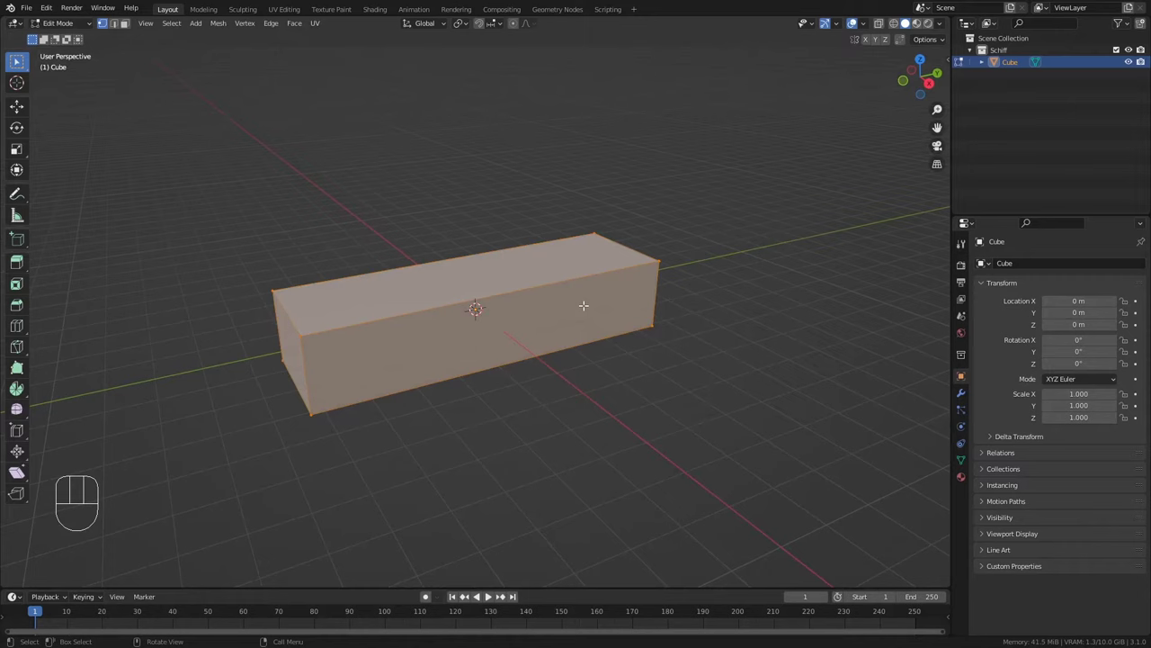
pyautogui.press('ctrl+r')
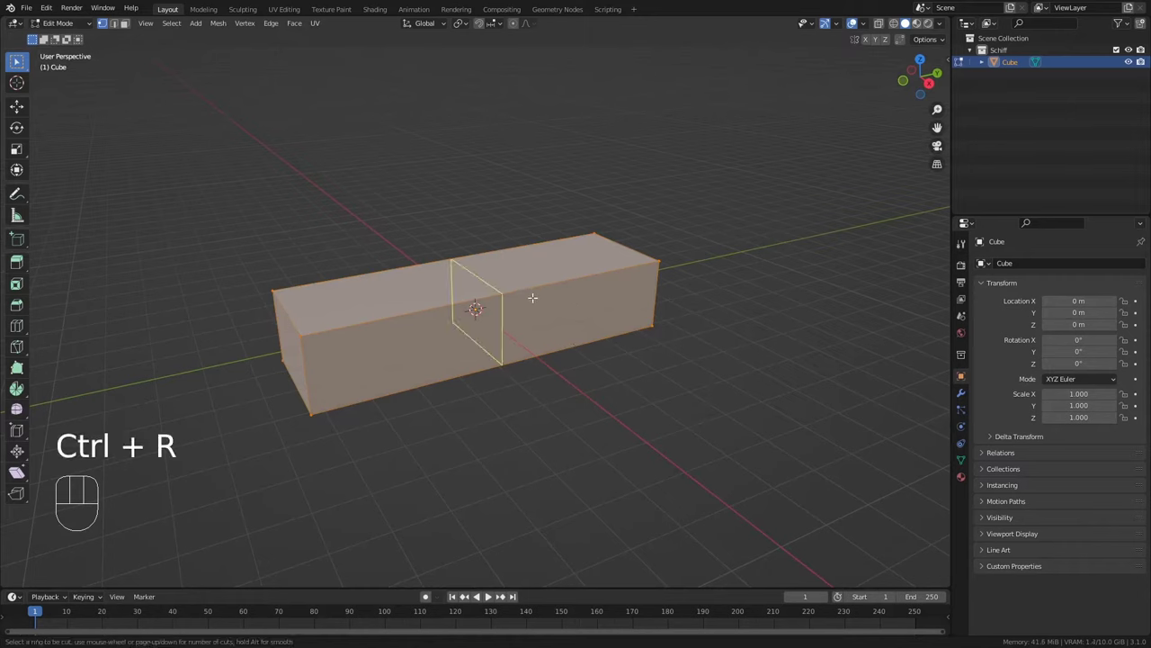
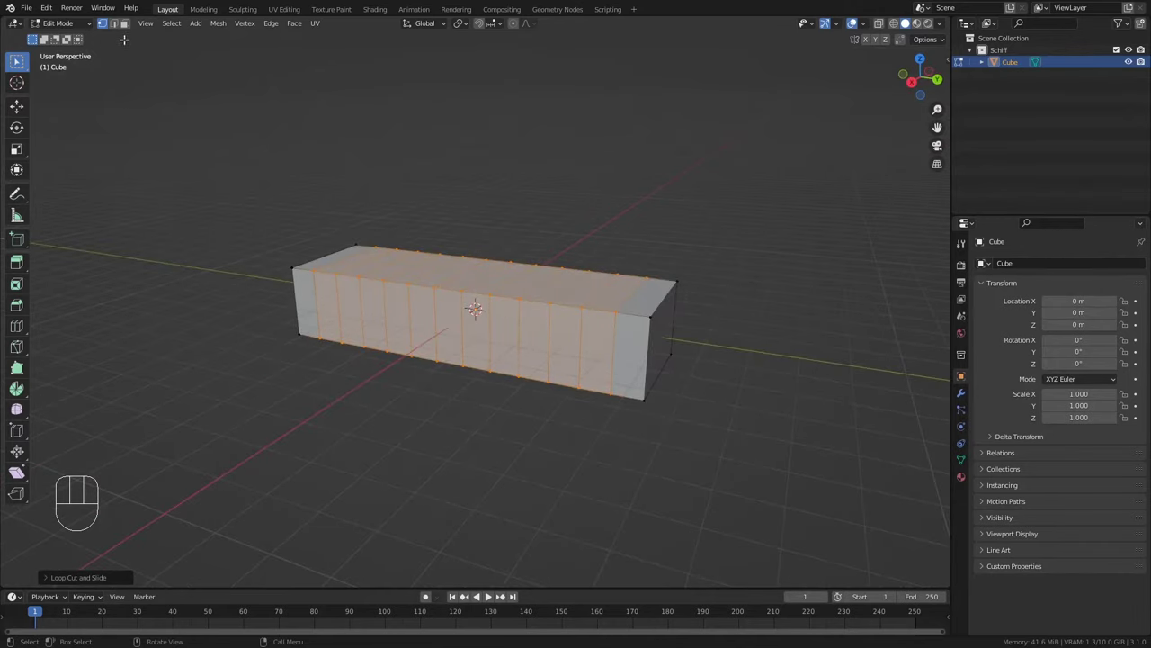
# Switch to face selection and enable proportional editing for the end face
pyautogui.click(133, 30)
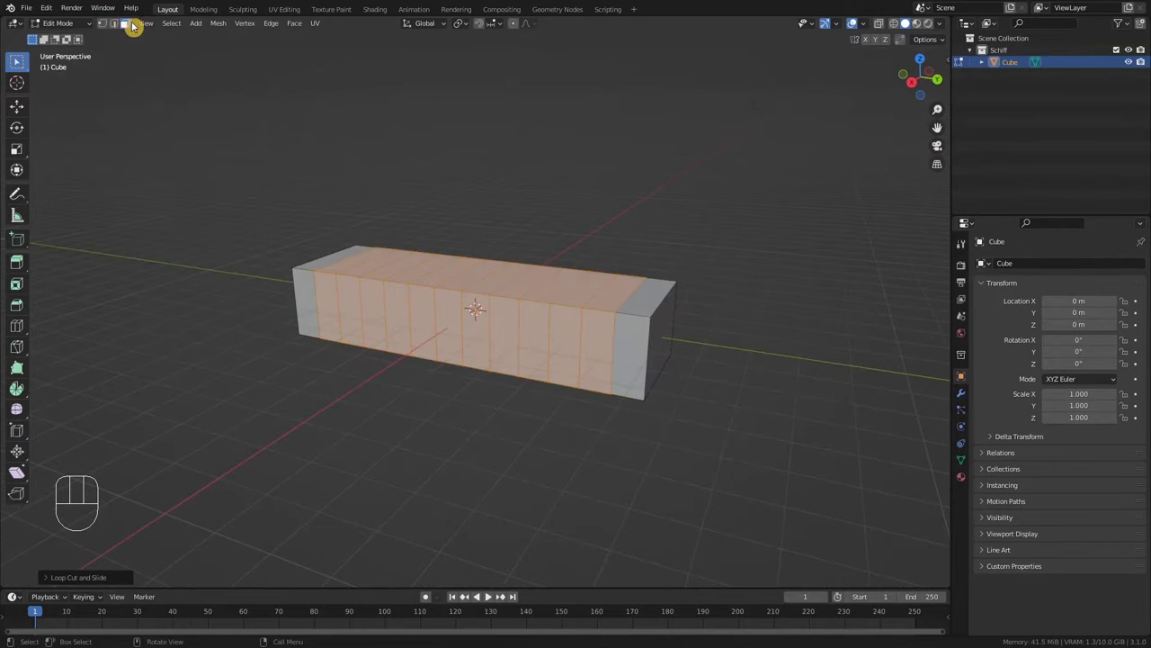
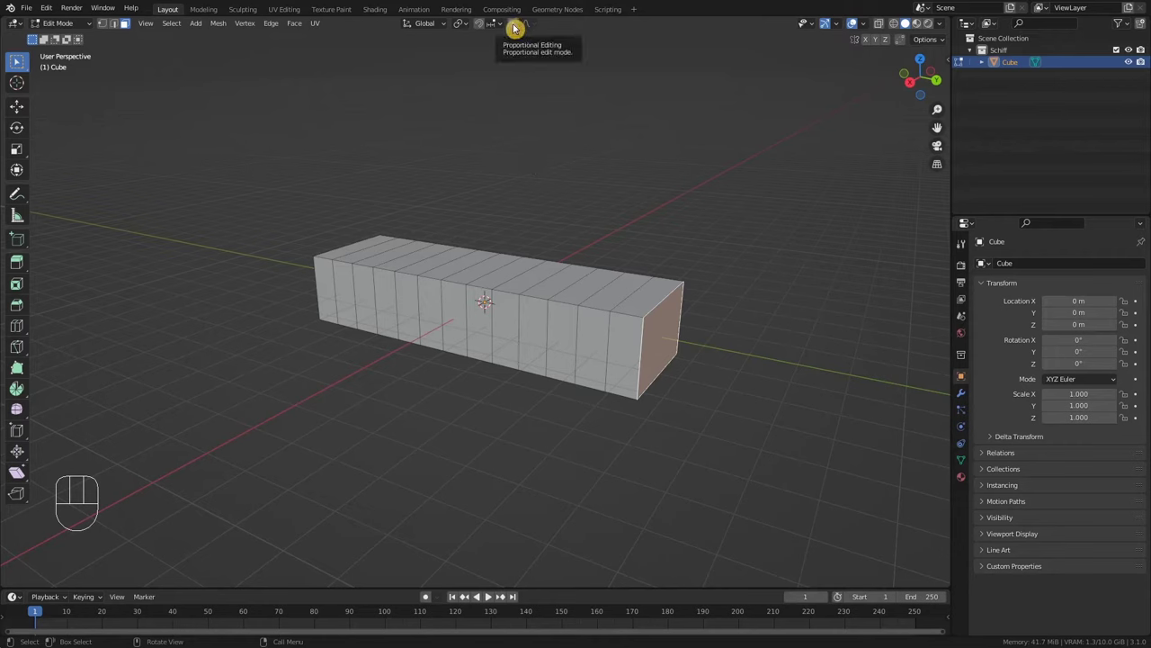
pyautogui.click(521, 28)
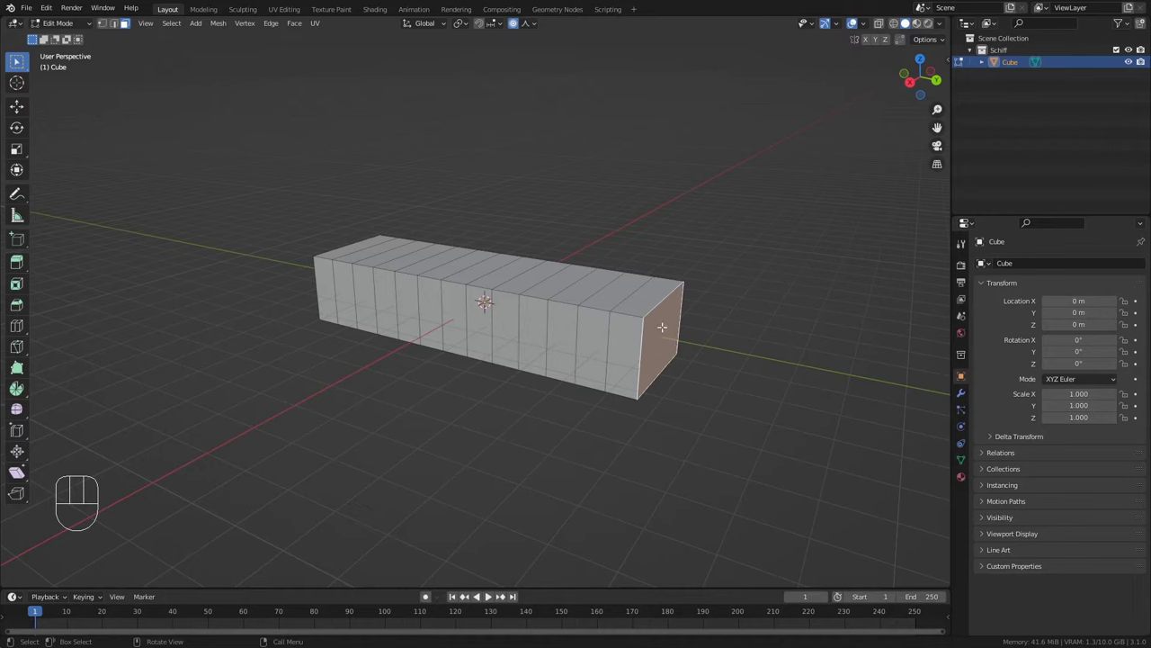
# Move each end face upward with proportional editing to curve the hull like a banana
pyautogui.click(23, 113)
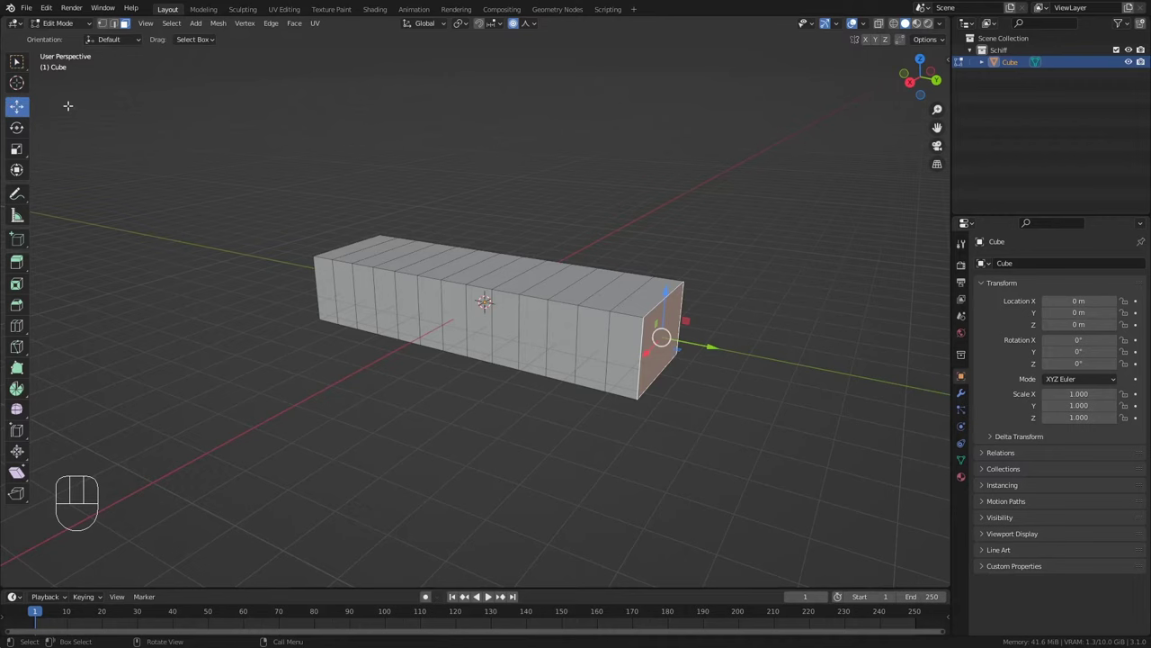
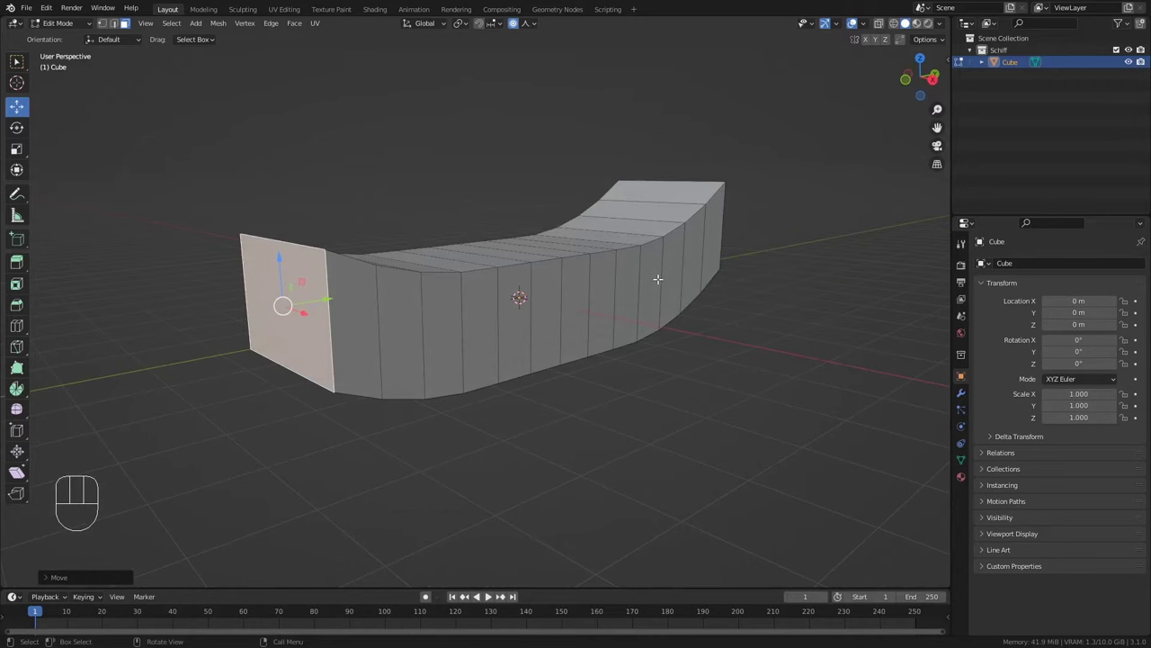
# Add horizontal loop cuts around the hull sides and select its bottom faces
pyautogui.press('ctrl+r')
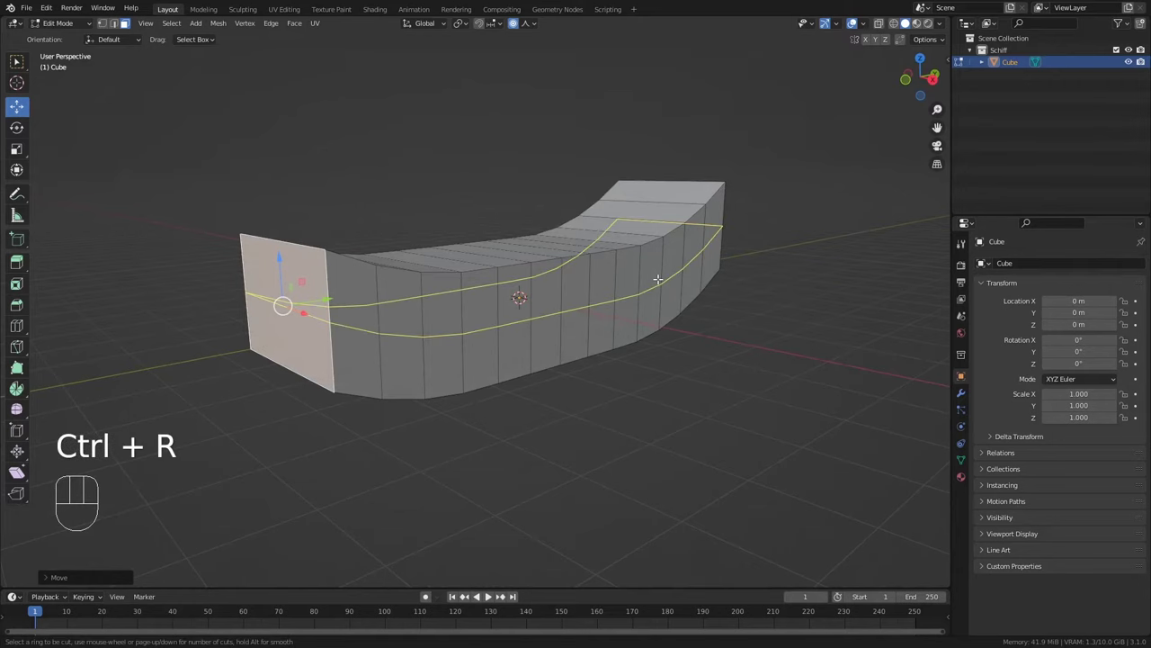
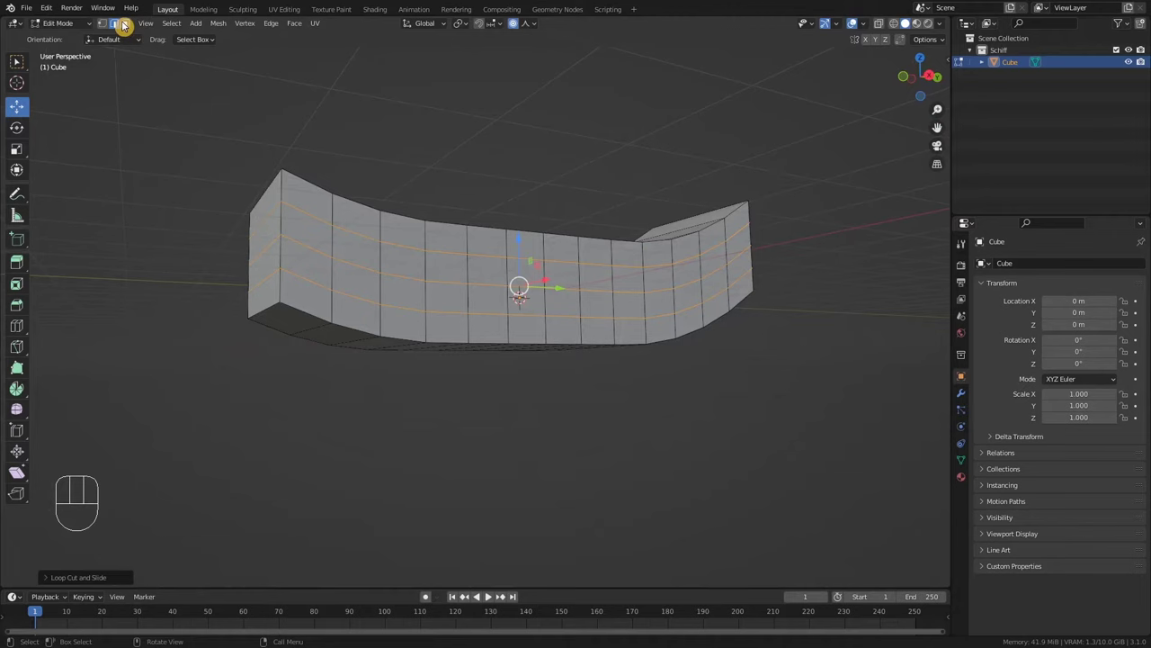
pyautogui.click(129, 30)
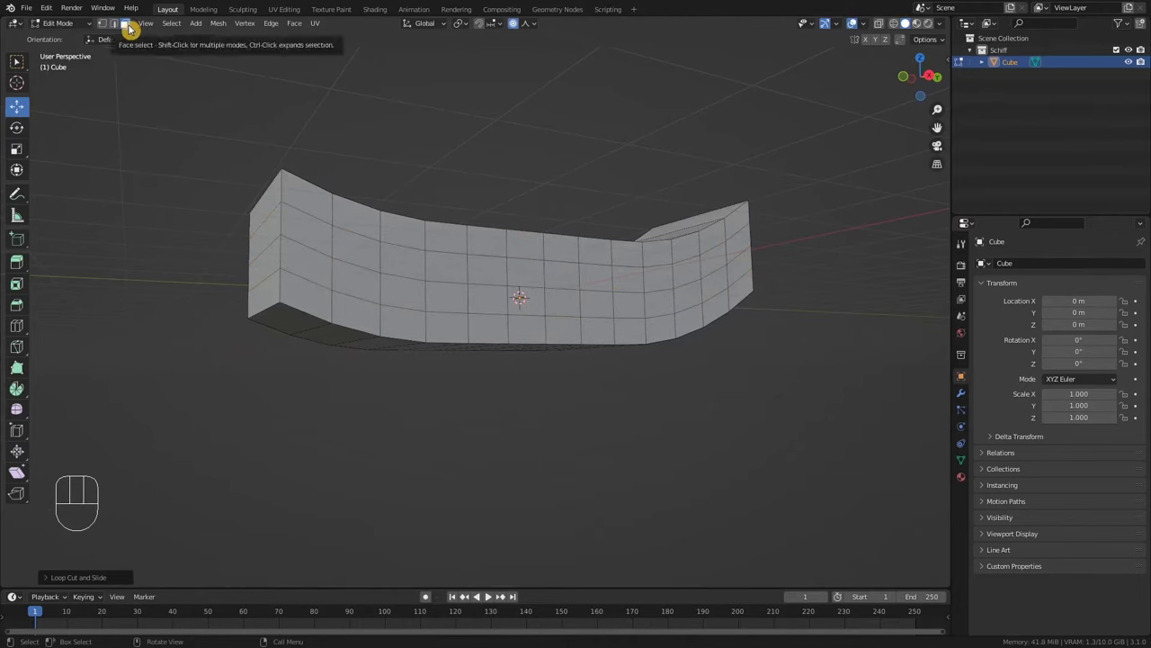
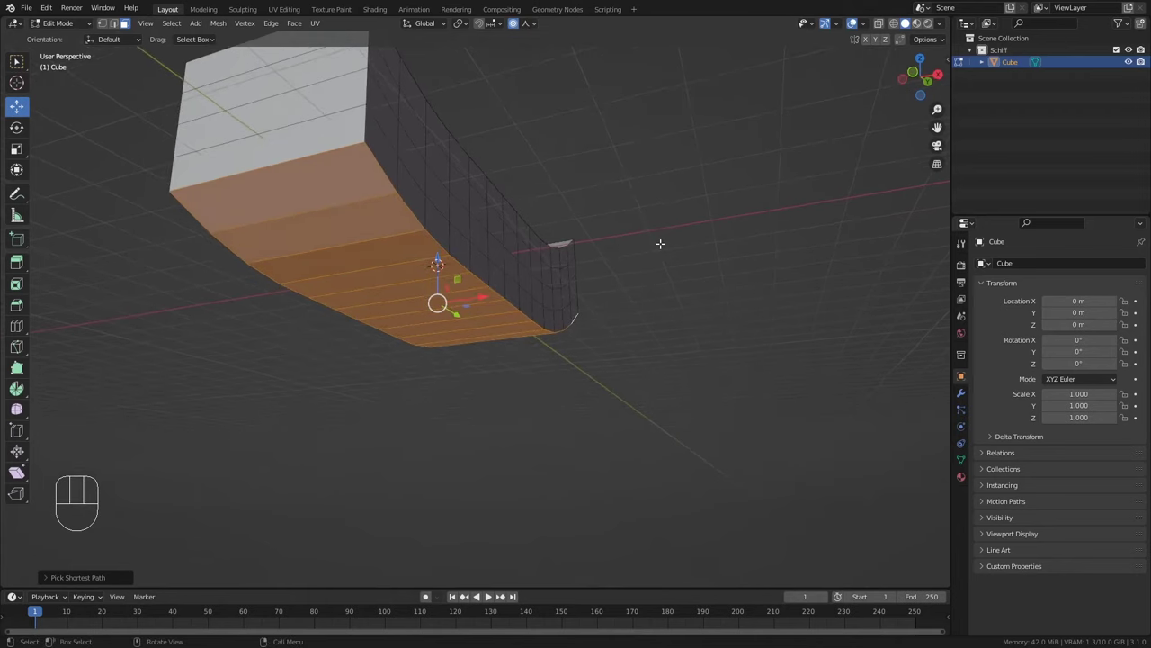
# Scale the bottom faces inward along X into a narrow keel-like strip
pyautogui.press('s')
pyautogui.press('x')
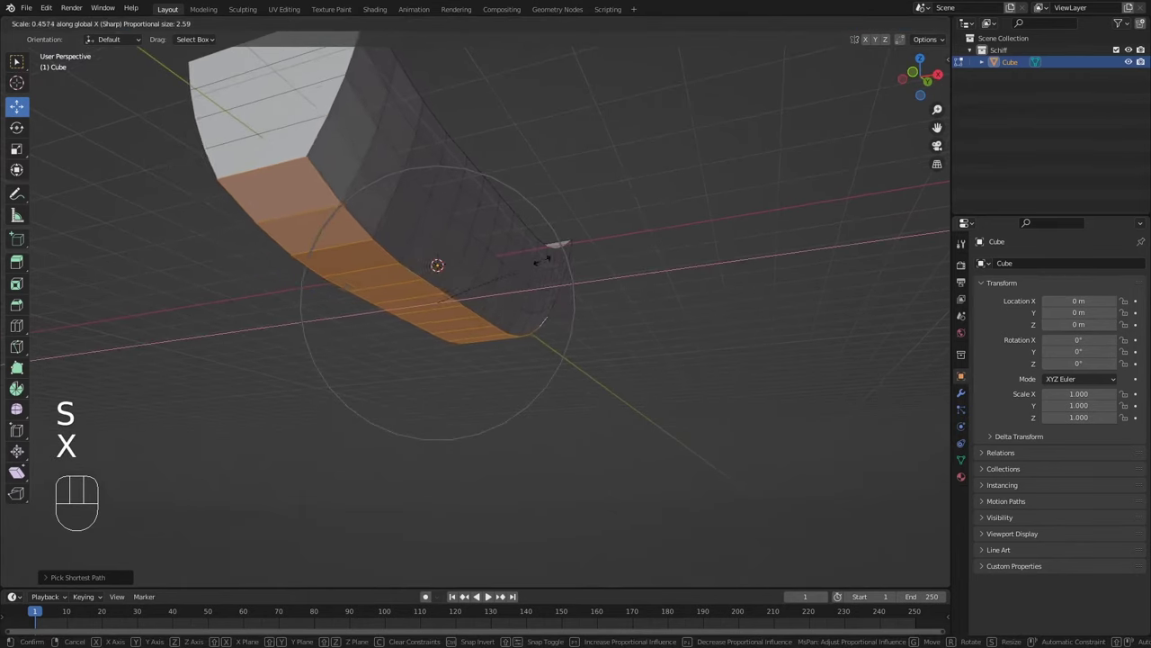
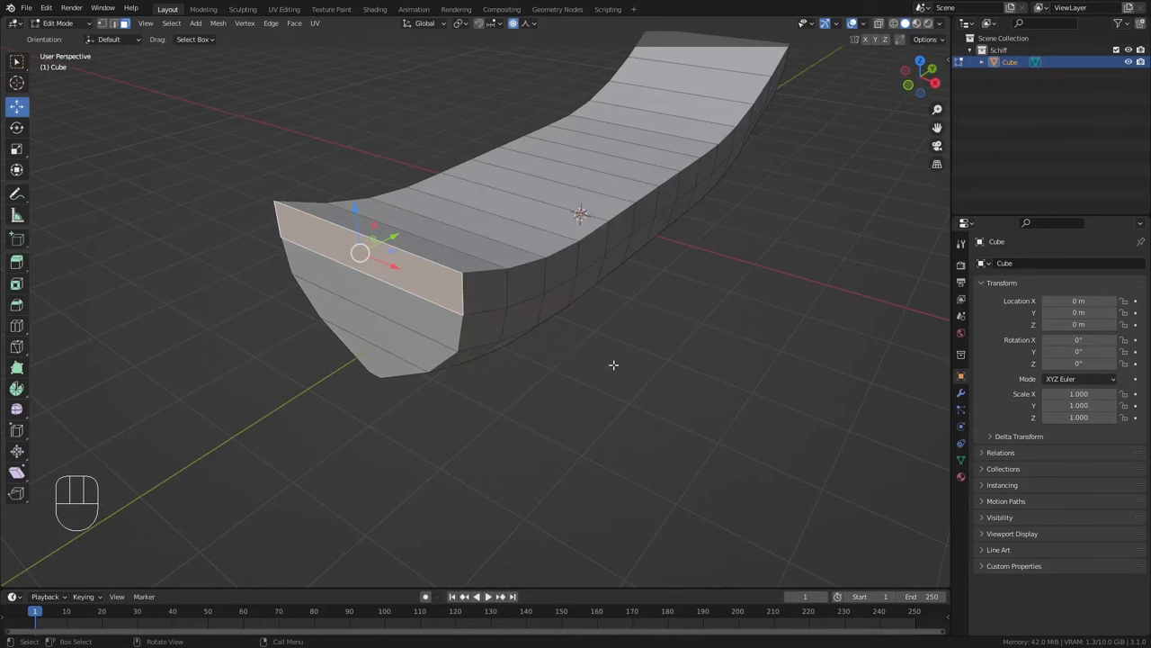
# Scale the hull's front end face inward along X to taper the bow to a point
pyautogui.press('s')
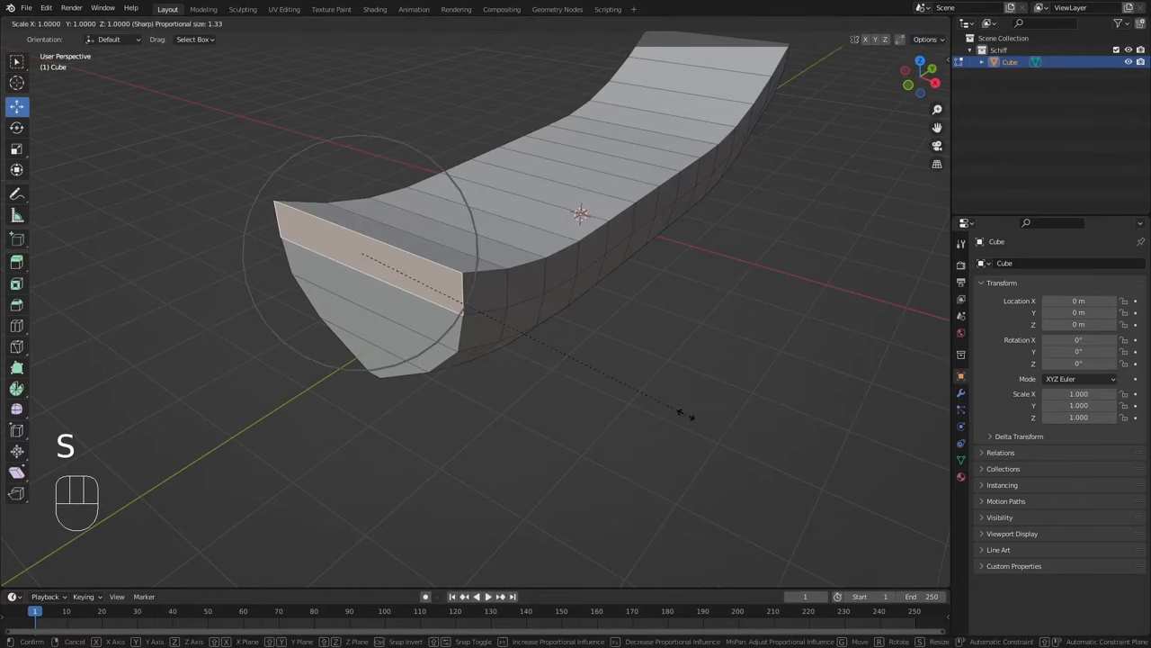
pyautogui.press('x')
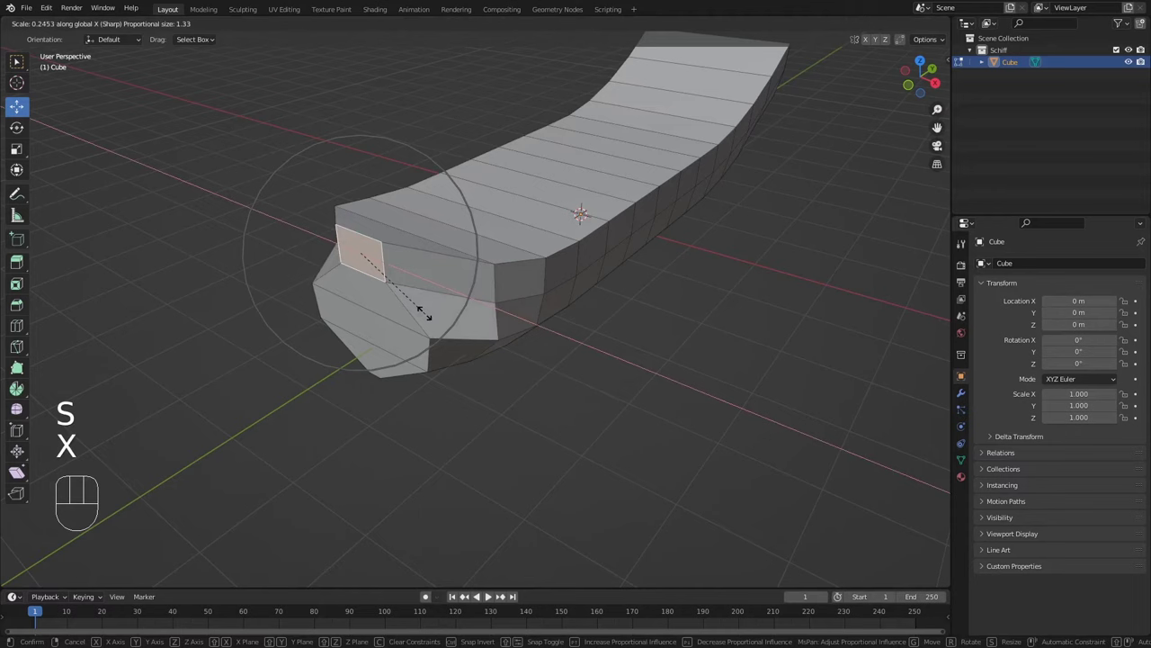
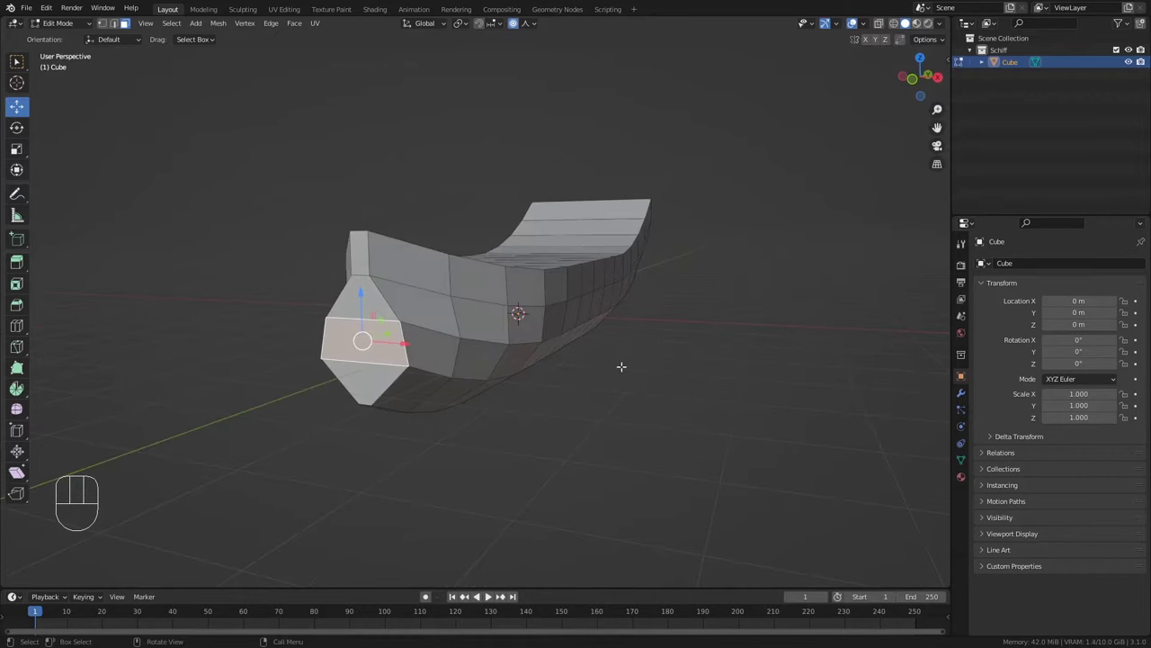
# Scale the pointed bow inward along X again so it blends smoothly into the sides
pyautogui.press('s')
pyautogui.press('x')
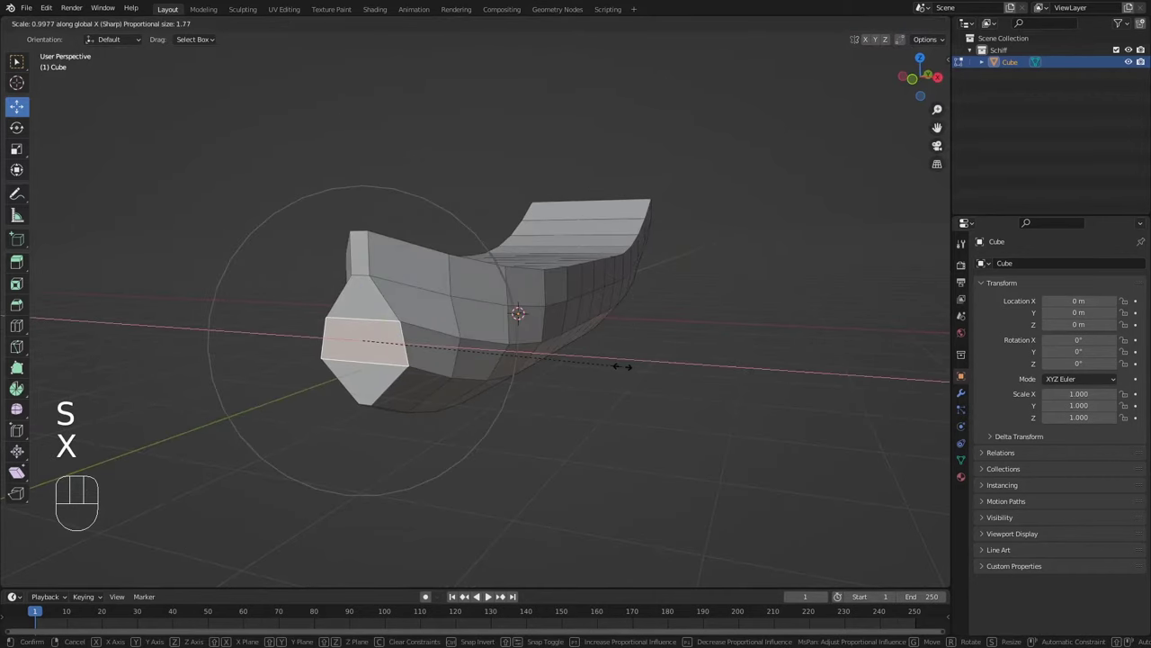
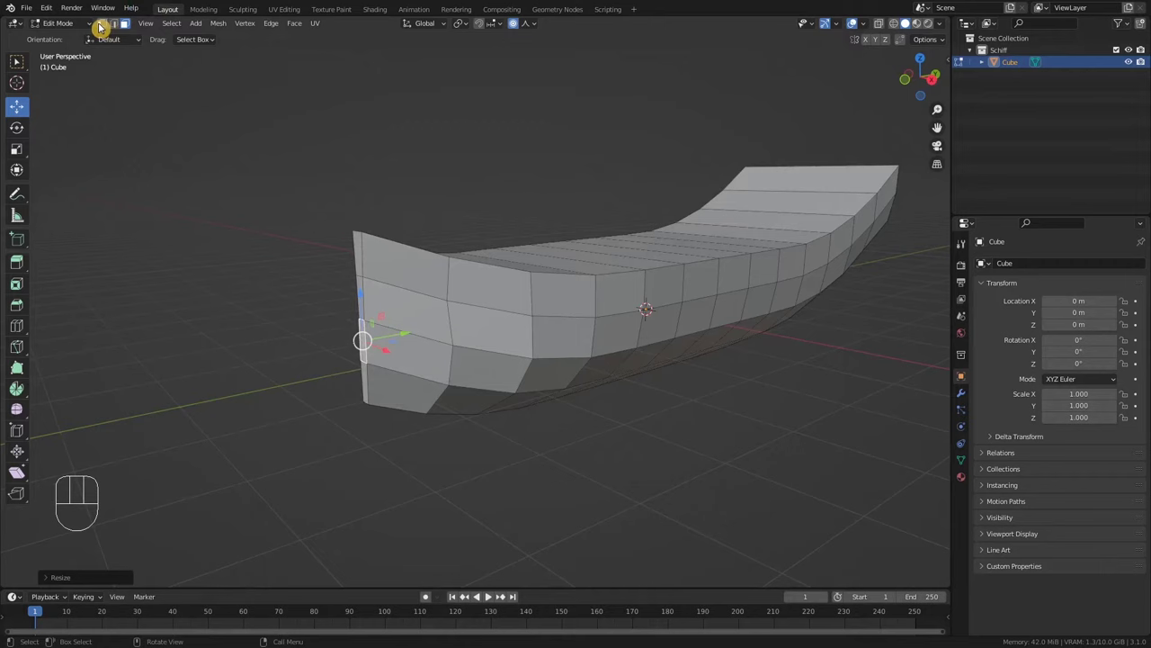
# Switch the hull mesh to vertex-level selection for point editing
pyautogui.click(120, 31)
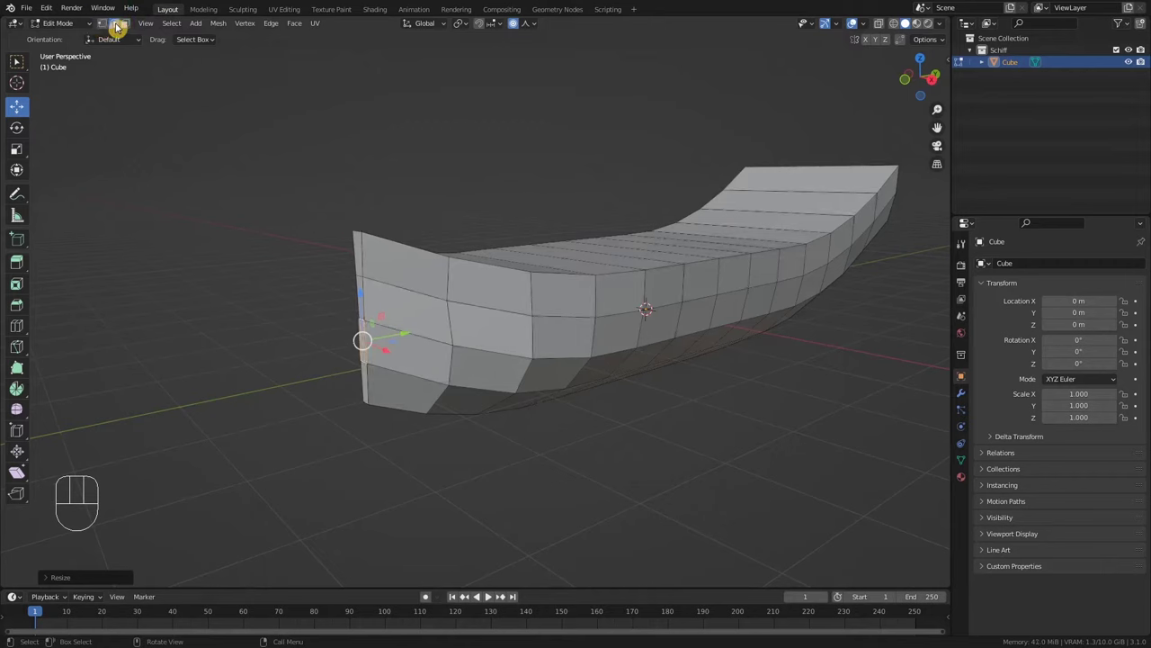
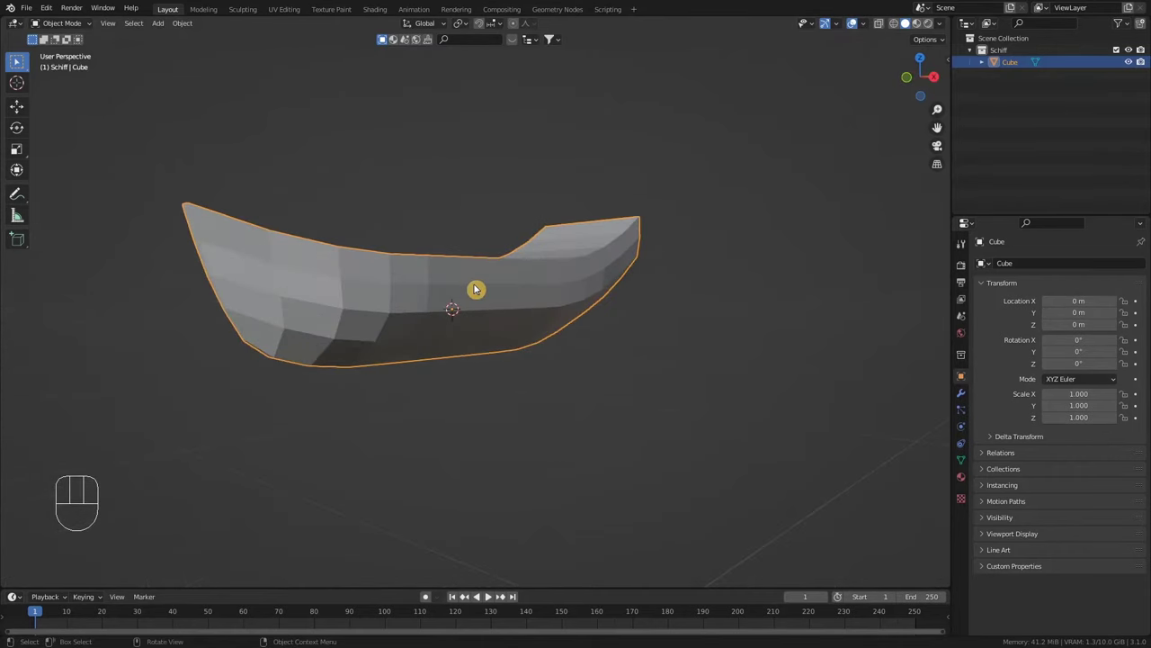
pyautogui.moveTo(486, 300); pyautogui.dragTo(480, 321)
pyautogui.middleClick(491, 327)
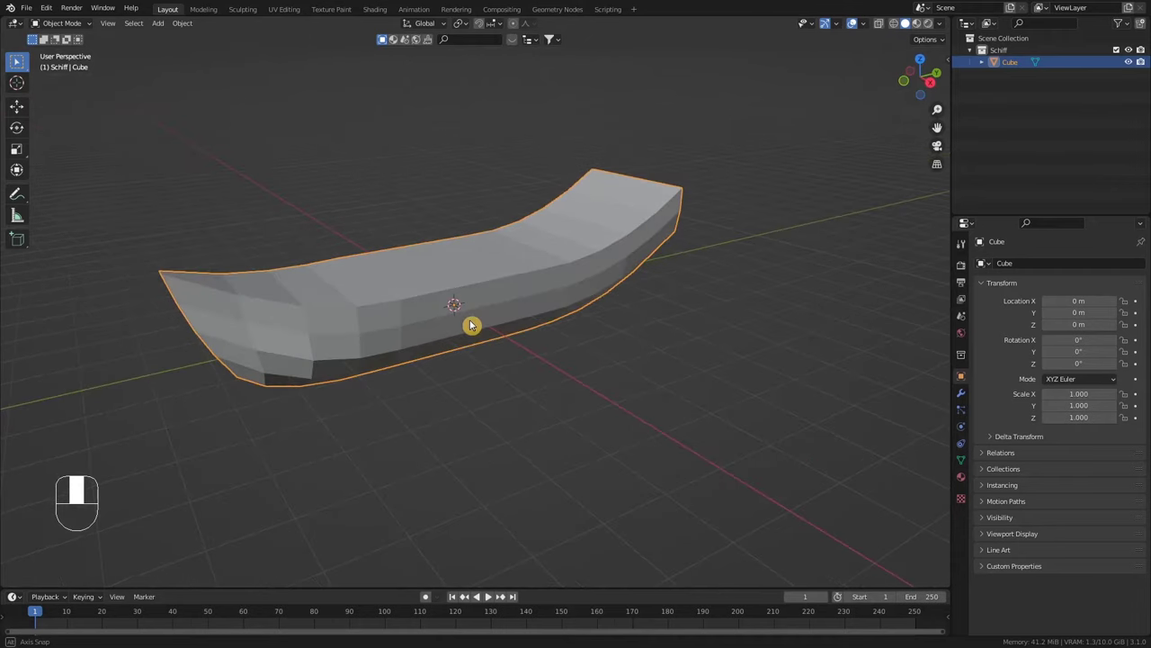
pyautogui.moveTo(477, 324); pyautogui.dragTo(453, 325)
pyautogui.middleClick(568, 292)
pyautogui.moveTo(559, 311); pyautogui.dragTo(604, 292)
pyautogui.middleClick(576, 299)
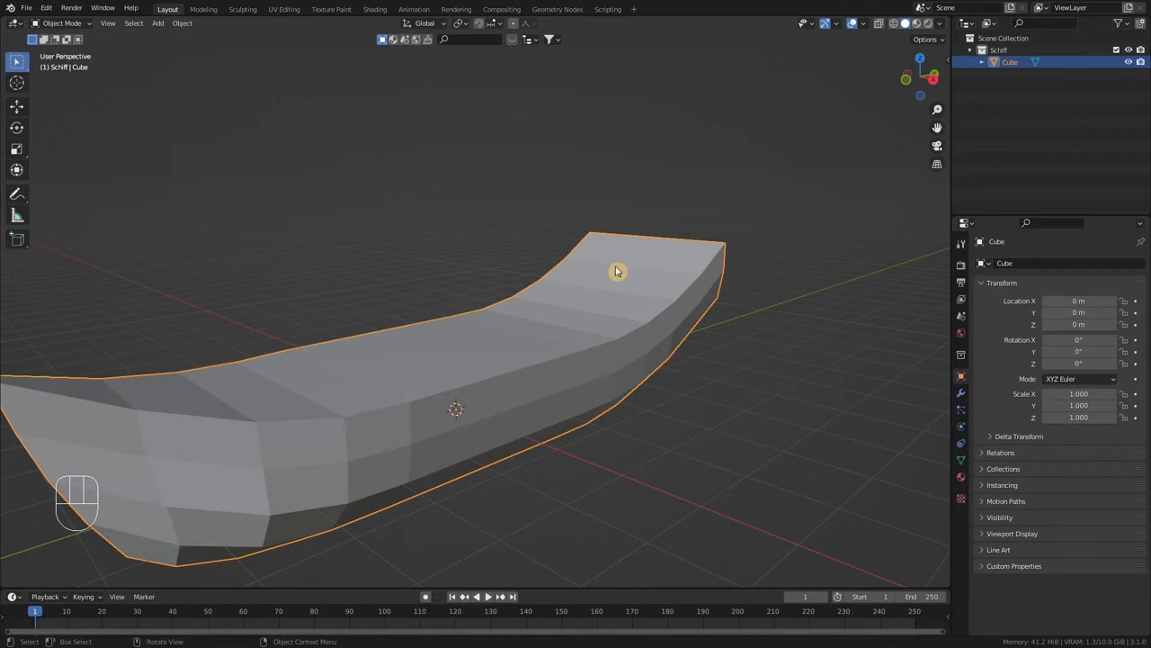
pyautogui.moveTo(630, 316); pyautogui.dragTo(567, 298)
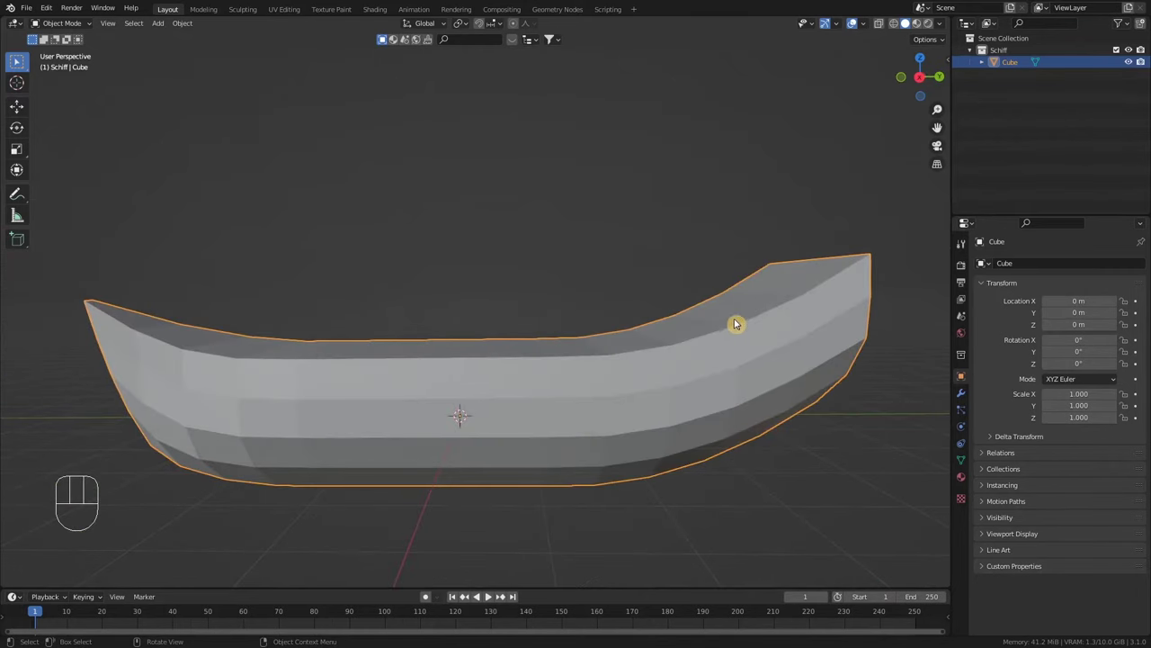
pyautogui.moveTo(753, 321); pyautogui.dragTo(772, 336)
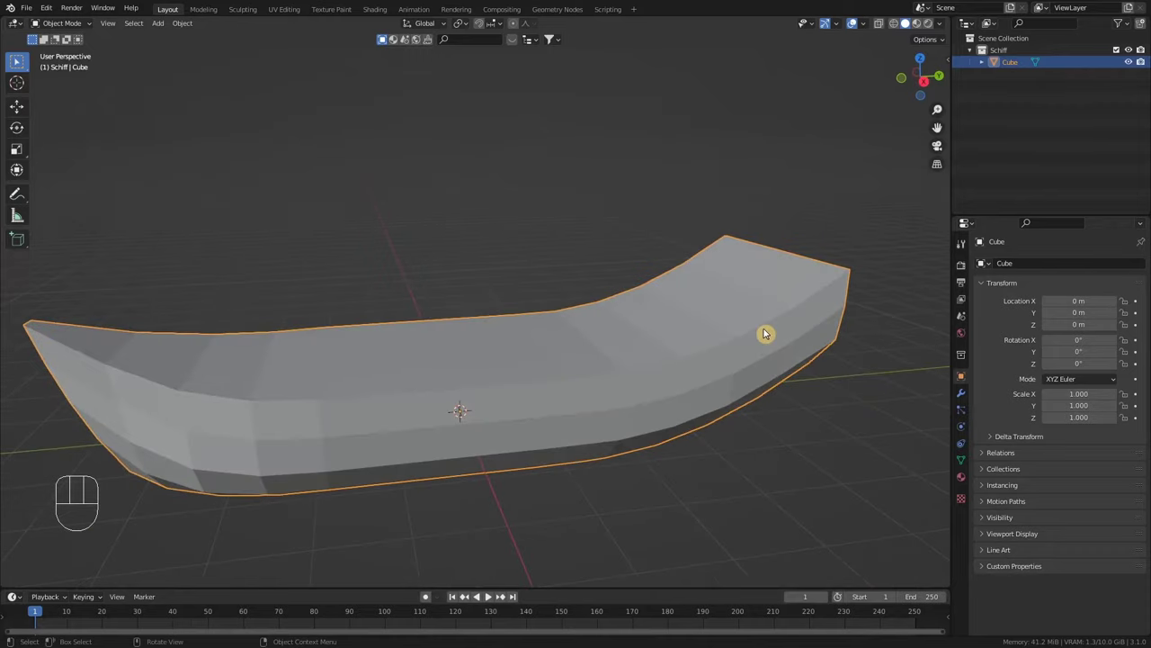
# In face mode with Proportional Editing off, extrude the rear top faces upward into a raised section
pyautogui.press('Tab')
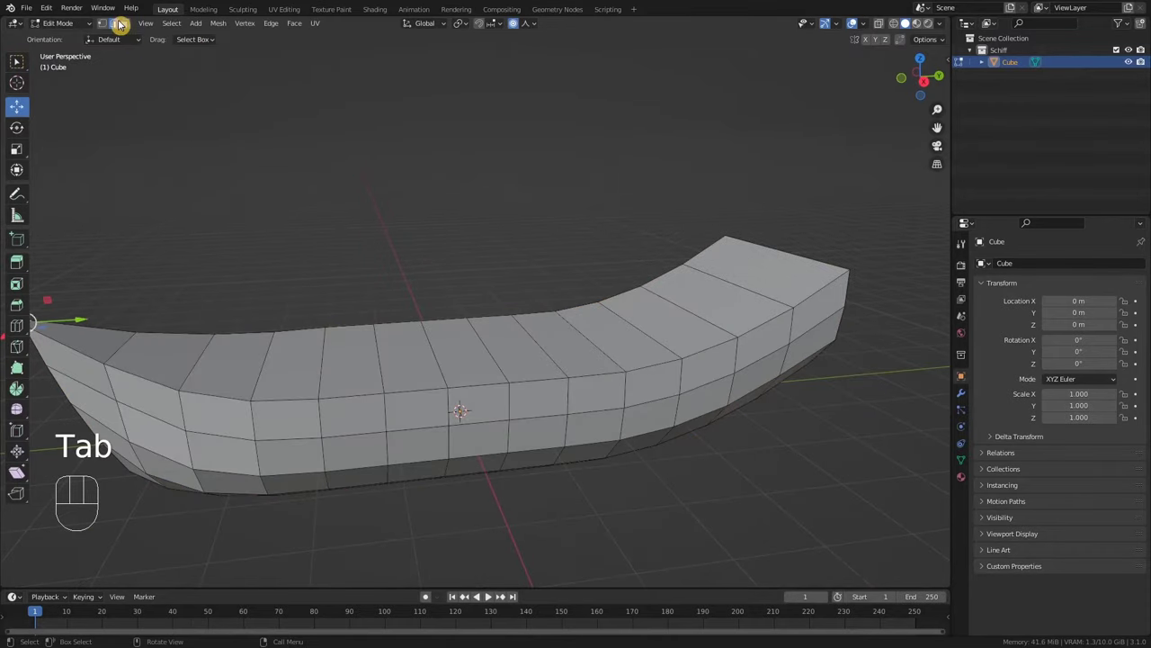
pyautogui.click(132, 29)
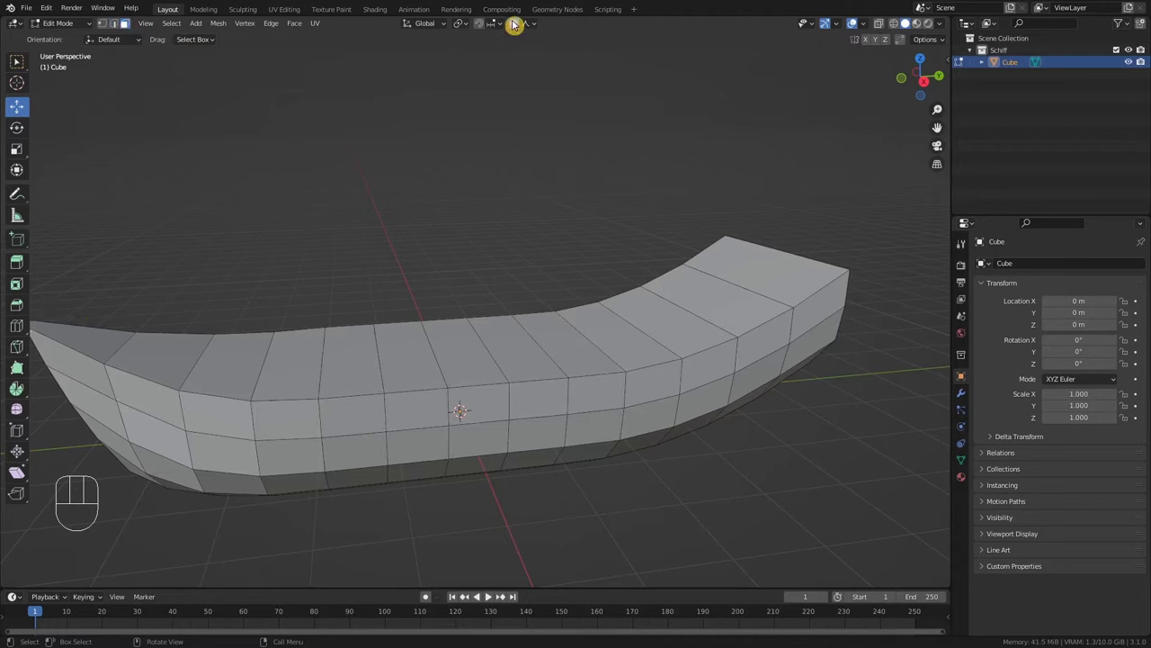
pyautogui.click(520, 33)
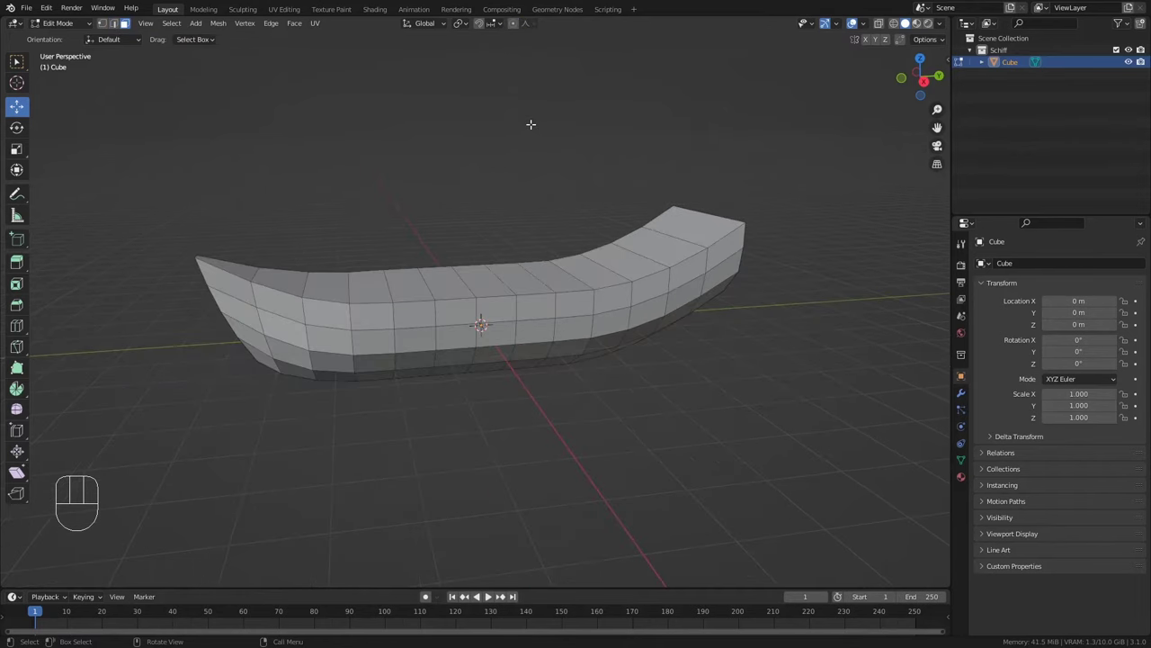
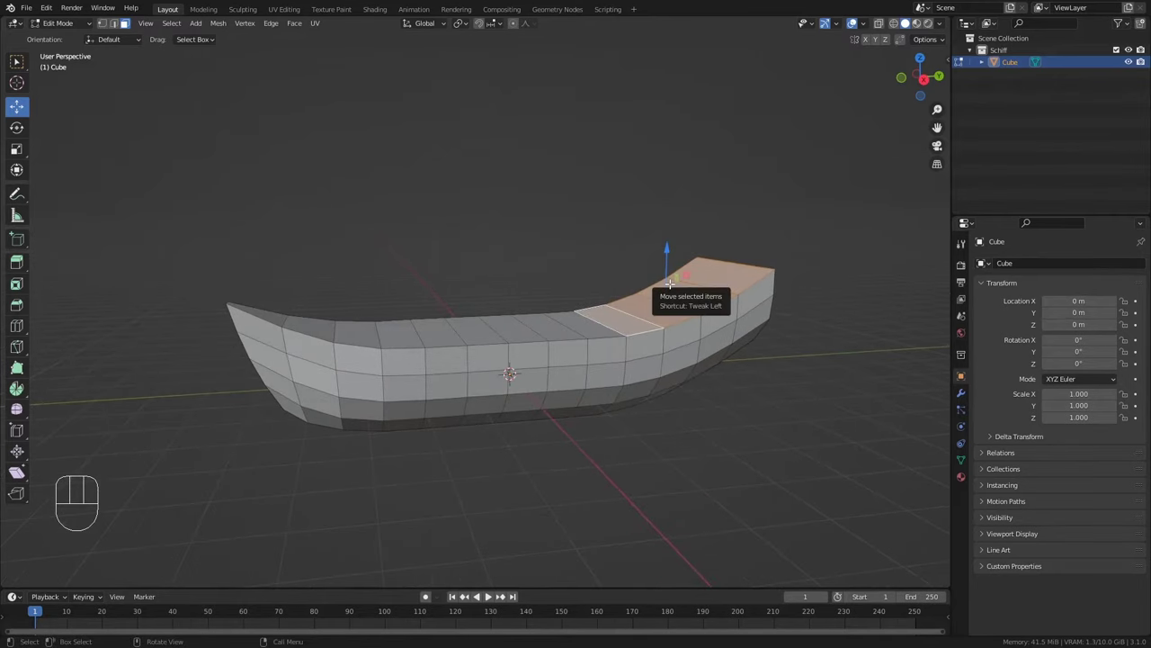
pyautogui.press('e')
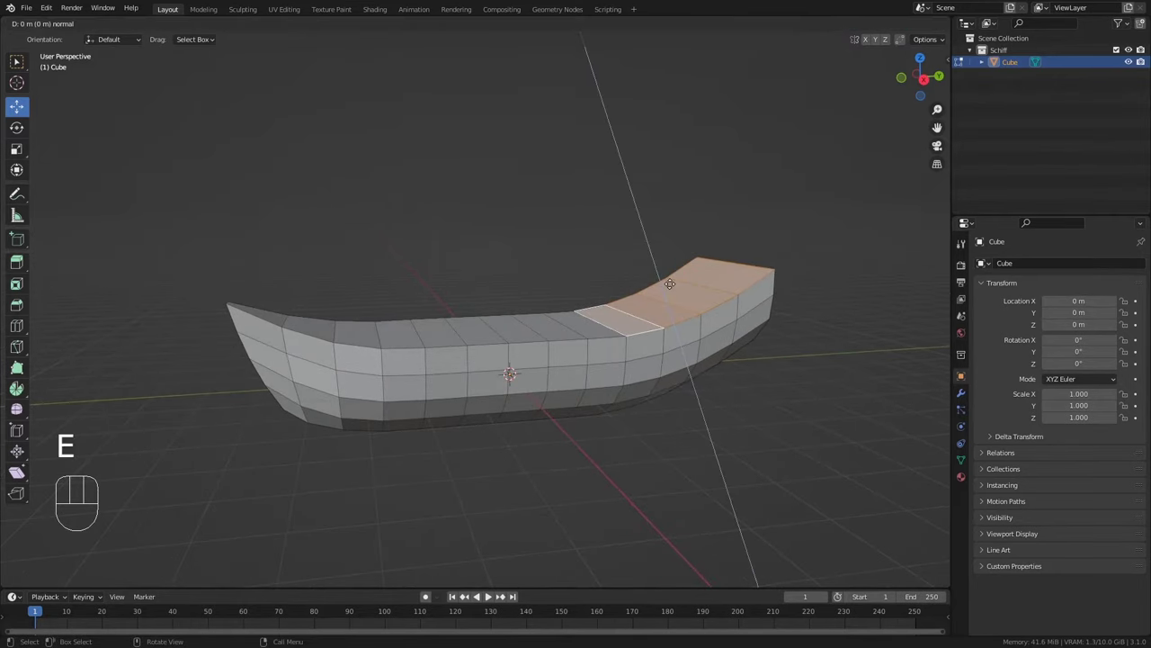
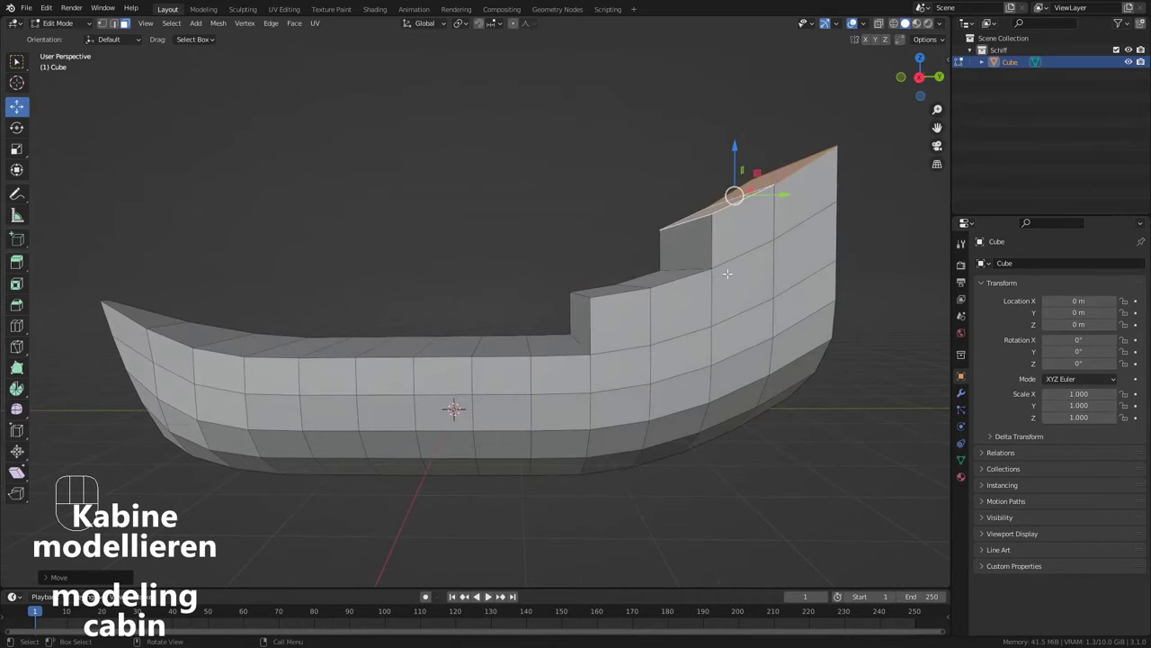
# Add a horizontal loop cut around the raised rear walls and slide it into place
pyautogui.press('ctrl+r')
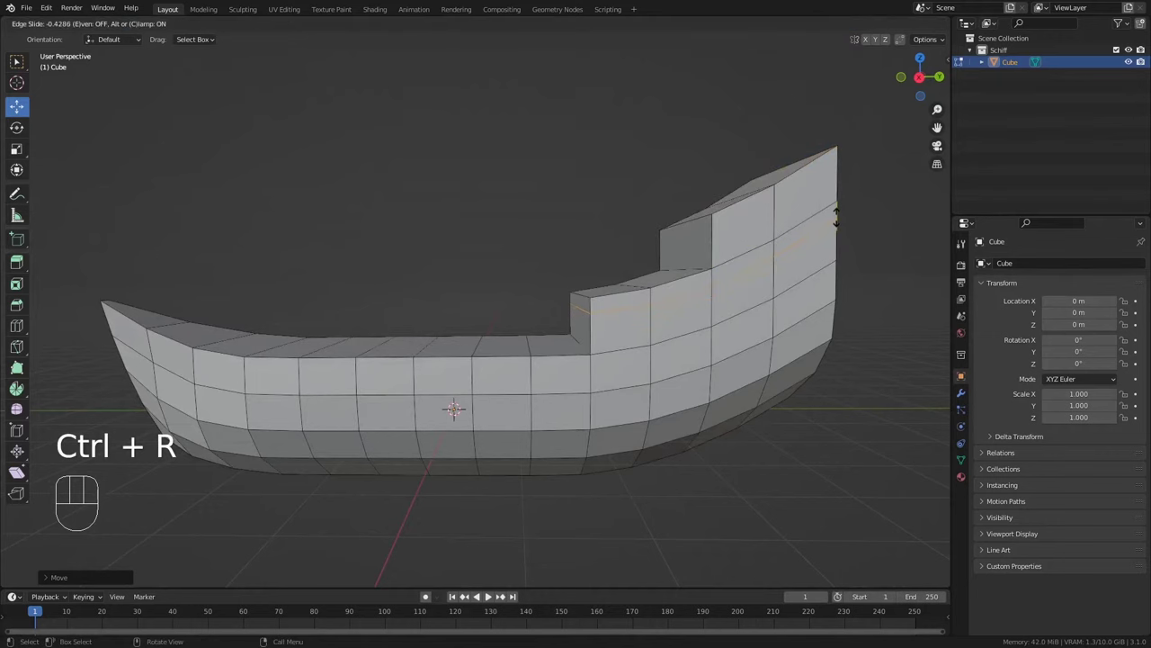
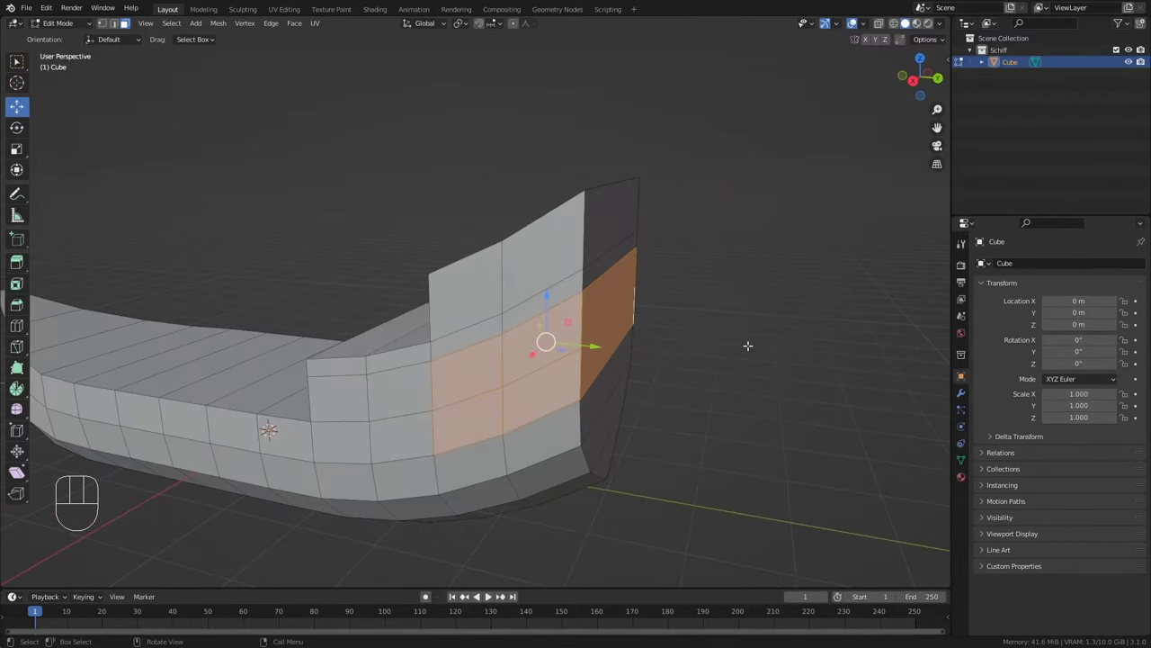
# Extrude the band of rear wall faces outward and widen the ledge along X
pyautogui.press('e')
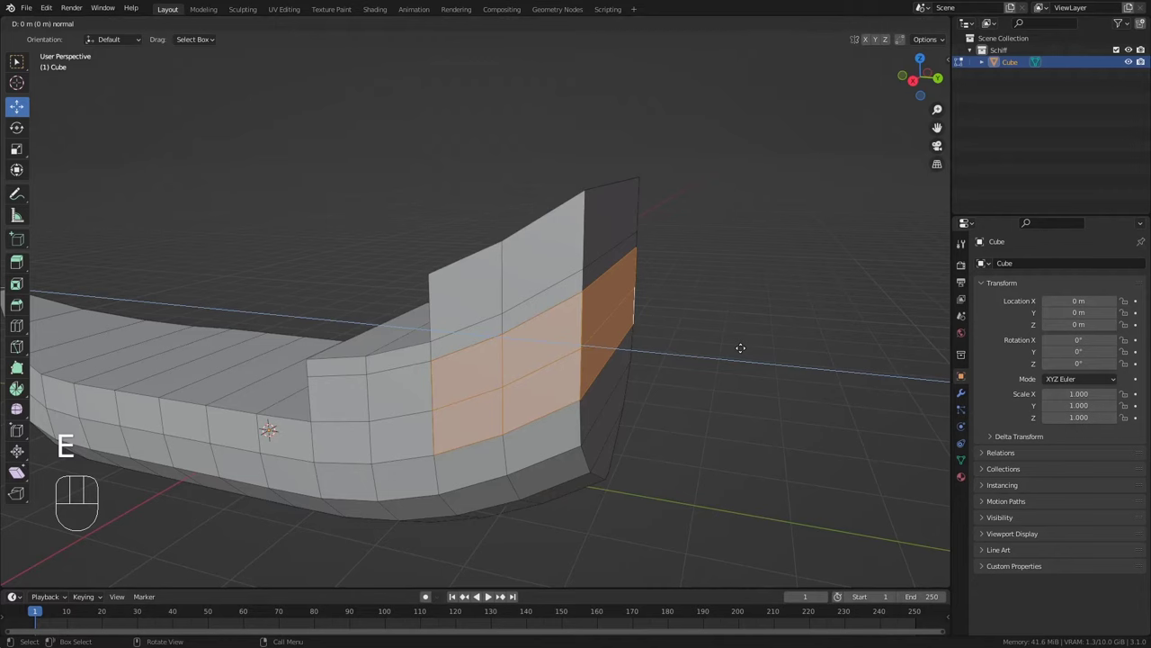
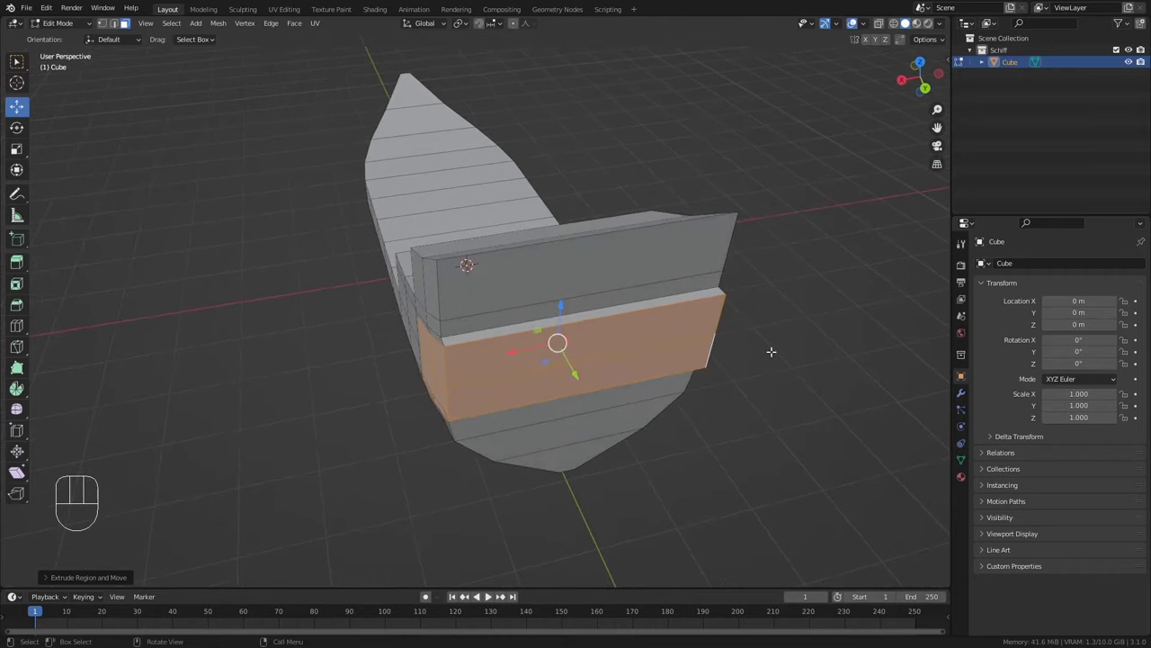
pyautogui.press('s')
pyautogui.press('x')
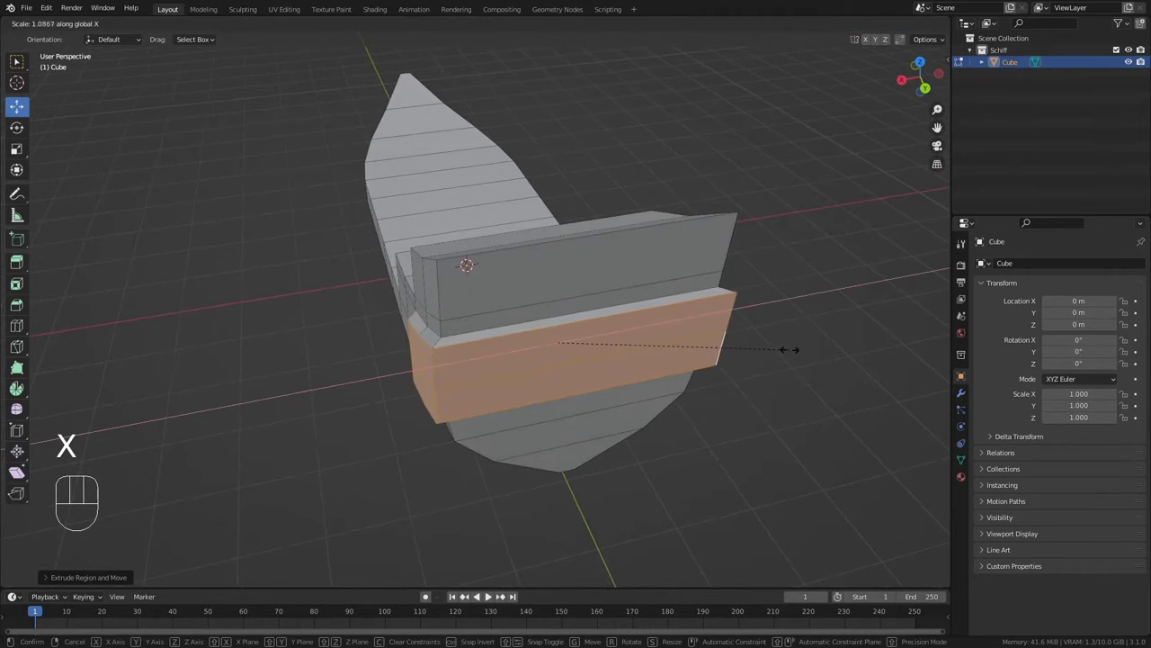
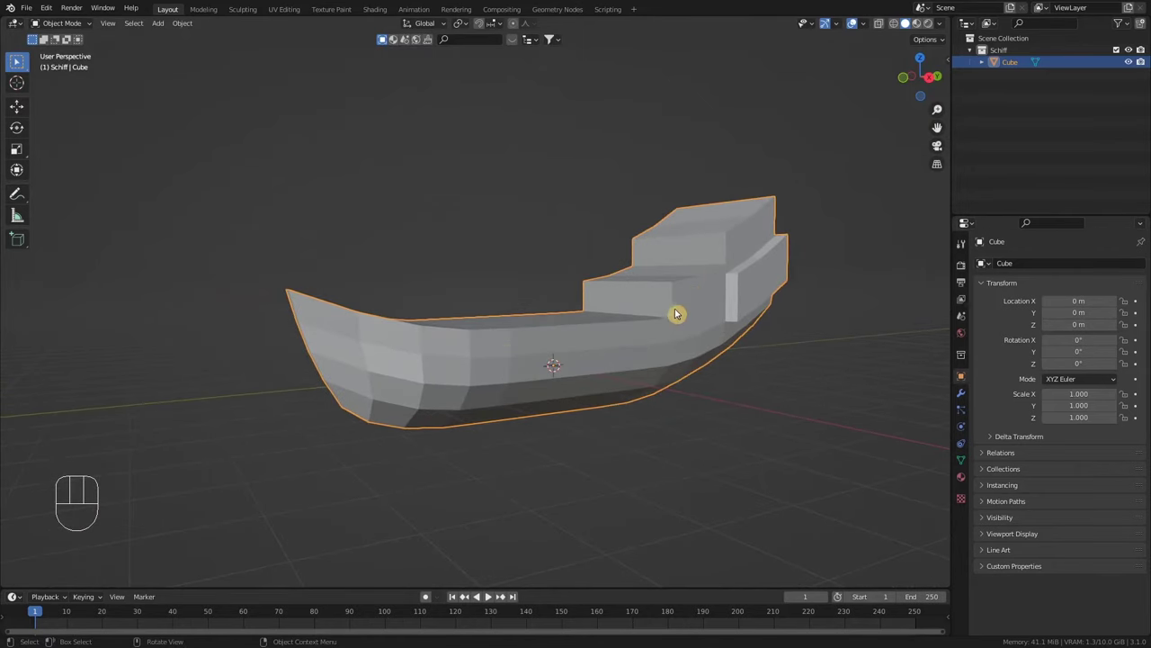
# View the hull from above and re-enter mesh editing to hollow out the deck
pyautogui.moveTo(658, 285); pyautogui.dragTo(665, 320)
pyautogui.press('Tab')
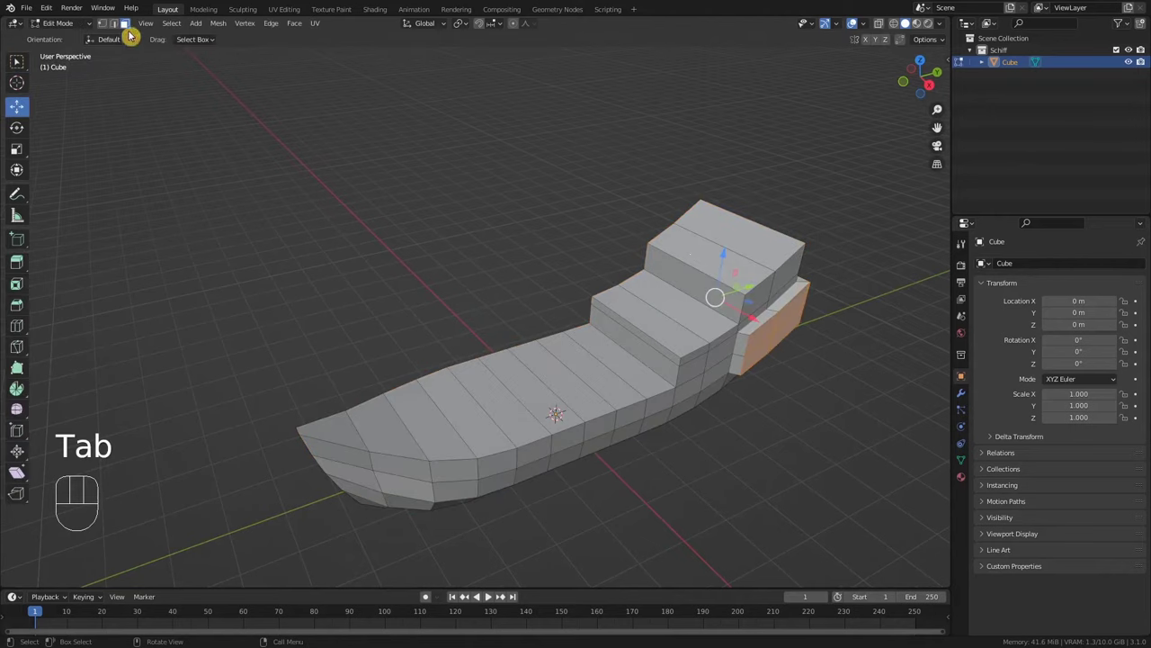
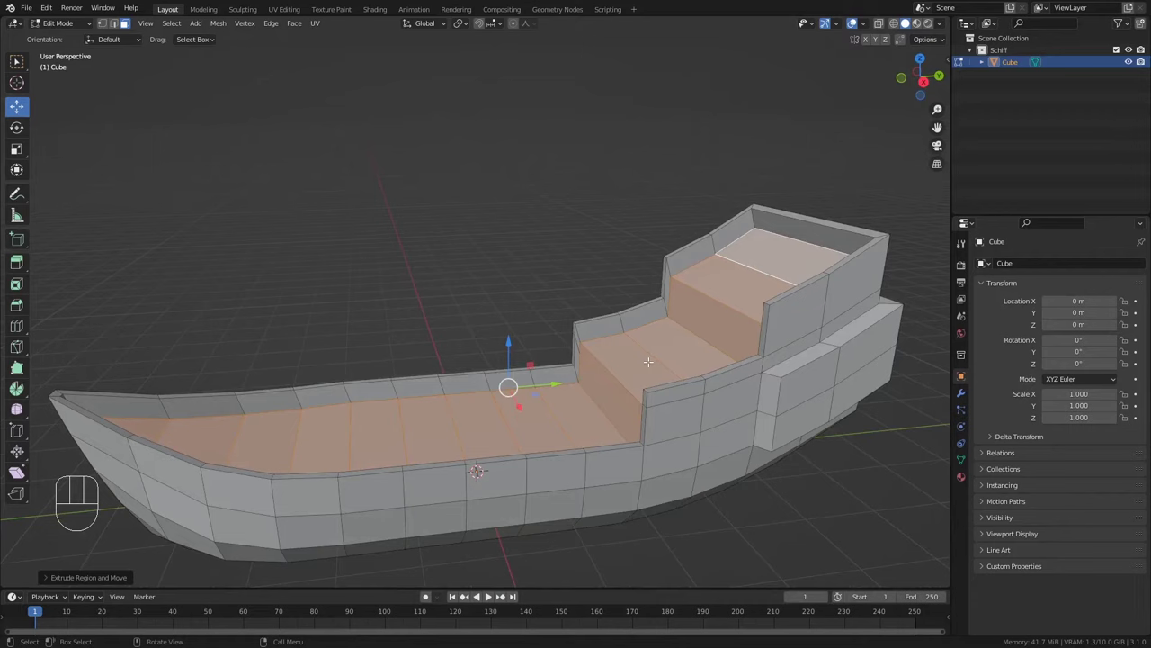
# Scale the selected stepped deck faces along the Y axis
pyautogui.press('s')
pyautogui.press('y')
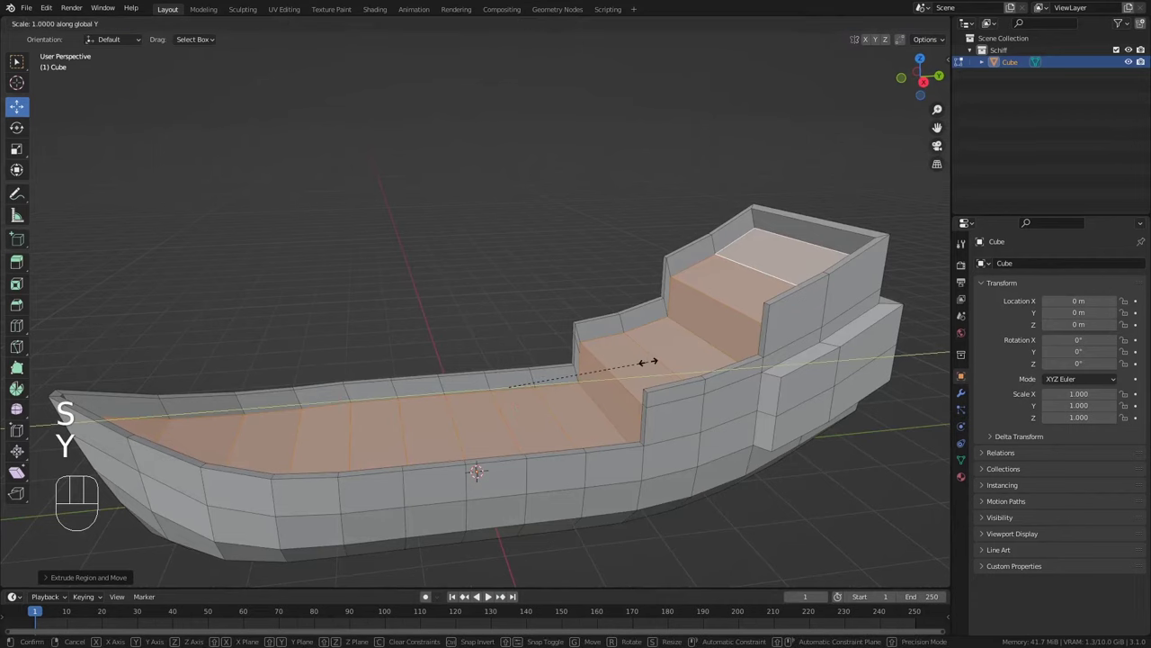
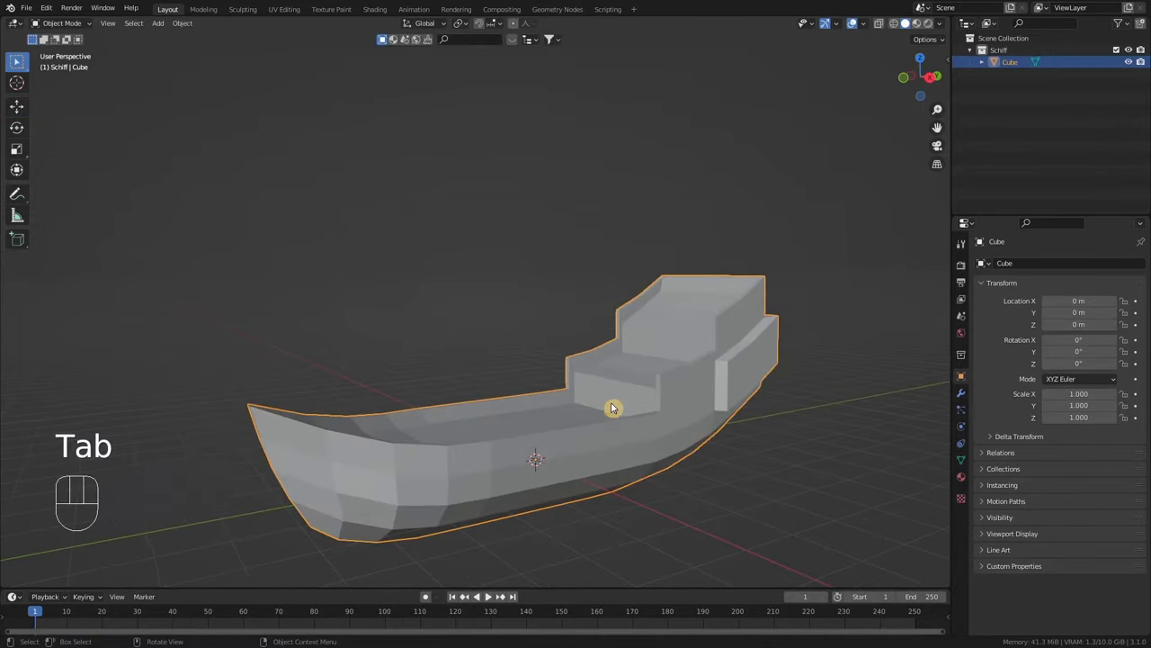
# Orbit around the hollow hull to inspect the walls and bow from several angles
pyautogui.moveTo(610, 453); pyautogui.dragTo(633, 415)
pyautogui.moveTo(635, 420); pyautogui.dragTo(655, 418)
pyautogui.middleClick(671, 440)
pyautogui.moveTo(644, 423); pyautogui.dragTo(653, 406)
pyautogui.moveTo(699, 367); pyautogui.dragTo(692, 378)
pyautogui.moveTo(699, 374); pyautogui.dragTo(683, 398)
pyautogui.middleClick(778, 395)
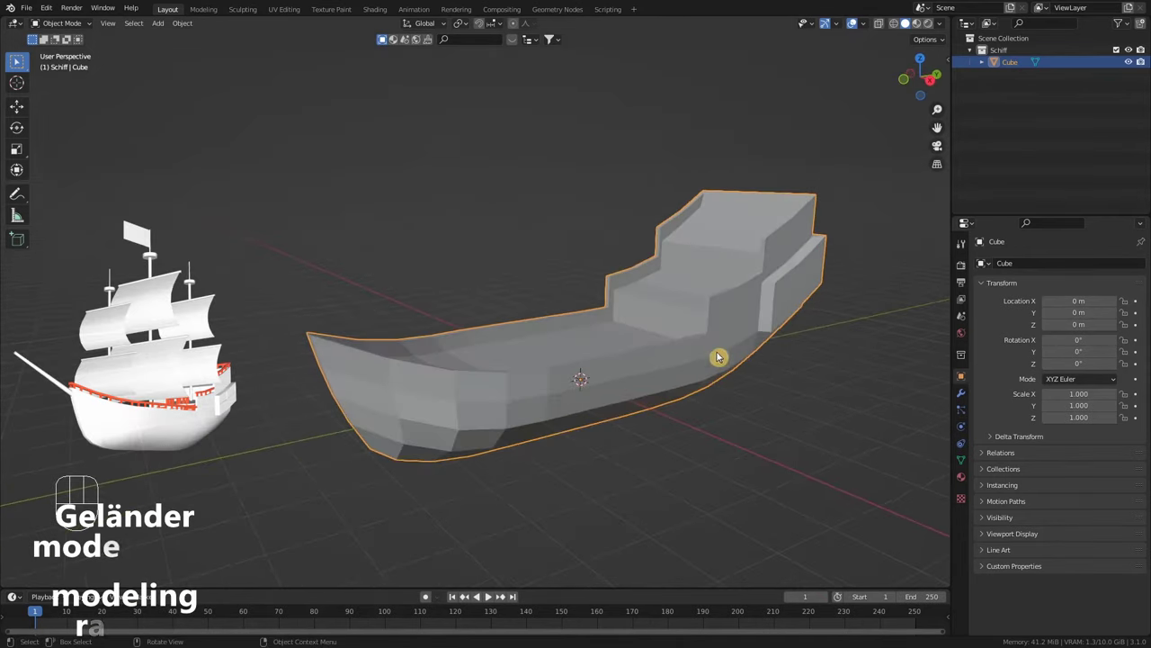
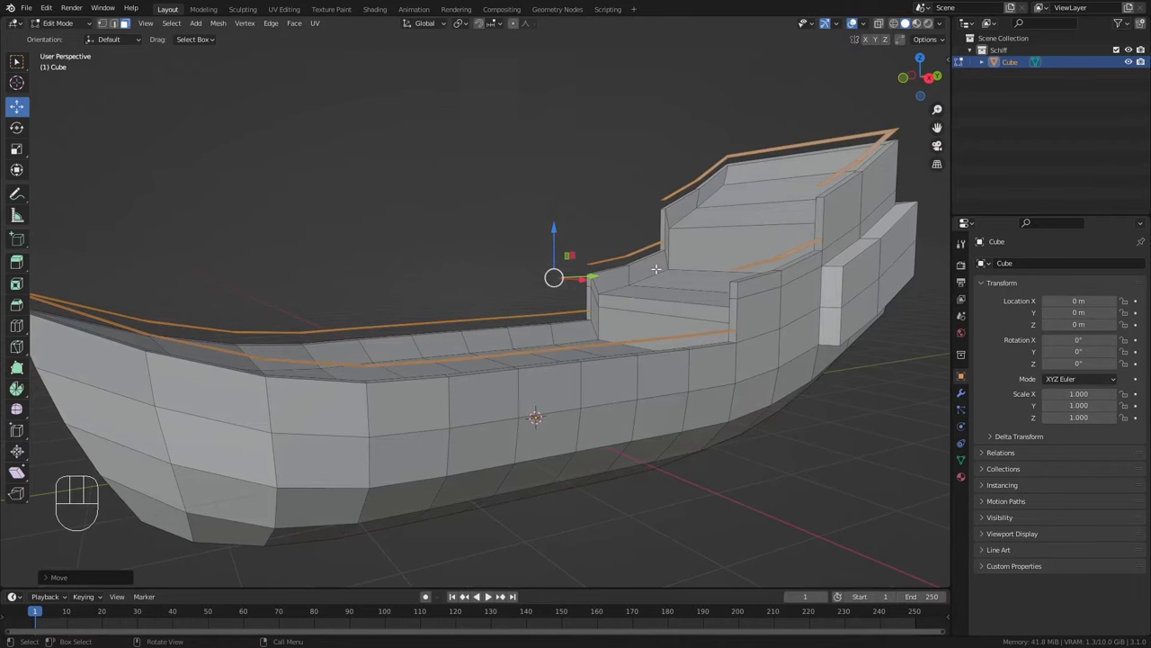
# Extrude the top rim faces into a thin railing and return to Object Mode
pyautogui.press('e')
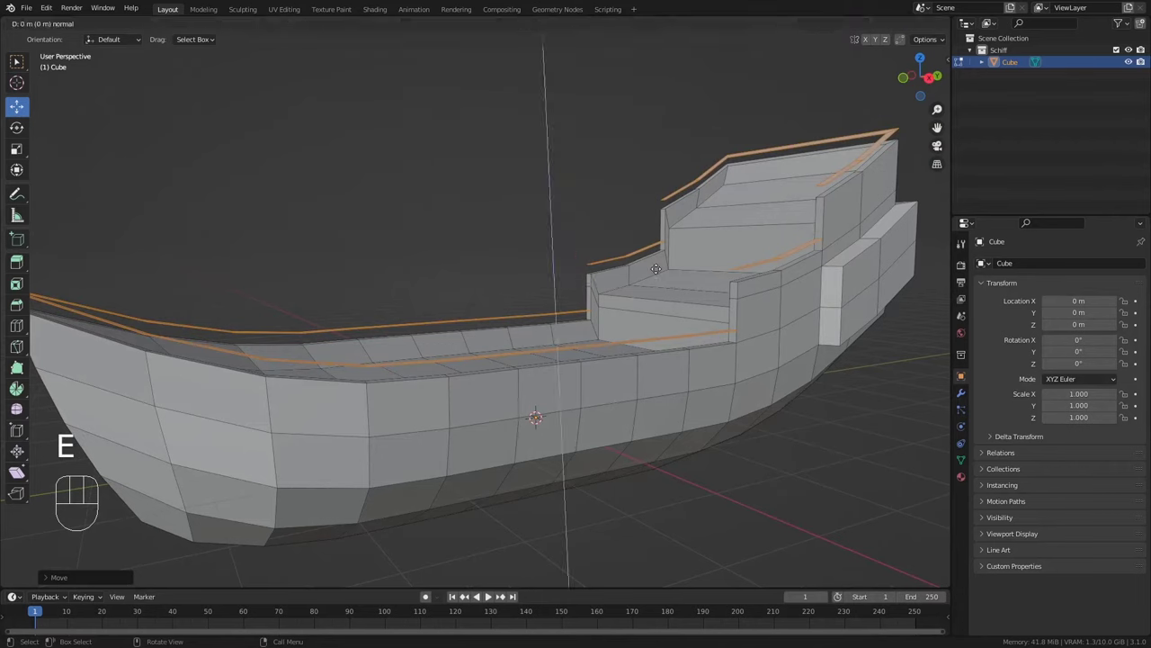
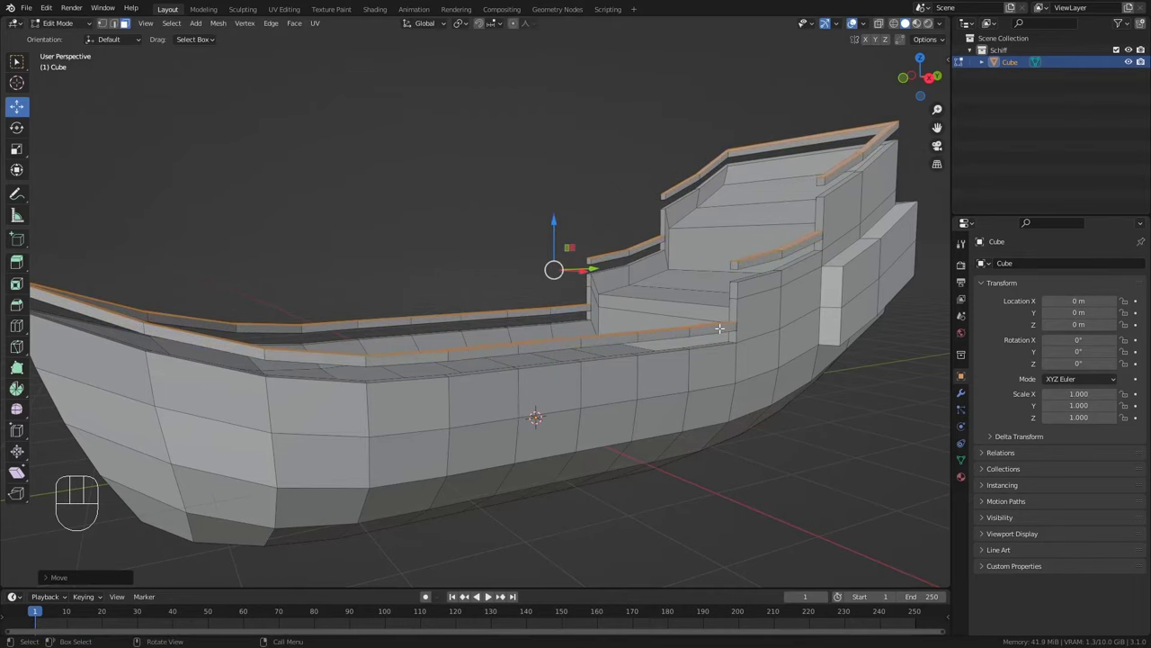
pyautogui.press('Tab')
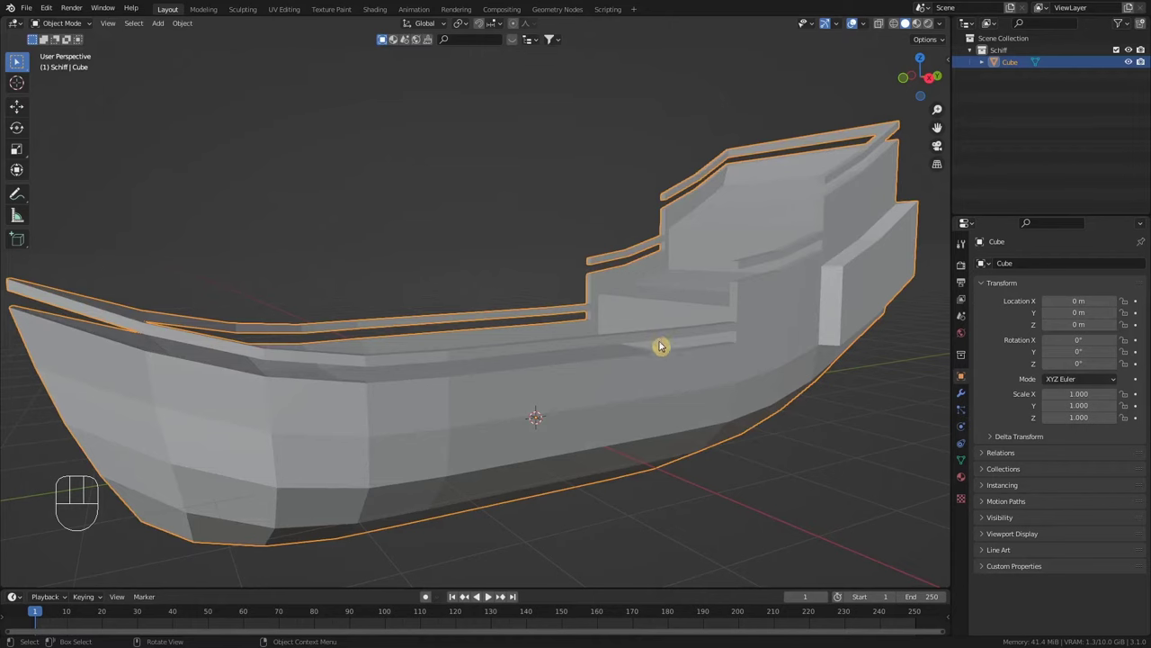
# Add a new cube object at the centre of the ship's deck
pyautogui.middleClick(698, 292)
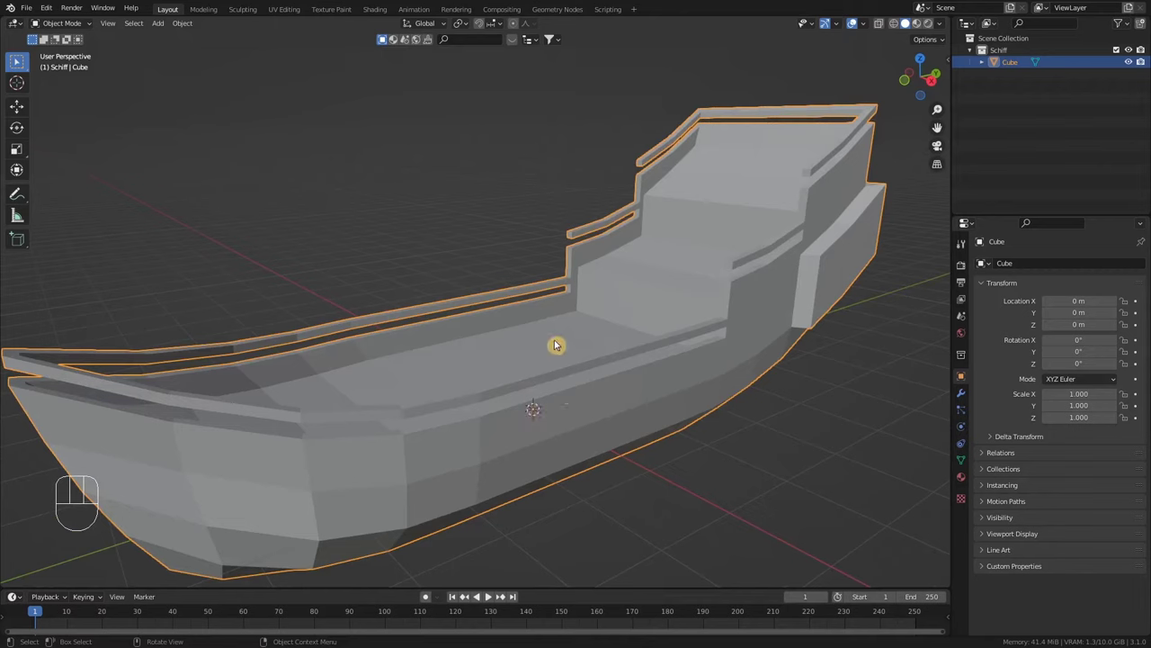
pyautogui.press('shift+a')
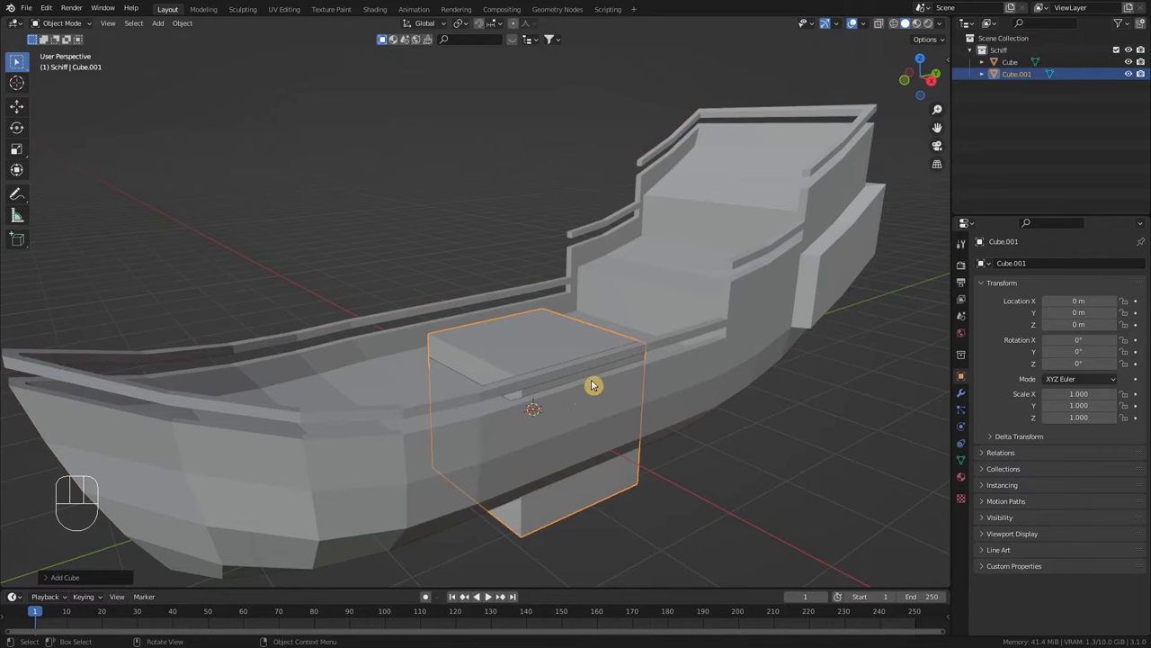
# Give the new cube a Mirror modifier across the X axis
pyautogui.press('Tab')
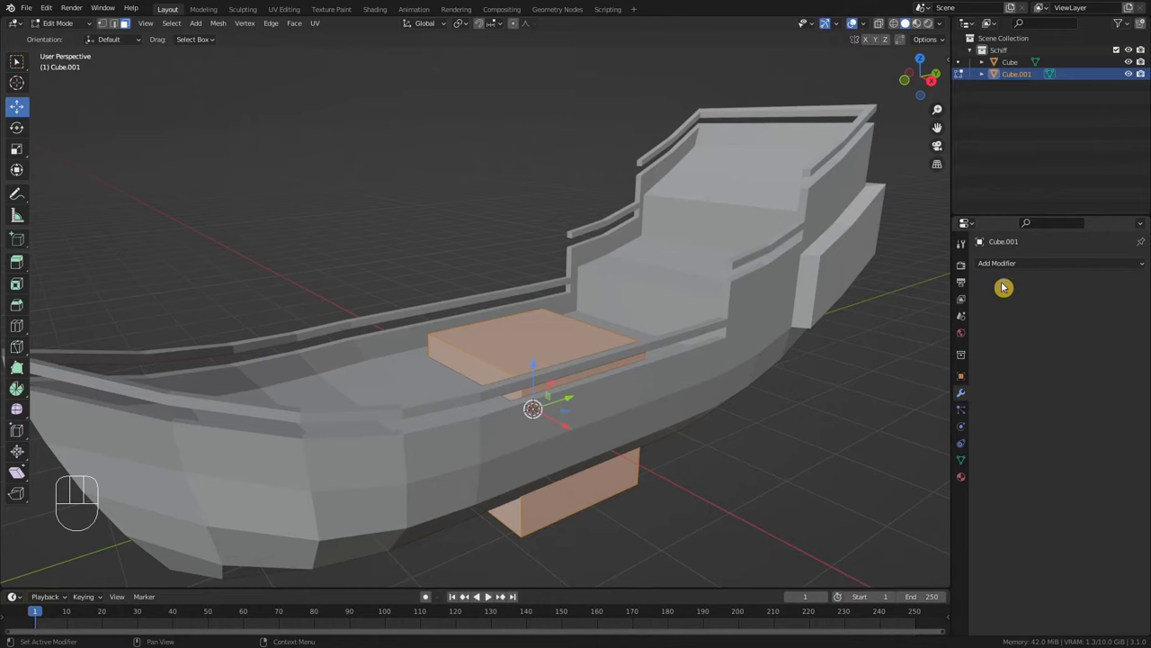
pyautogui.moveTo(1015, 271); pyautogui.dragTo(936, 409)
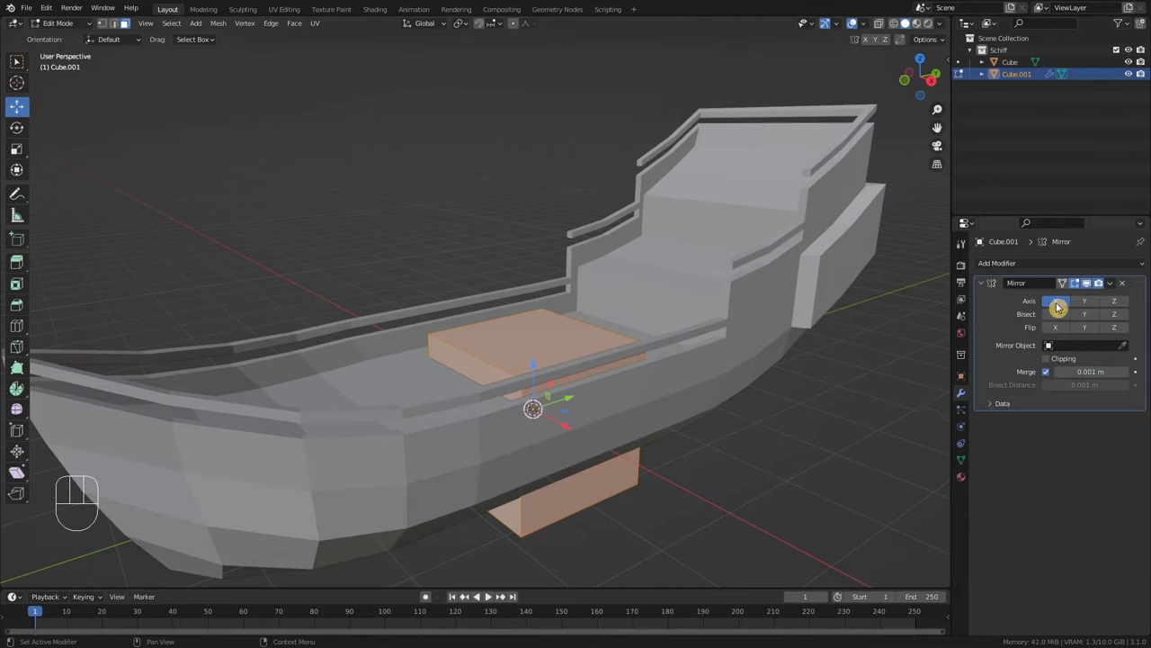
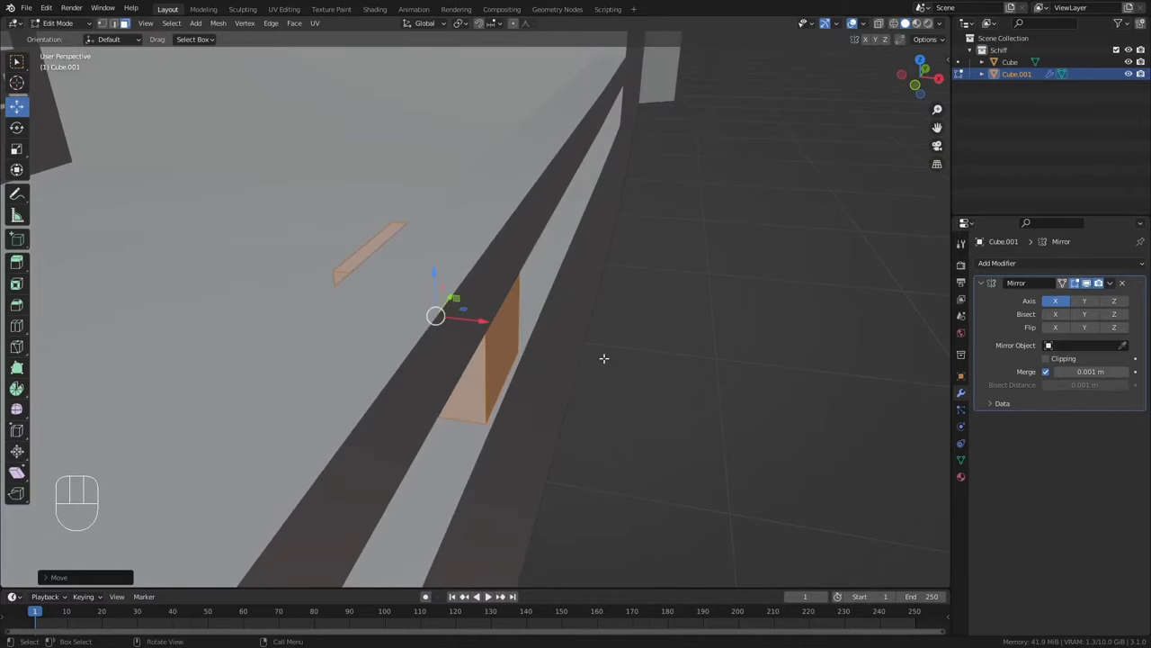
# Shrink the cube uniformly and stretch it along Z into a tall thin post
pyautogui.press('KP_Decimal')
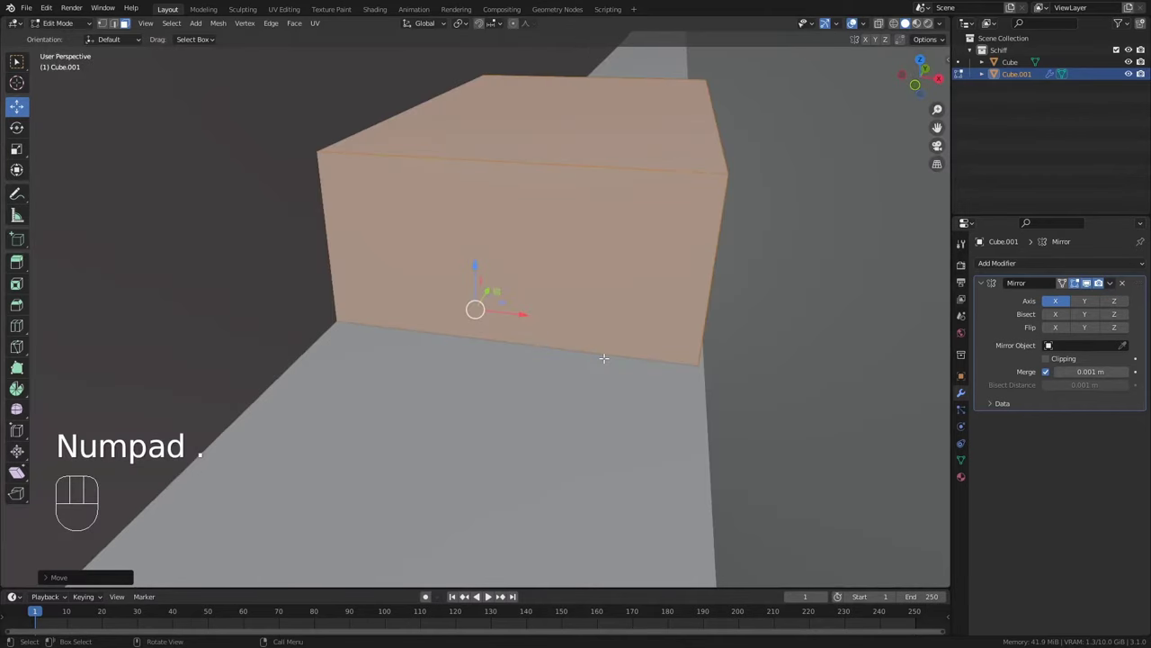
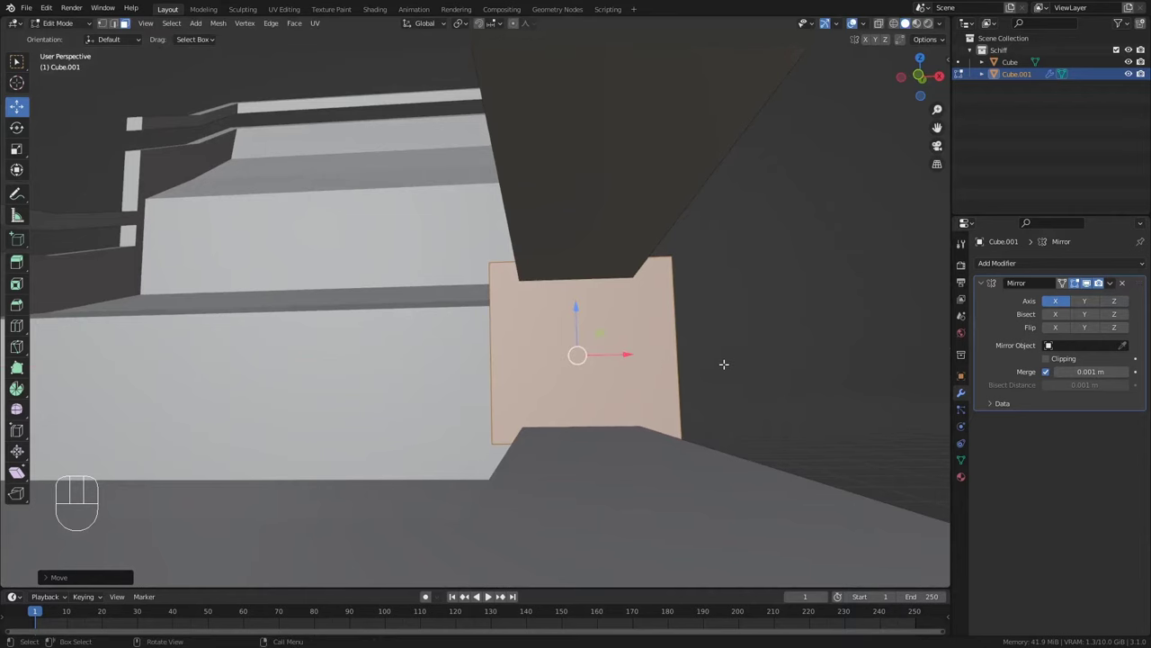
pyautogui.press('s')
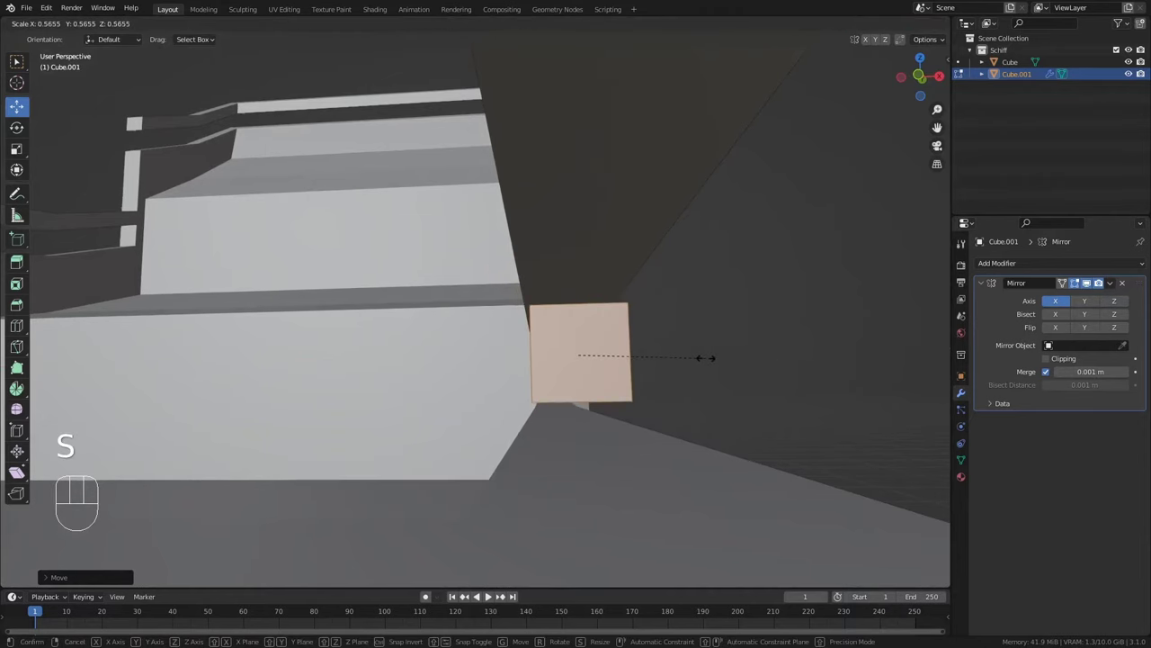
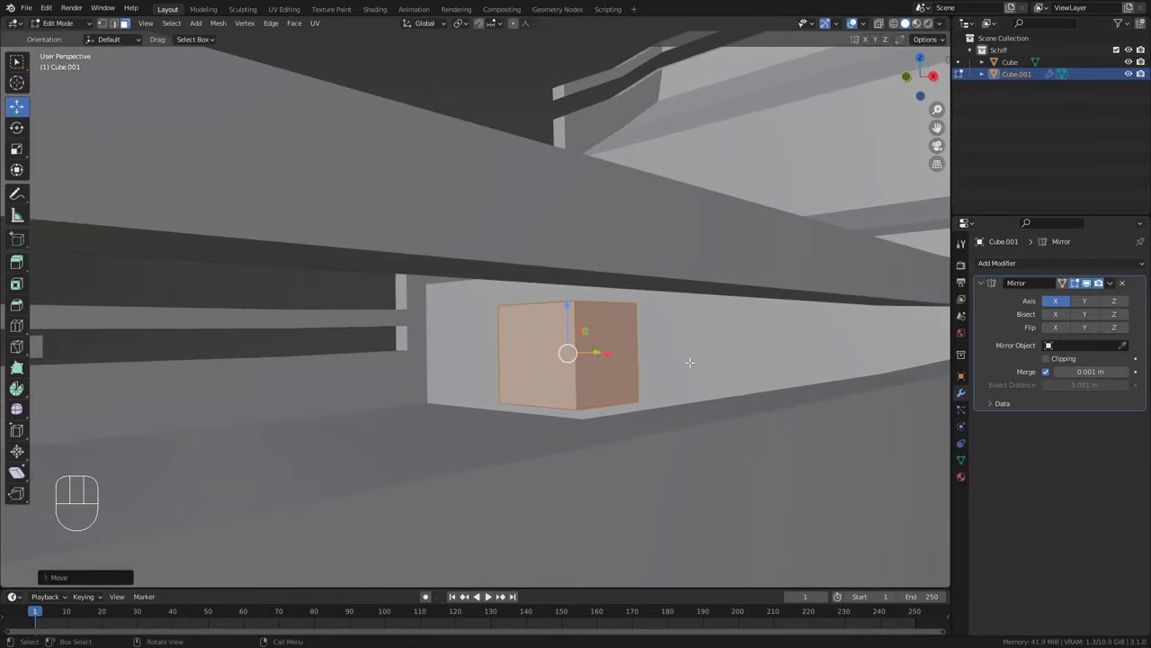
pyautogui.press('s')
pyautogui.press('z')
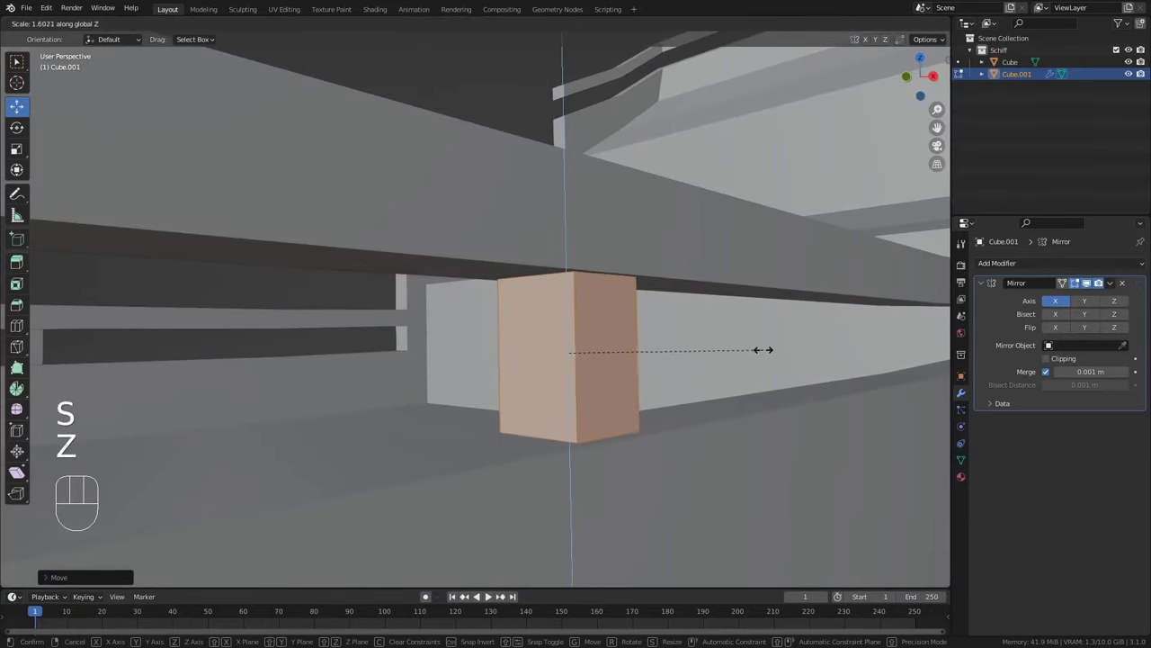
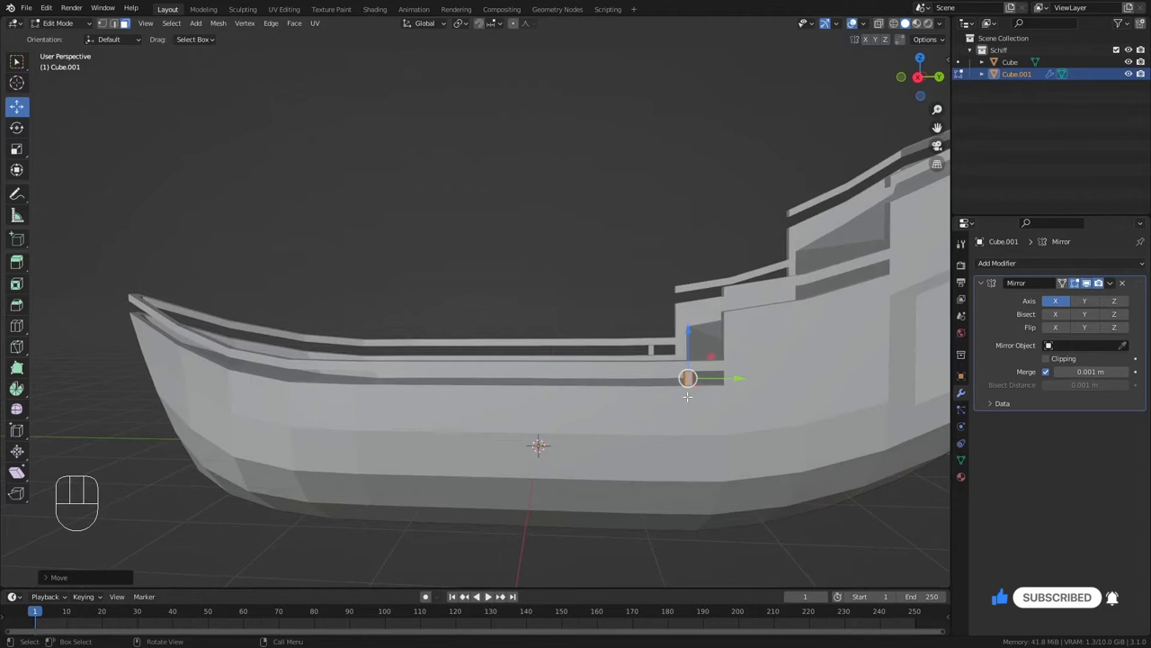
# In side view with a see-through hull, duplicate the post at intervals along the lower railing
pyautogui.press('KP_3')
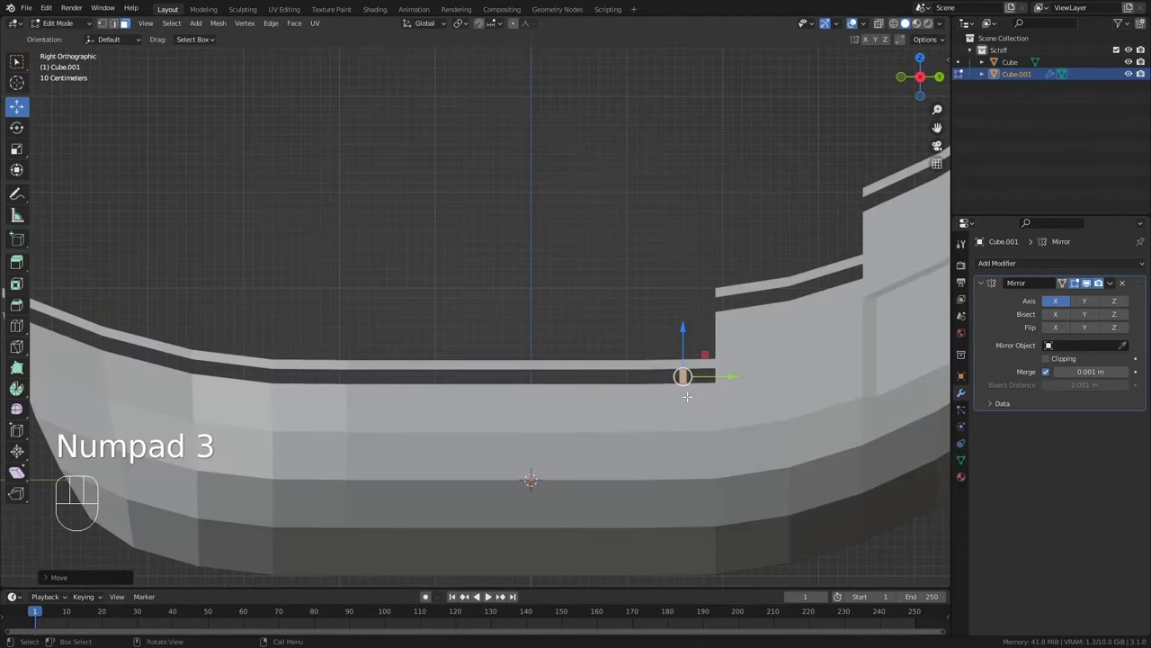
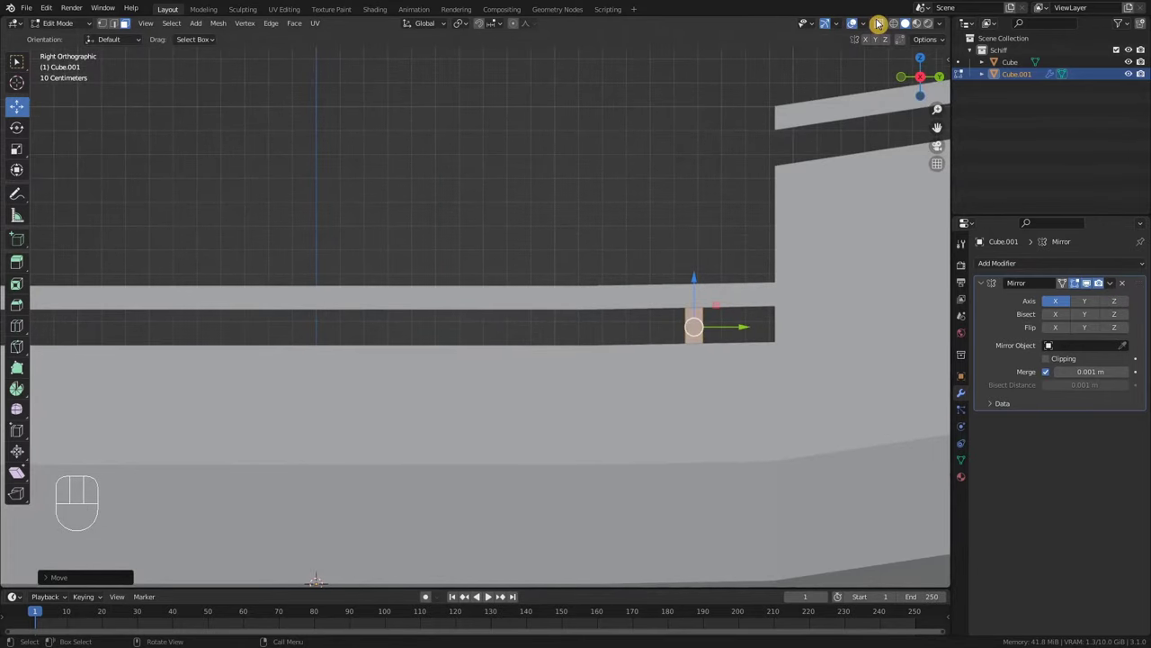
pyautogui.click(884, 30)
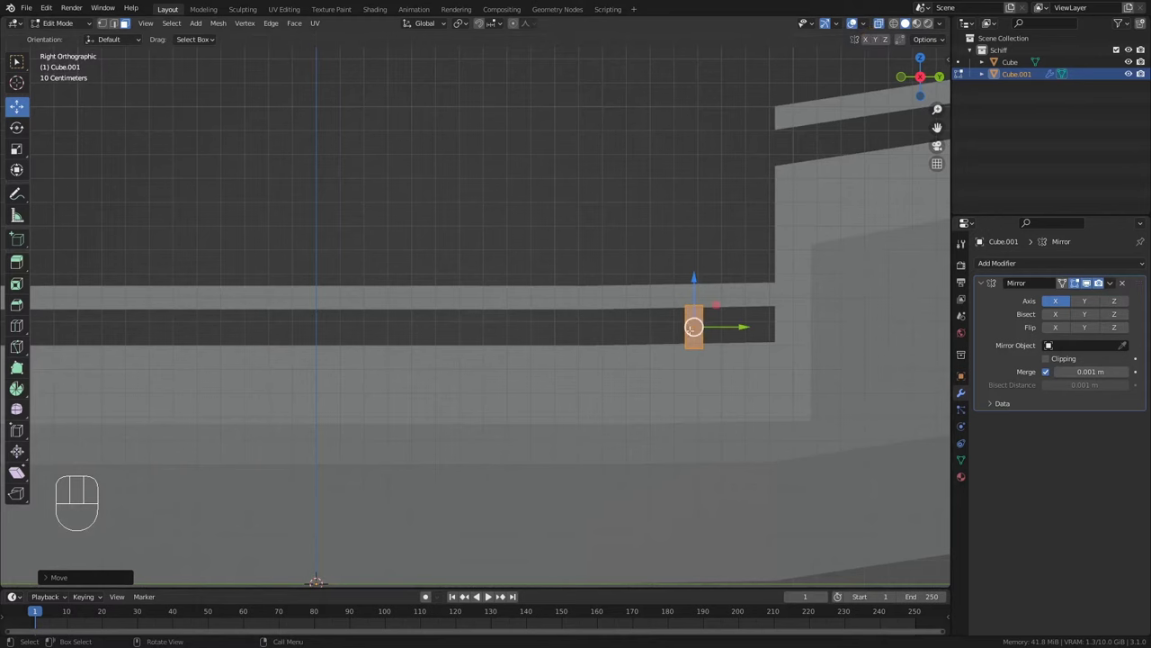
pyautogui.press('shift+d')
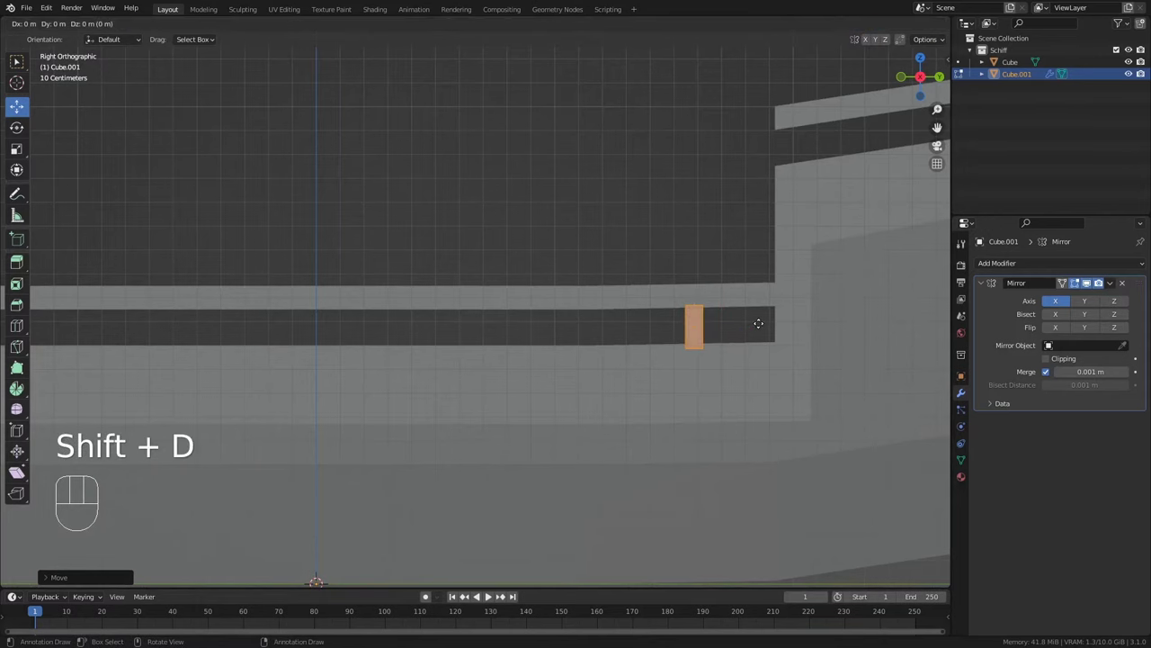
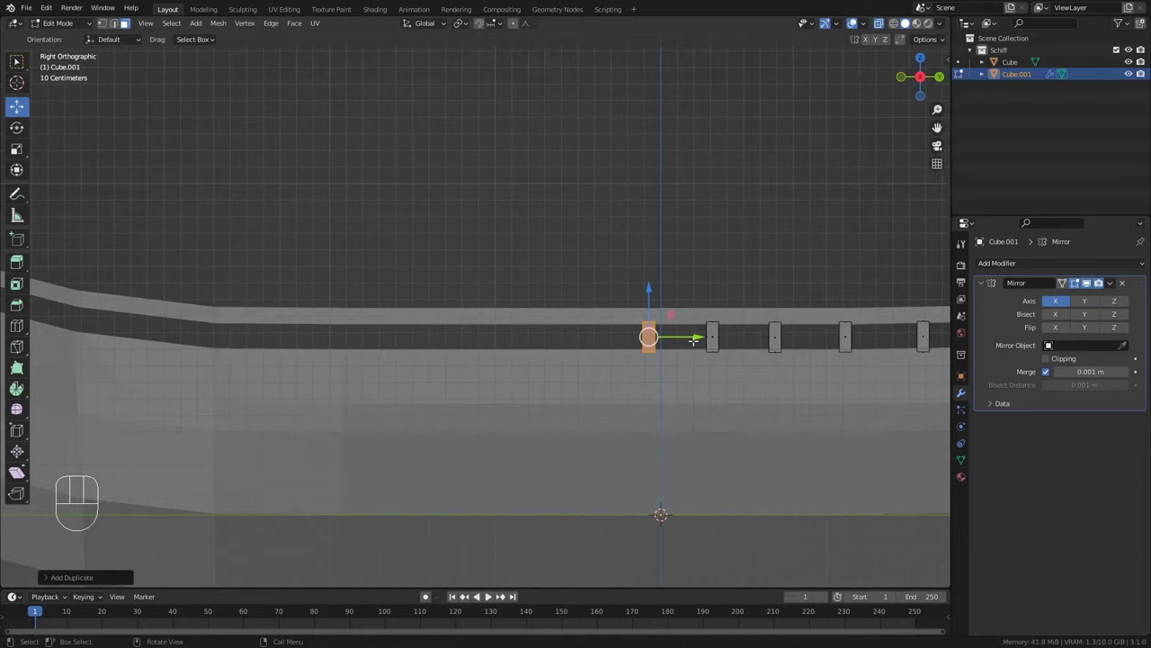
pyautogui.press('shift+d')
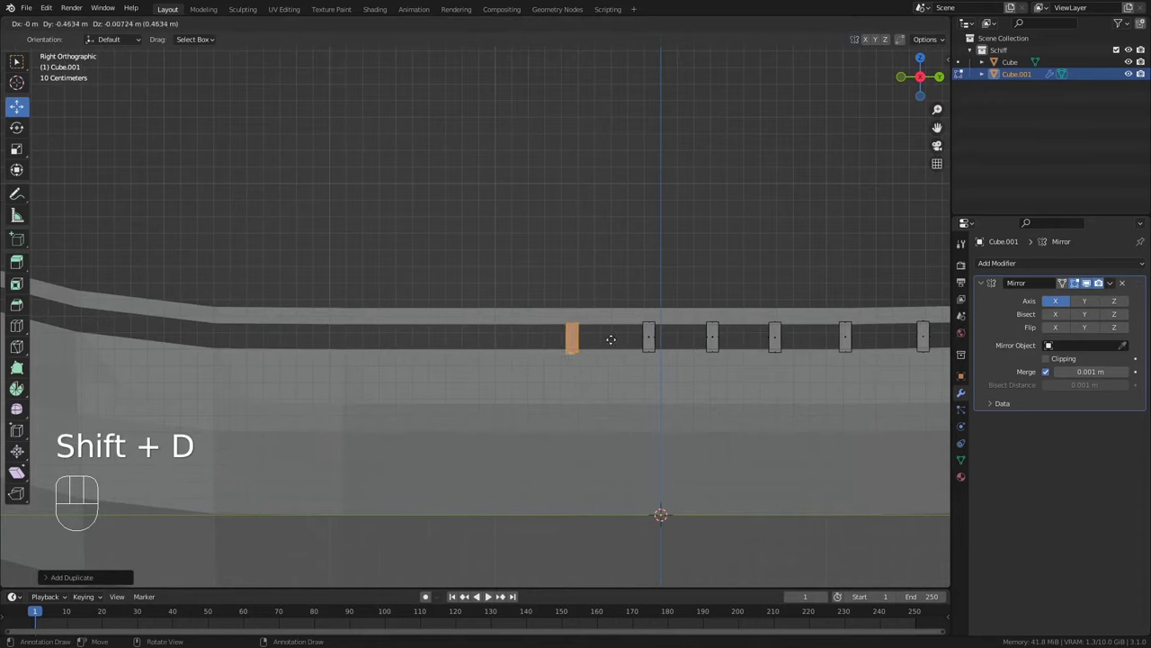
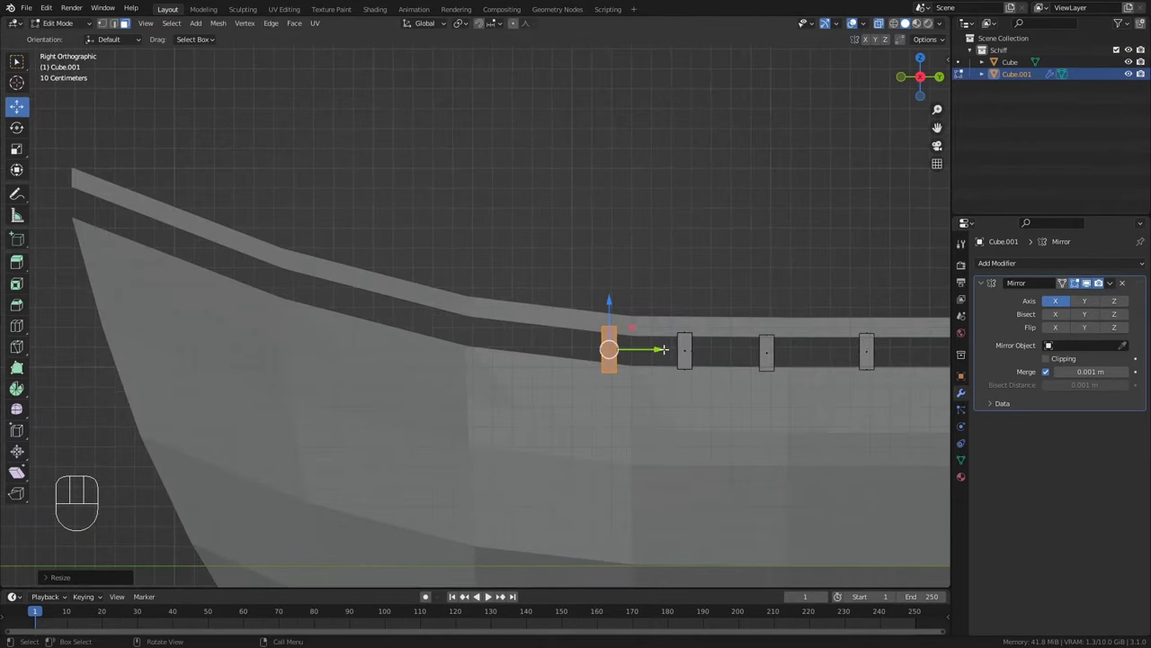
pyautogui.press('shift+d')
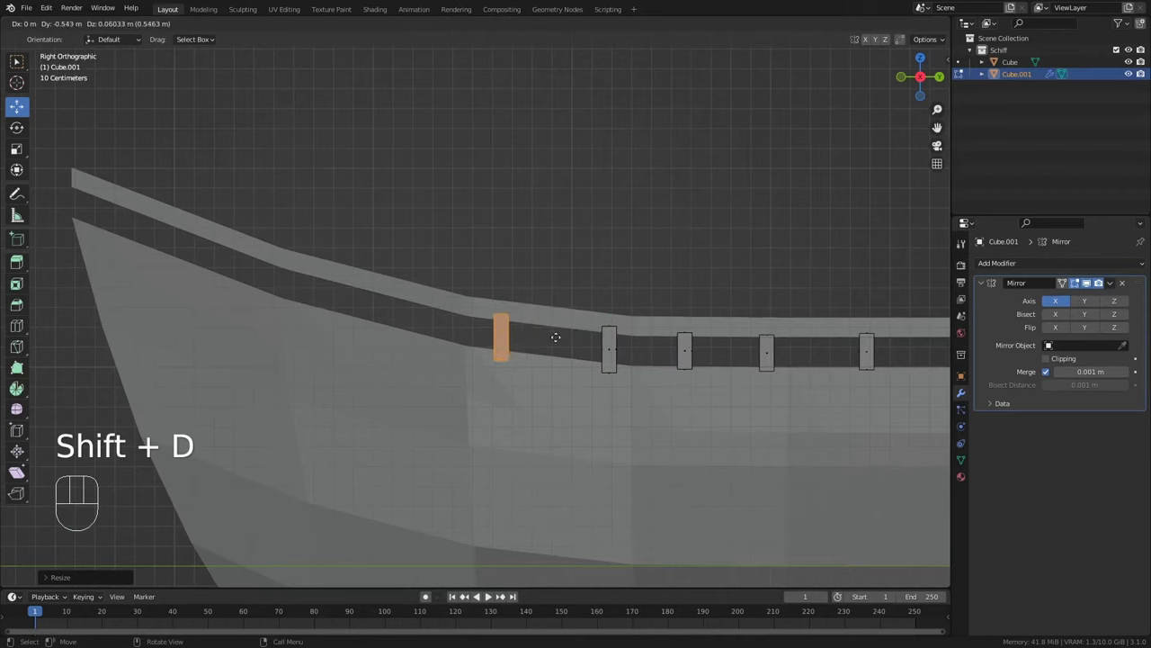
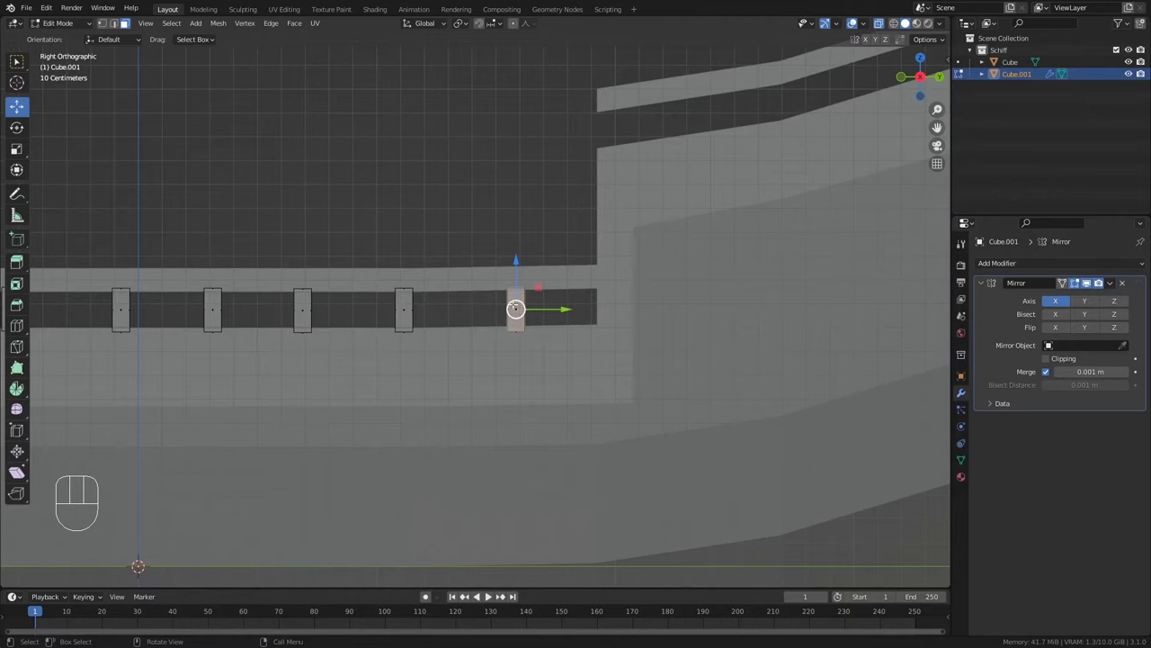
pyautogui.press('l')
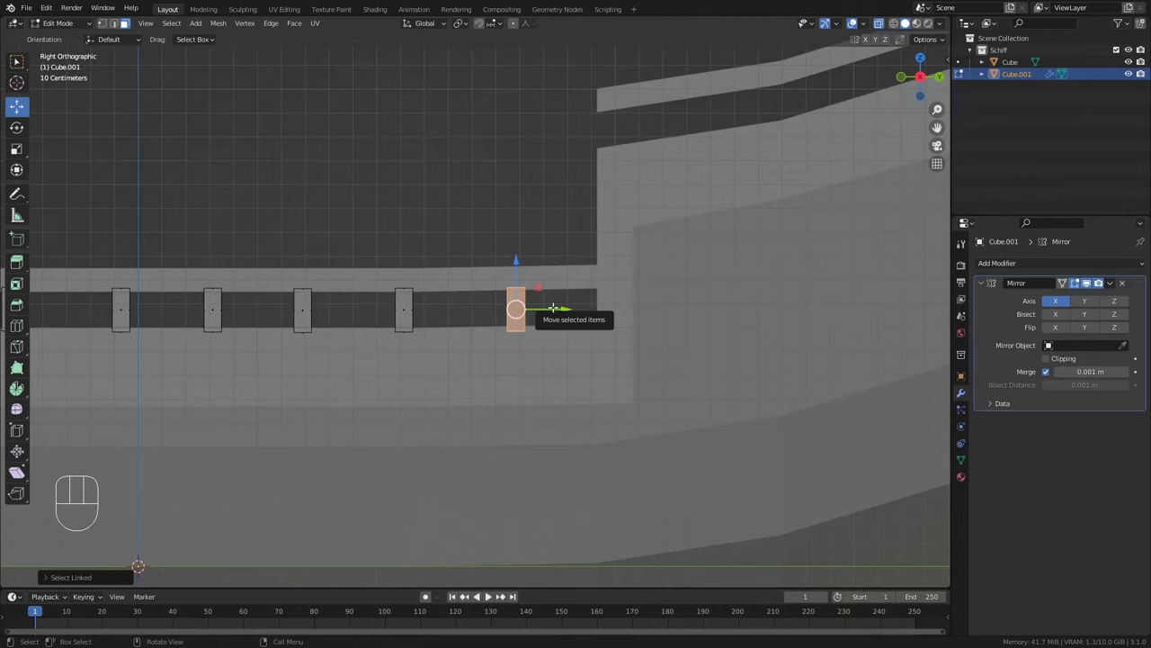
# Duplicate further posts and place them under the upper rear railing
pyautogui.press('shift+d')
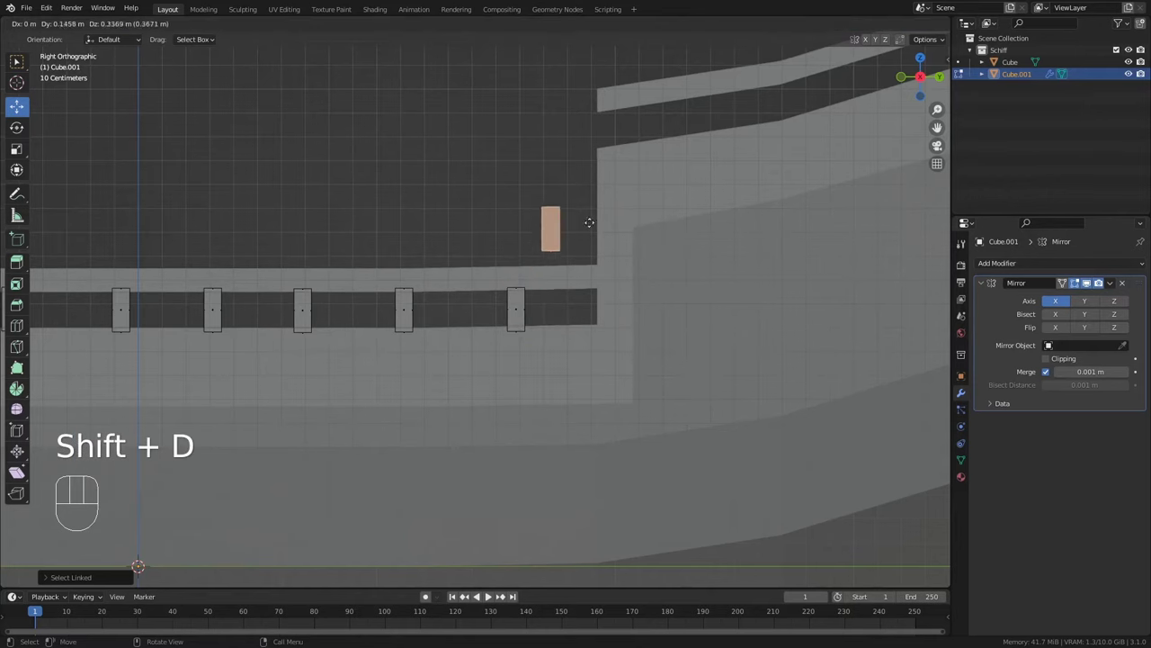
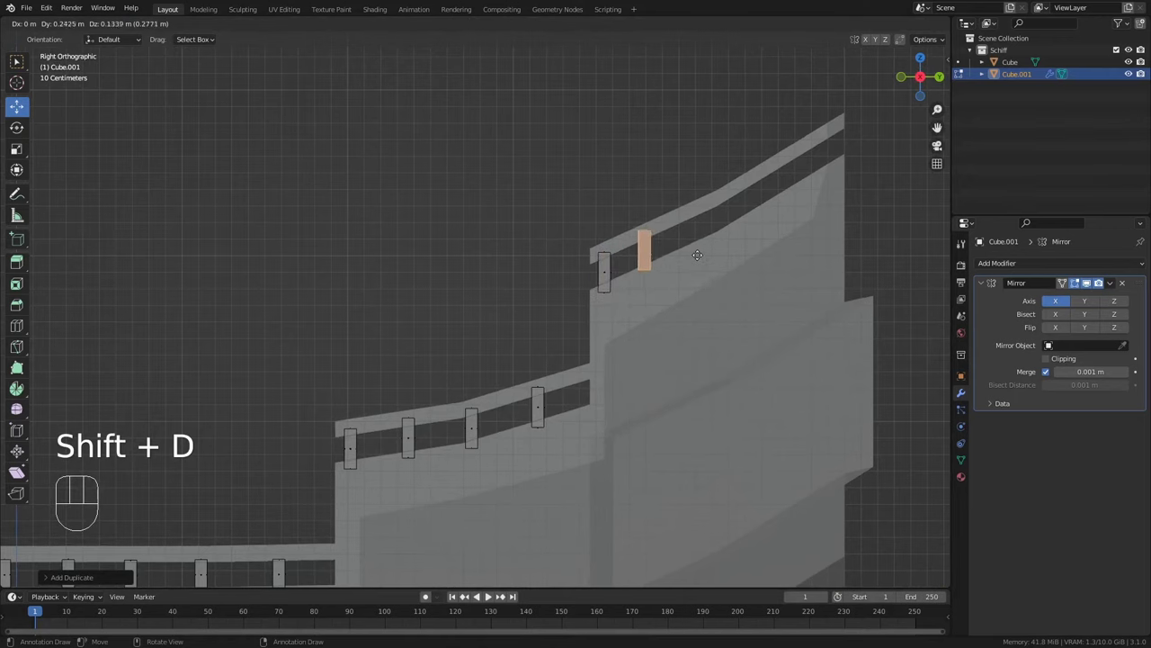
pyautogui.click(726, 243)
pyautogui.press('shift+d')
pyautogui.click(763, 242)
pyautogui.click(819, 220)
pyautogui.press('shift+d')
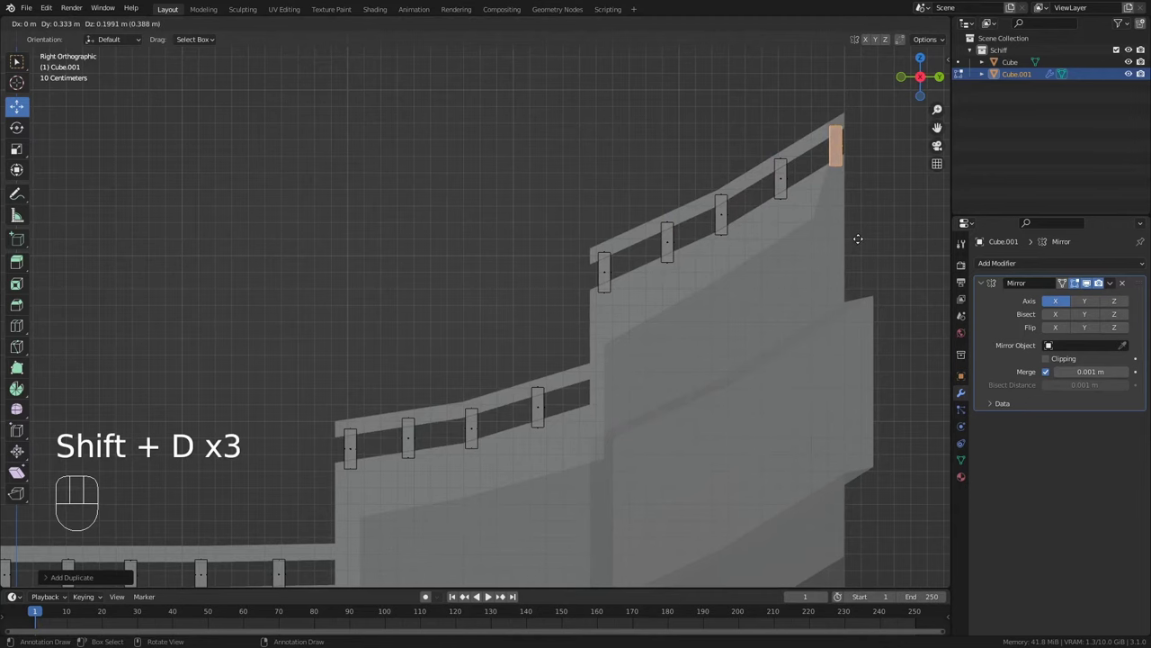
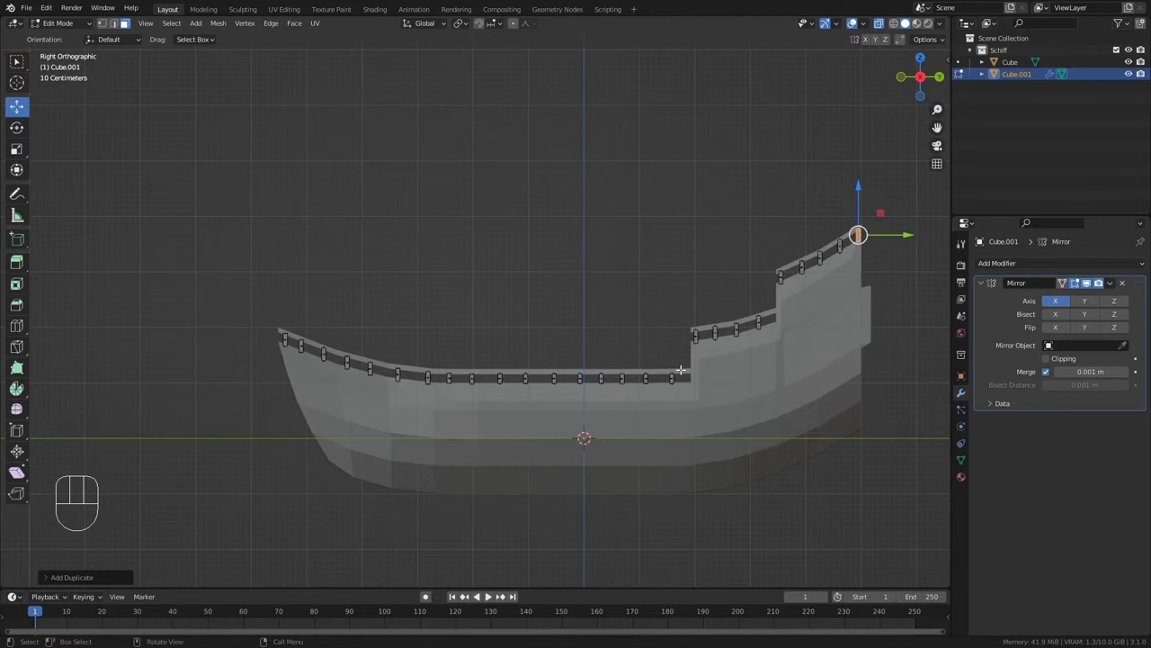
# From top view, duplicate the corner post and move it onto the curved hull edge
pyautogui.press('KP_7')
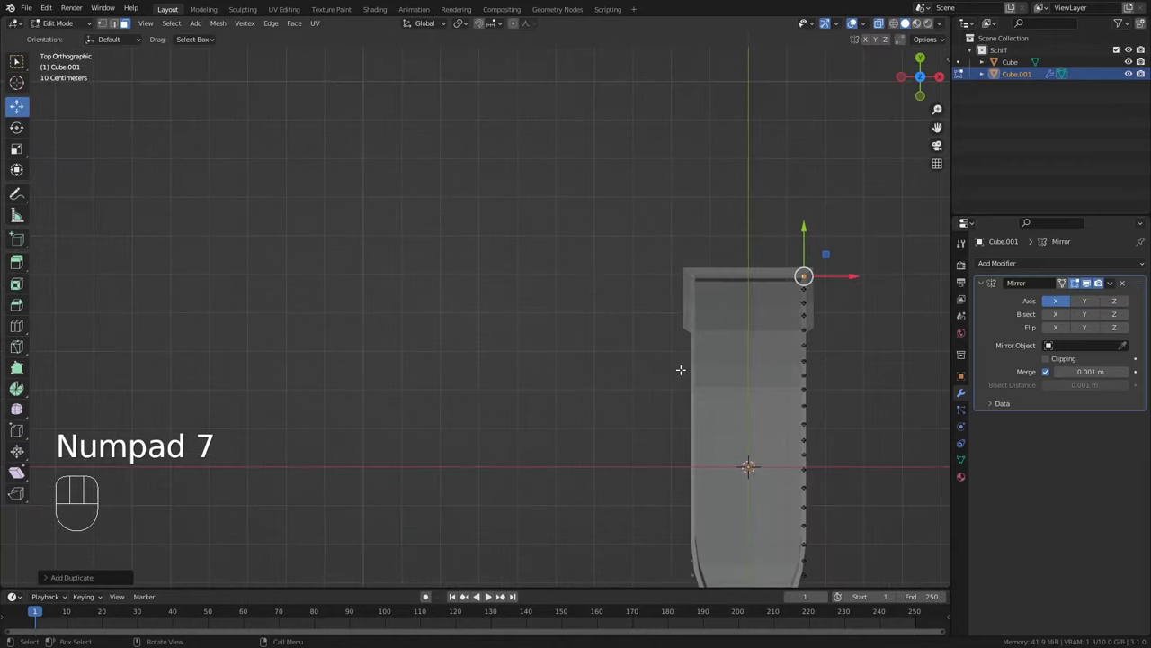
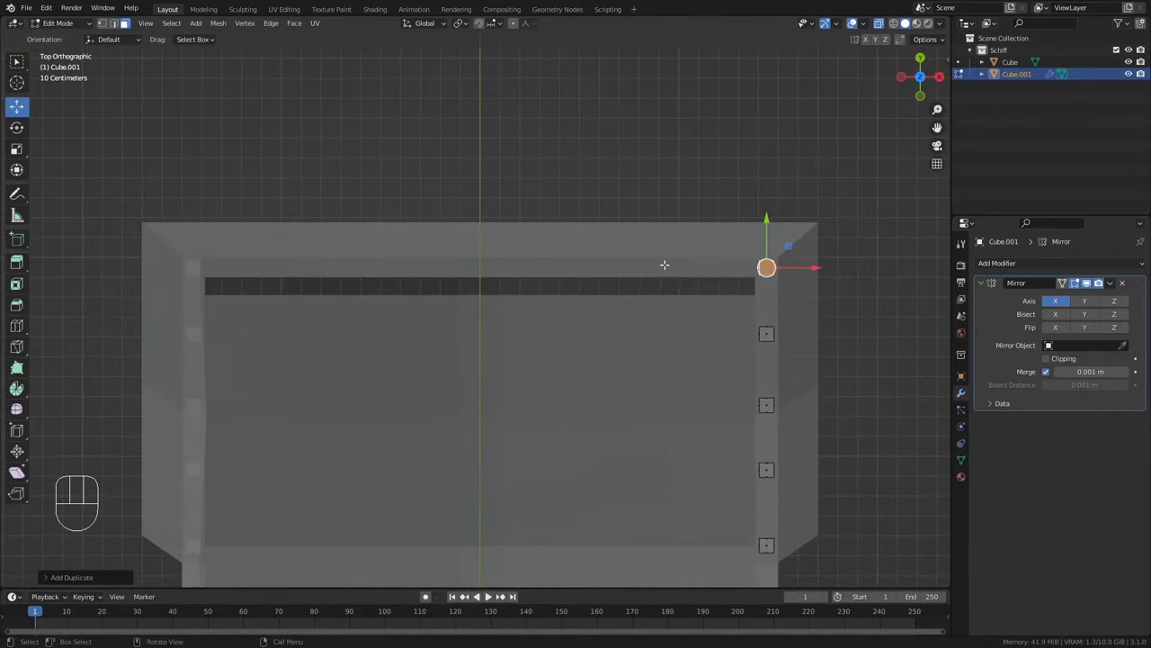
pyautogui.press('shift+d')
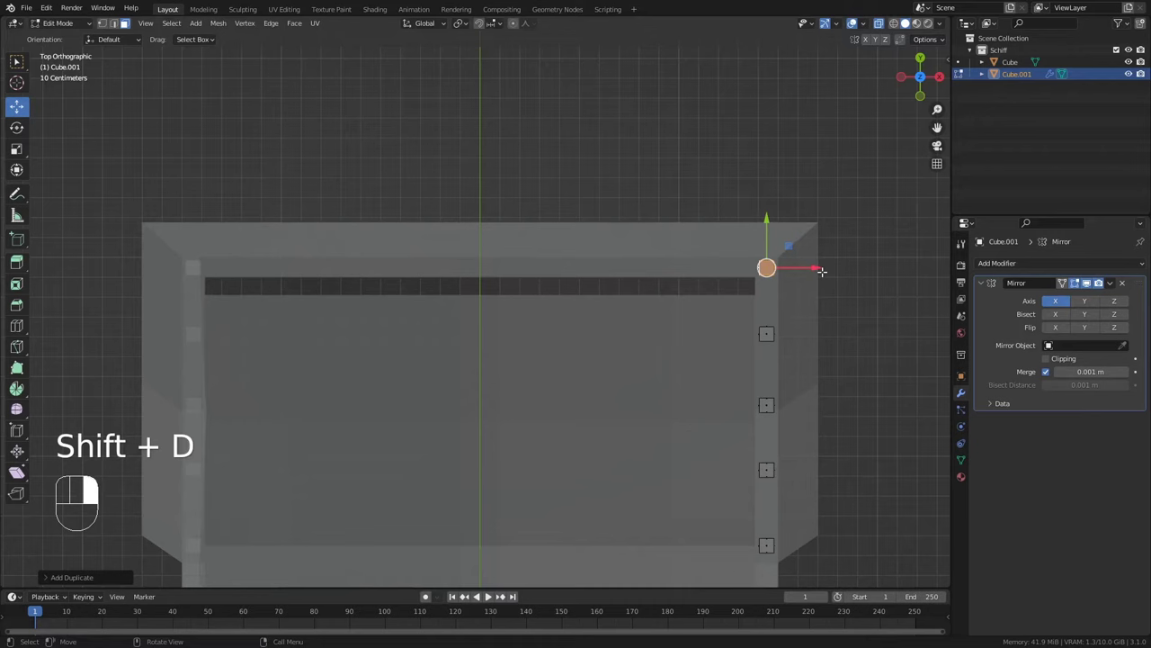
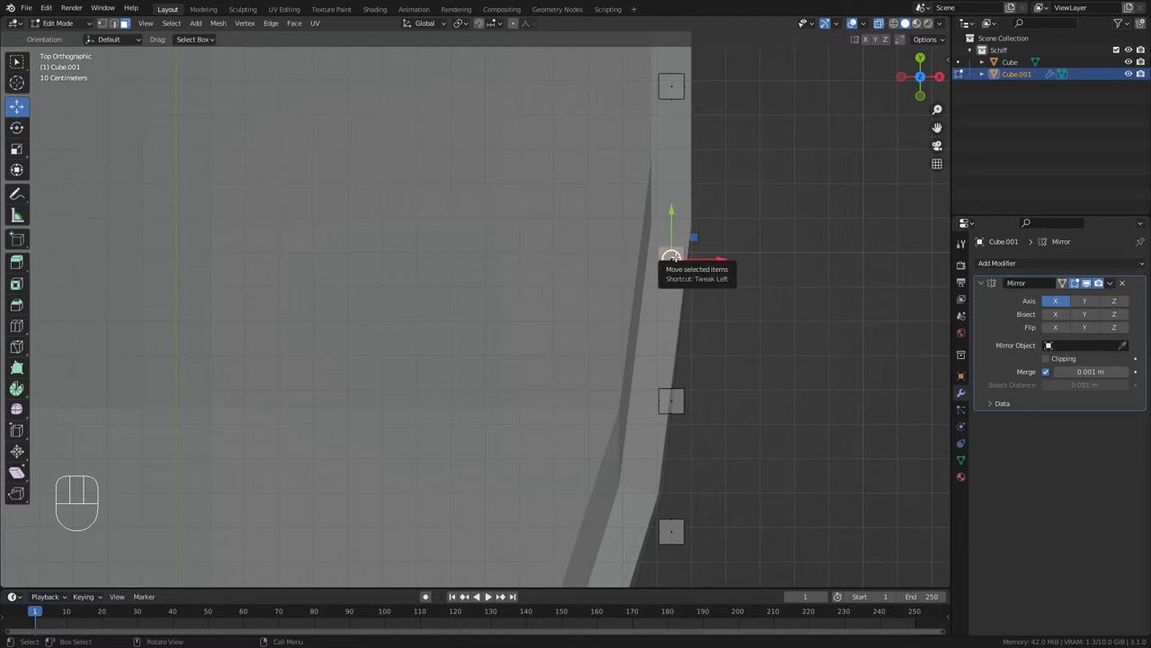
pyautogui.press('l')
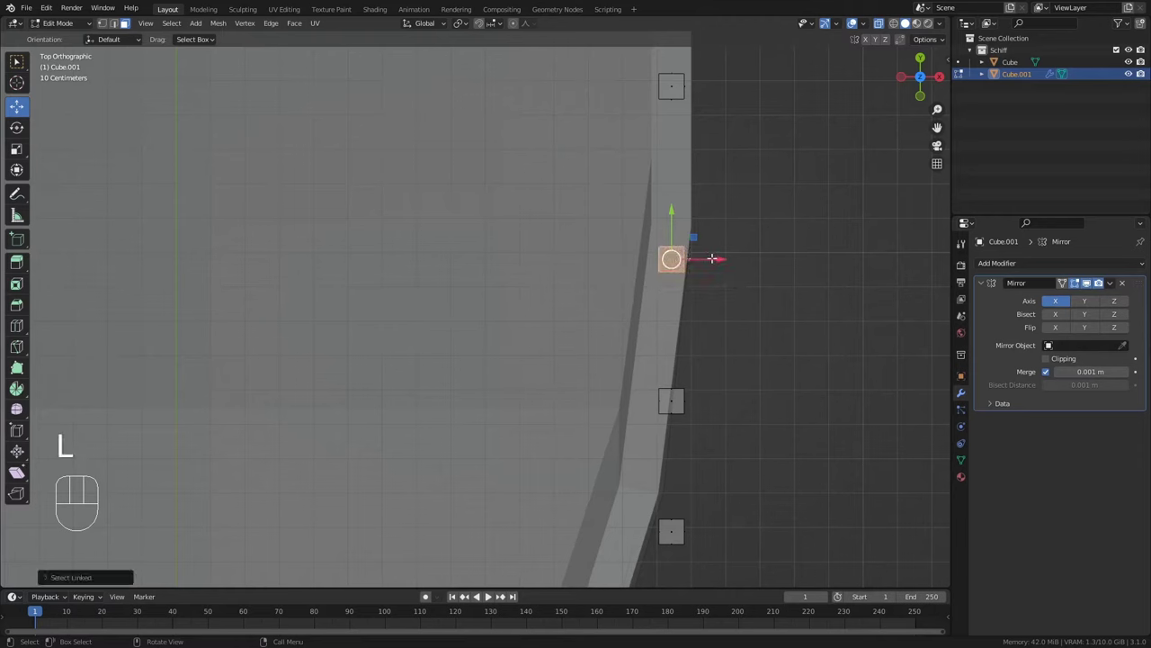
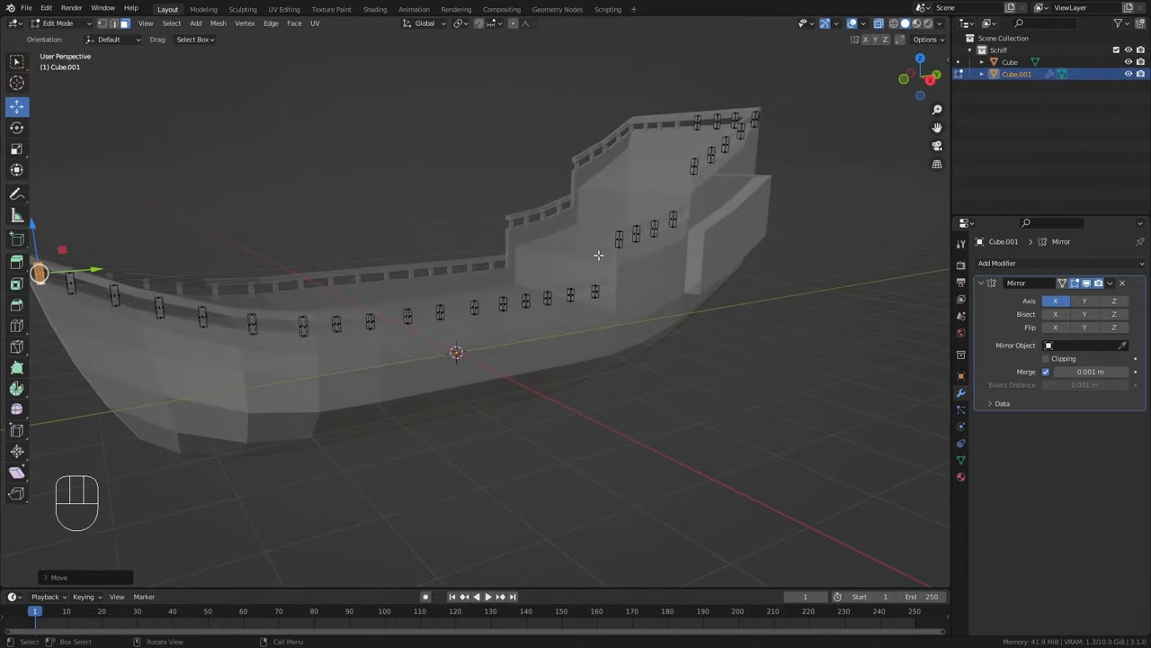
# Back in Object Mode, select the hull and orbit to view the finished railing along the deck
pyautogui.press('Tab')
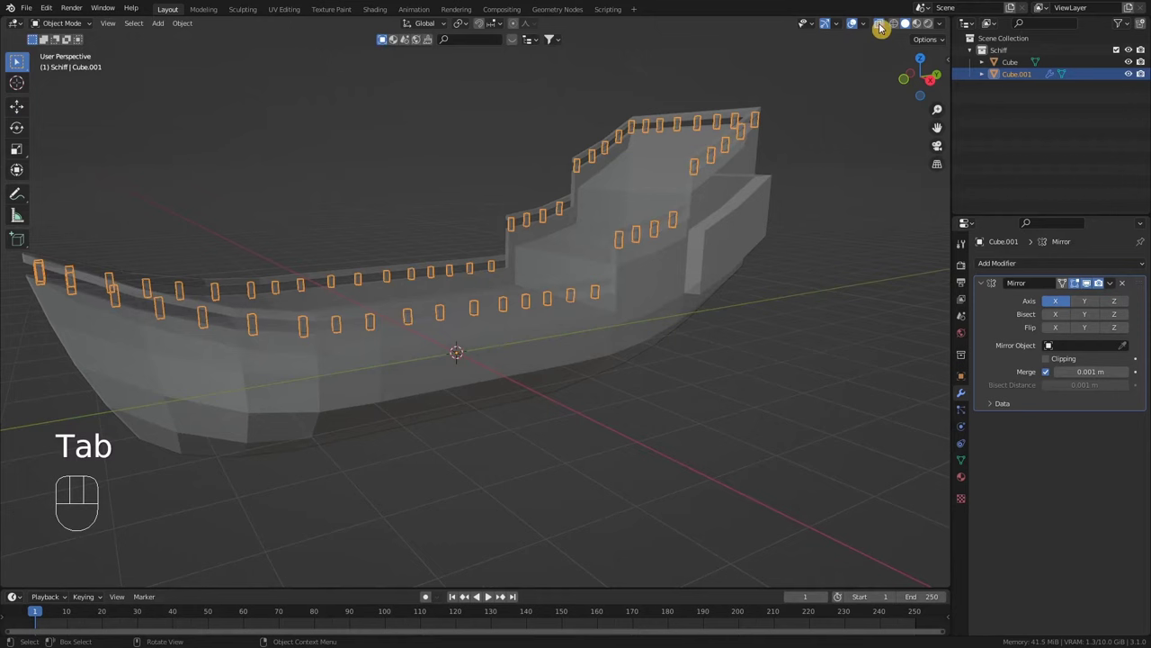
pyautogui.click(887, 30)
pyautogui.moveTo(658, 289); pyautogui.dragTo(807, 332)
pyautogui.moveTo(589, 398); pyautogui.dragTo(581, 393)
pyautogui.click(574, 391)
pyautogui.moveTo(541, 427); pyautogui.dragTo(567, 427)
pyautogui.middleClick(615, 448)
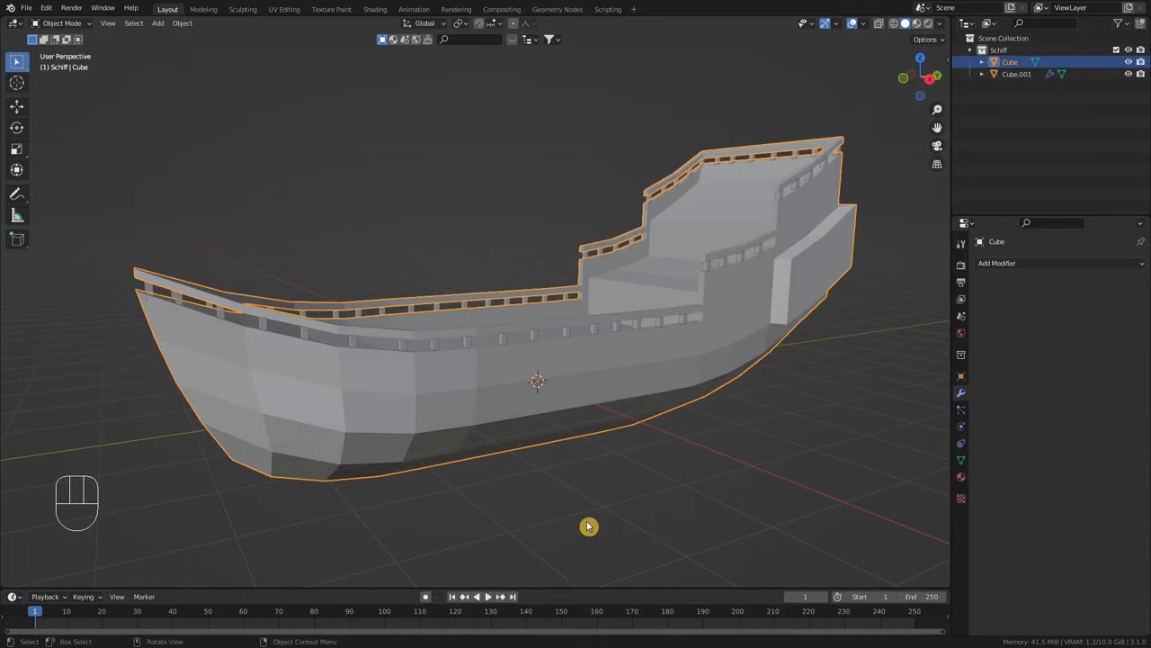
pyautogui.middleClick(630, 468)
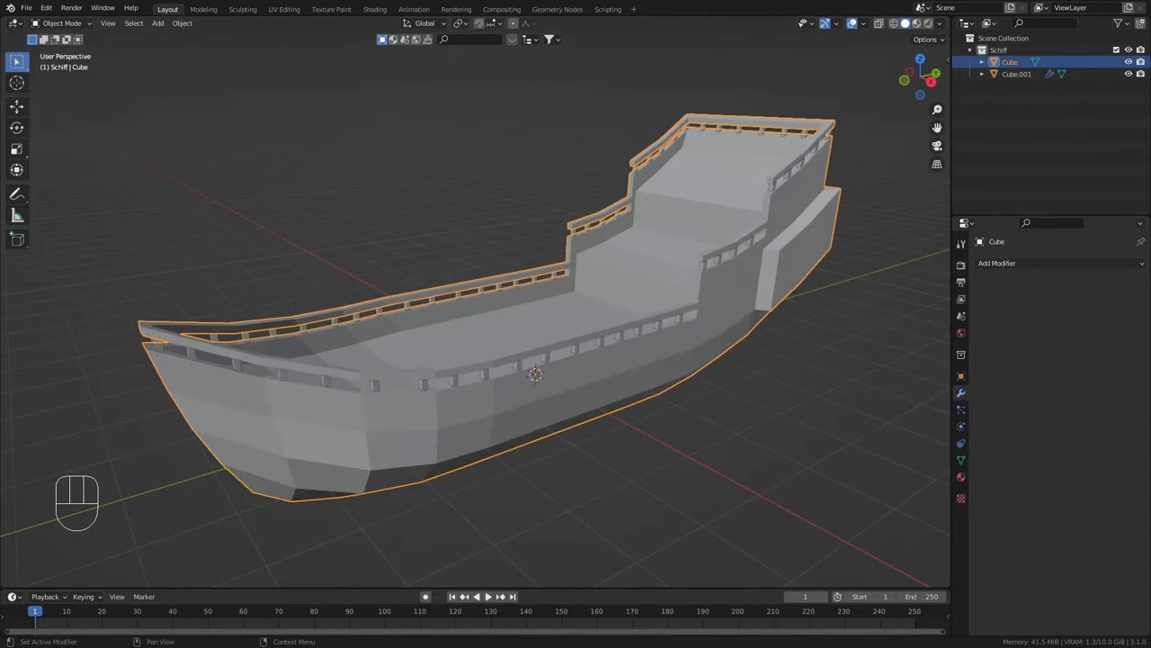
pyautogui.write('trepp')
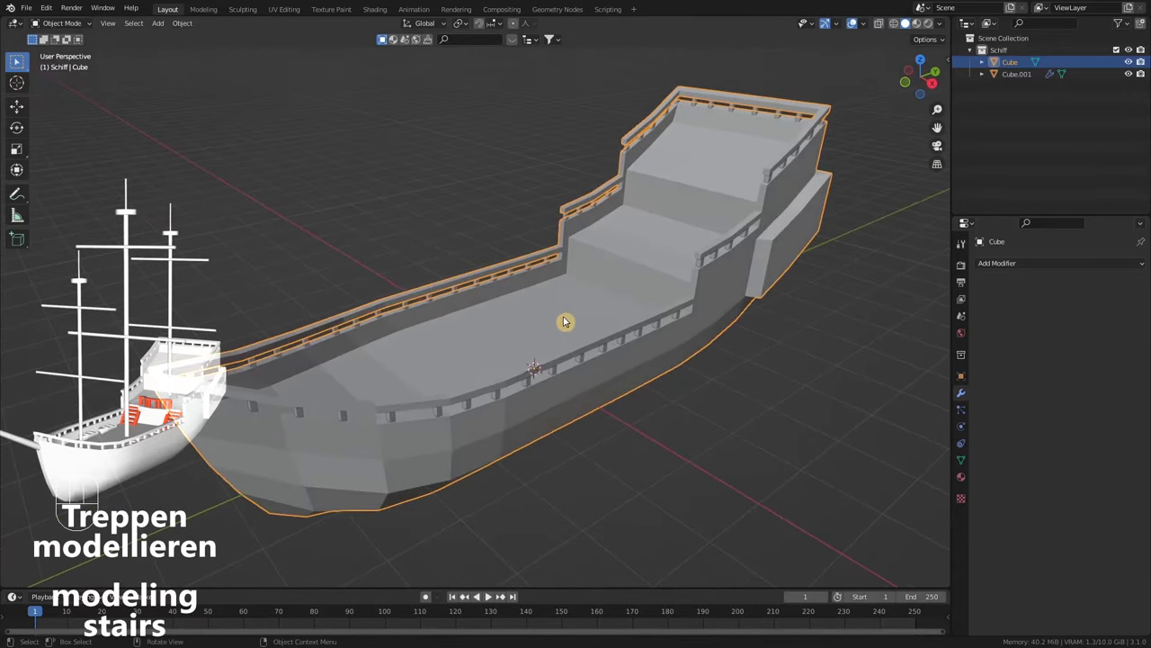
# Add a cube, flatten it into a thin step slab on the deck and mirror it to the other side
pyautogui.press('shift+a')
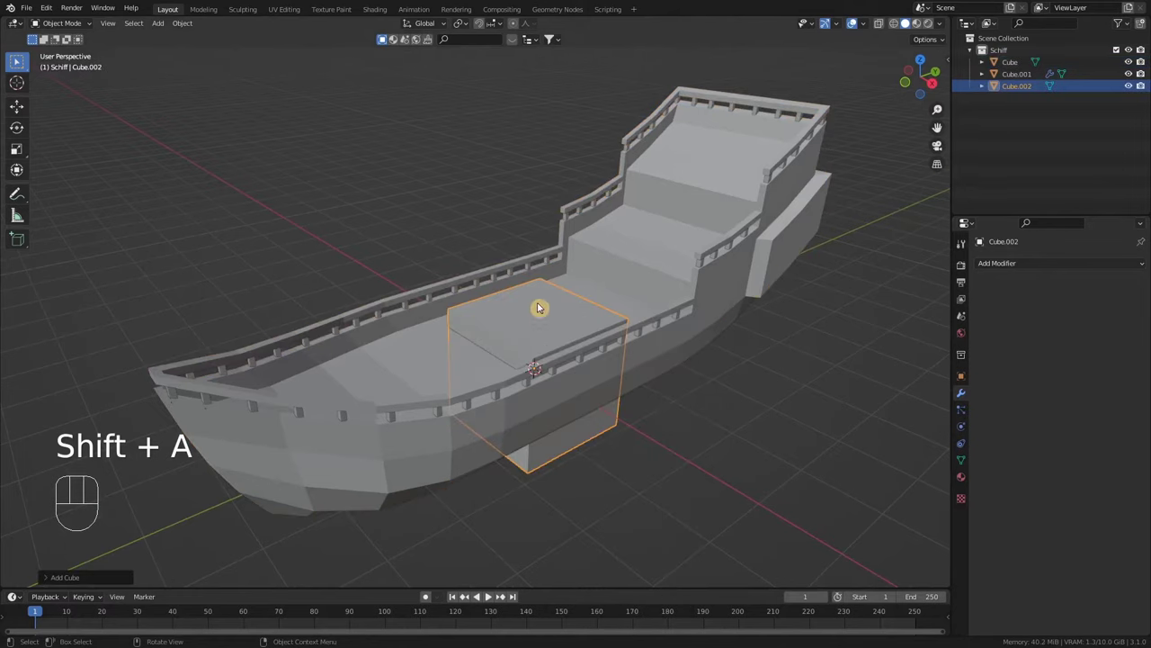
pyautogui.moveTo(631, 427); pyautogui.dragTo(647, 443)
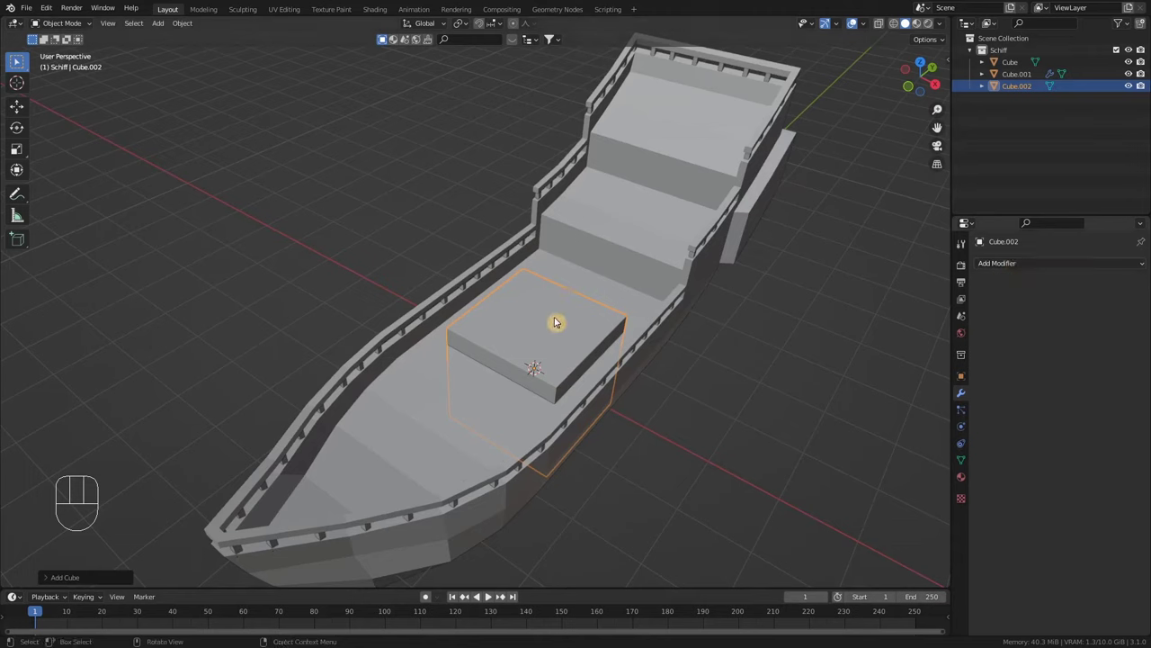
pyautogui.press('Tab')
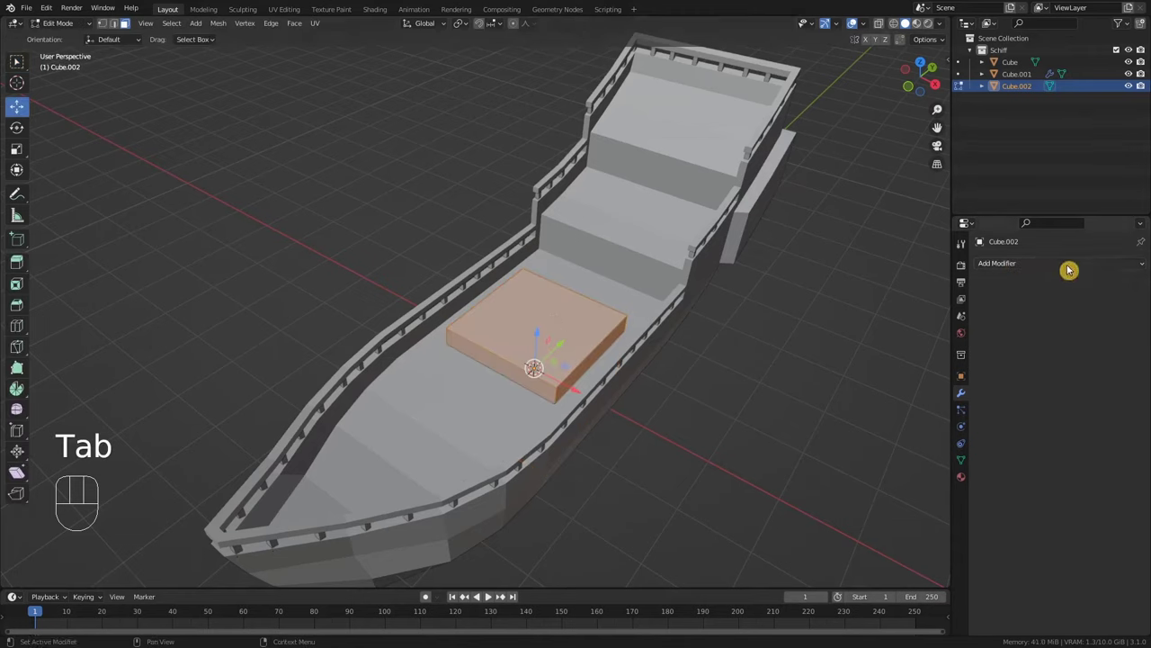
pyautogui.moveTo(1072, 271); pyautogui.dragTo(918, 411)
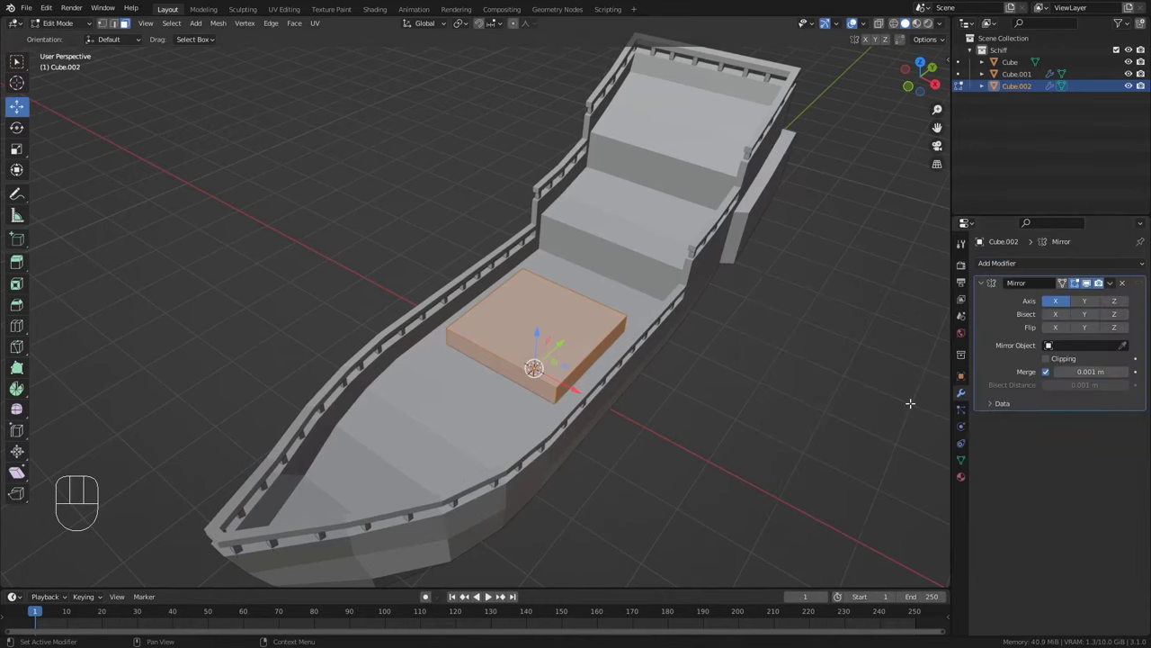
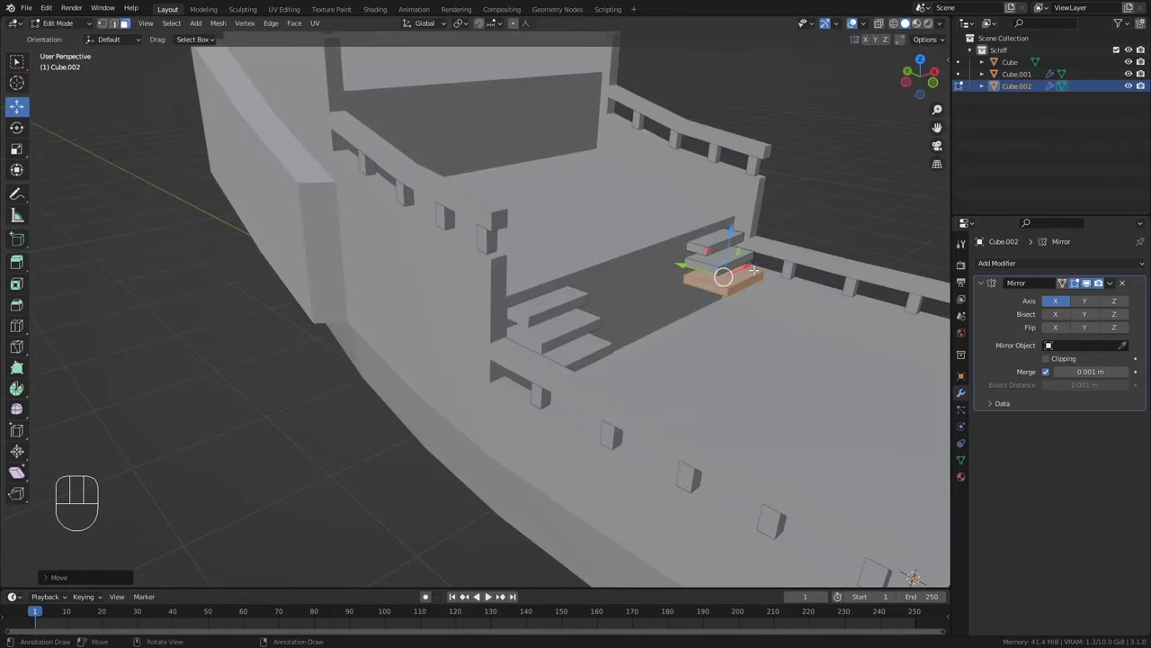
# Duplicate the top step upward and select every step of the staircase
pyautogui.press('shift+d')
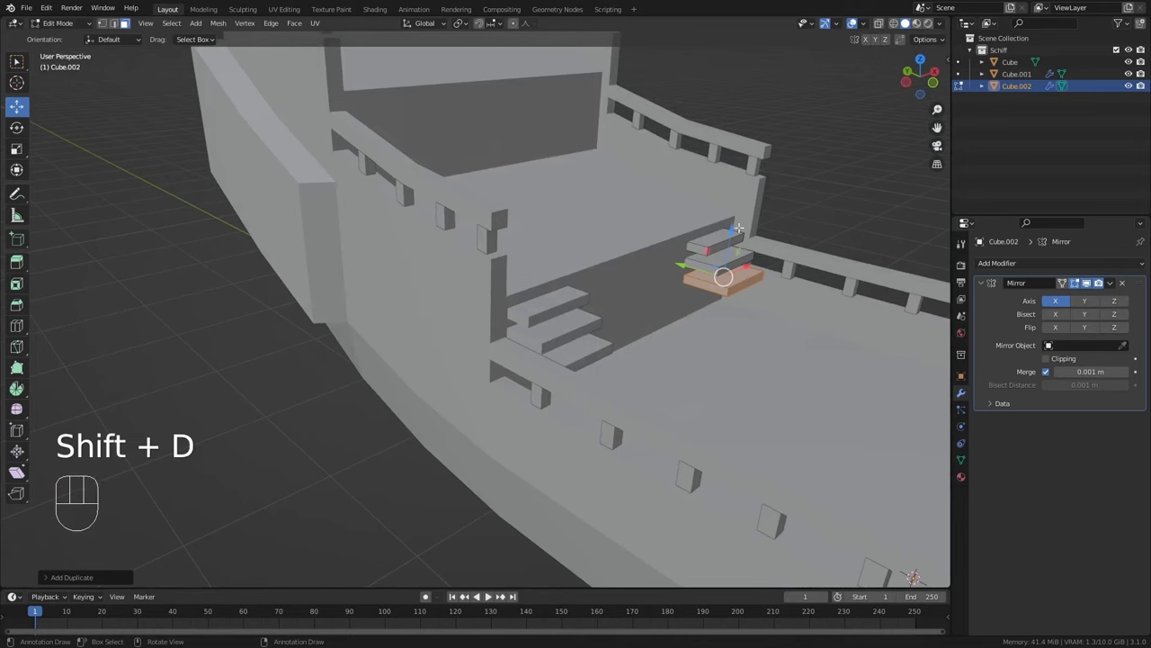
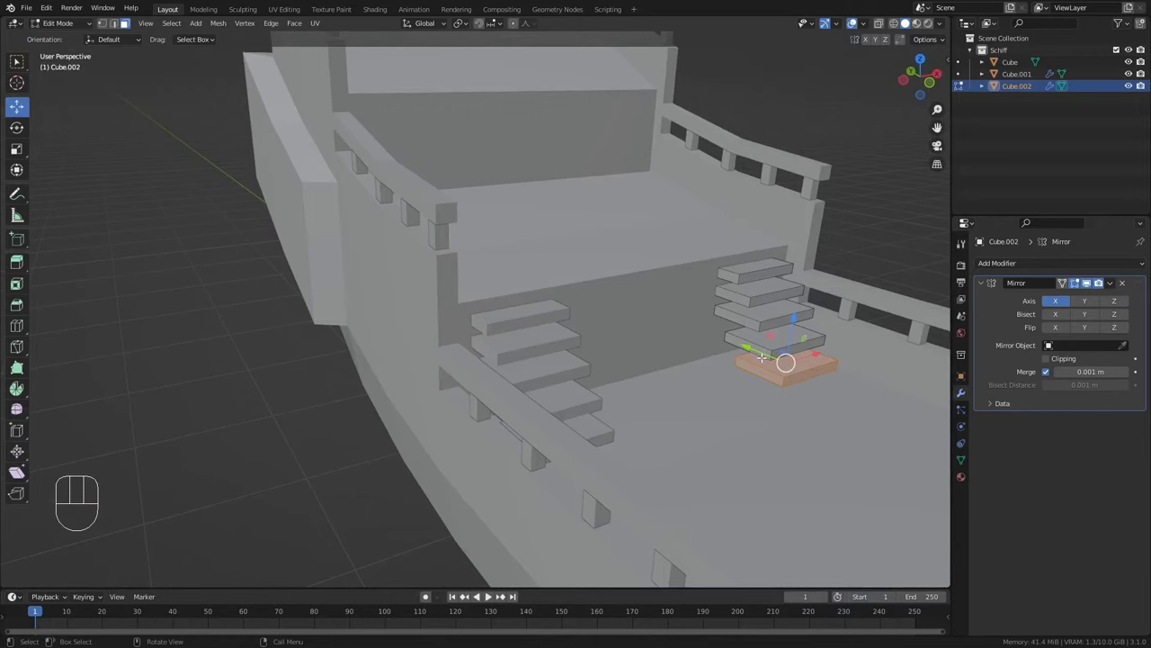
pyautogui.press('l')
pyautogui.press('l')
pyautogui.press('l')
pyautogui.press('l')
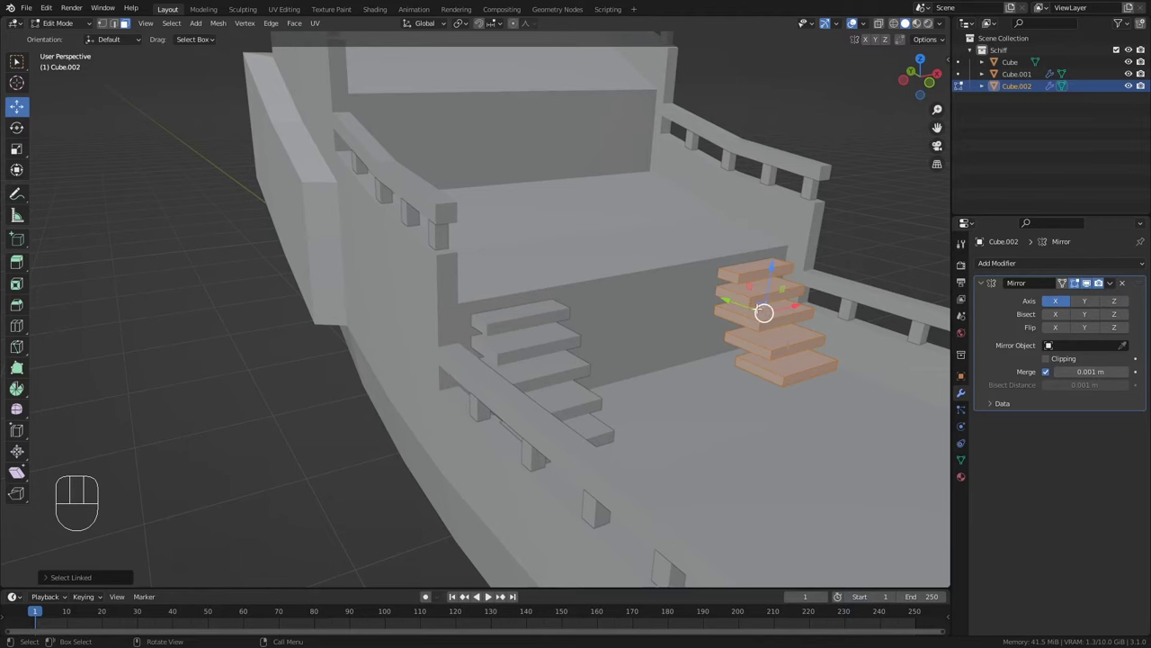
# Scale all steps along Y around their own centres to thin their depth
pyautogui.press('s')
pyautogui.press('y')
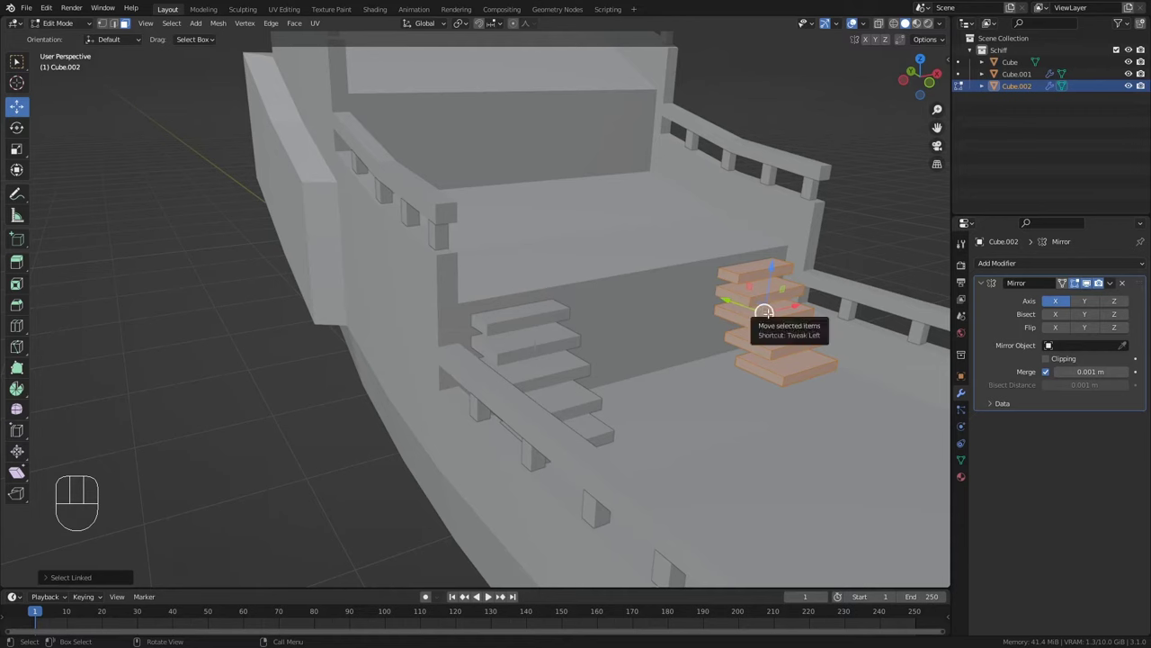
pyautogui.moveTo(464, 31); pyautogui.dragTo(528, 72)
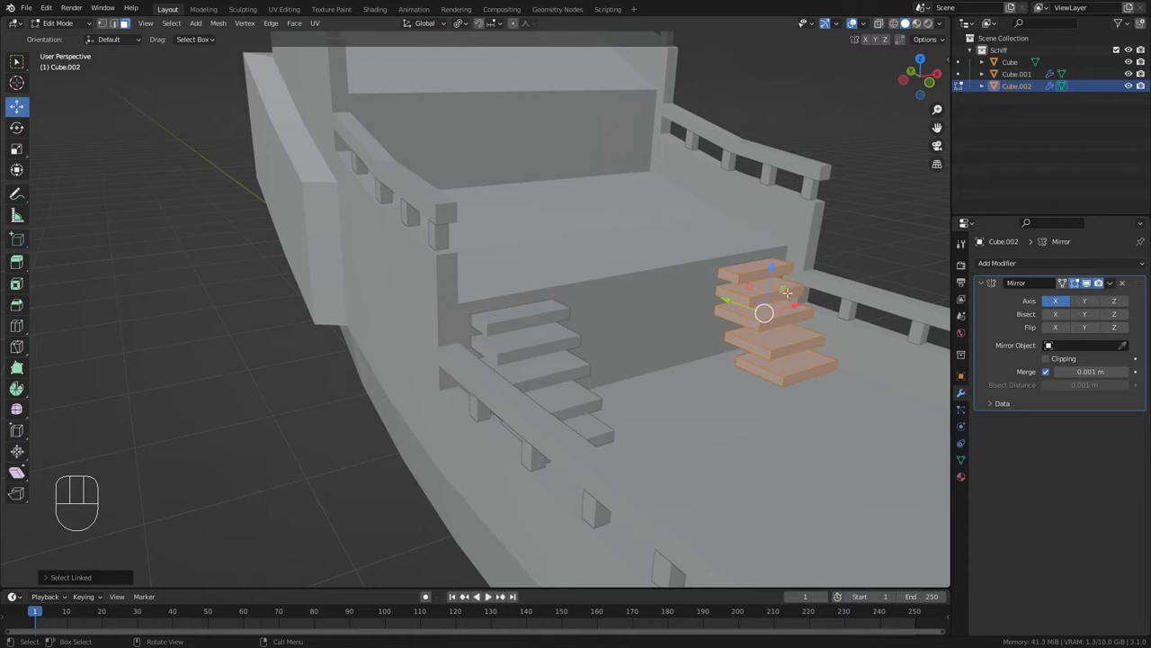
pyautogui.press('s')
pyautogui.press('y')
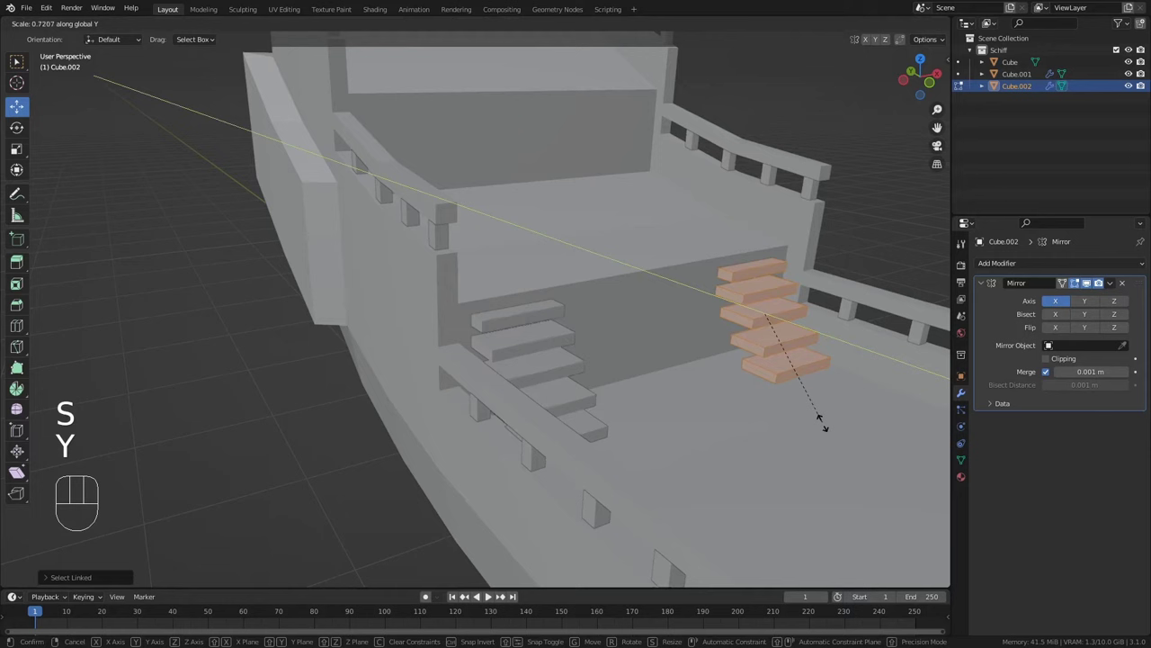
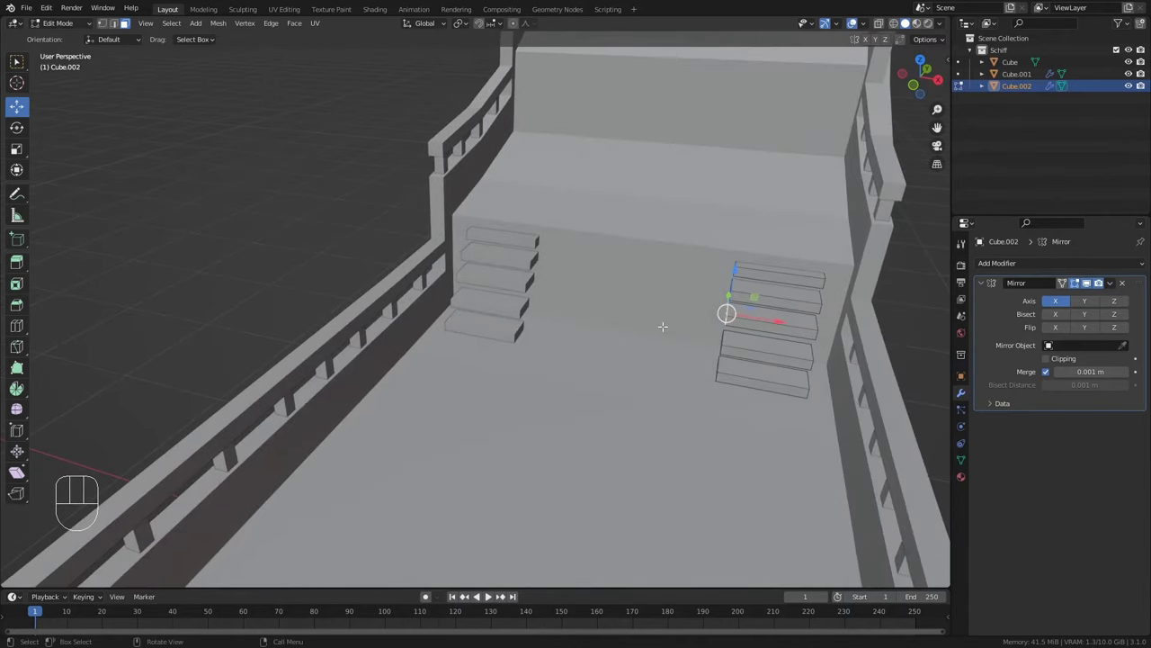
# Add a small cube block at the foot of the staircase and focus the view on it
pyautogui.press('shift+a')
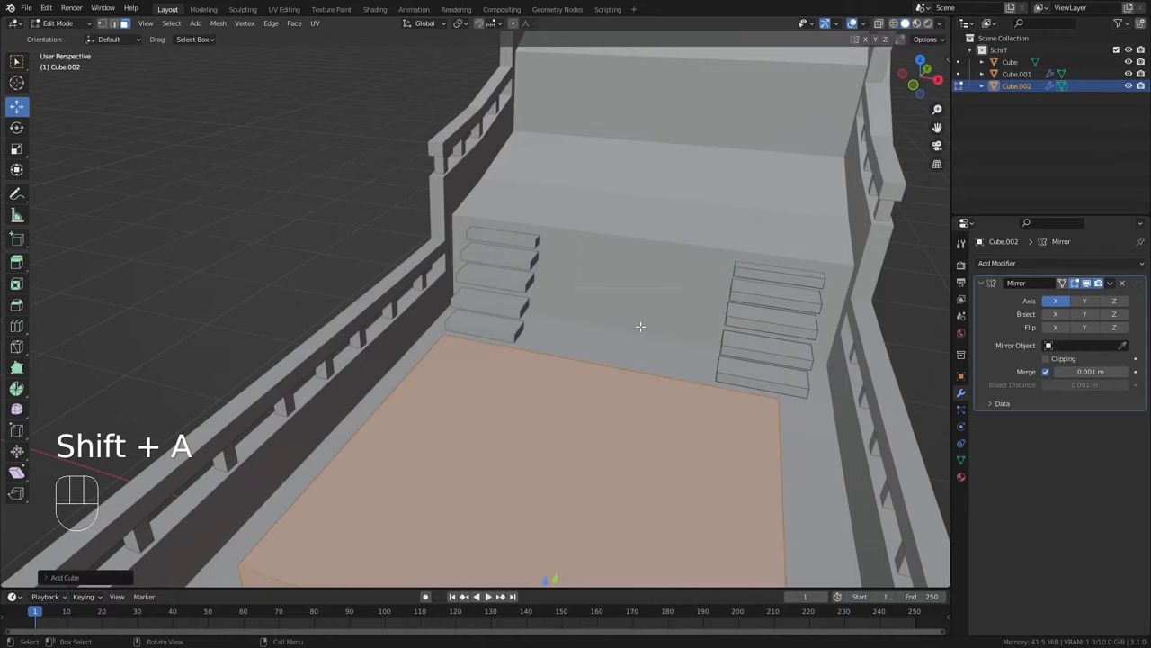
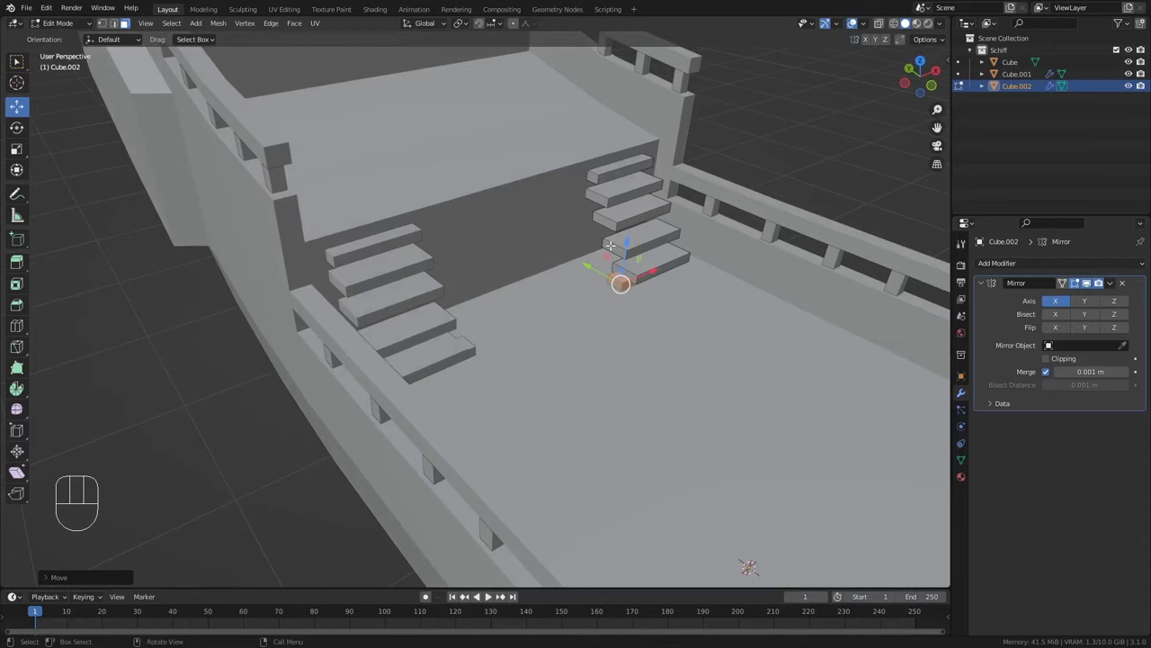
pyautogui.press('KP_Decimal')
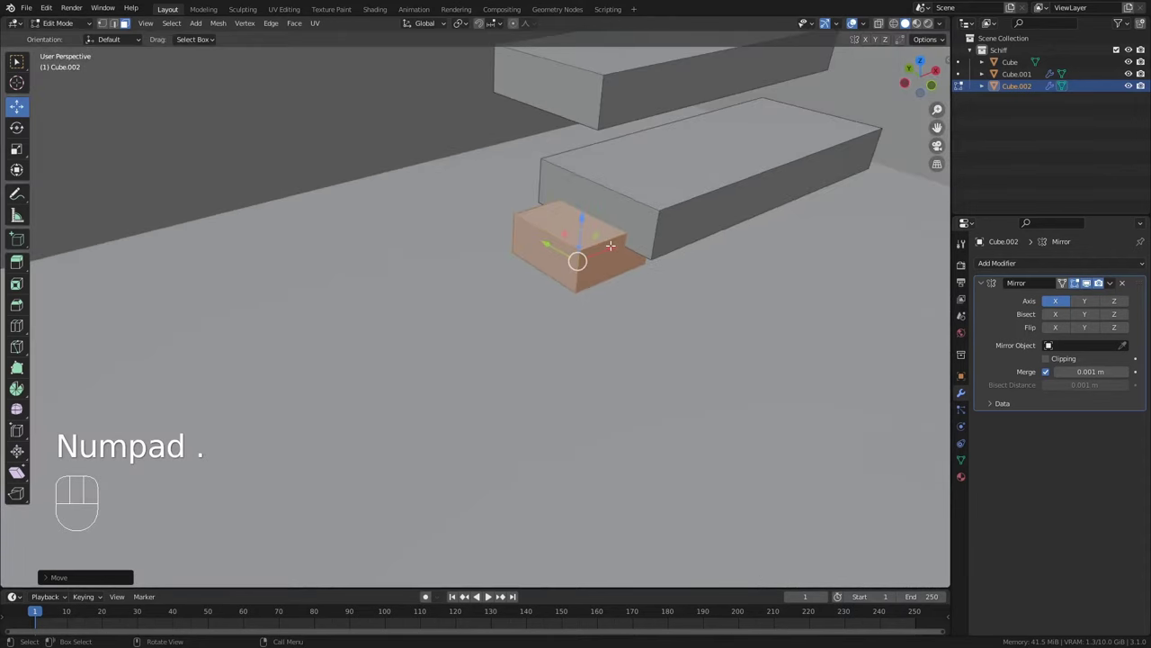
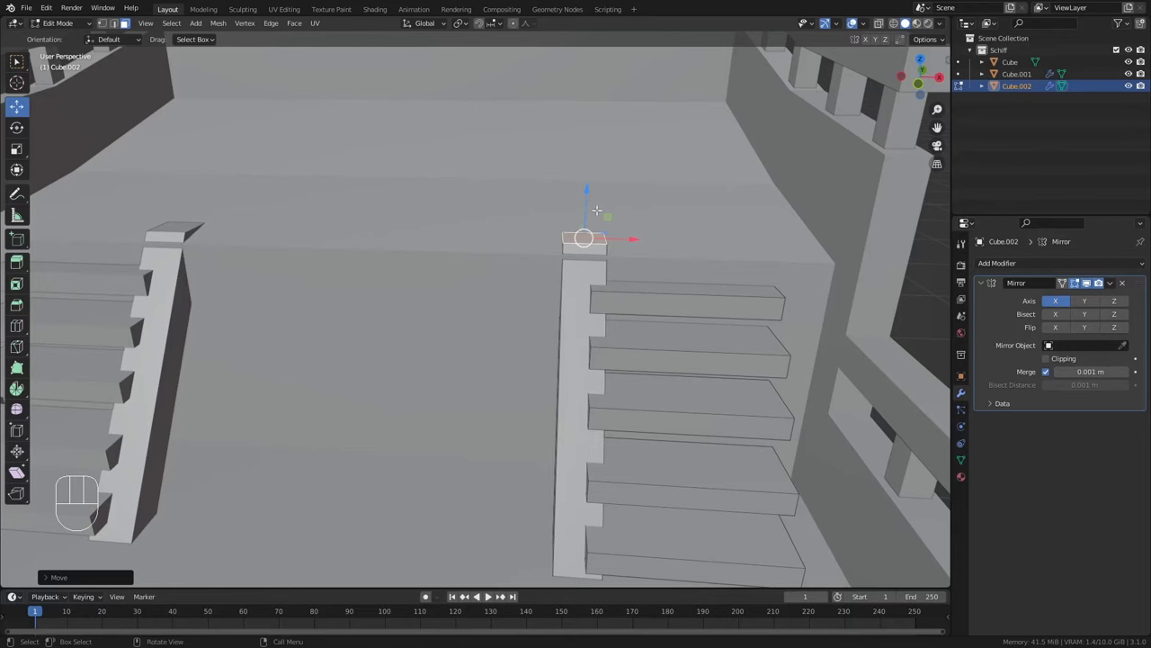
# Extrude the block's top up into a tall post and start deleting its top face
pyautogui.press('e')
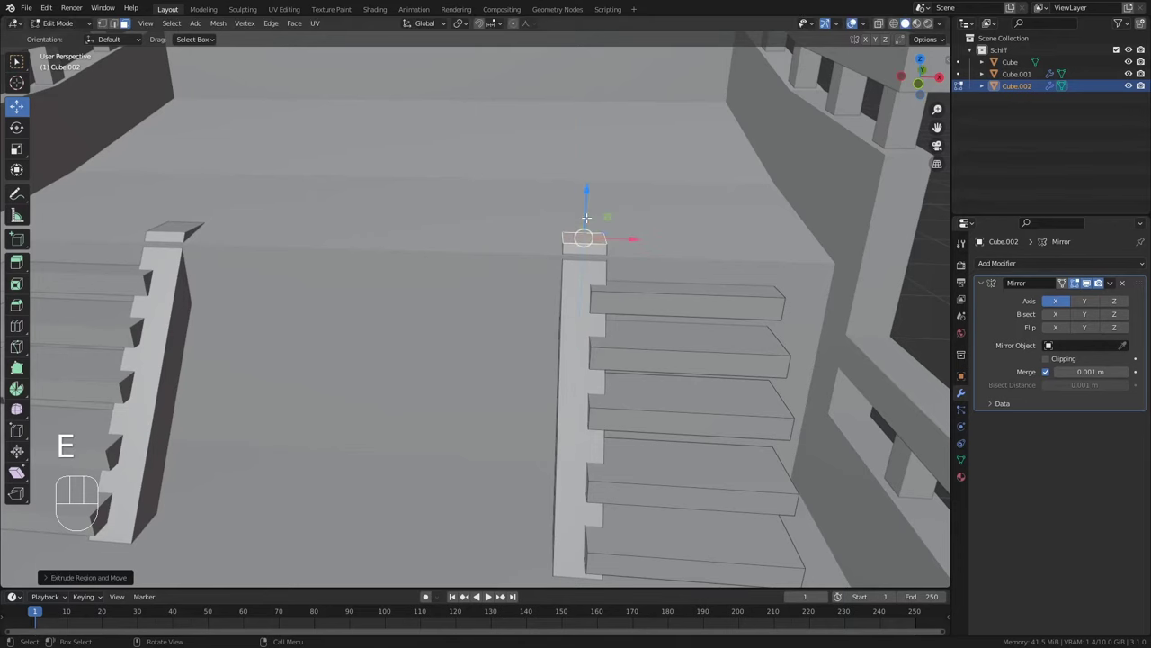
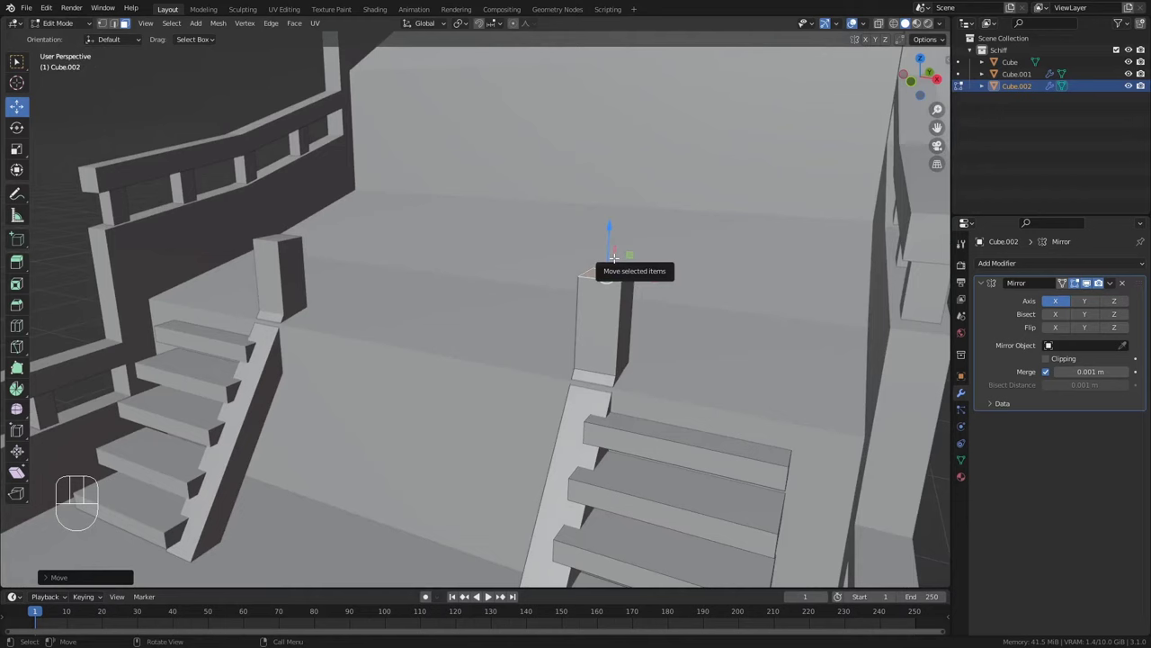
pyautogui.press('e')
pyautogui.moveTo(615, 231); pyautogui.dragTo(615, 214)
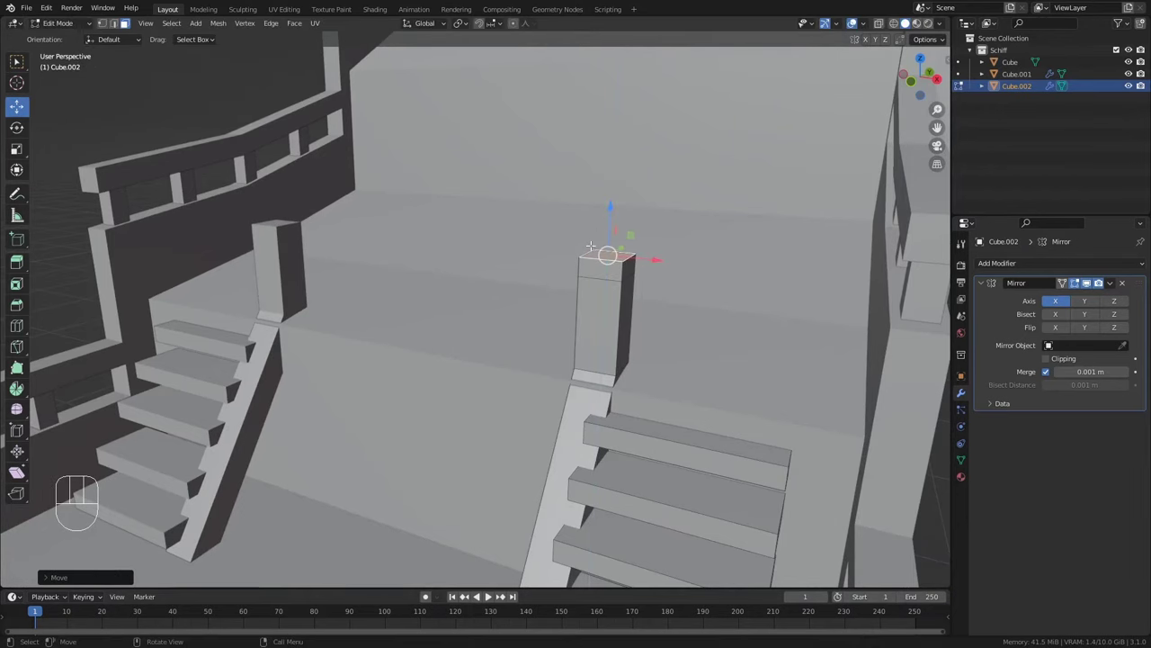
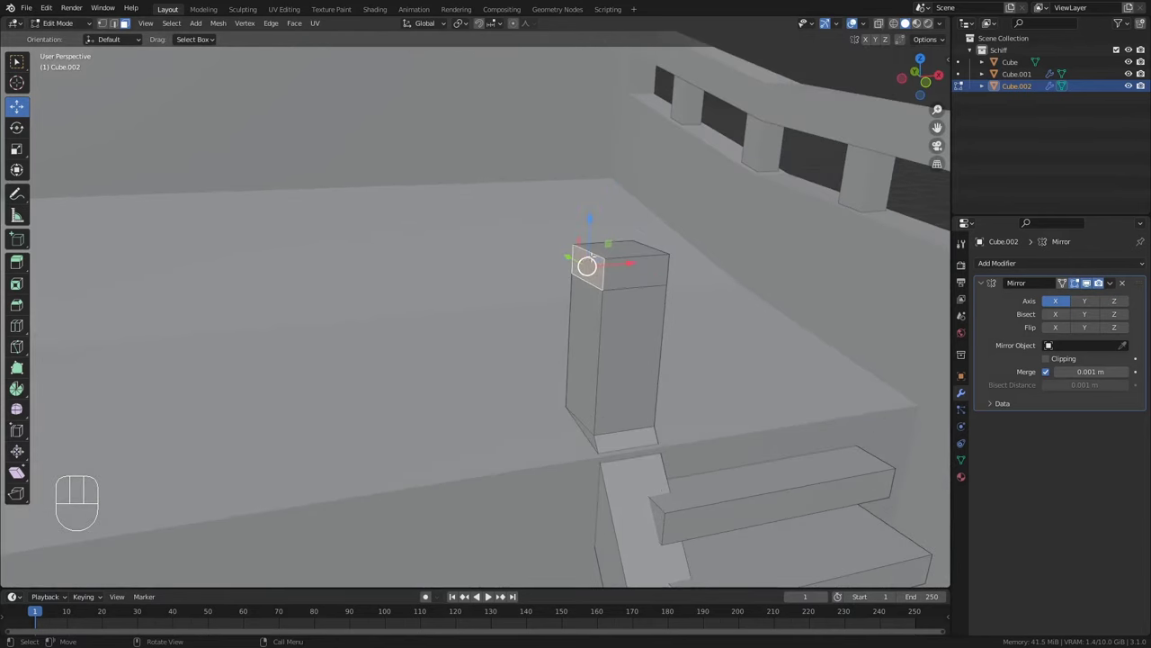
pyautogui.press('Delete')
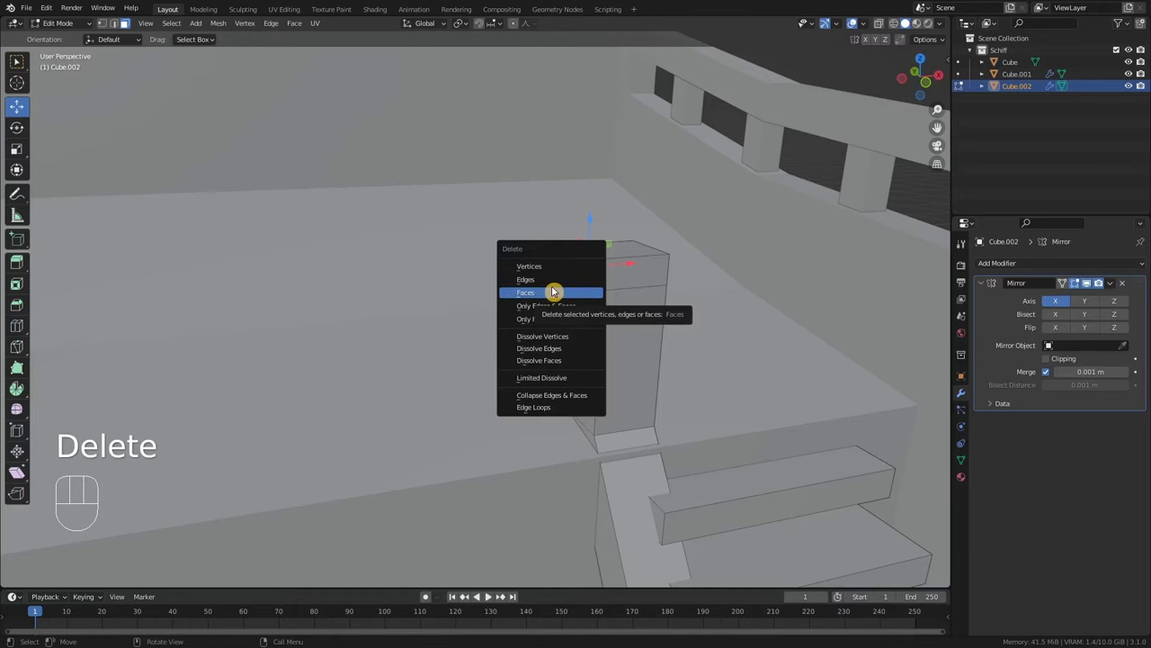
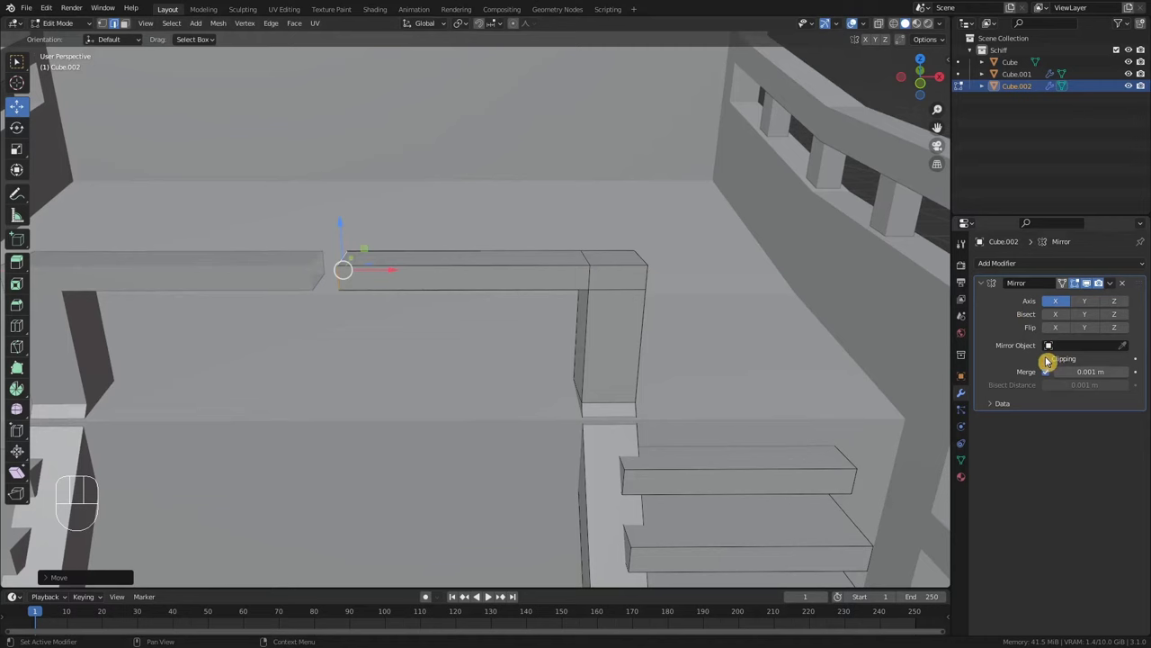
# Enable Mirror clipping and slide the beam's end onto the centre line
pyautogui.click(1053, 367)
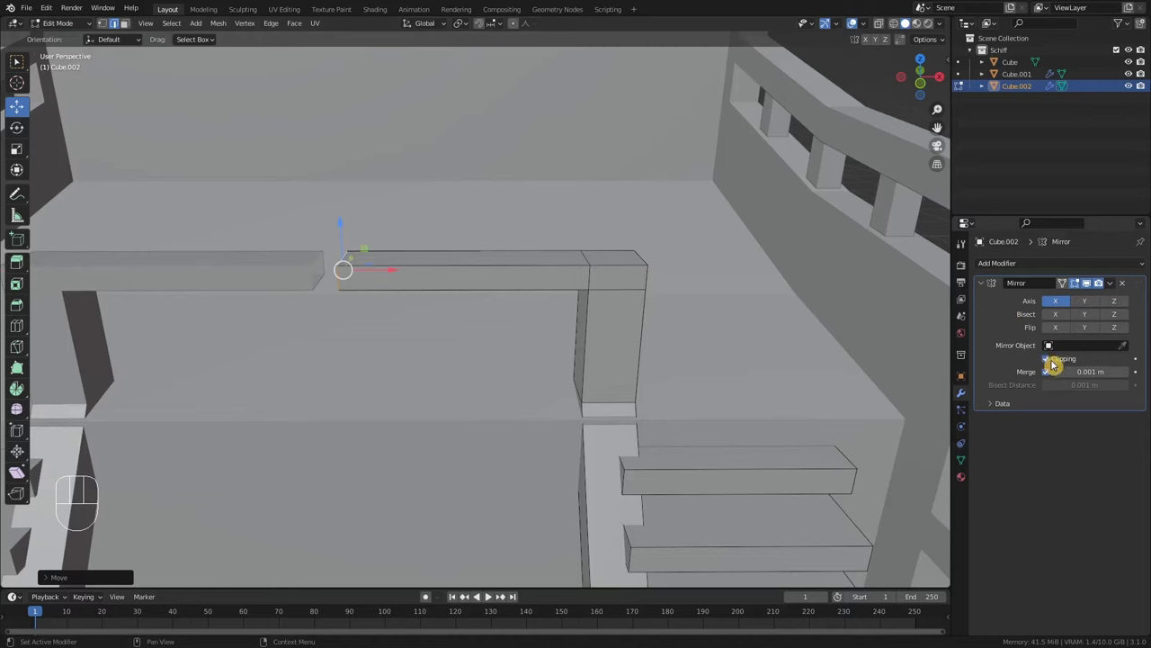
pyautogui.moveTo(395, 267); pyautogui.dragTo(358, 261)
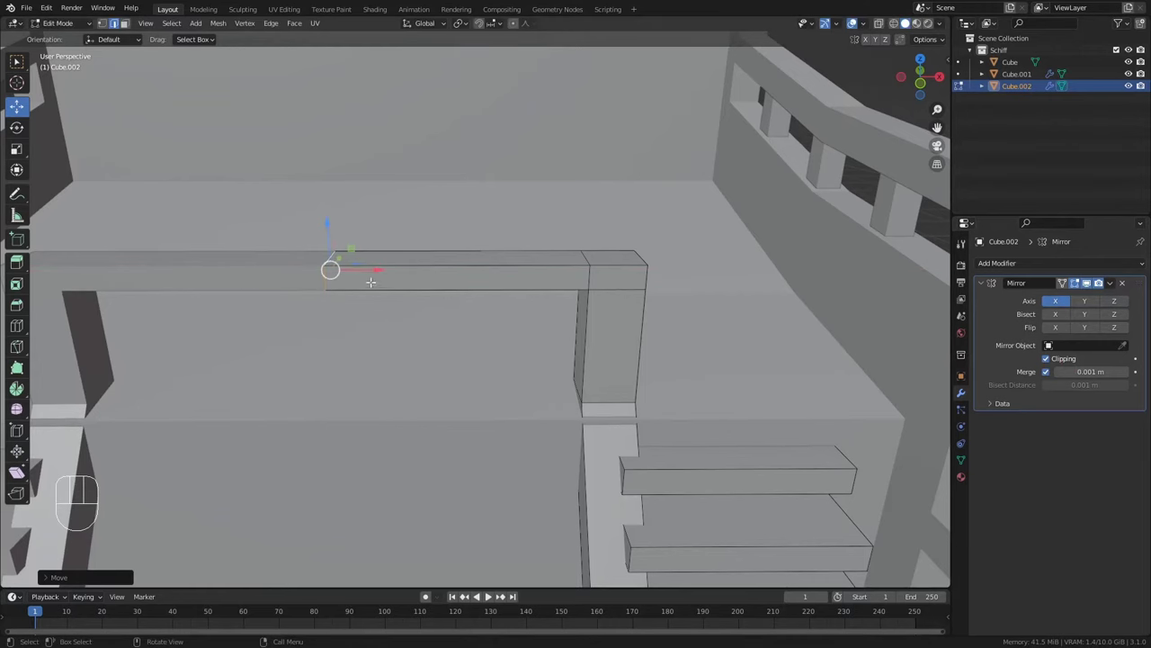
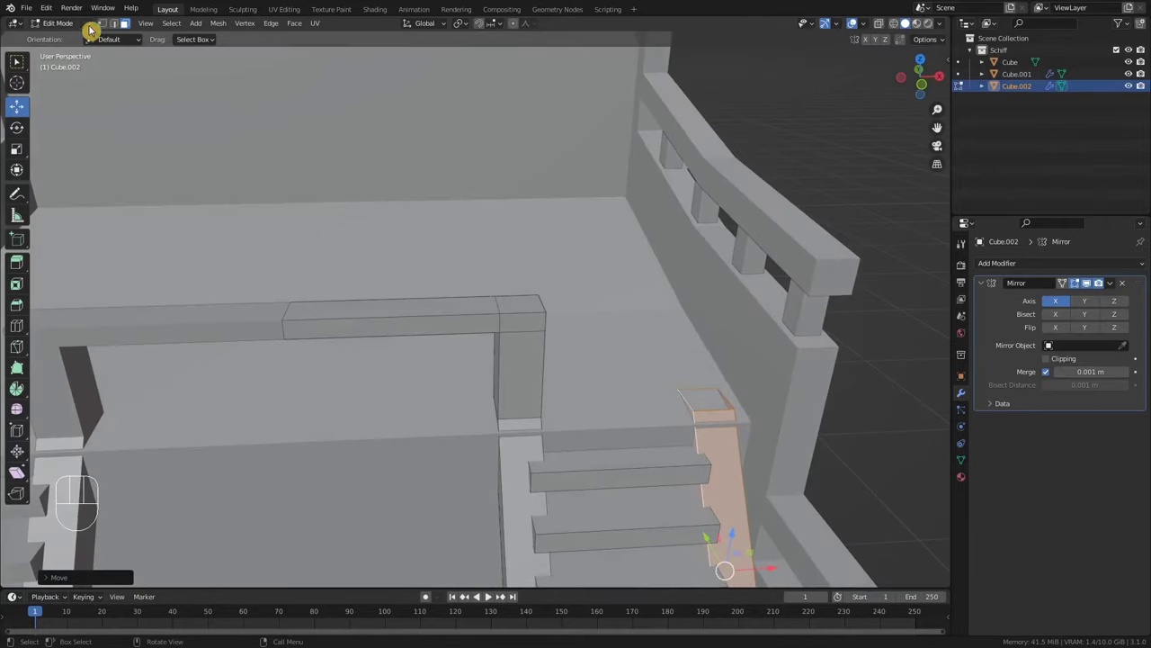
pyautogui.click(121, 31)
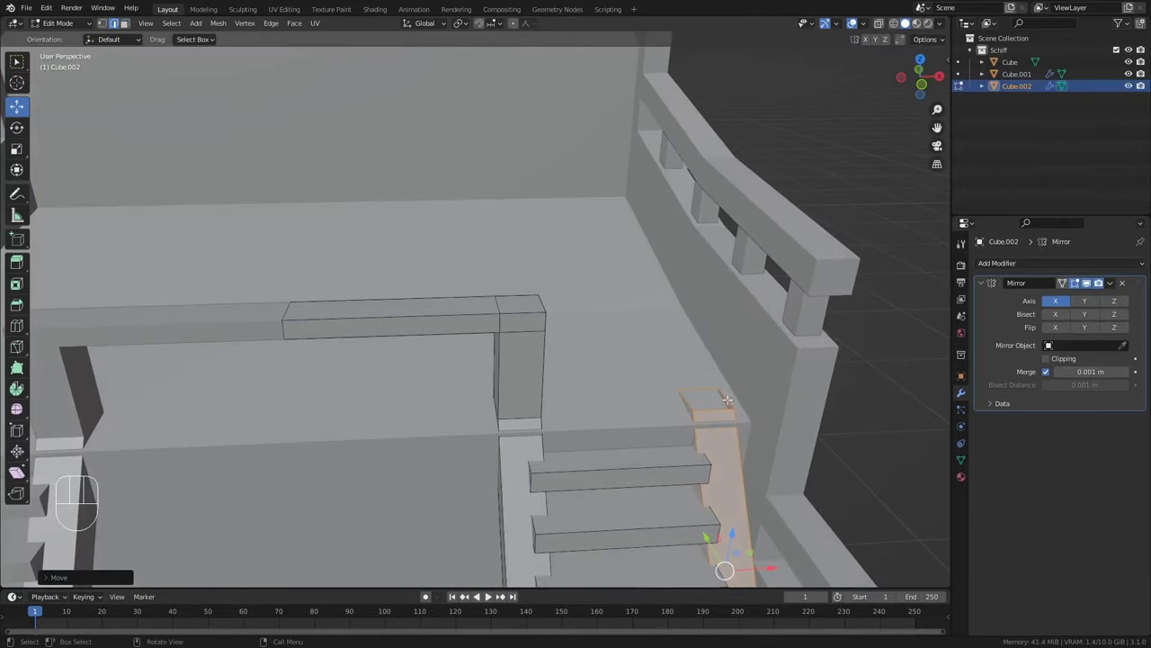
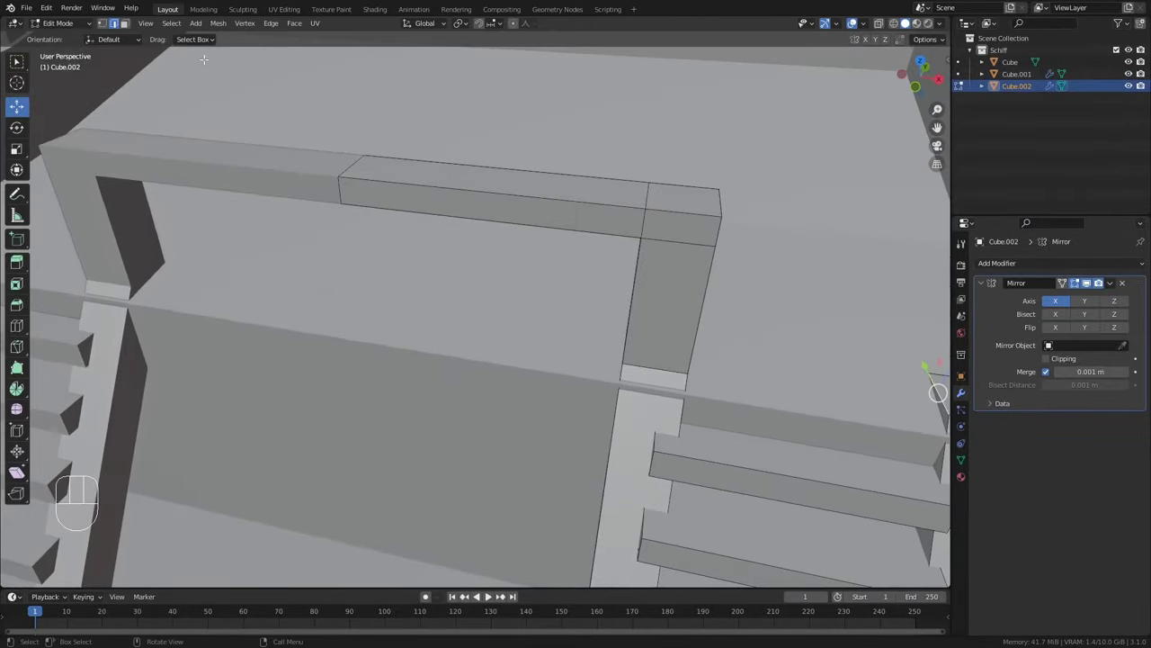
pyautogui.click(137, 34)
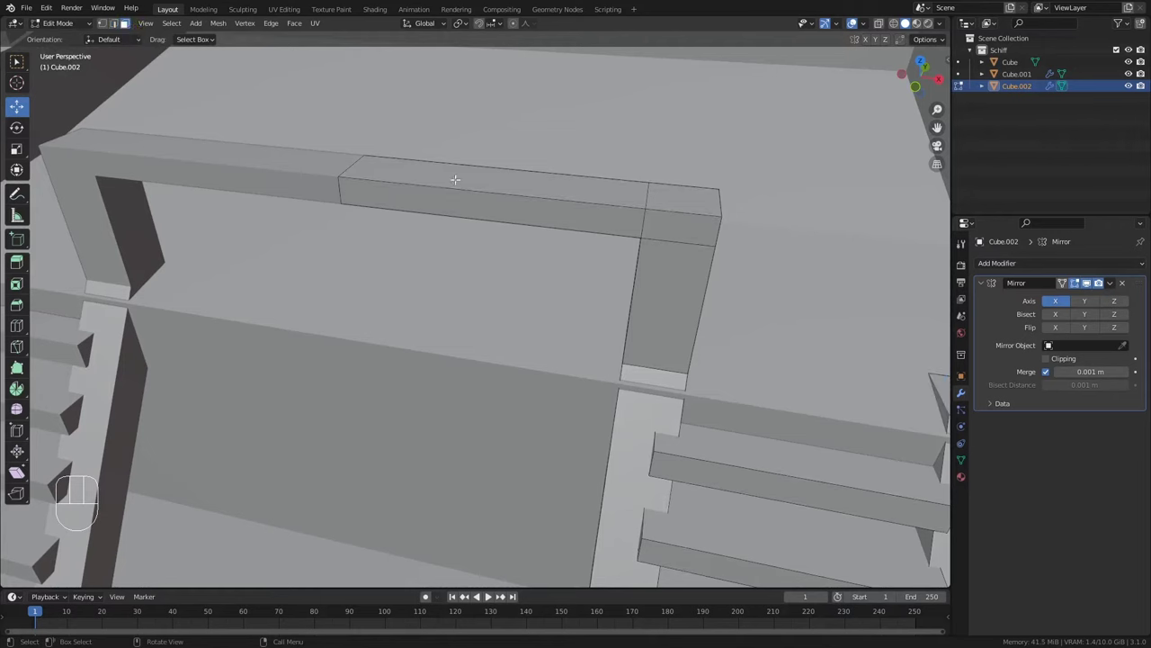
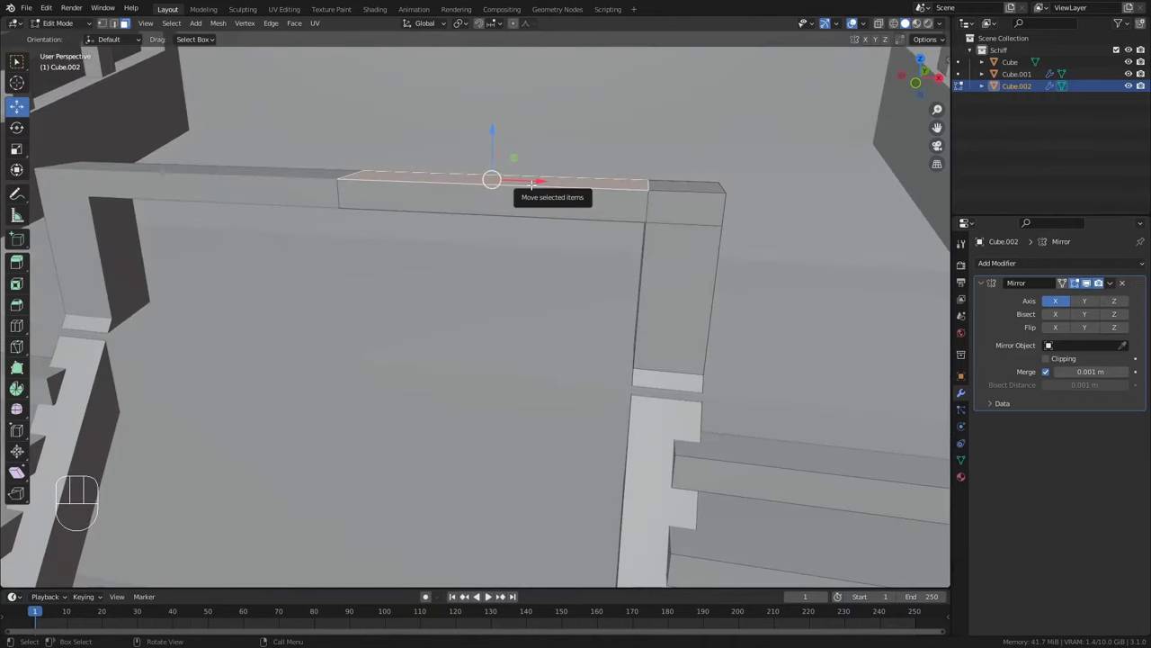
# Loop-cut and bevel the beam into narrow strips, then extrude their undersides down into balusters
pyautogui.press('ctrl+r')
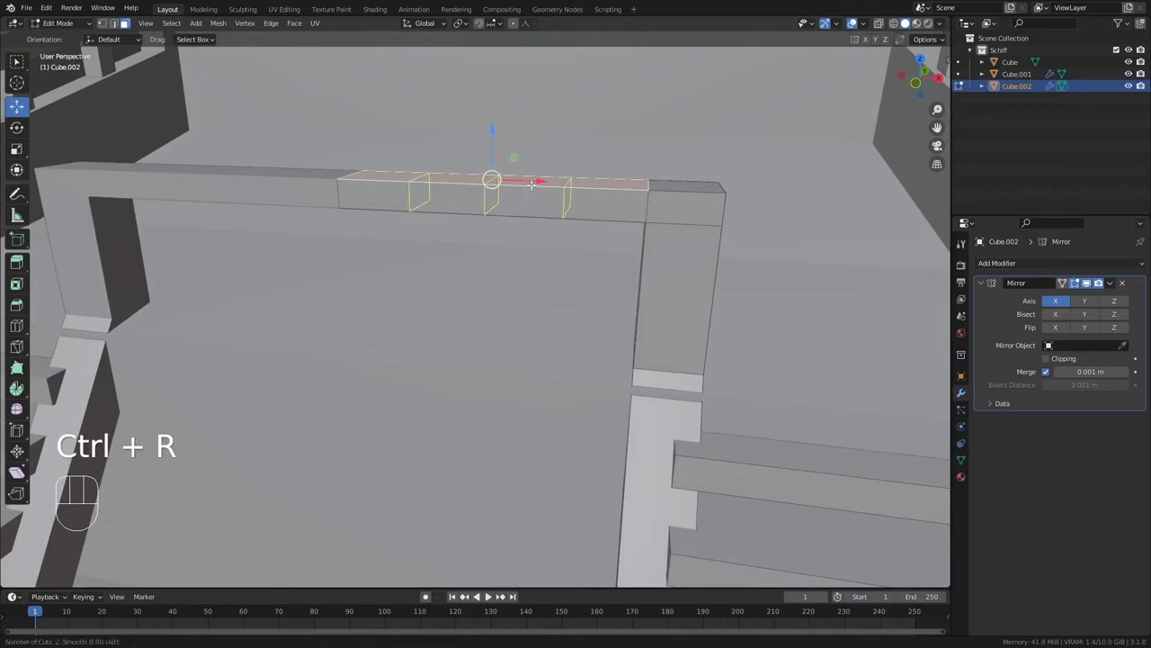
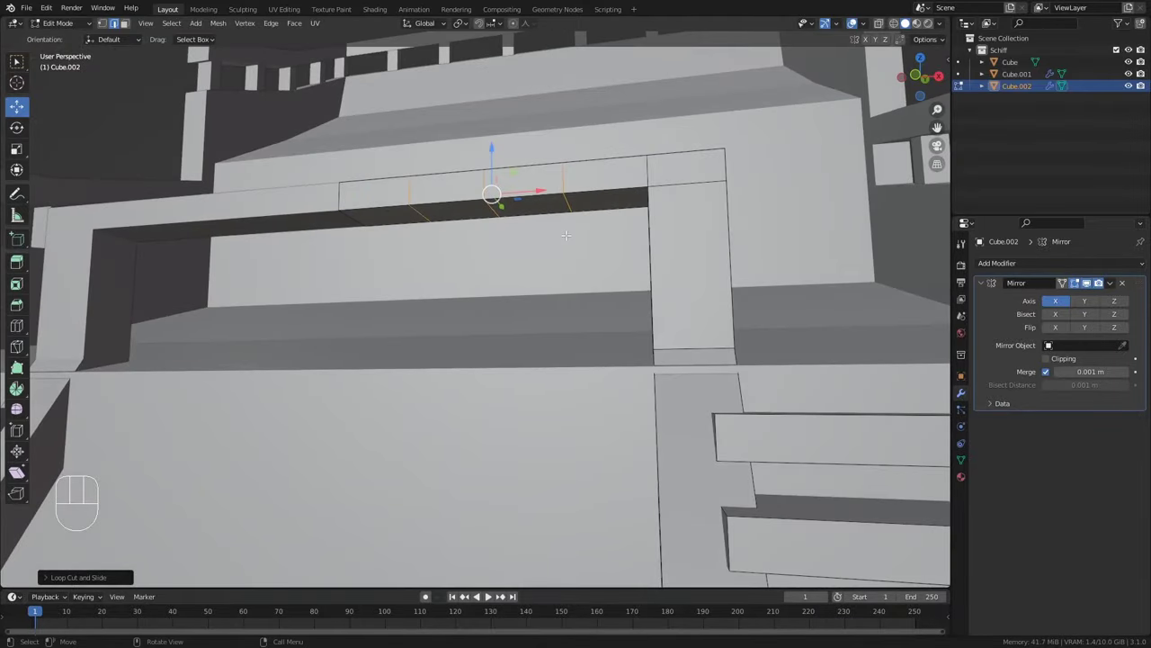
pyautogui.press('ctrl+b')
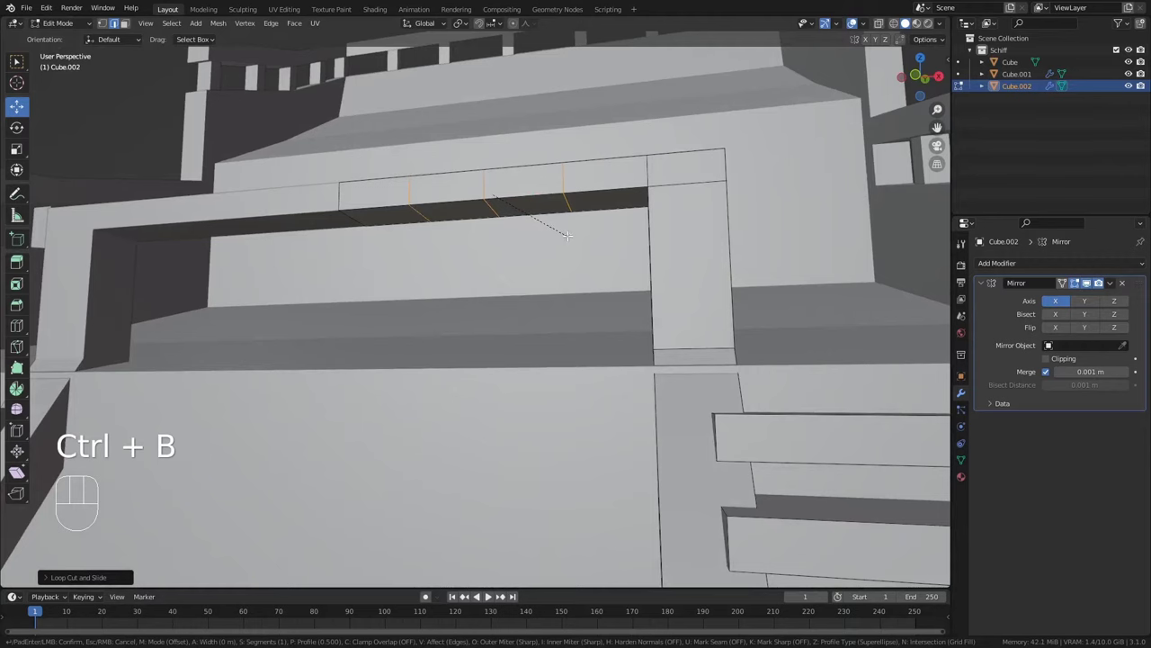
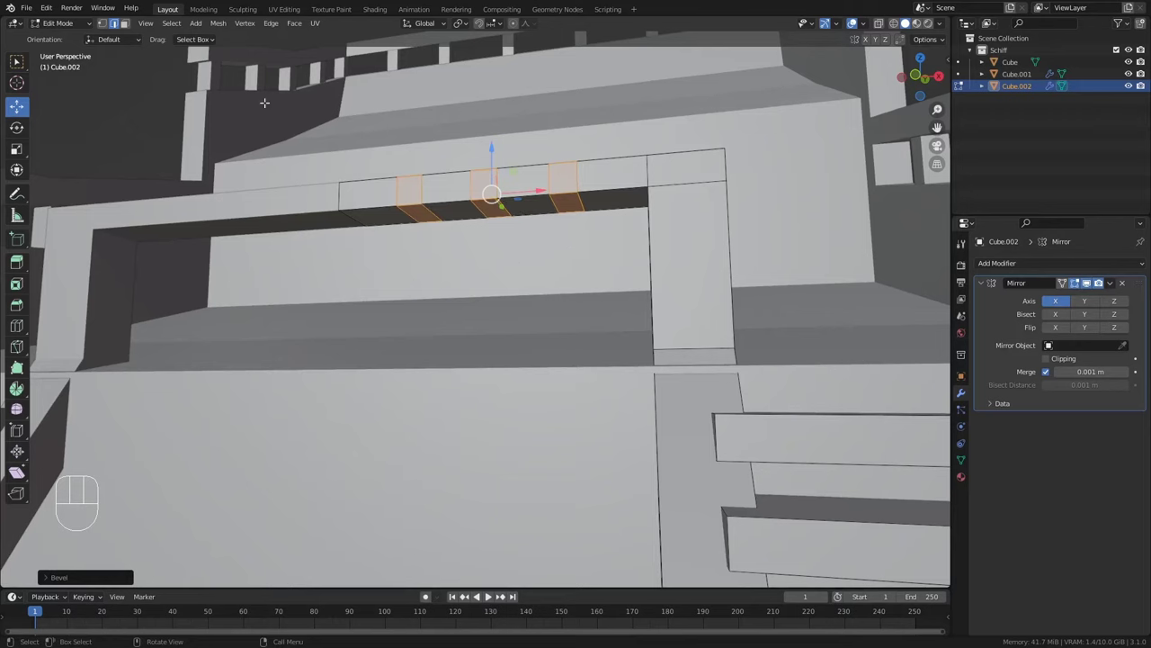
pyautogui.click(135, 32)
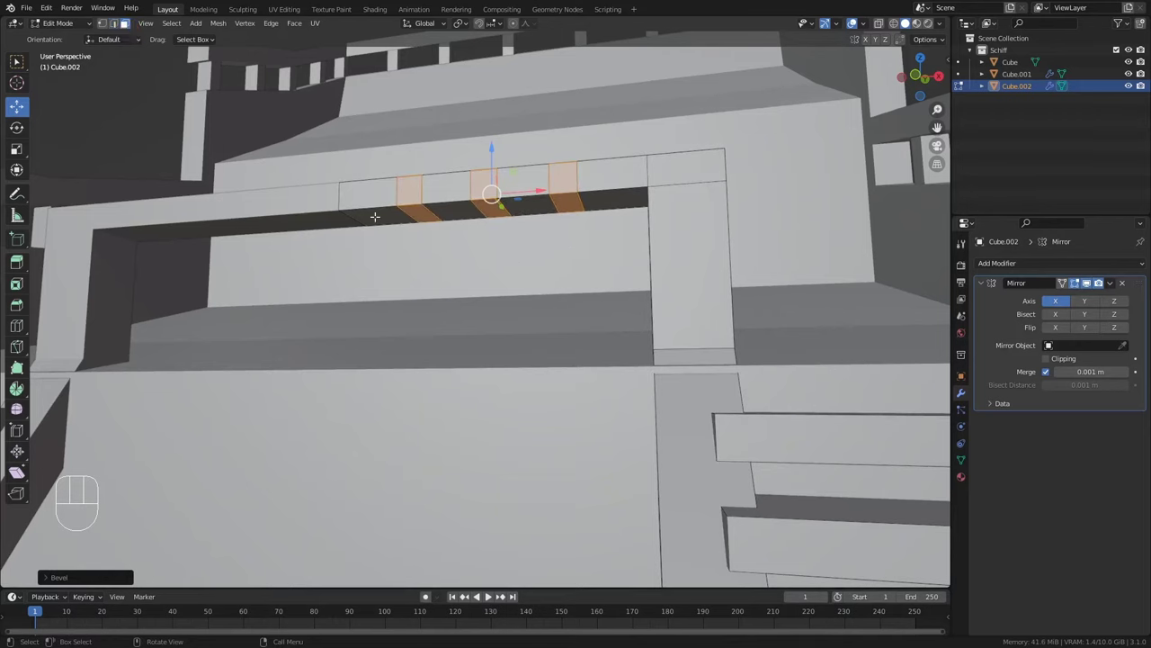
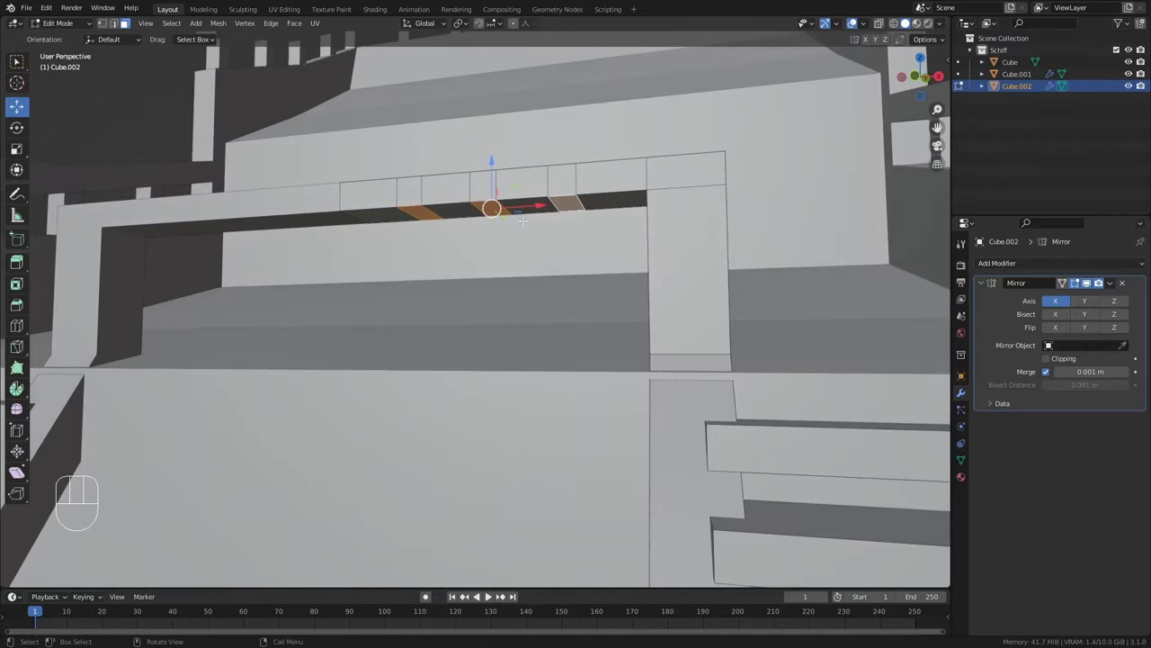
pyautogui.press('e')
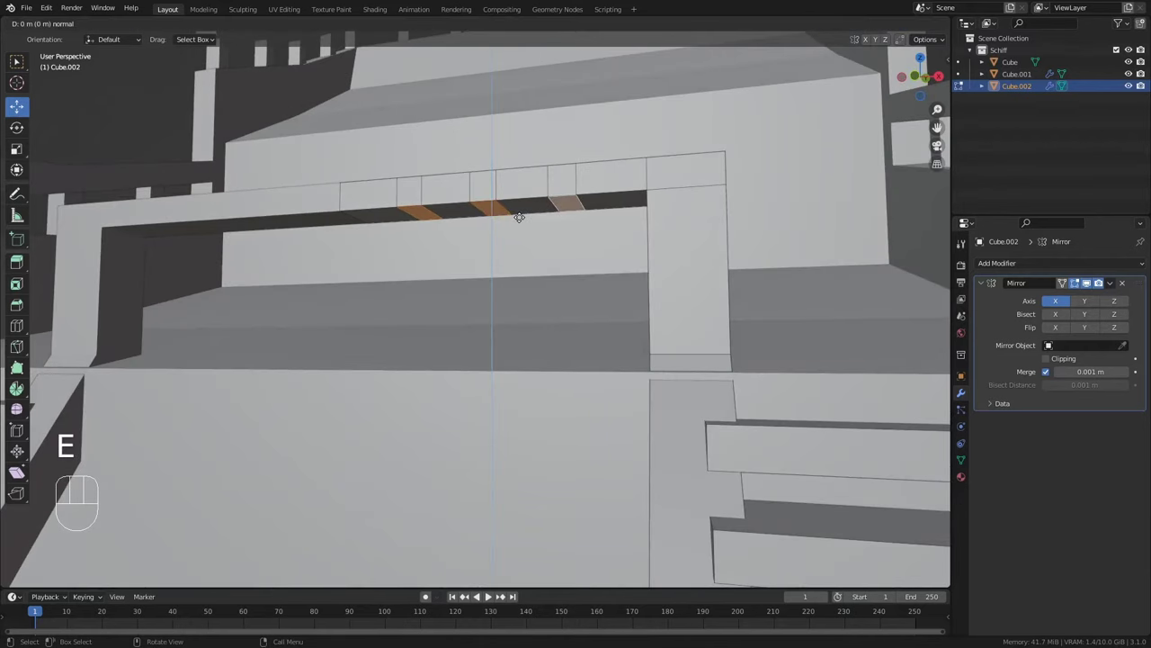
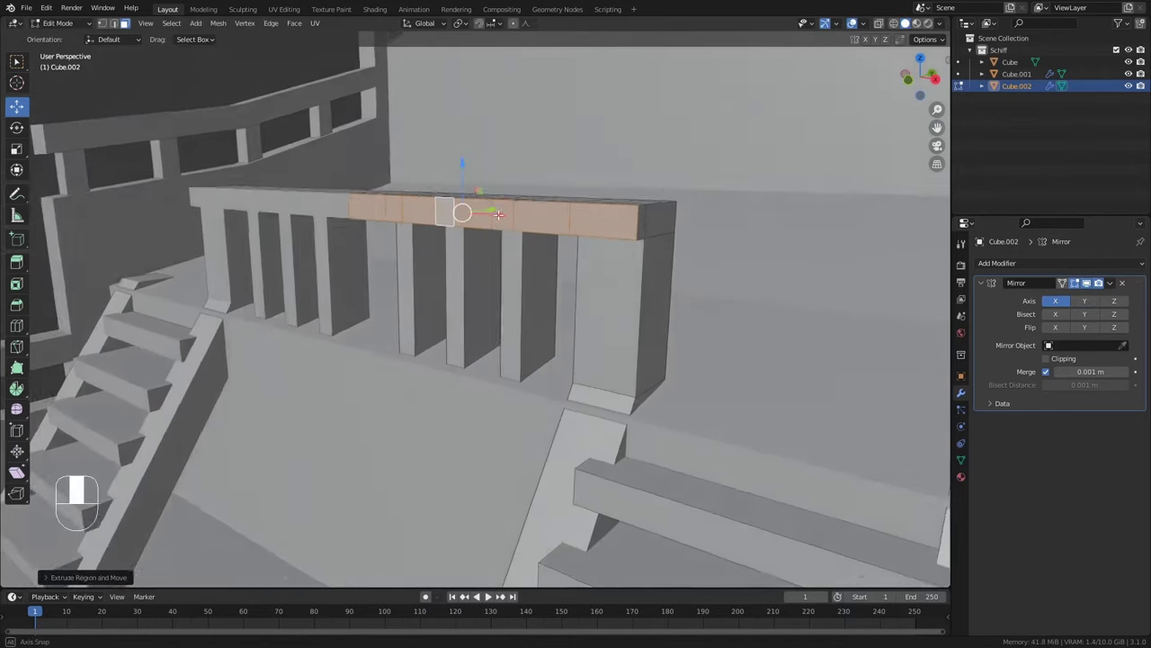
# Leave the railing's edit mode and inspect the finished balustrade from several angles
pyautogui.press('Tab')
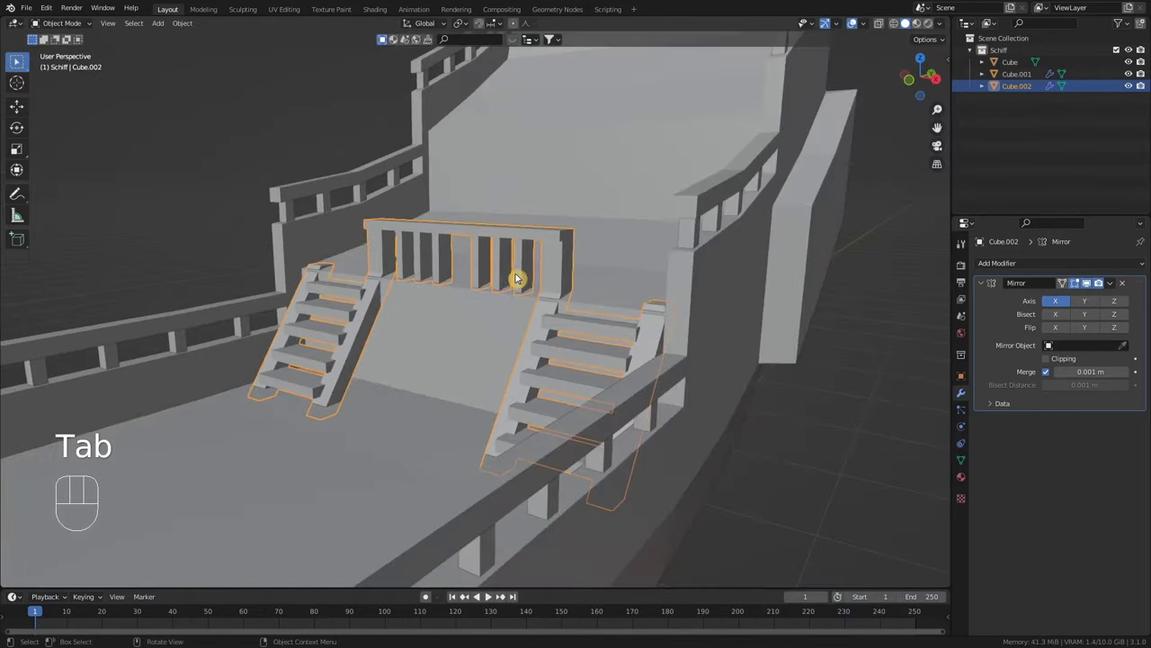
pyautogui.moveTo(522, 309); pyautogui.dragTo(506, 323)
pyautogui.moveTo(493, 341); pyautogui.dragTo(486, 327)
pyautogui.middleClick(460, 236)
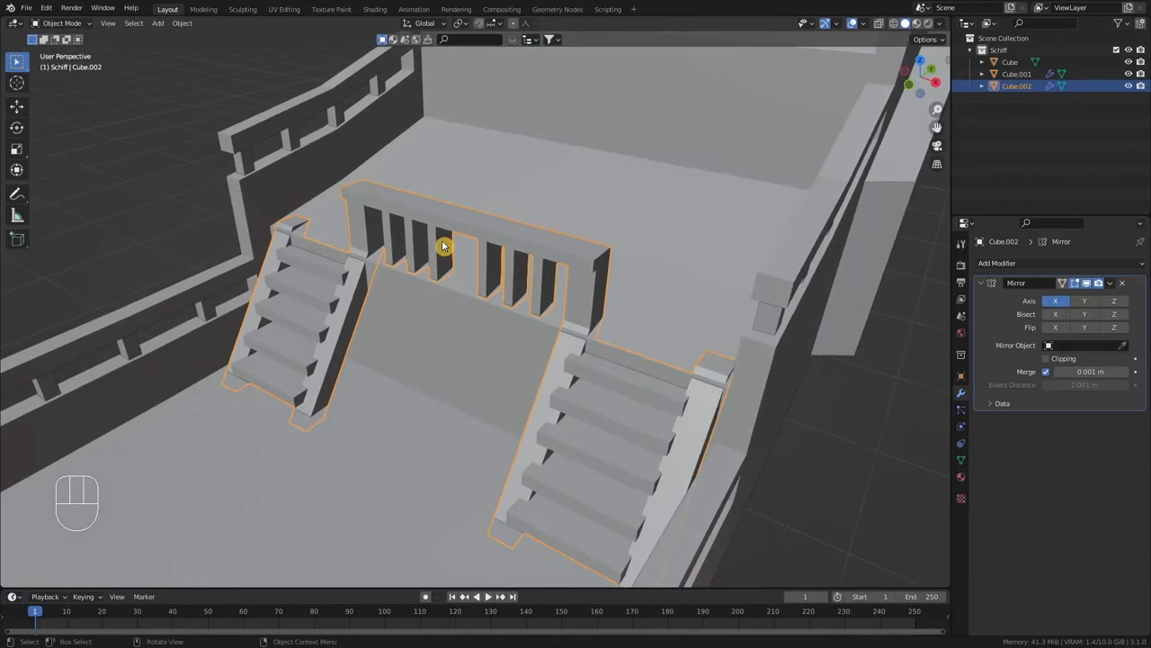
pyautogui.moveTo(474, 270); pyautogui.dragTo(455, 231)
pyautogui.moveTo(492, 263); pyautogui.dragTo(502, 263)
pyautogui.middleClick(469, 296)
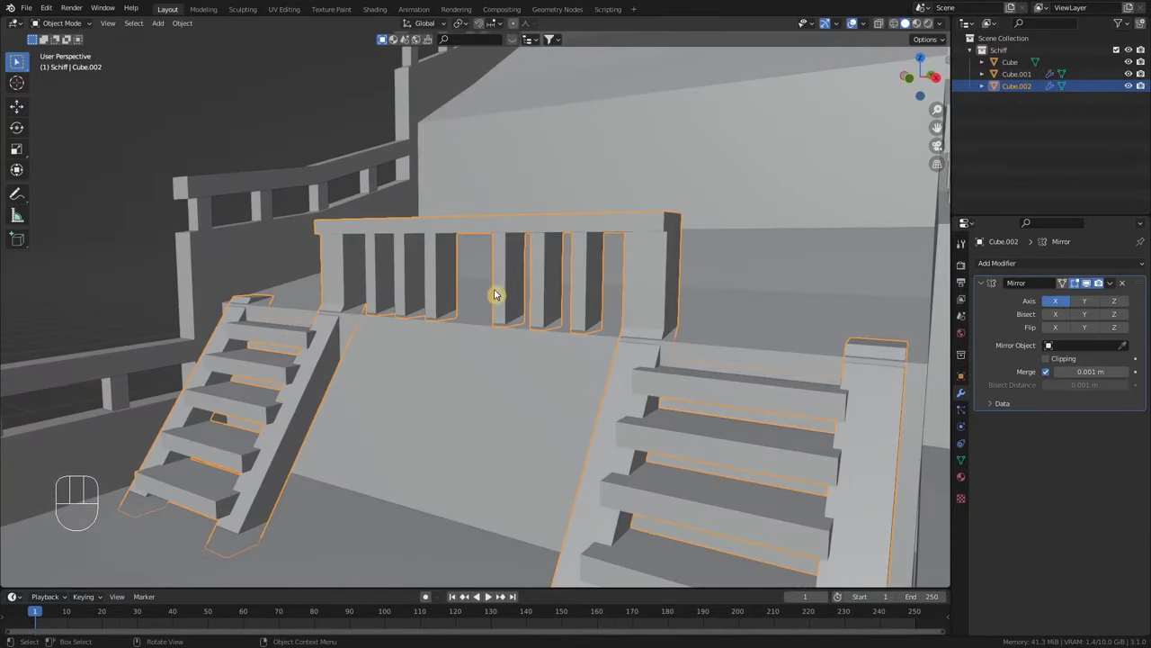
pyautogui.moveTo(483, 269); pyautogui.dragTo(503, 298)
pyautogui.moveTo(460, 344); pyautogui.dragTo(432, 326)
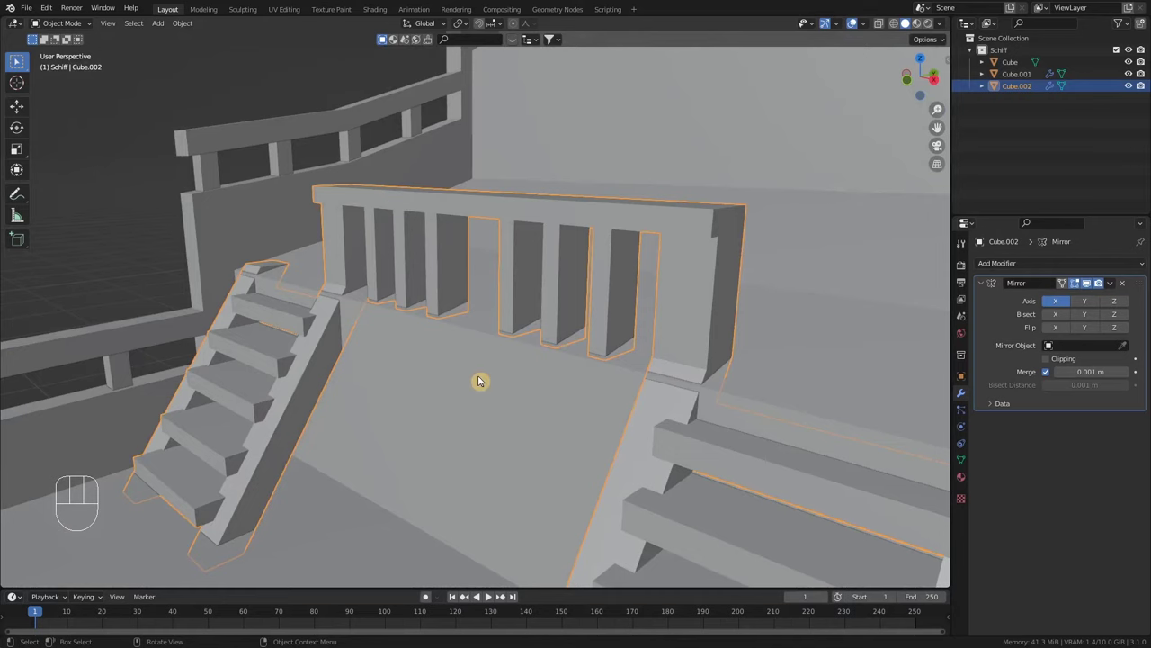
# Select the ship's hull object, viewing the wall beneath the balustrade
pyautogui.middleClick(484, 386)
pyautogui.click(470, 387)
pyautogui.middleClick(478, 402)
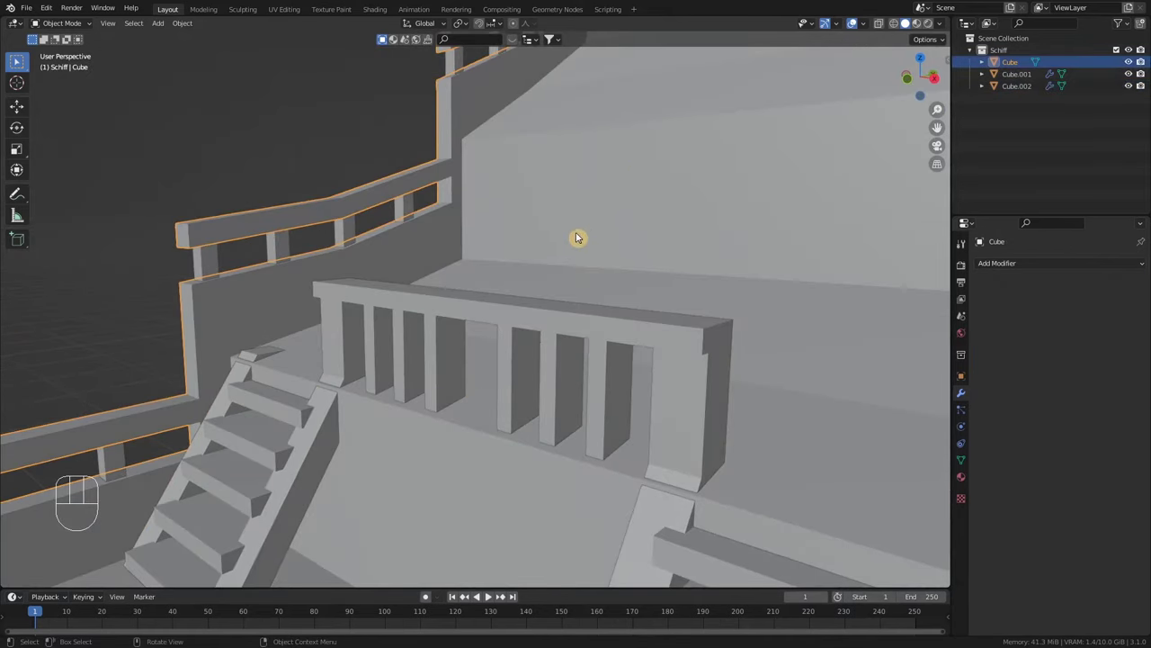
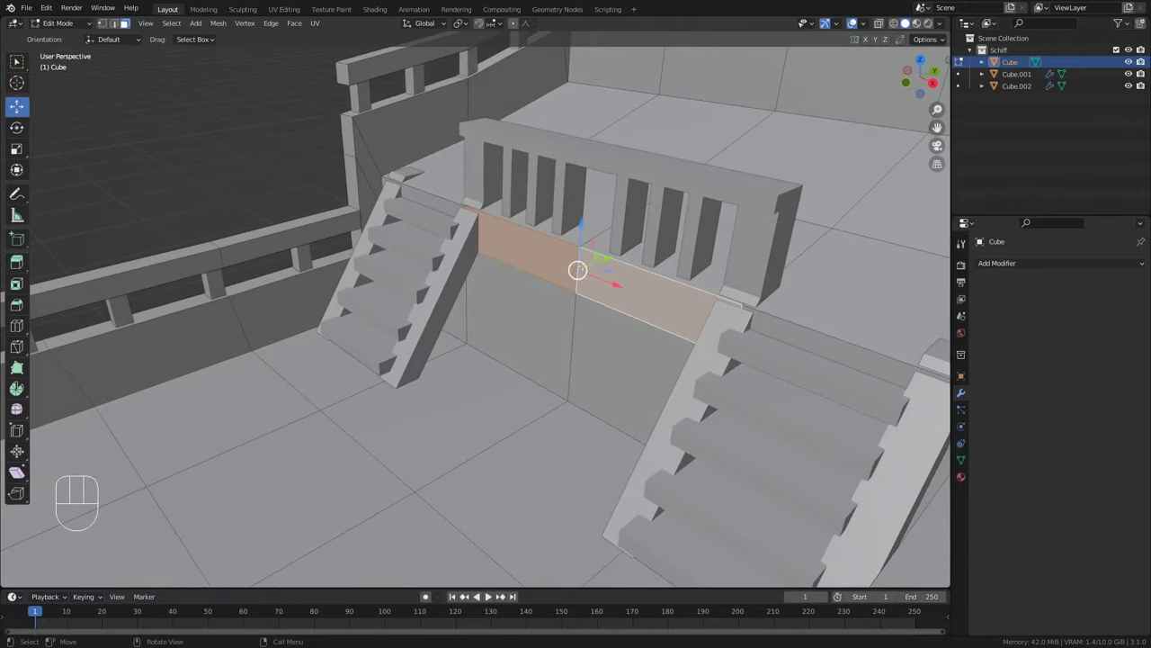
# Extrude the low wall panels outward and pull their middle edge forward into a point
pyautogui.press('e')
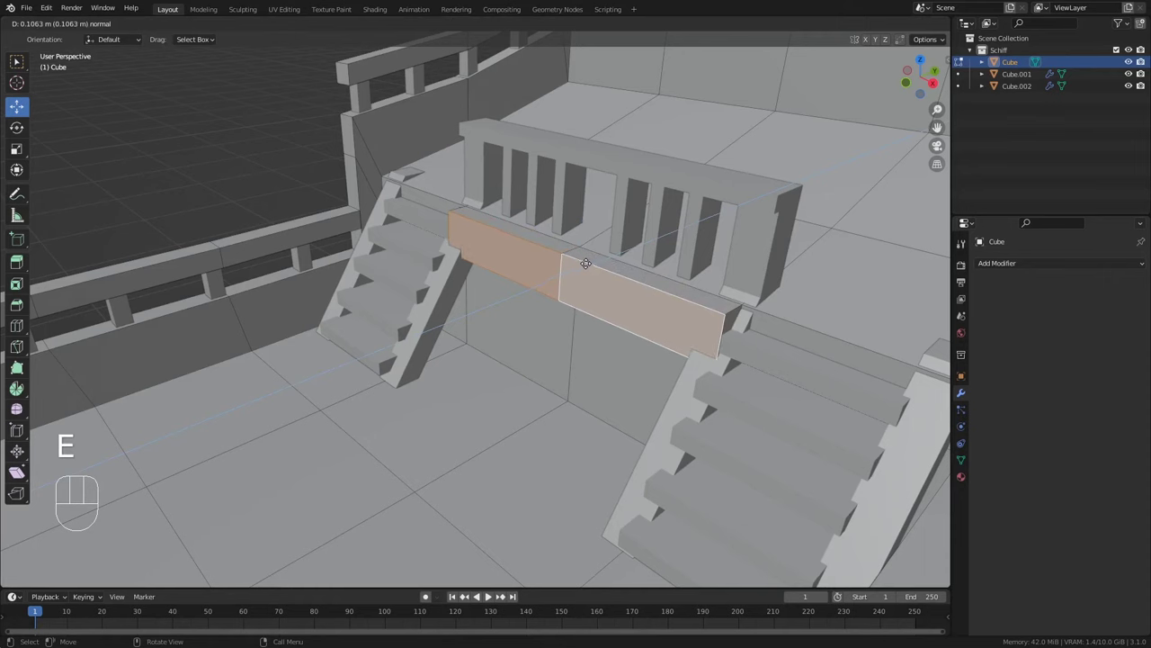
pyautogui.click(592, 259)
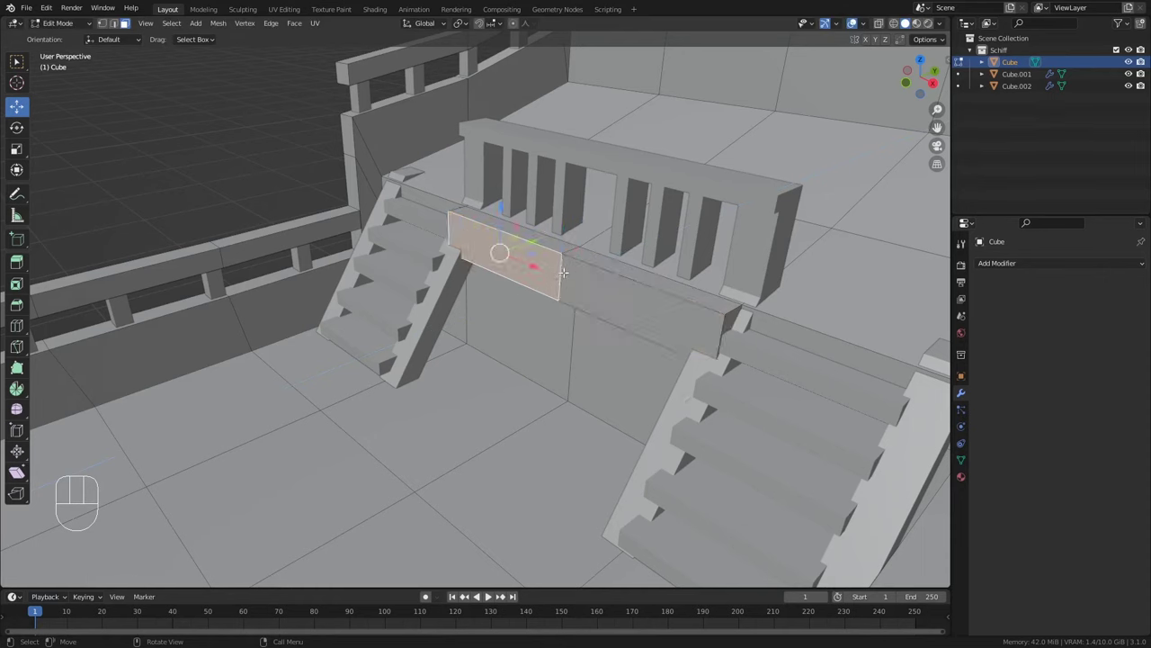
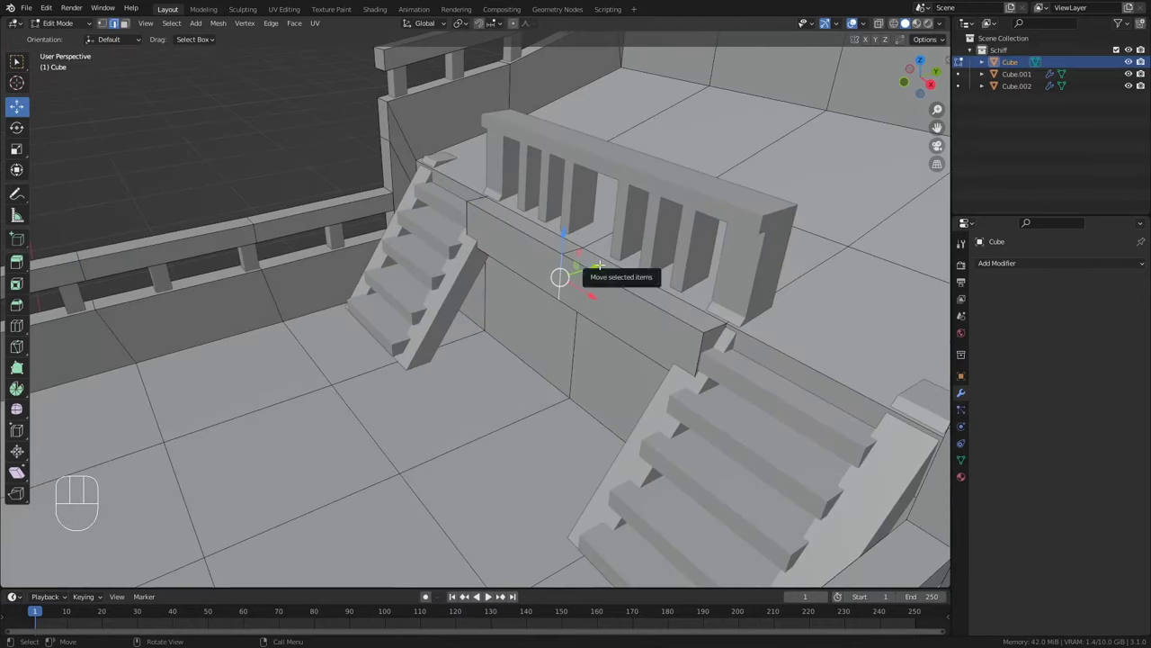
pyautogui.moveTo(597, 265); pyautogui.dragTo(560, 272)
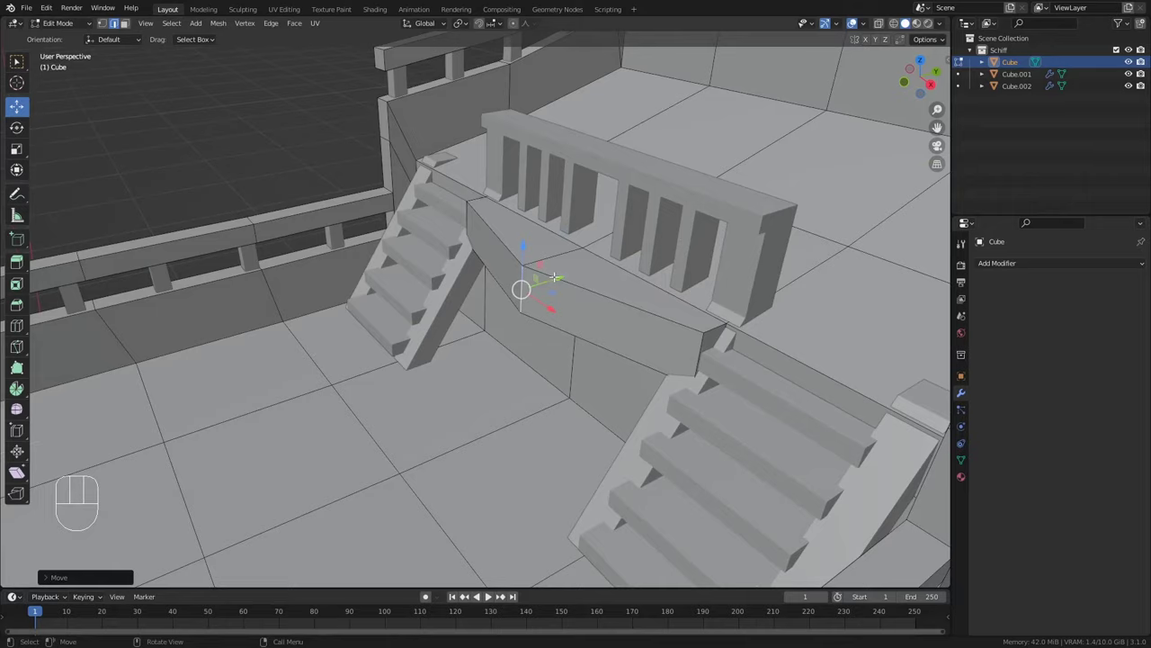
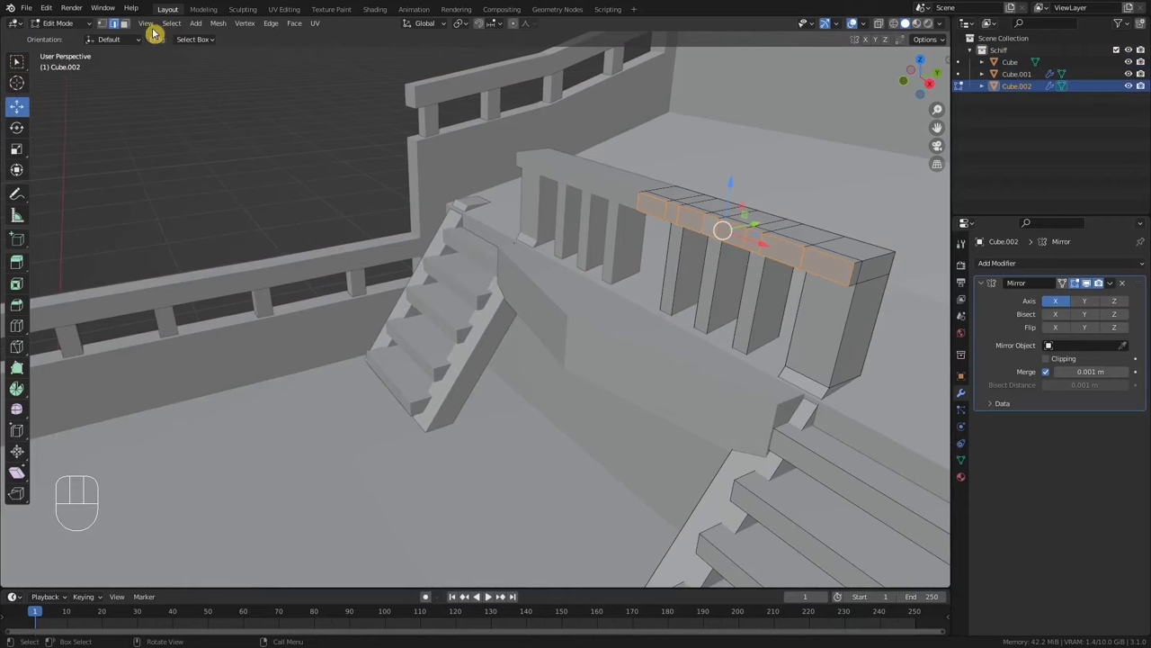
# With Proportional Editing on, move the middle top-rail section along Y so the rail bows forward
pyautogui.click(135, 33)
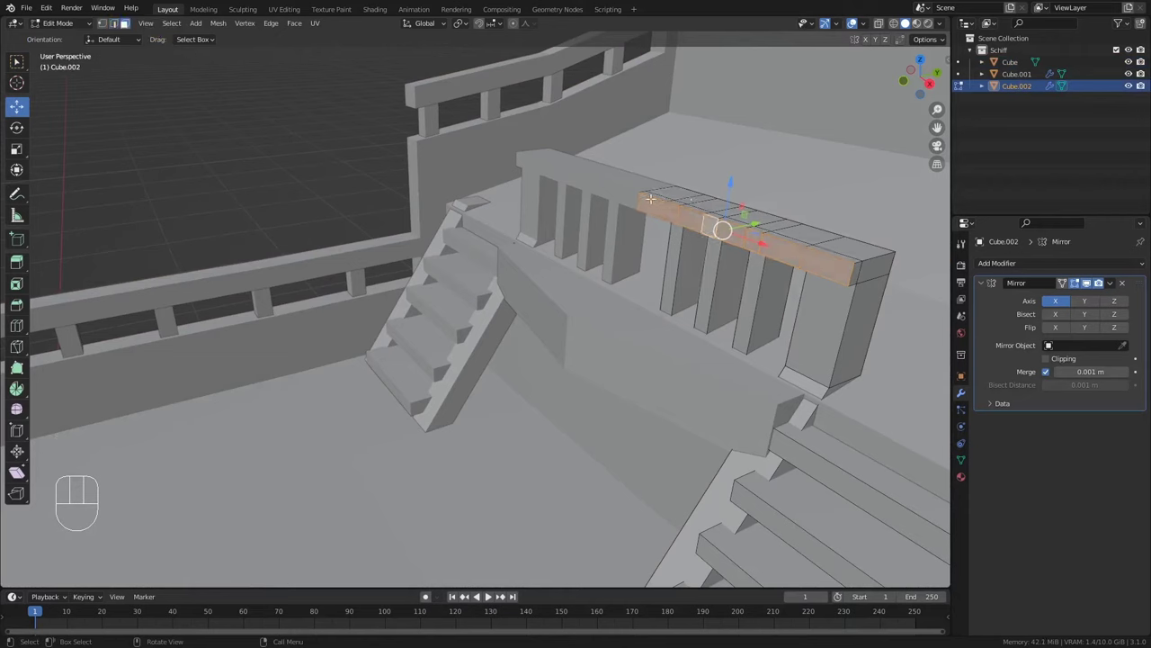
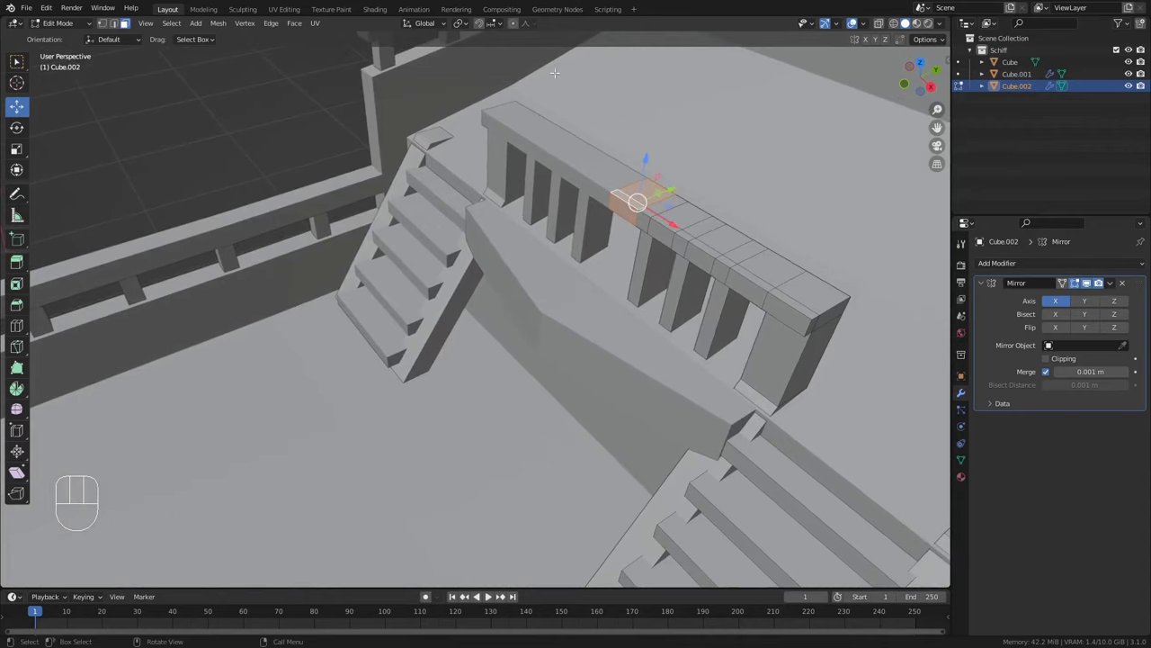
pyautogui.click(519, 30)
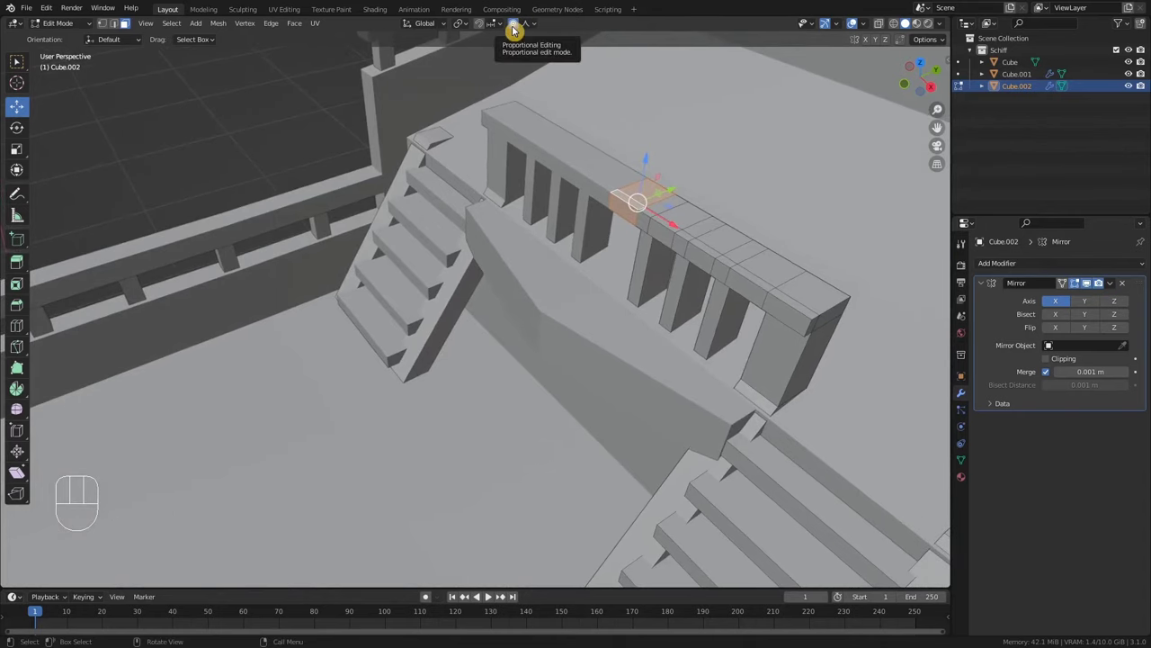
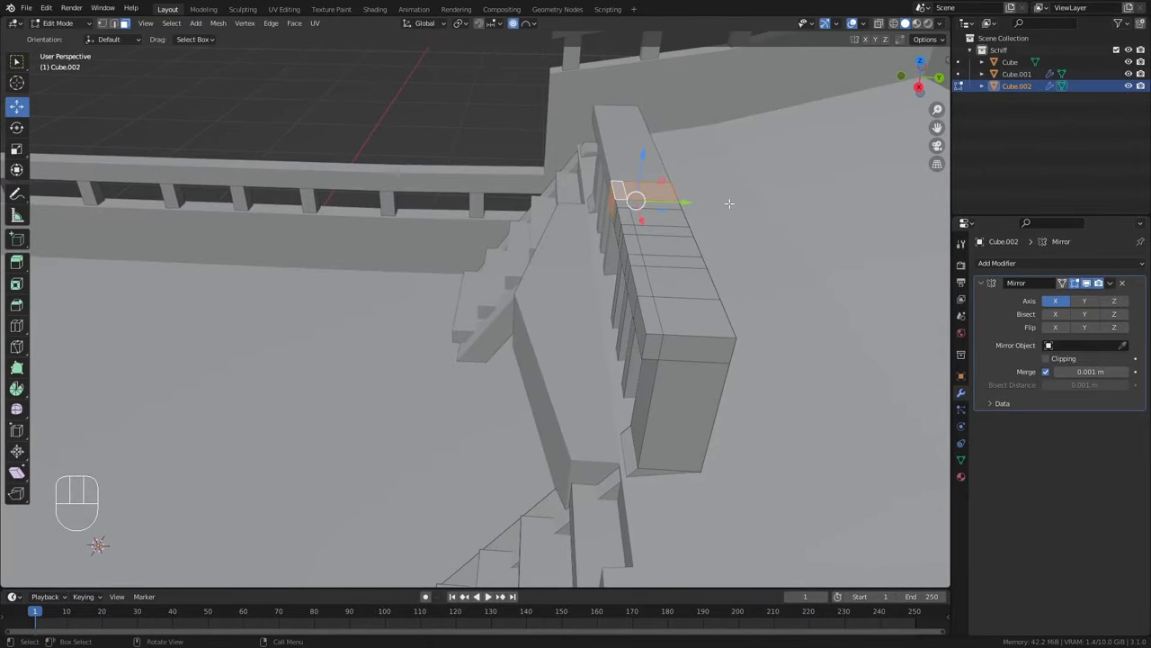
pyautogui.press('g')
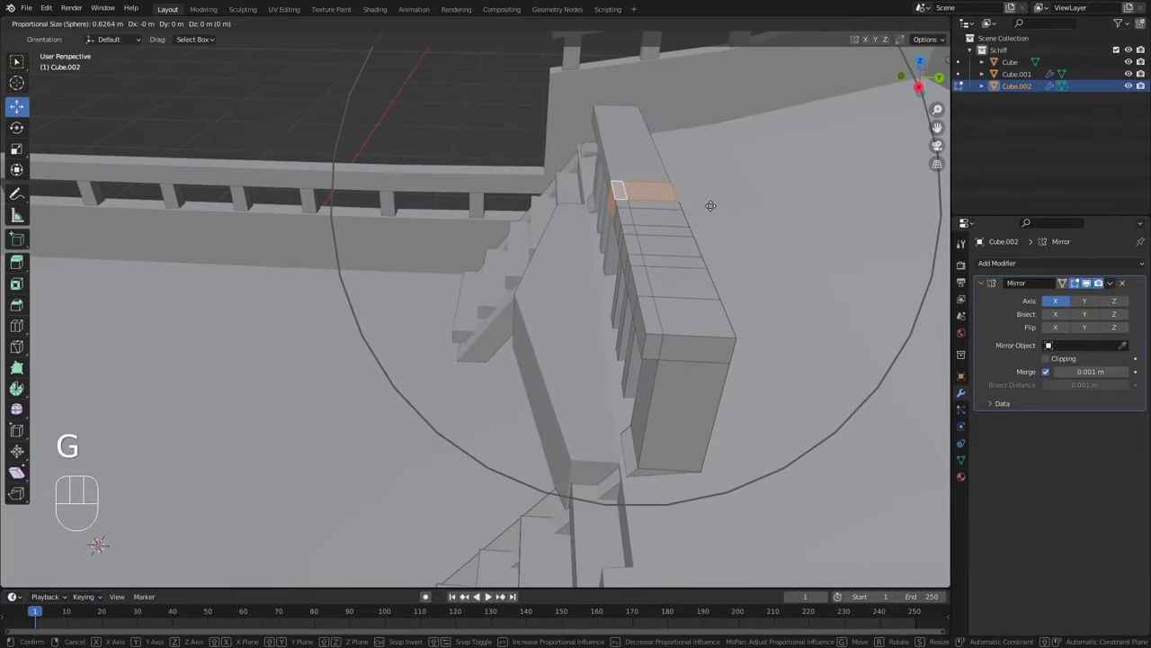
pyautogui.press('y')
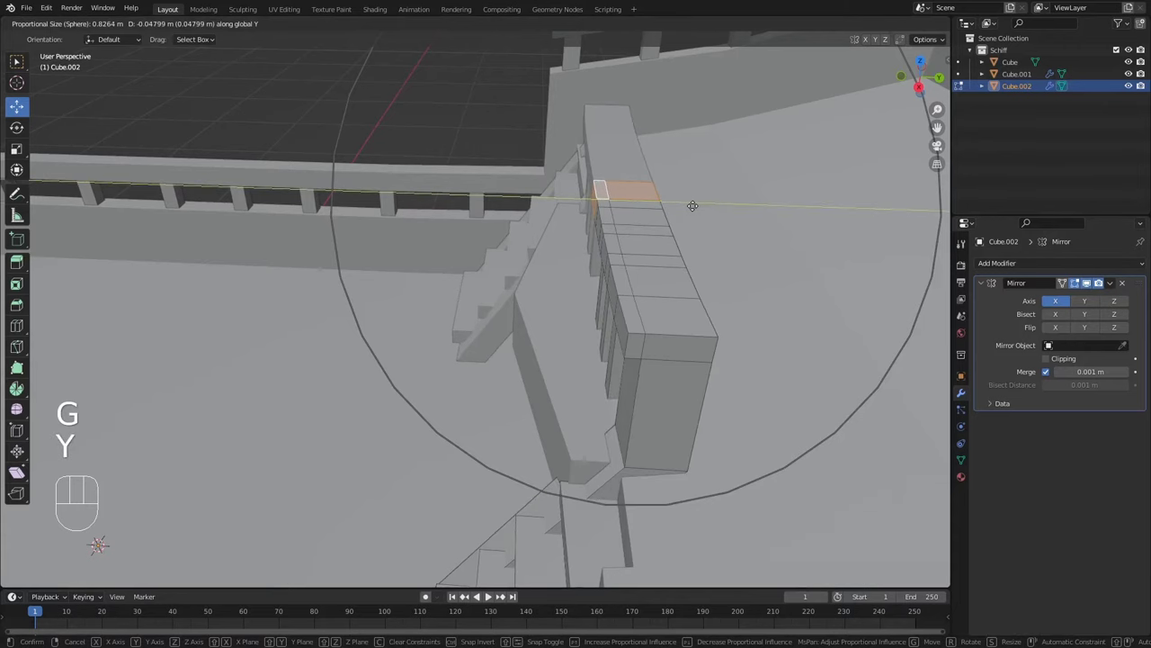
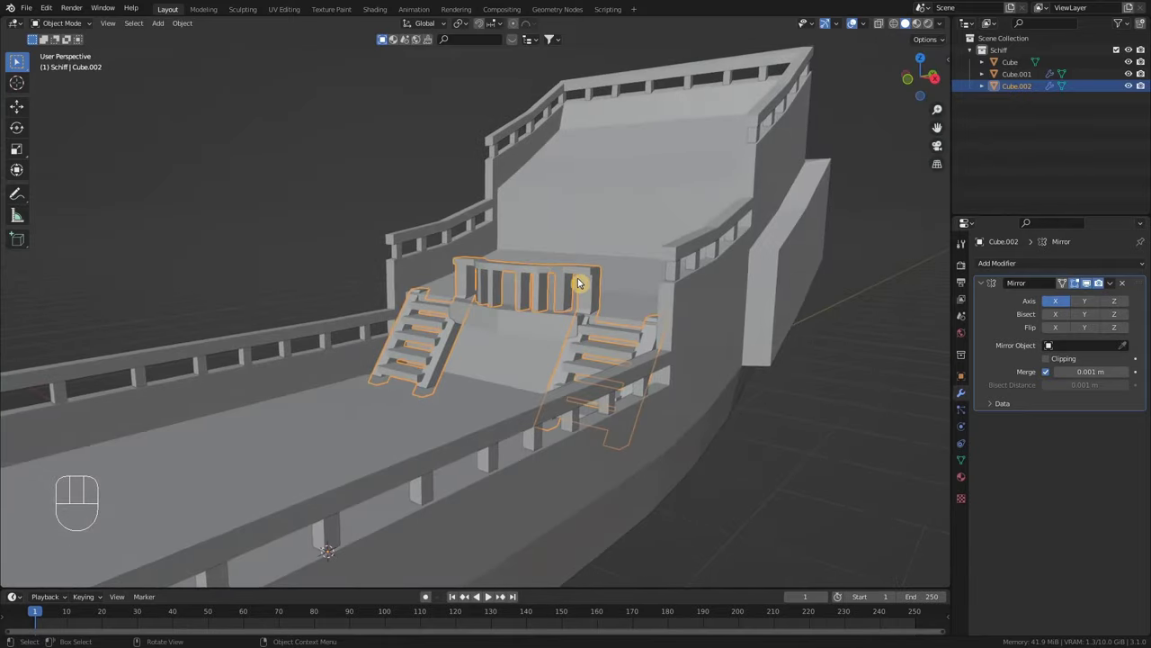
# Apply the stairs-and-balustrade Mirror modifier and join that piece into the hull with Ctrl+J
pyautogui.moveTo(484, 308); pyautogui.dragTo(518, 339)
pyautogui.moveTo(507, 350); pyautogui.dragTo(500, 350)
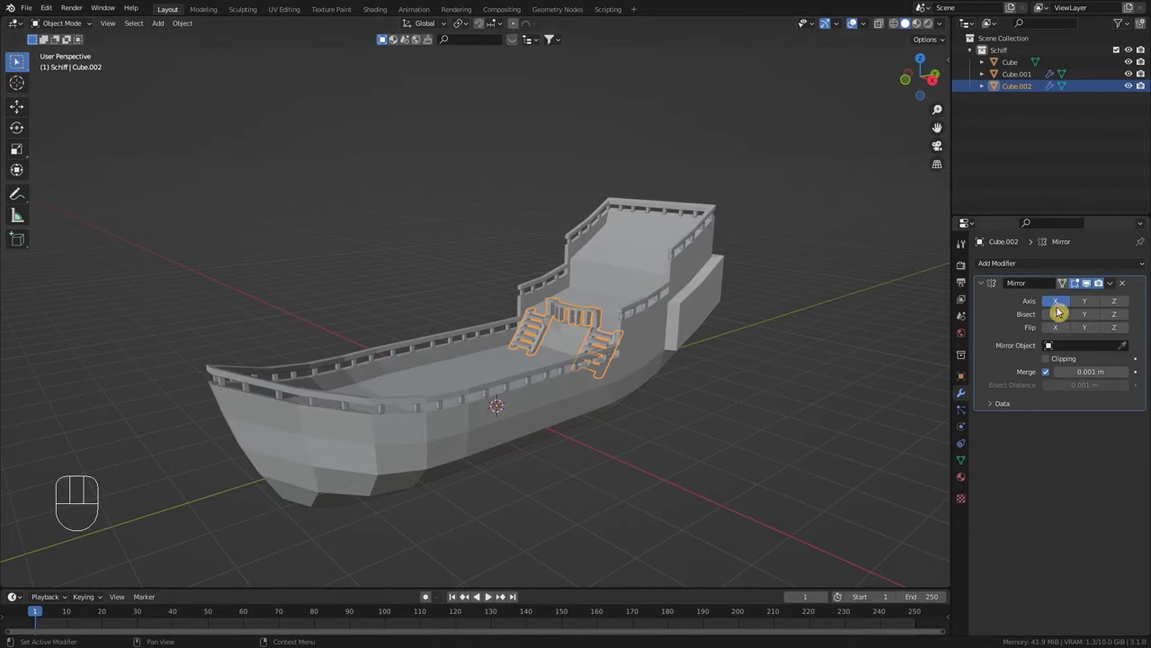
pyautogui.middleClick(579, 339)
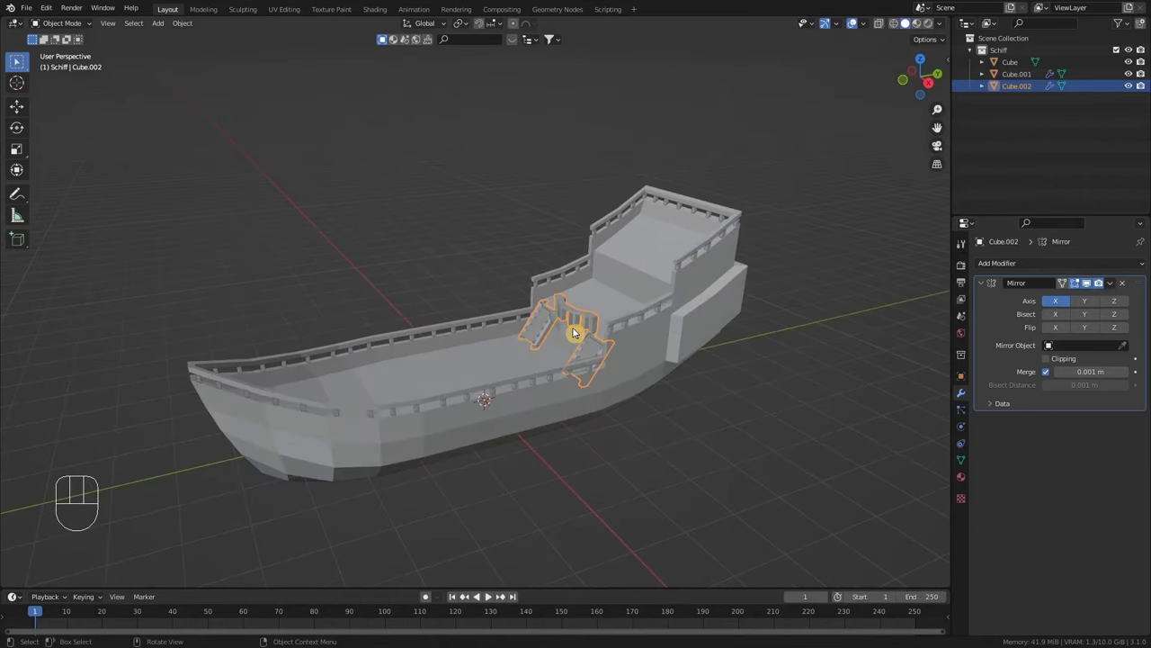
pyautogui.moveTo(1121, 293); pyautogui.dragTo(1092, 301)
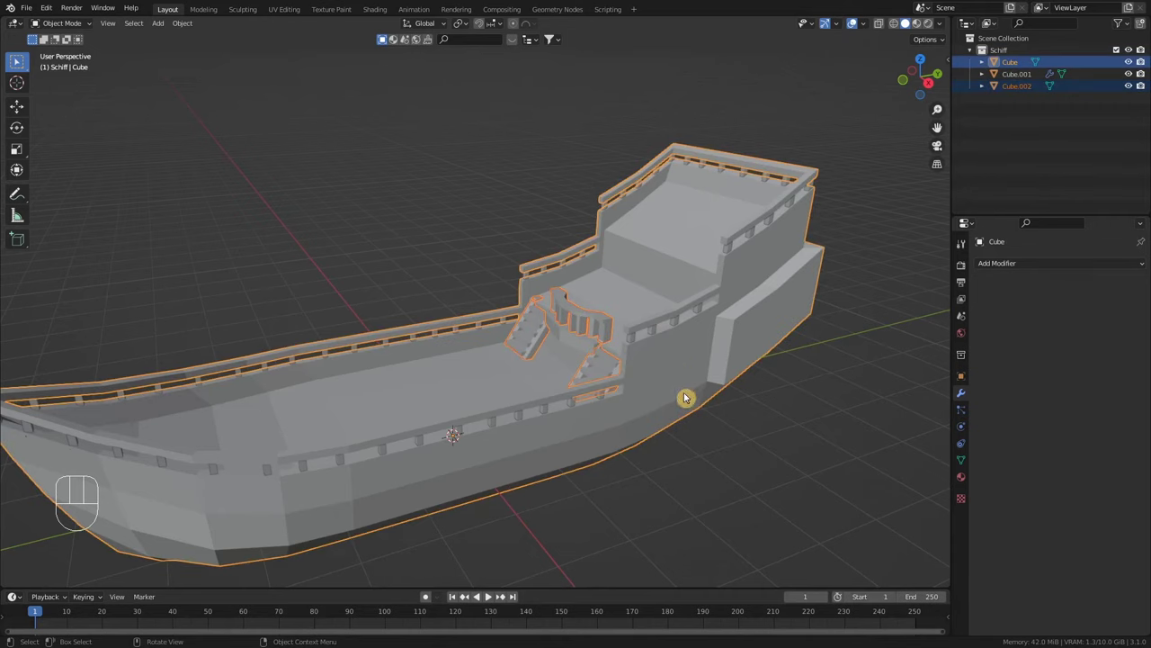
pyautogui.press('ctrl+j')
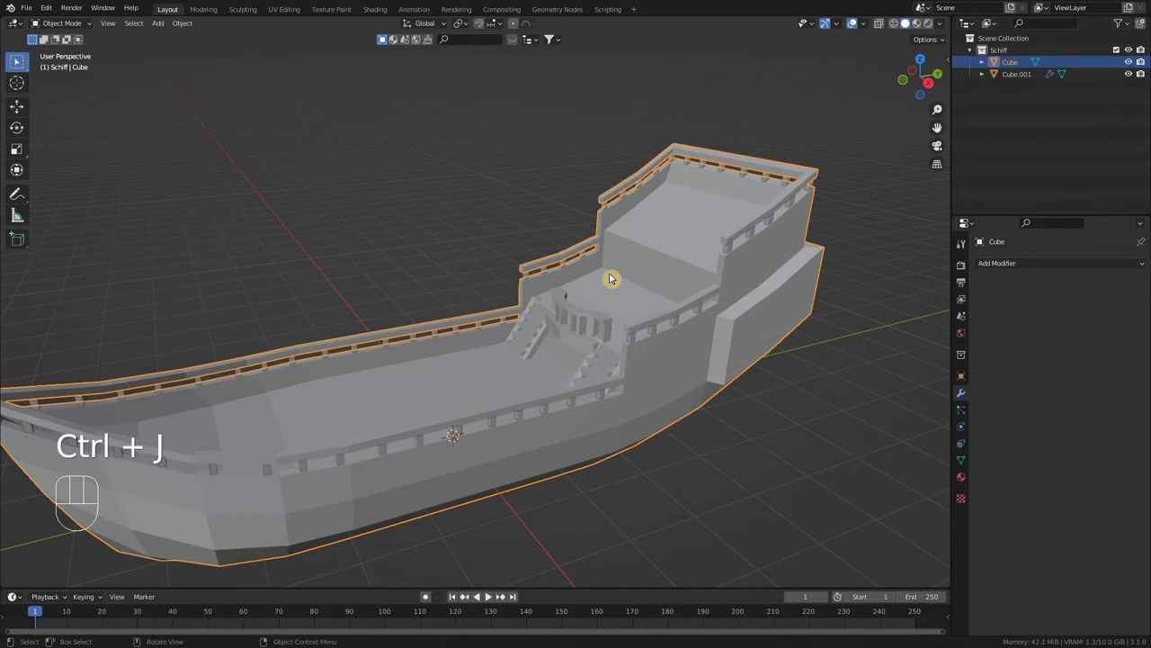
# Apply the railing posts' Mirror modifier and join them into the hull as well
pyautogui.moveTo(647, 262); pyautogui.dragTo(649, 247)
pyautogui.moveTo(652, 267); pyautogui.dragTo(637, 271)
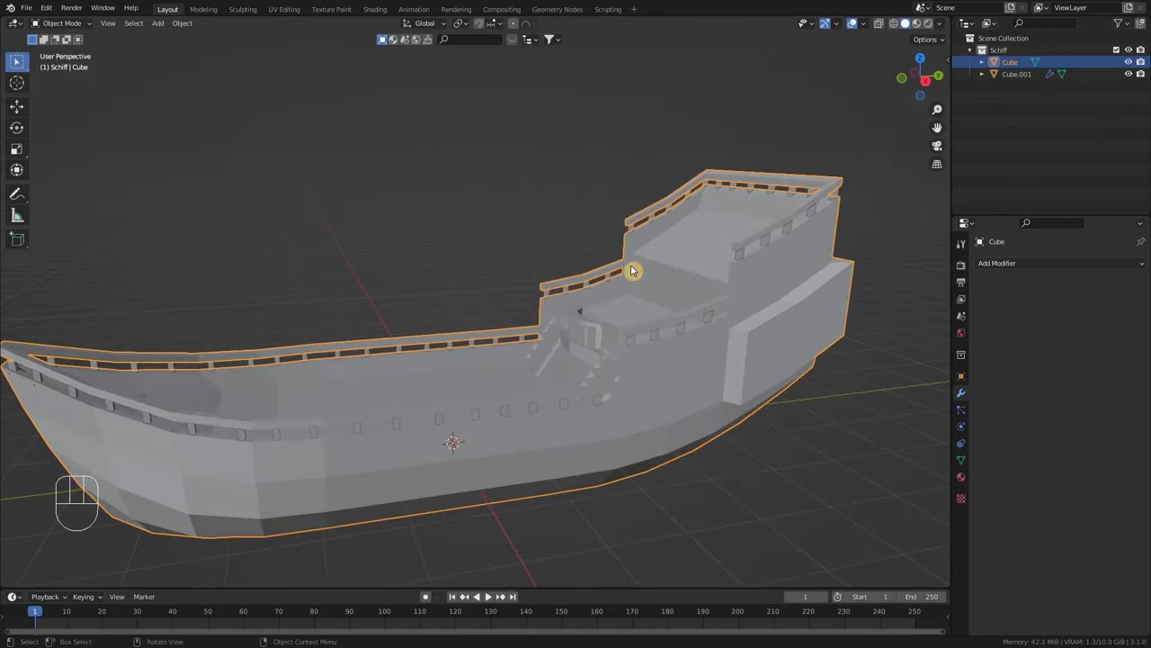
pyautogui.moveTo(657, 289); pyautogui.dragTo(659, 305)
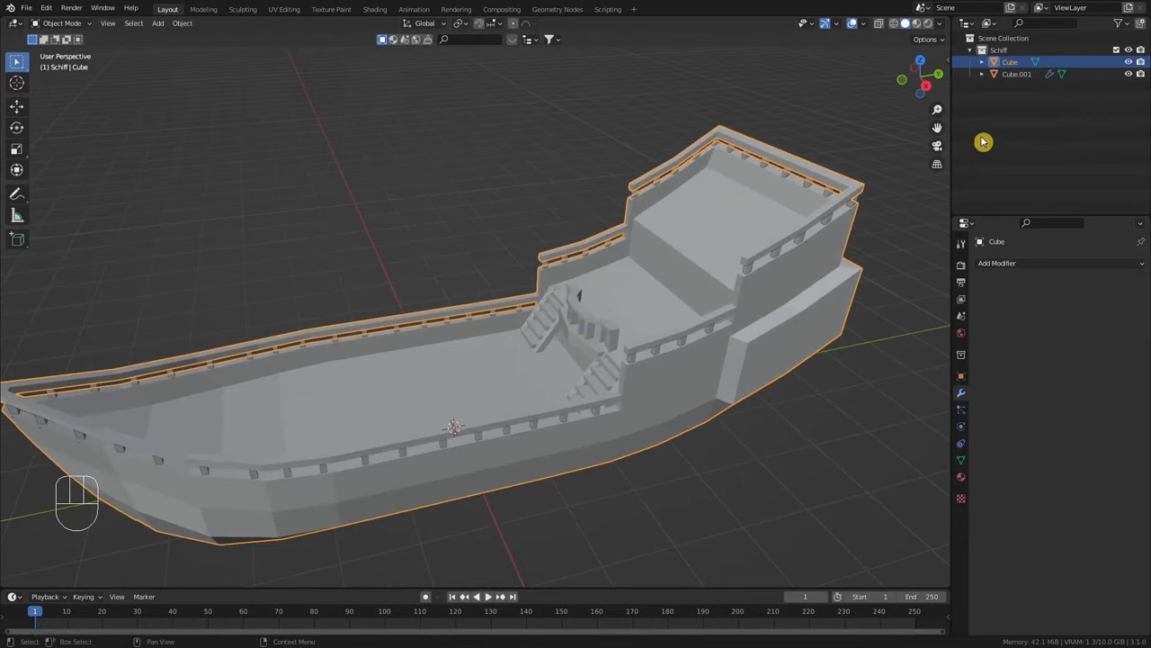
pyautogui.click(1014, 79)
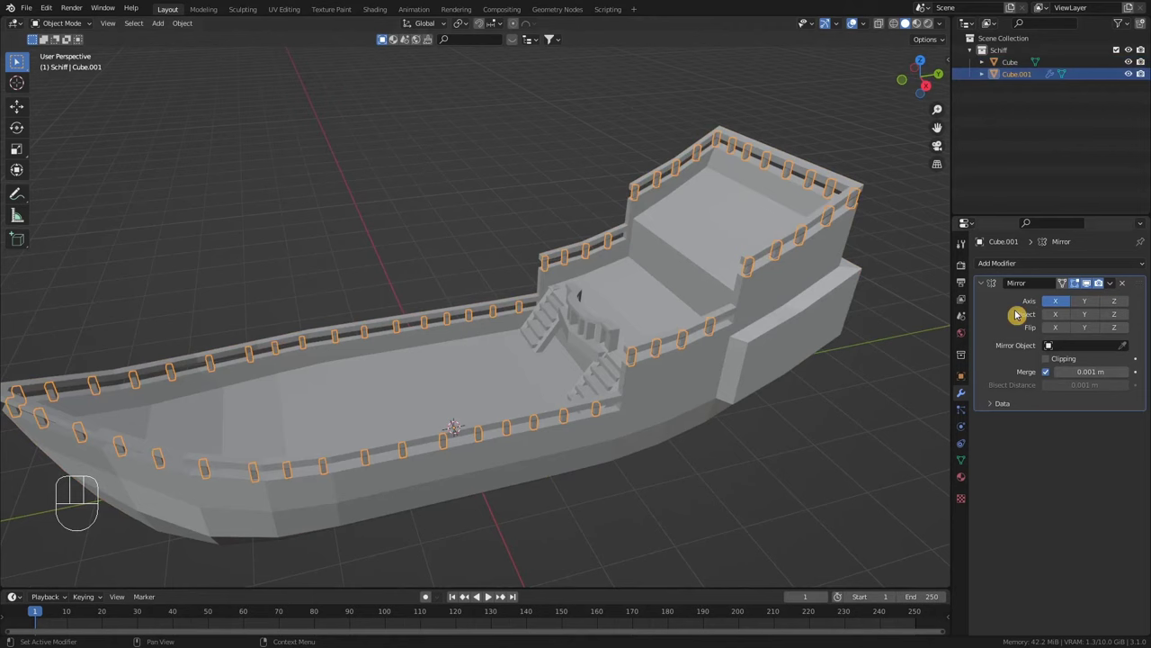
pyautogui.moveTo(1116, 289); pyautogui.dragTo(1076, 303)
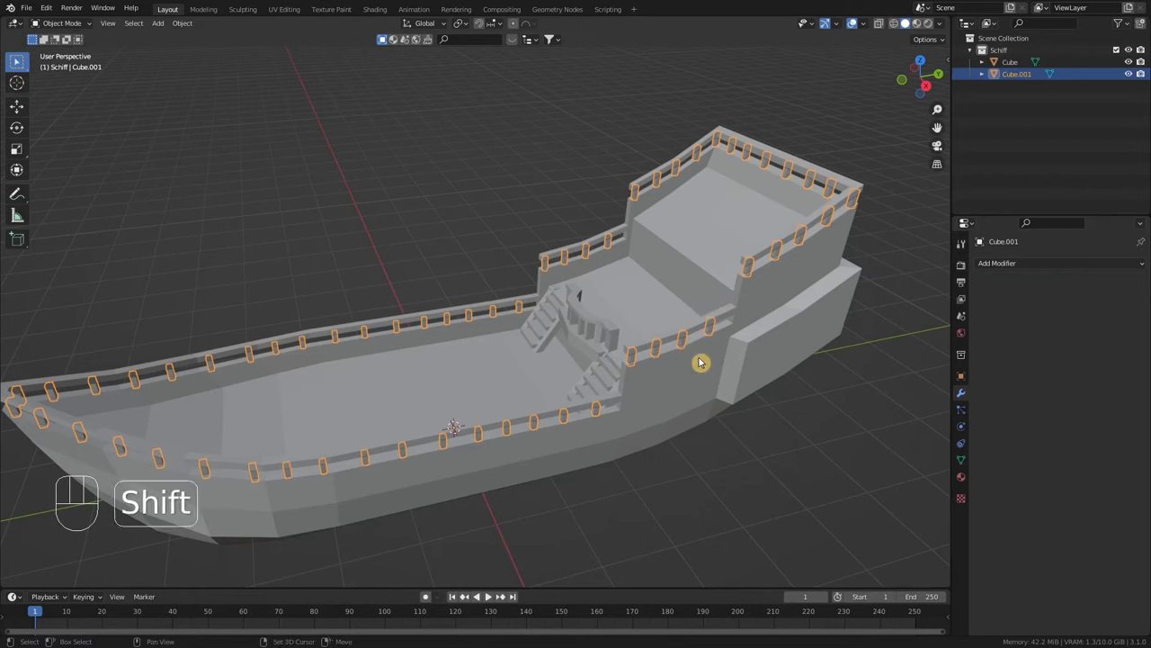
pyautogui.click(706, 365)
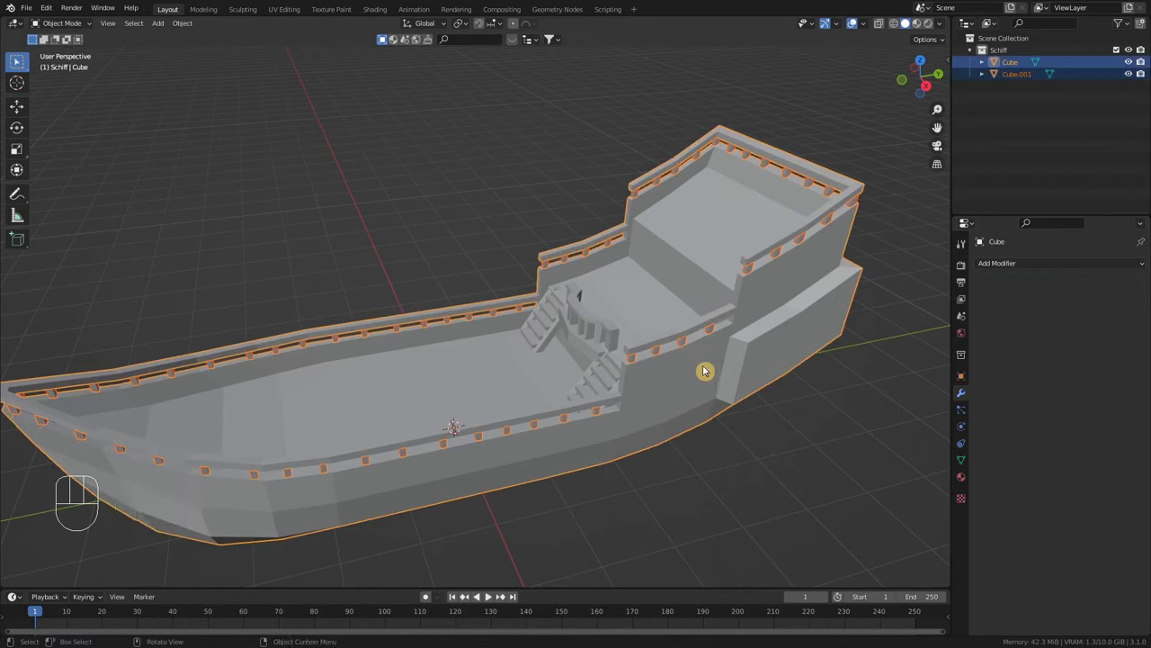
pyautogui.press('ctrl+j')
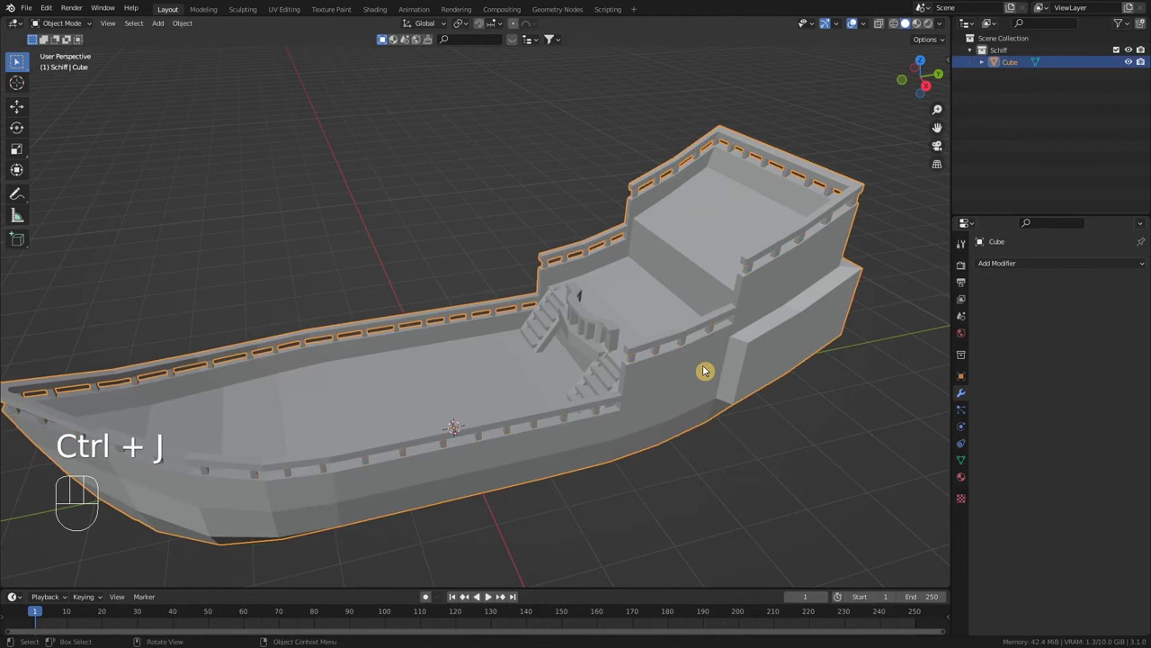
# Inspect the merged hull from several angles and bring up the Add menu for a cylinder
pyautogui.moveTo(685, 393); pyautogui.dragTo(683, 360)
pyautogui.moveTo(697, 363); pyautogui.dragTo(763, 354)
pyautogui.middleClick(754, 364)
pyautogui.middleClick(754, 366)
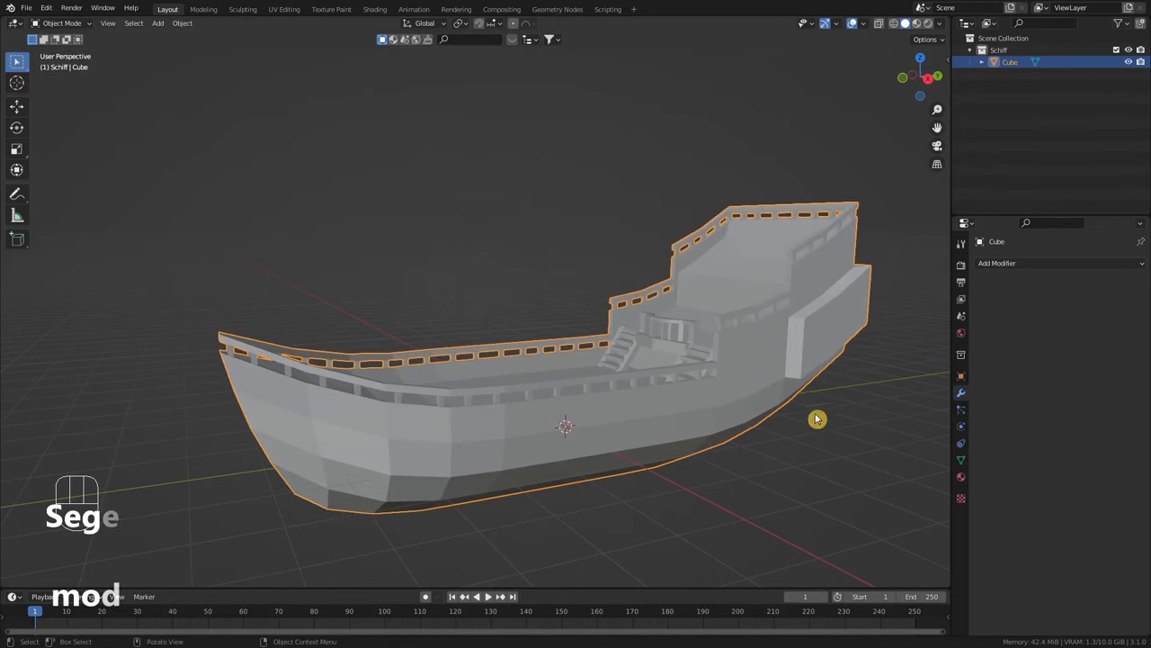
pyautogui.moveTo(699, 380); pyautogui.dragTo(695, 407)
pyautogui.moveTo(747, 405); pyautogui.dragTo(670, 384)
pyautogui.middleClick(588, 347)
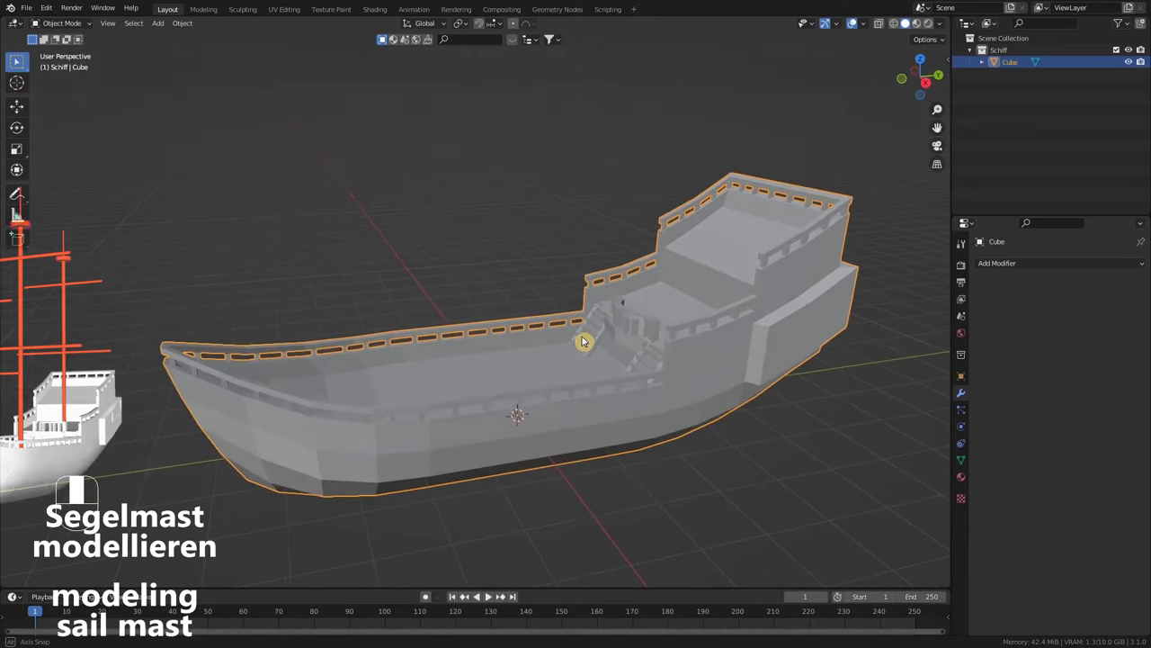
pyautogui.middleClick(550, 342)
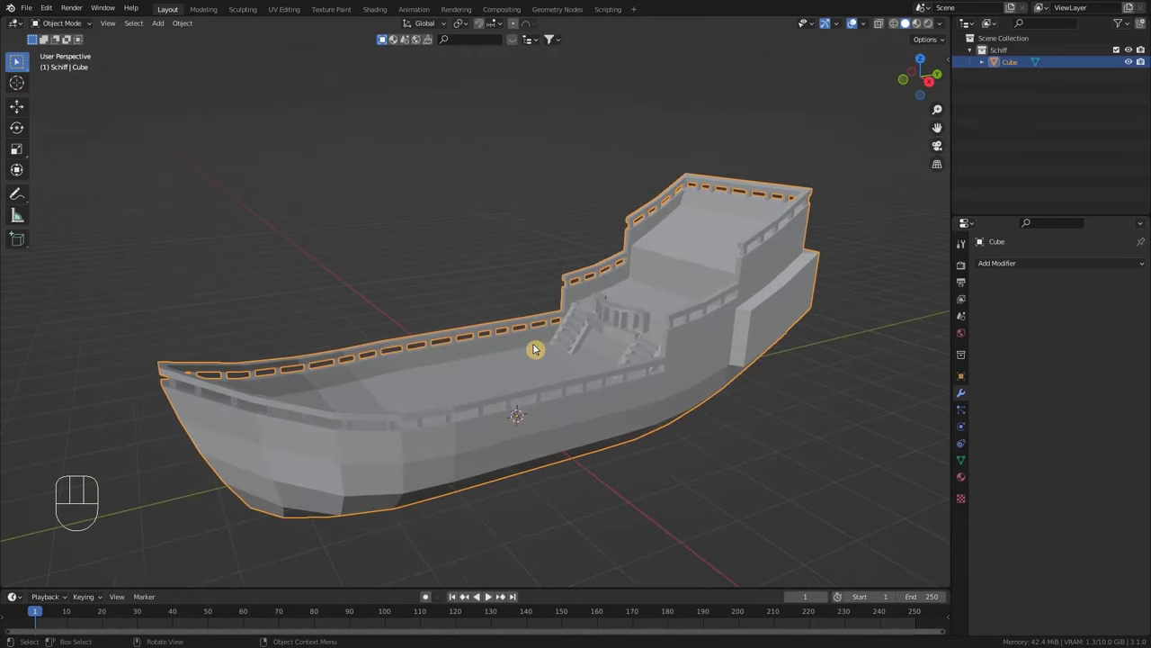
pyautogui.press('shift+a')
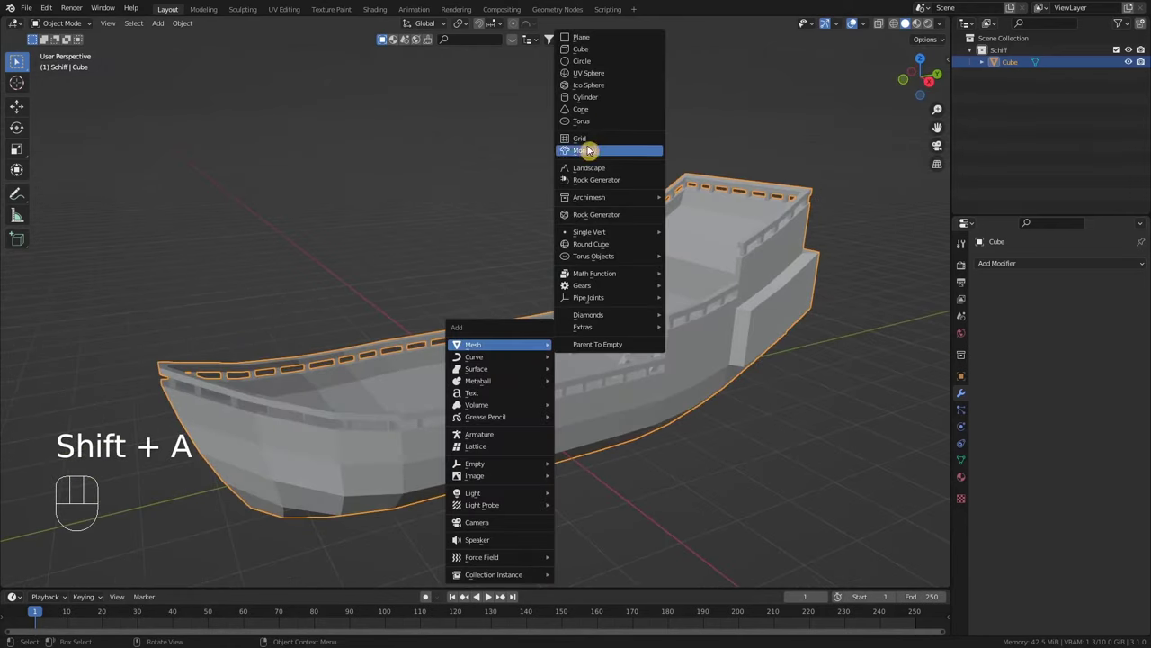
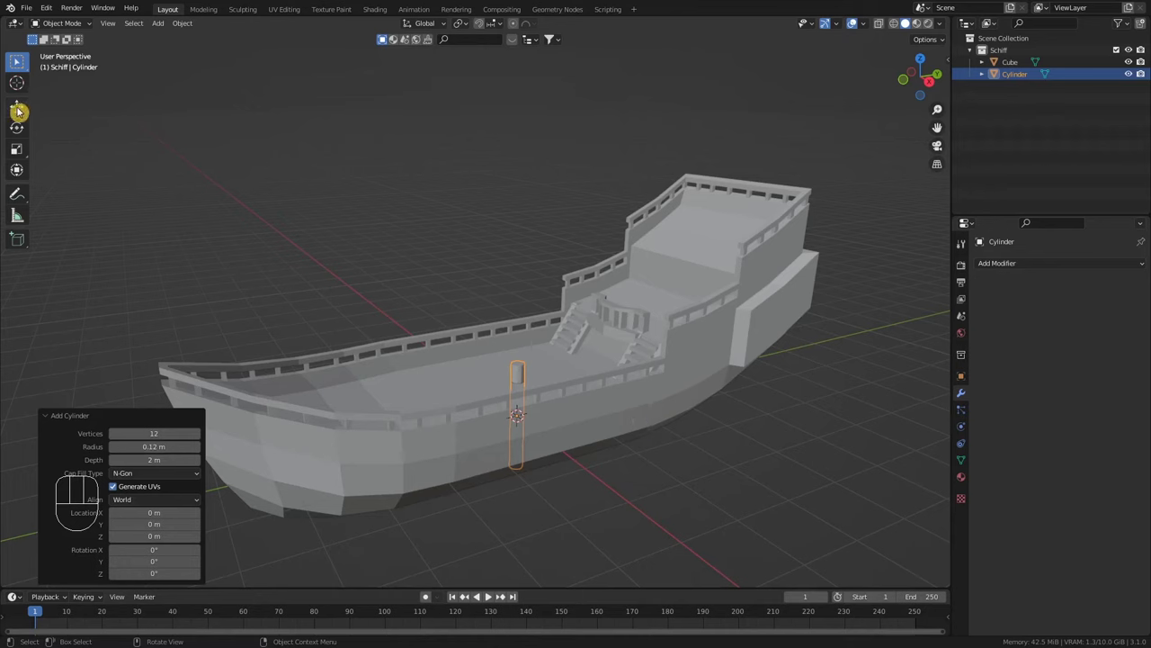
# Zoom in on the new cylinder and scale it down into a thin post on the deck
pyautogui.click(25, 115)
pyautogui.moveTo(522, 368); pyautogui.dragTo(529, 294)
pyautogui.scroll(3)
pyautogui.moveTo(540, 360); pyautogui.dragTo(626, 371)
pyautogui.scroll(3)
pyautogui.scroll(3)
pyautogui.scroll(3)
pyautogui.scroll(3)
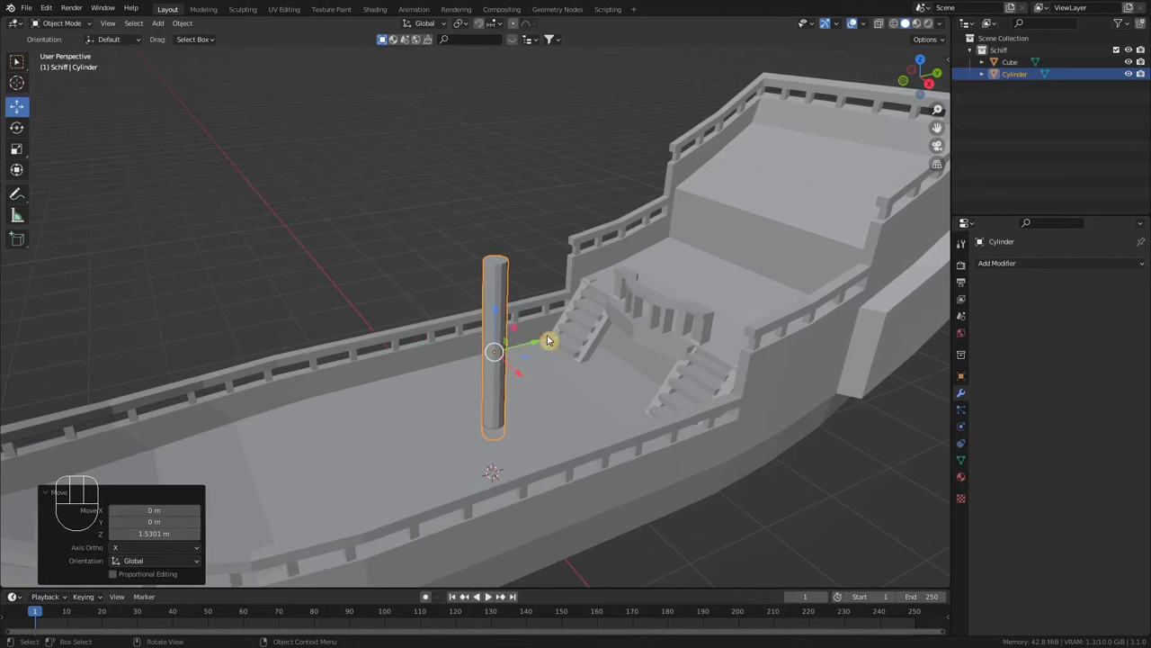
pyautogui.press('s')
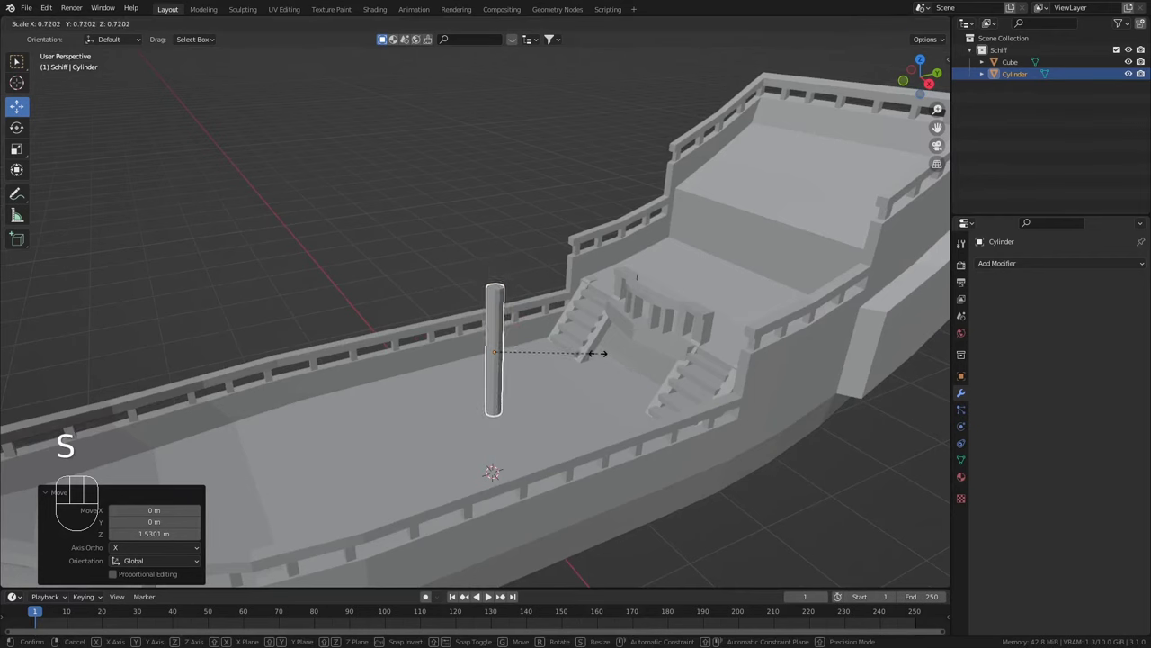
pyautogui.click(607, 359)
# Edit the cylinder, select its top and switch to Right Orthographic view to stretch it into a tall mast
pyautogui.middleClick(554, 383)
pyautogui.moveTo(501, 313); pyautogui.dragTo(502, 339)
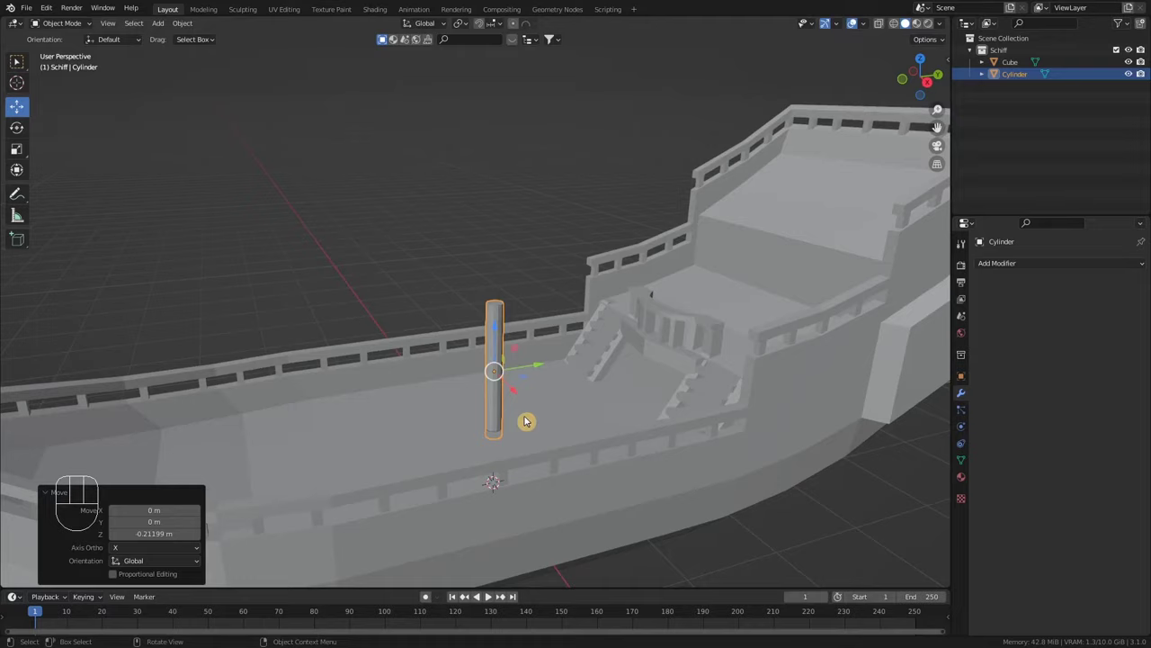
pyautogui.moveTo(523, 421); pyautogui.dragTo(523, 364)
pyautogui.middleClick(525, 357)
pyautogui.scroll(3)
pyautogui.scroll(-3)
pyautogui.press('Tab')
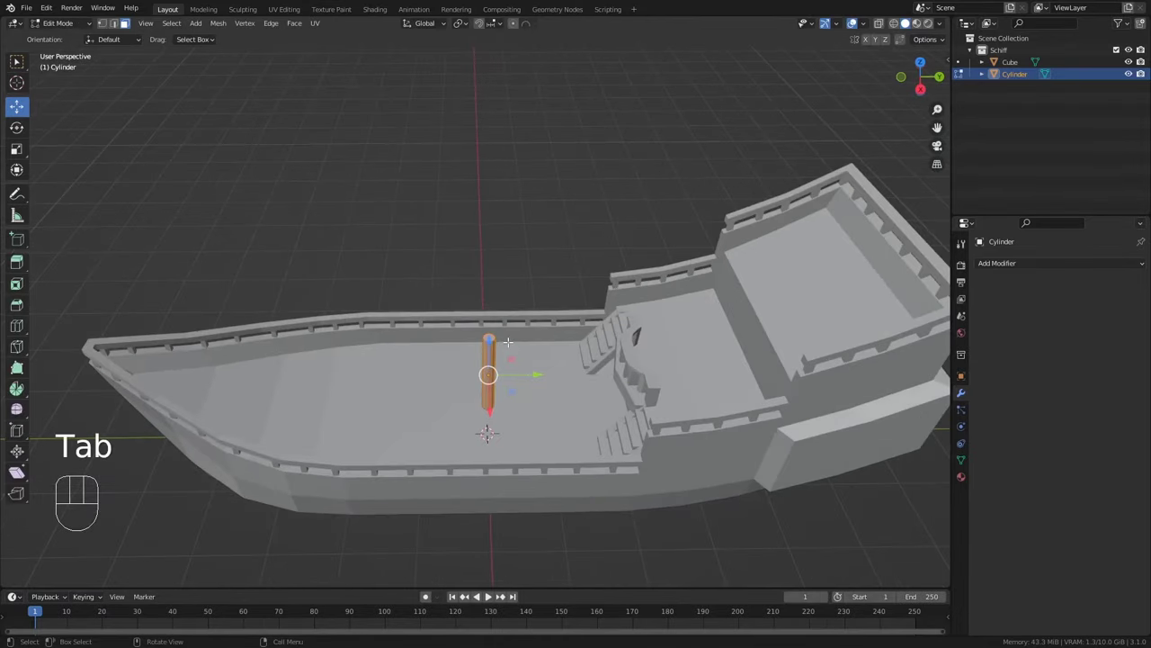
pyautogui.click(135, 31)
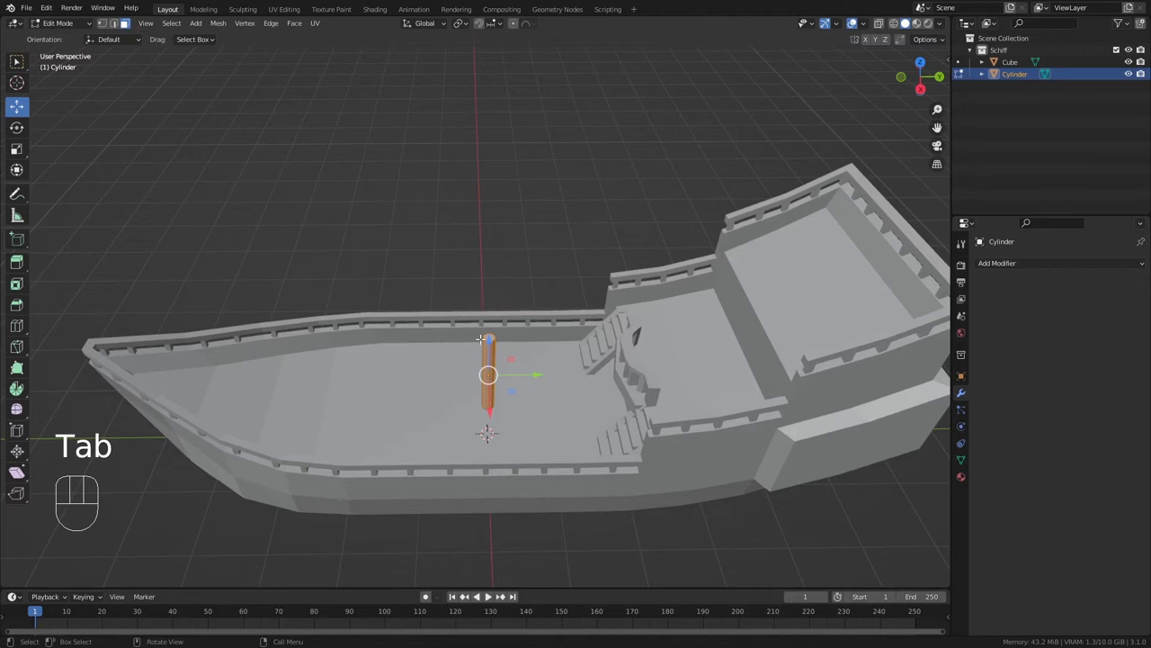
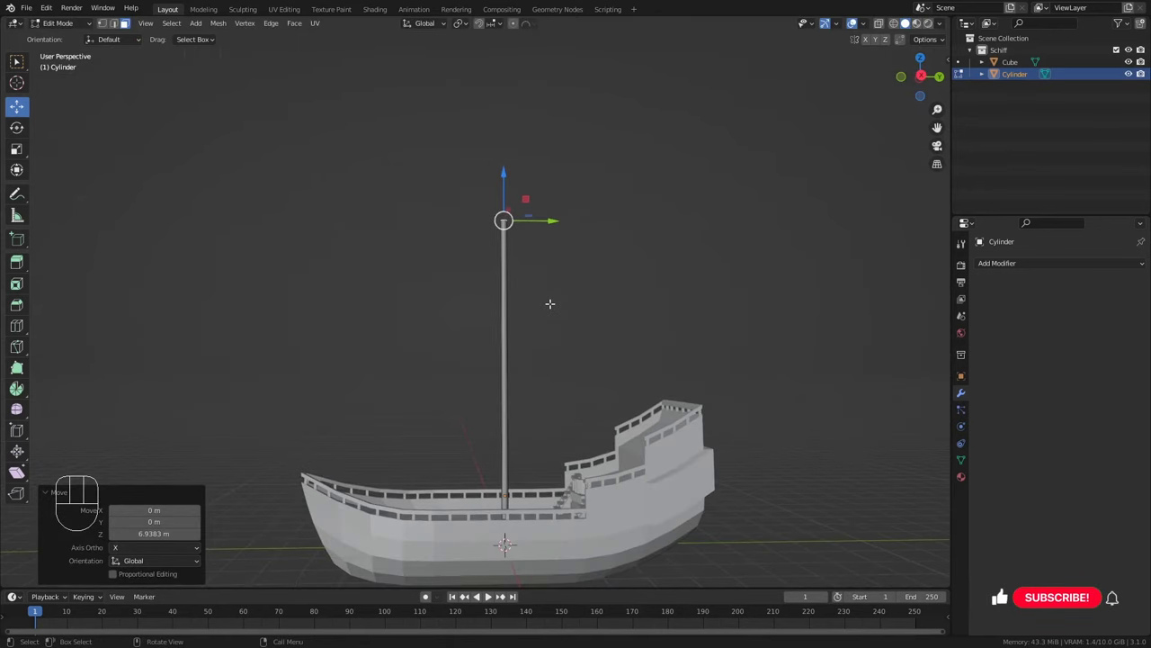
pyautogui.press('KP_3')
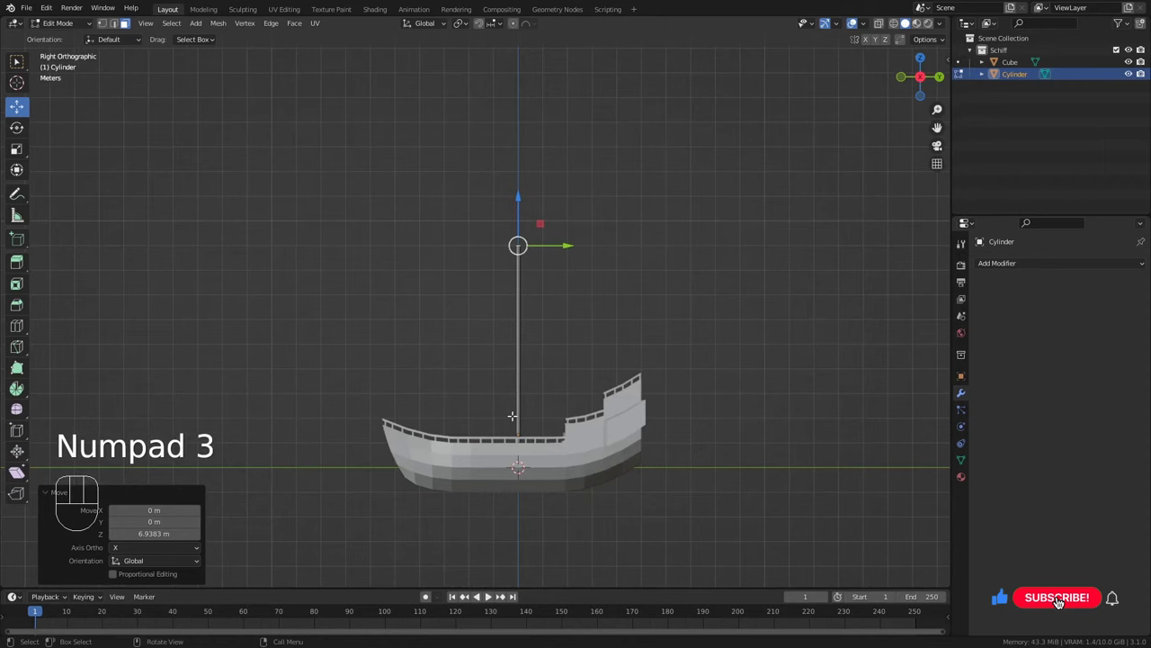
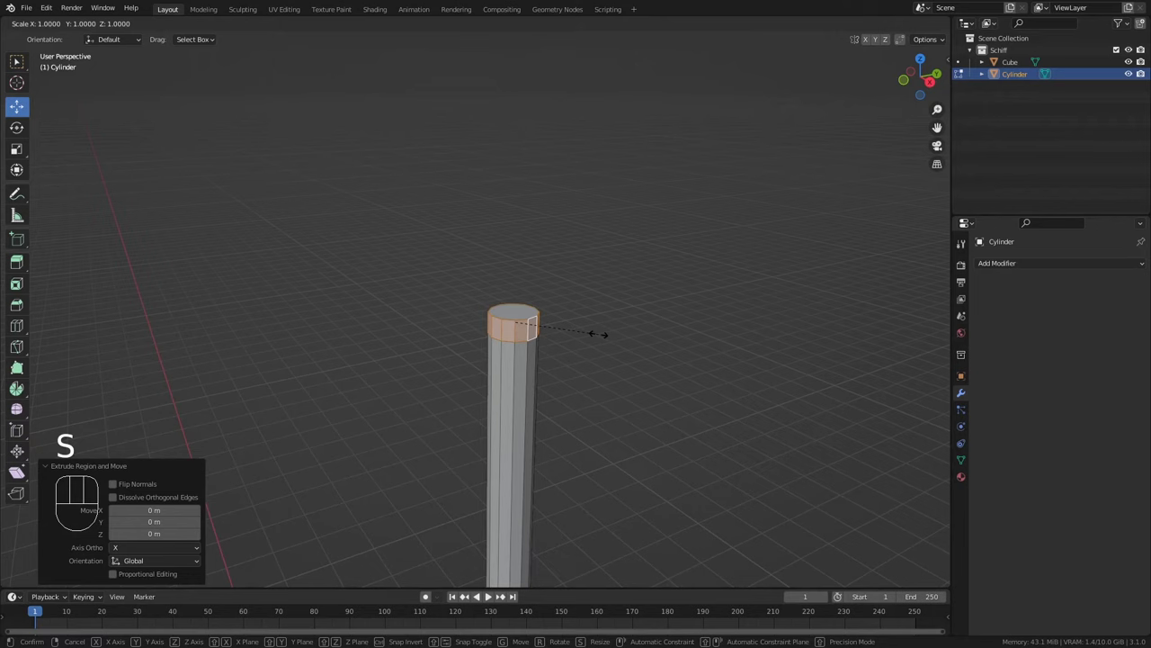
# Widen the mast top, inset a ring, raise the outer rim into a crow's nest and extrude a centre topmast
pyautogui.press('shift+z')
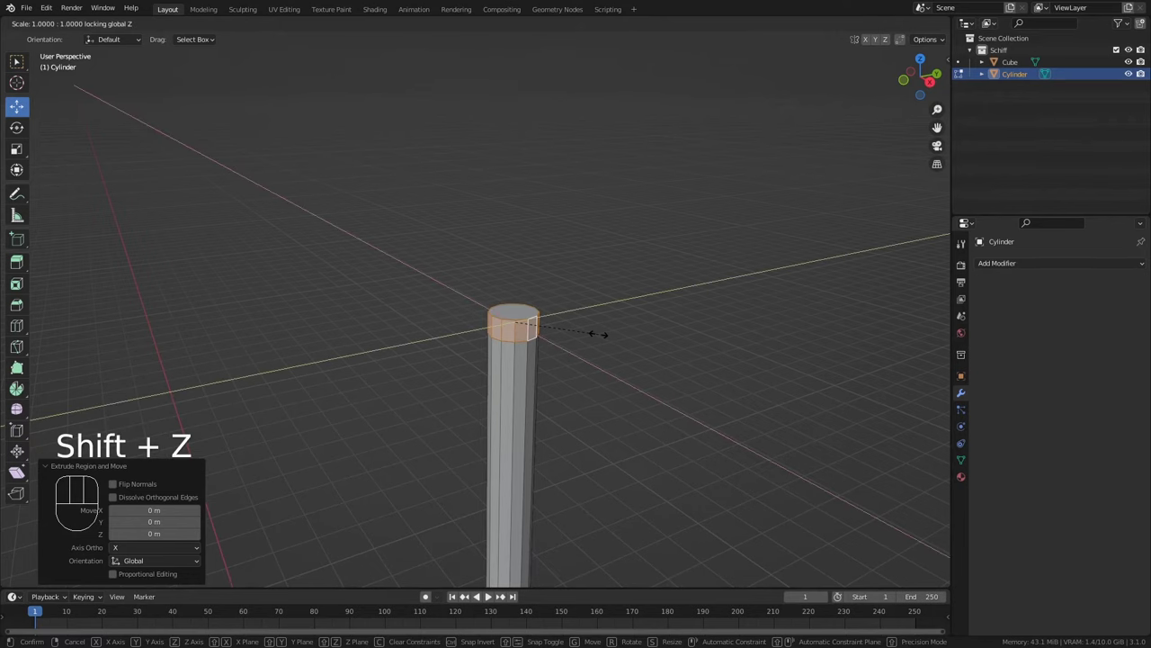
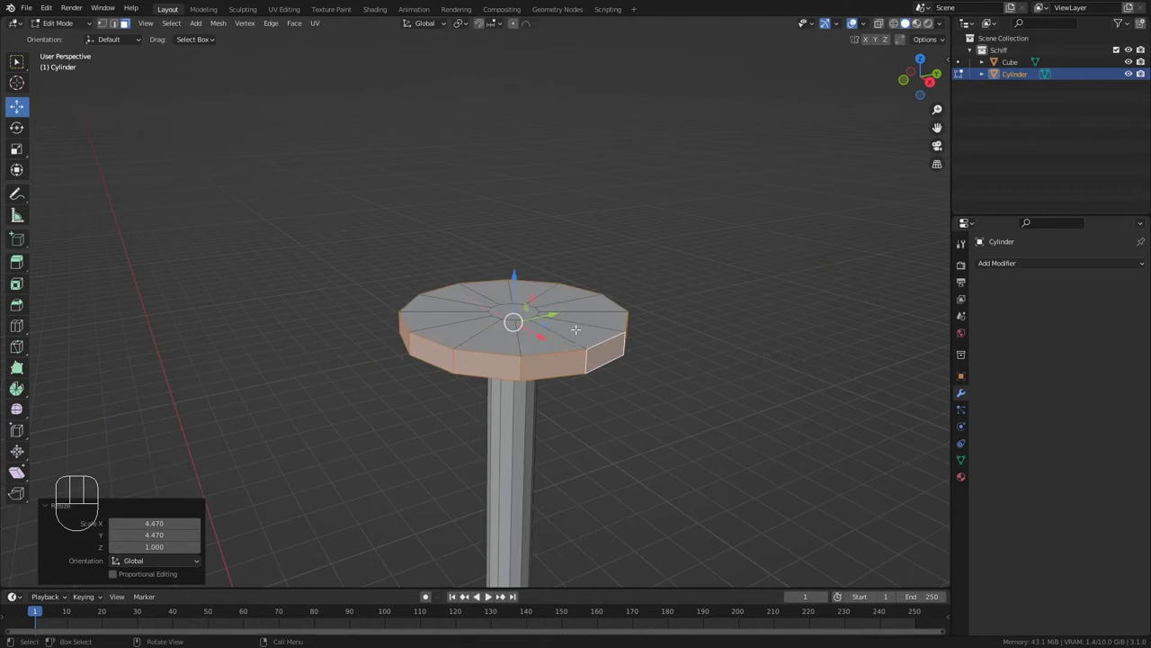
pyautogui.press('ctrl+r')
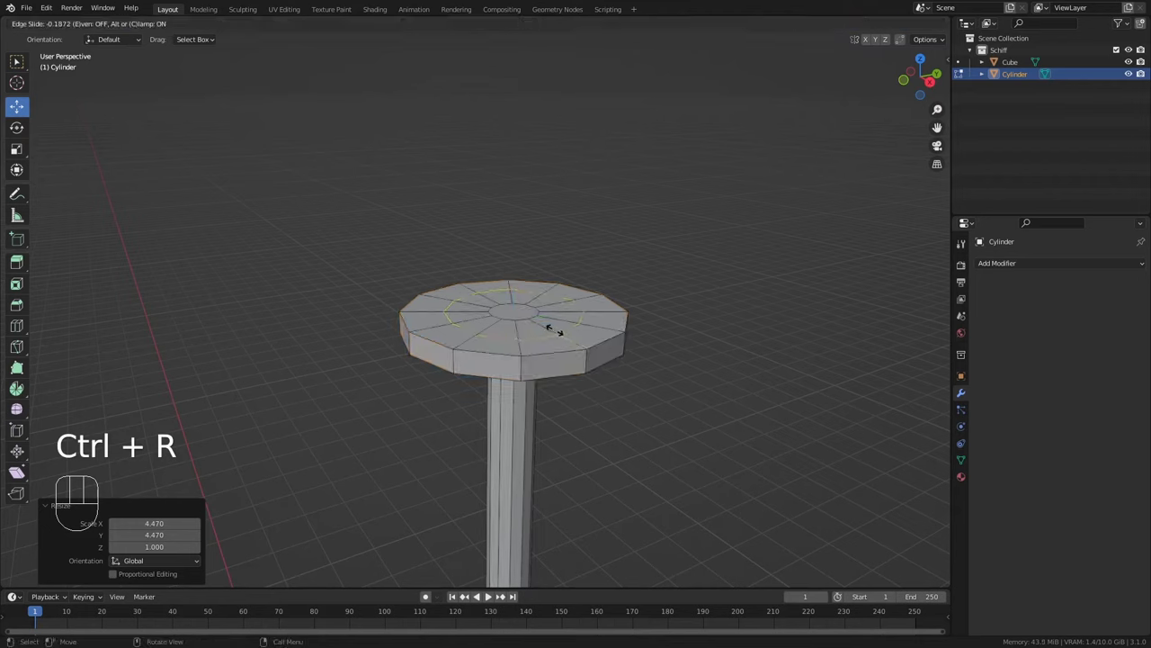
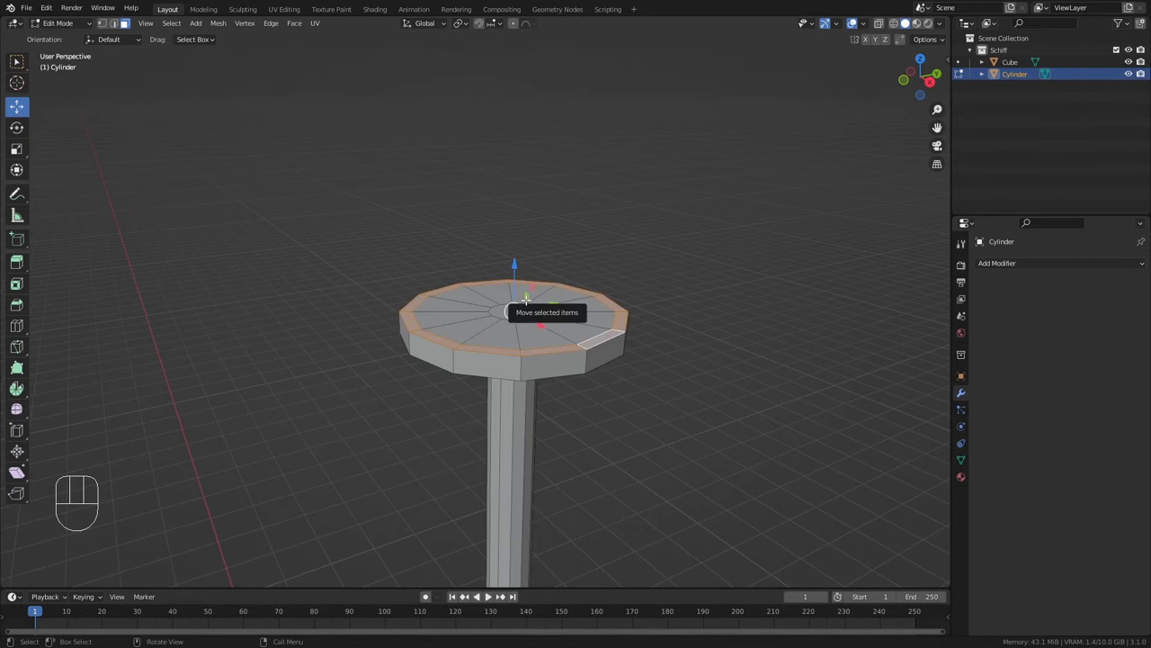
pyautogui.press('e')
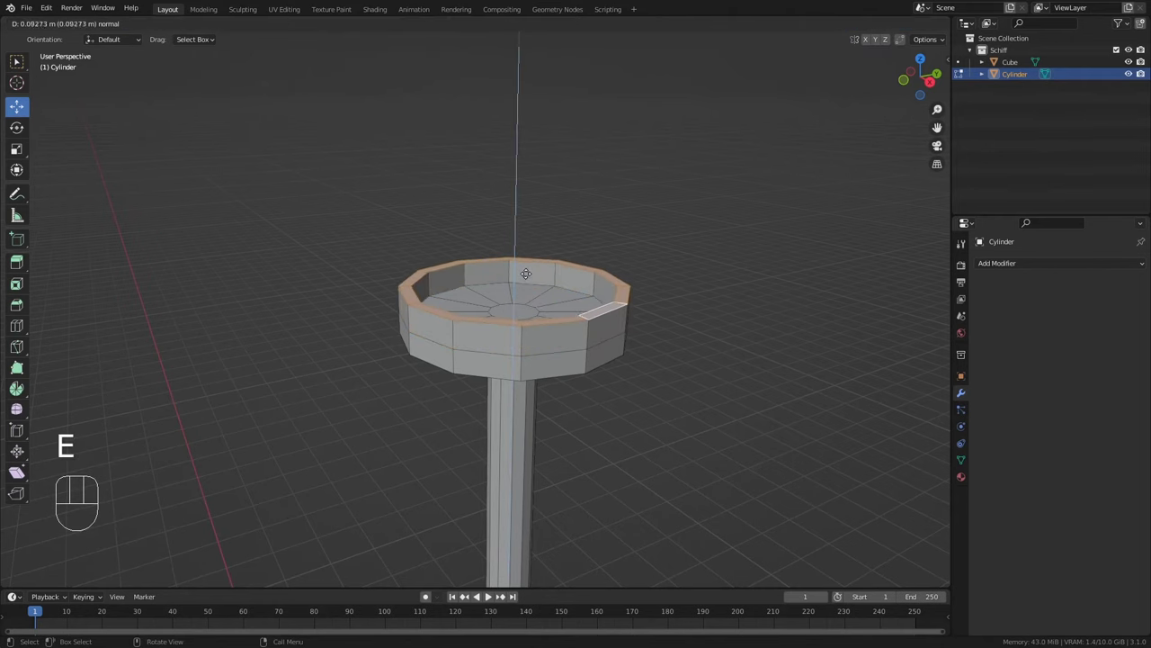
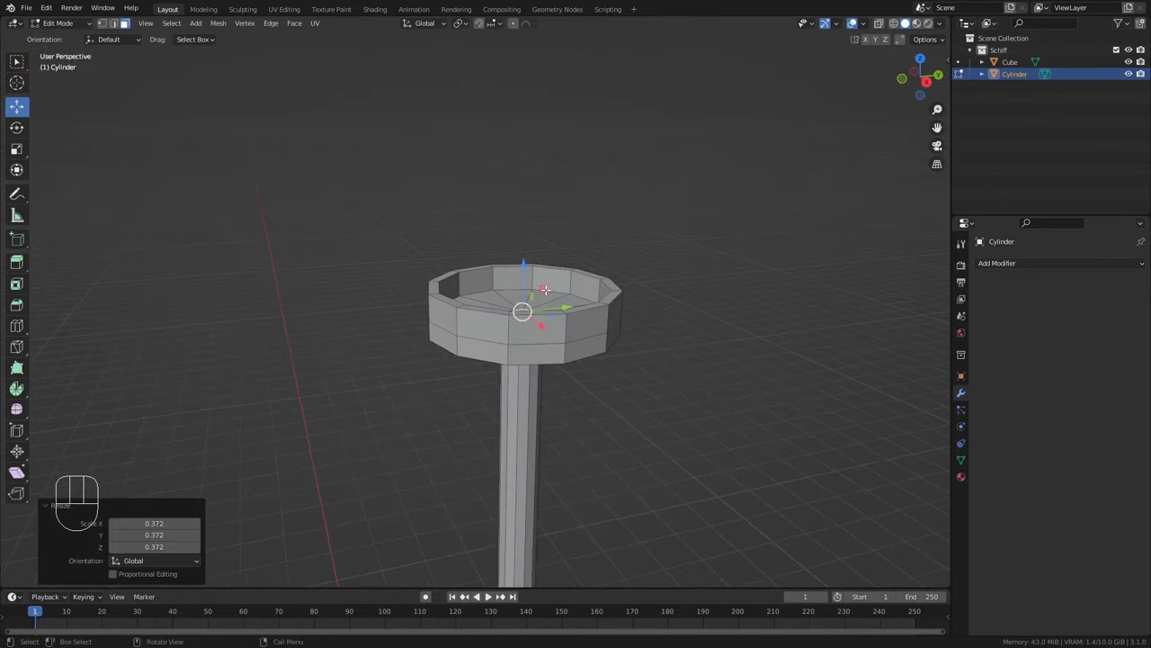
pyautogui.press('e')
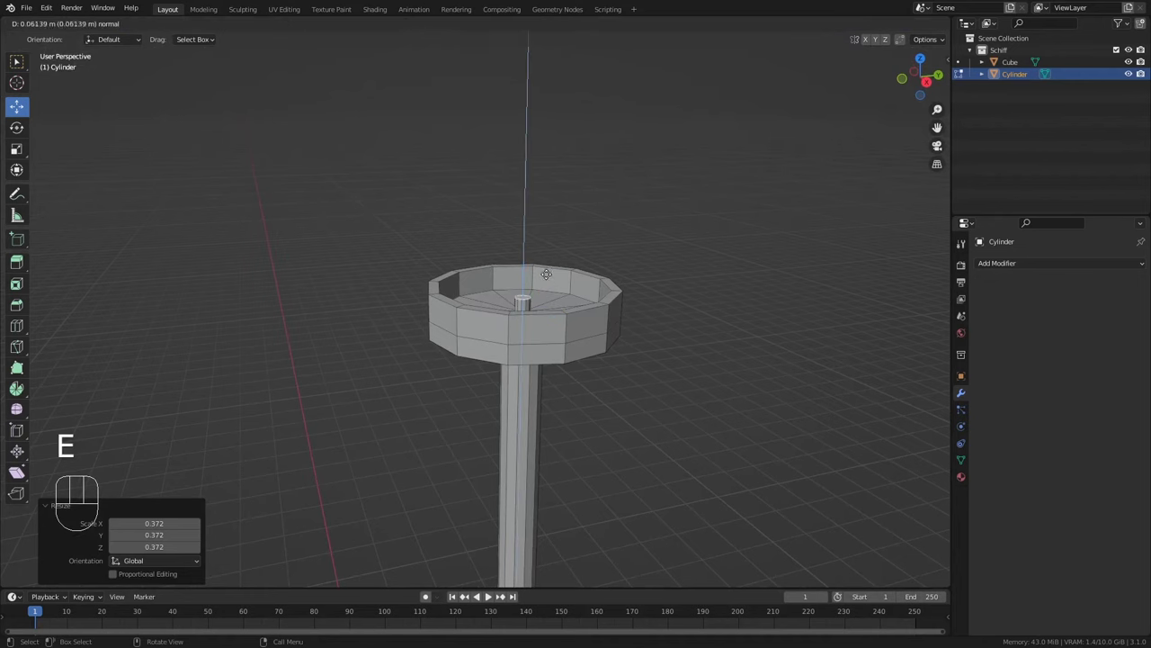
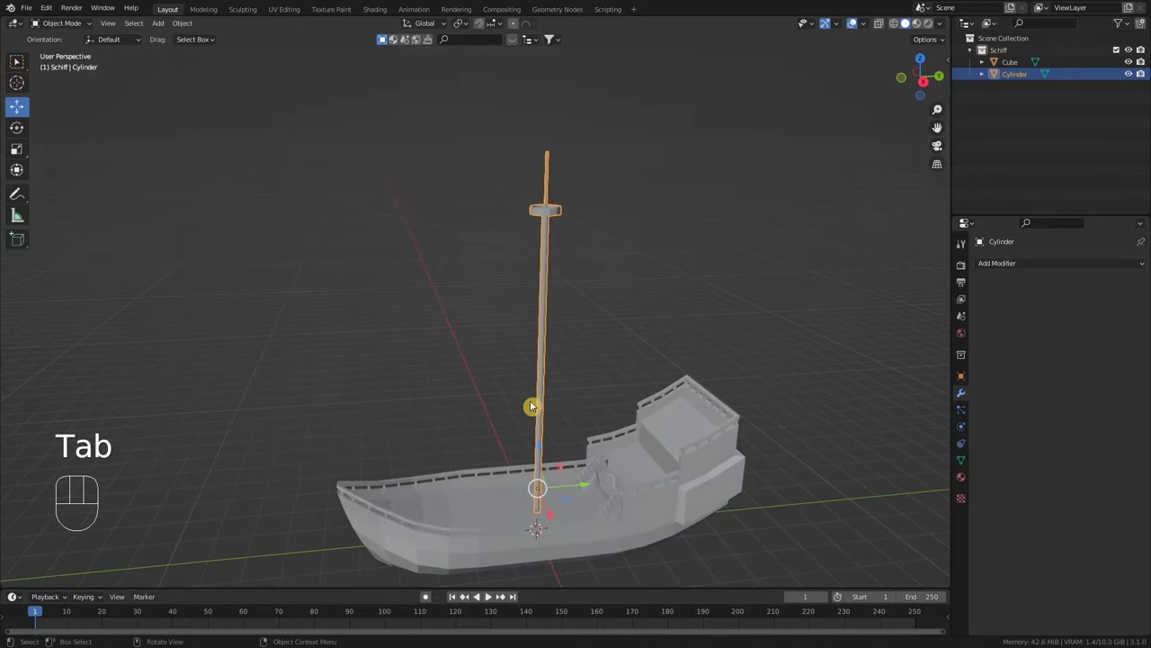
# Add a cylinder inside the mast mesh, tip it 90° onto its side and stretch it along X into a yard spar
pyautogui.moveTo(576, 422); pyautogui.dragTo(604, 425)
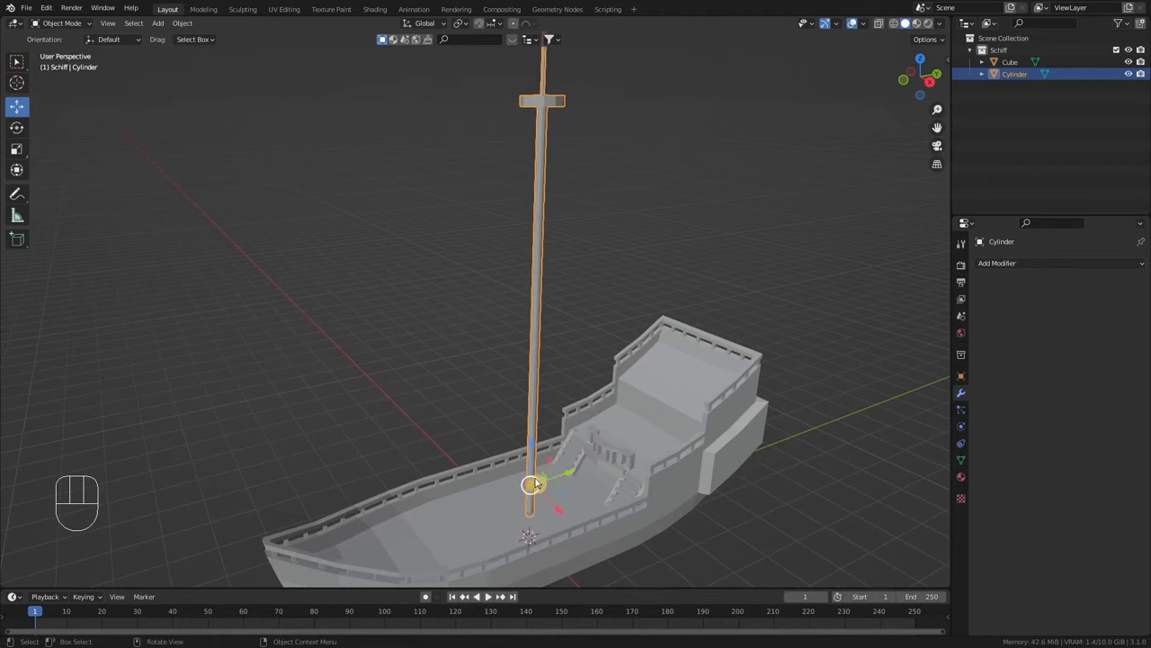
pyautogui.press('Tab')
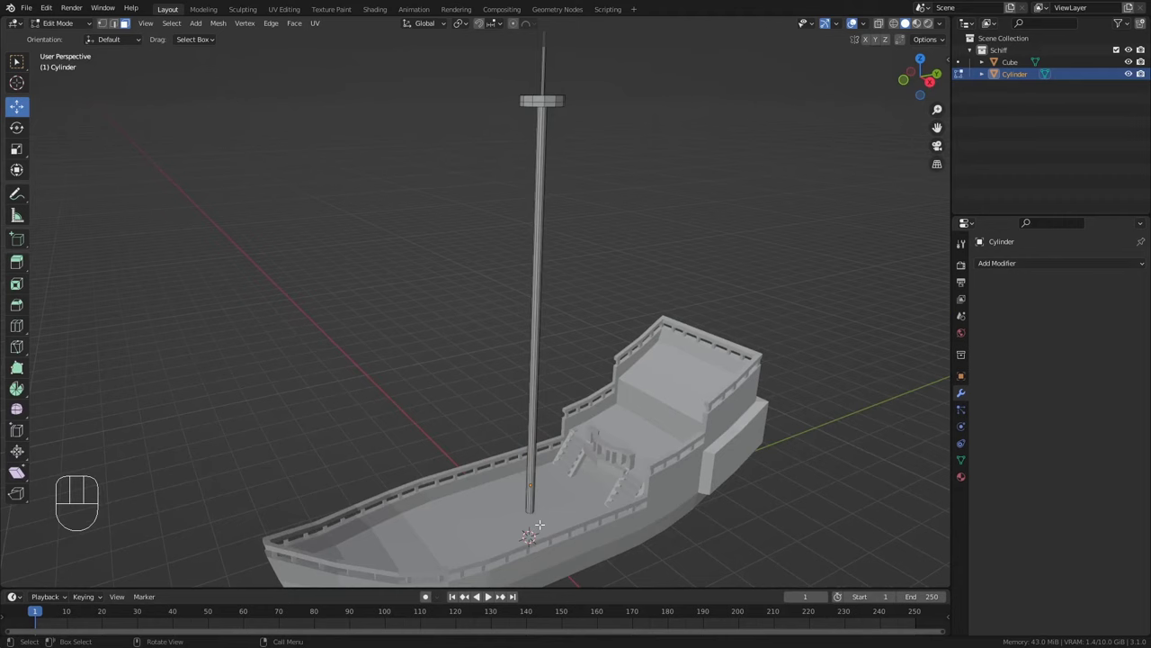
pyautogui.press('shift+a')
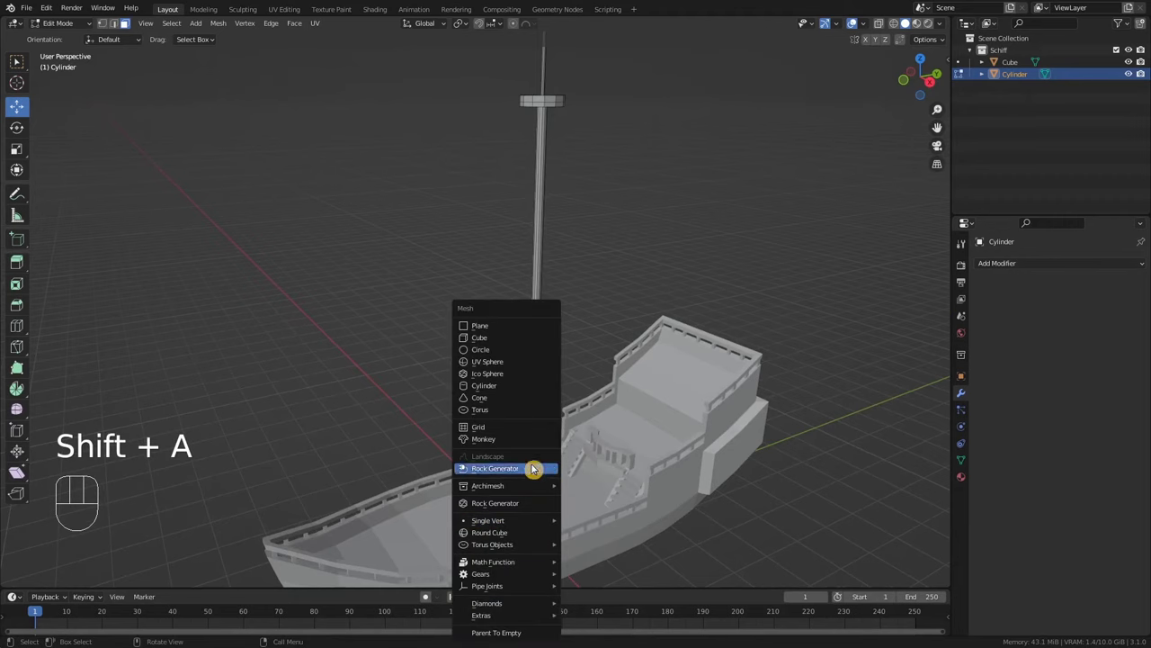
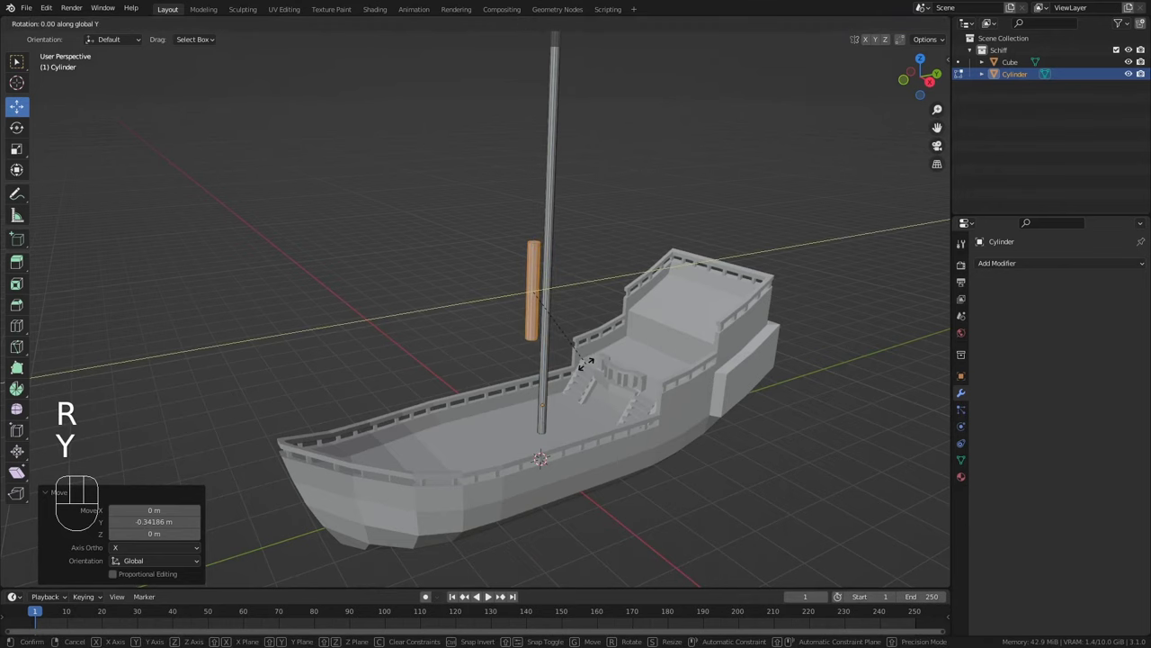
pyautogui.press('KP_9')
pyautogui.press('KP_Enter')
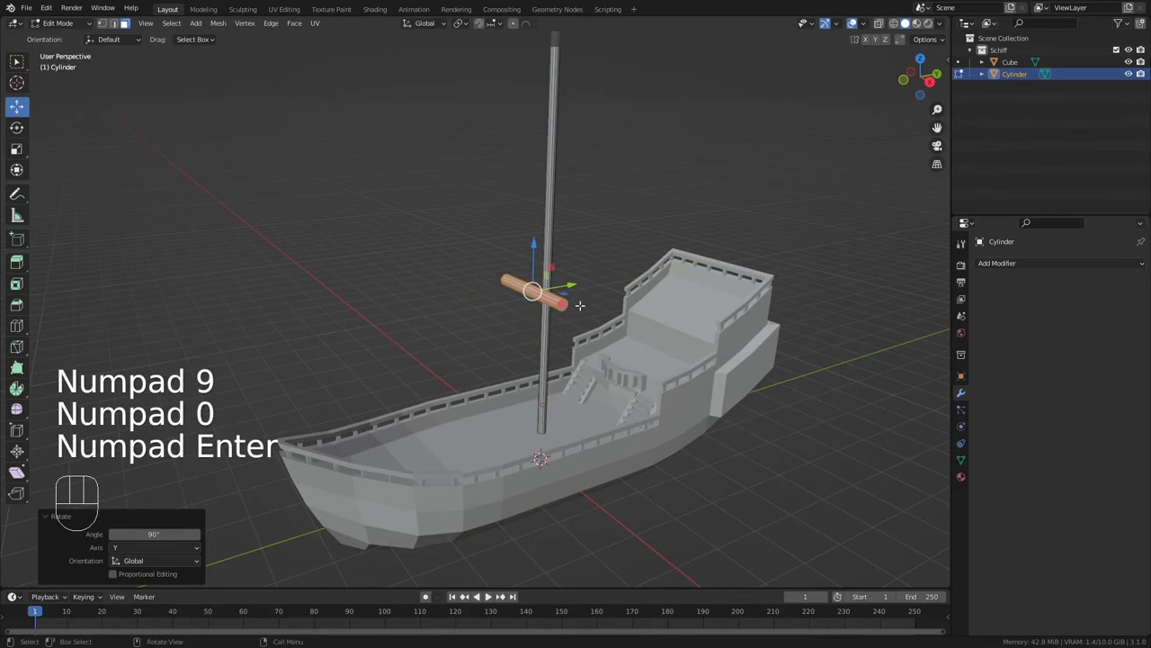
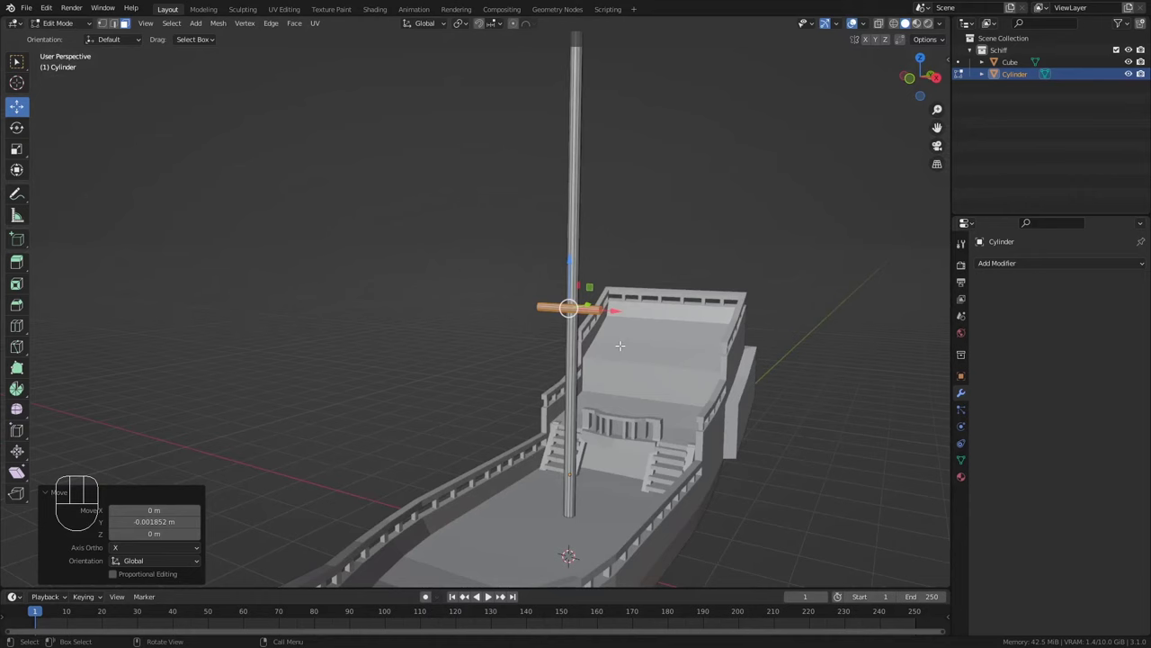
pyautogui.press('s')
pyautogui.press('x')
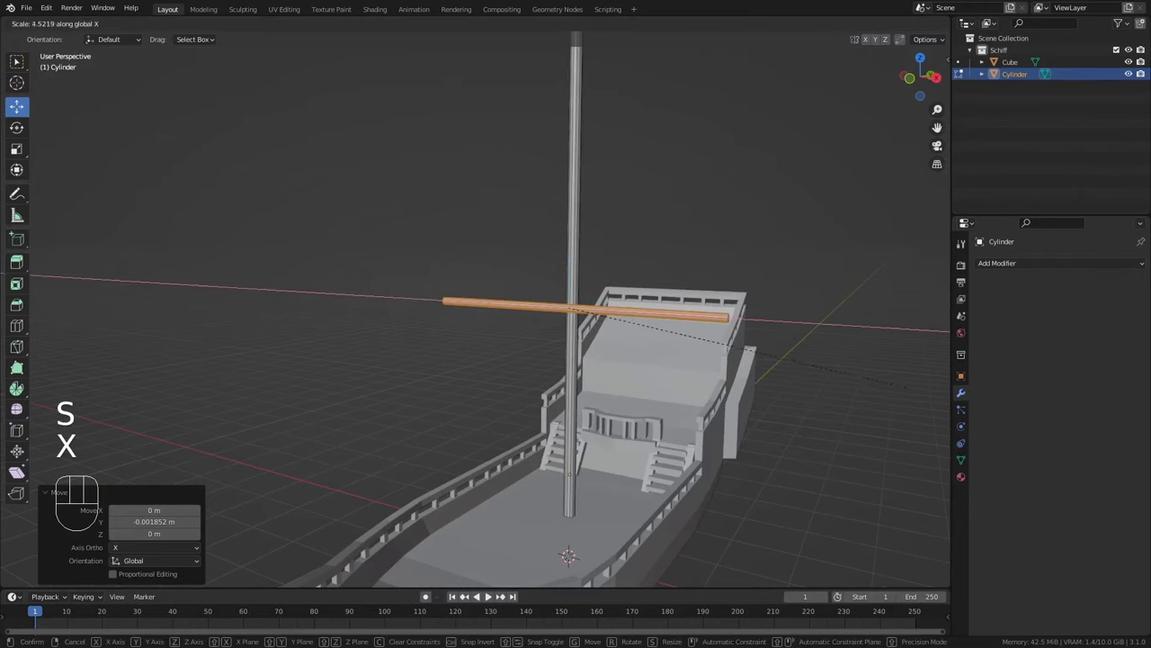
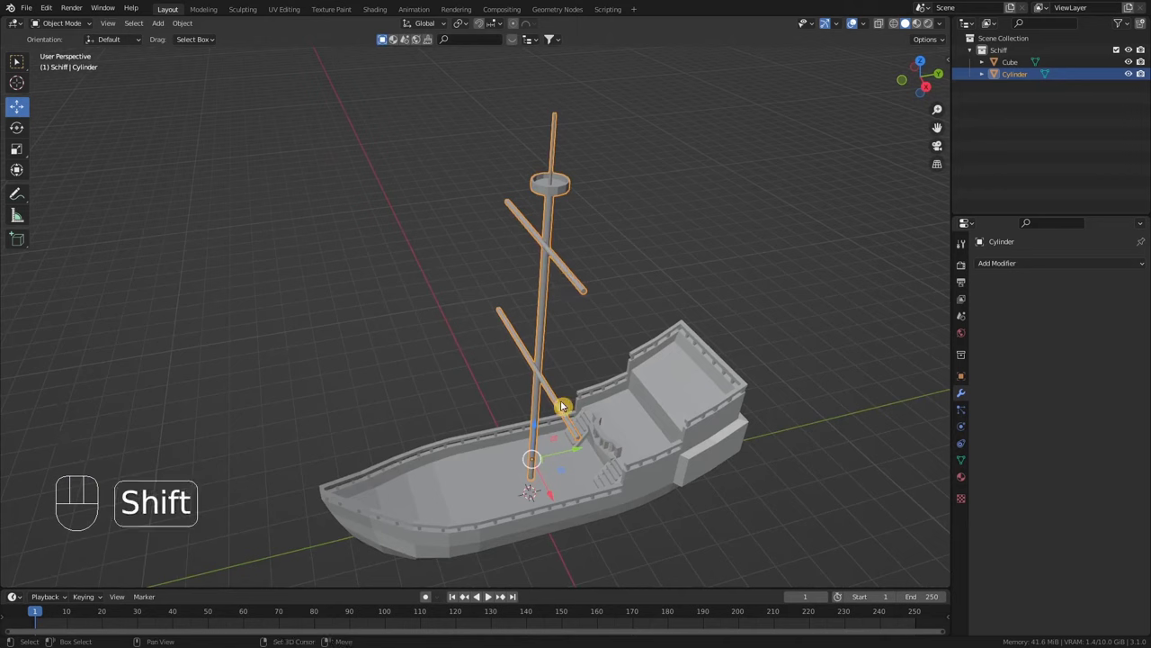
# Duplicate the mast with its yards, move the copy toward the stern and scale it down slightly
pyautogui.press('shift+d')
pyautogui.moveTo(566, 406); pyautogui.dragTo(577, 452)
pyautogui.moveTo(577, 452); pyautogui.dragTo(691, 419)
pyautogui.moveTo(689, 454); pyautogui.dragTo(680, 404)
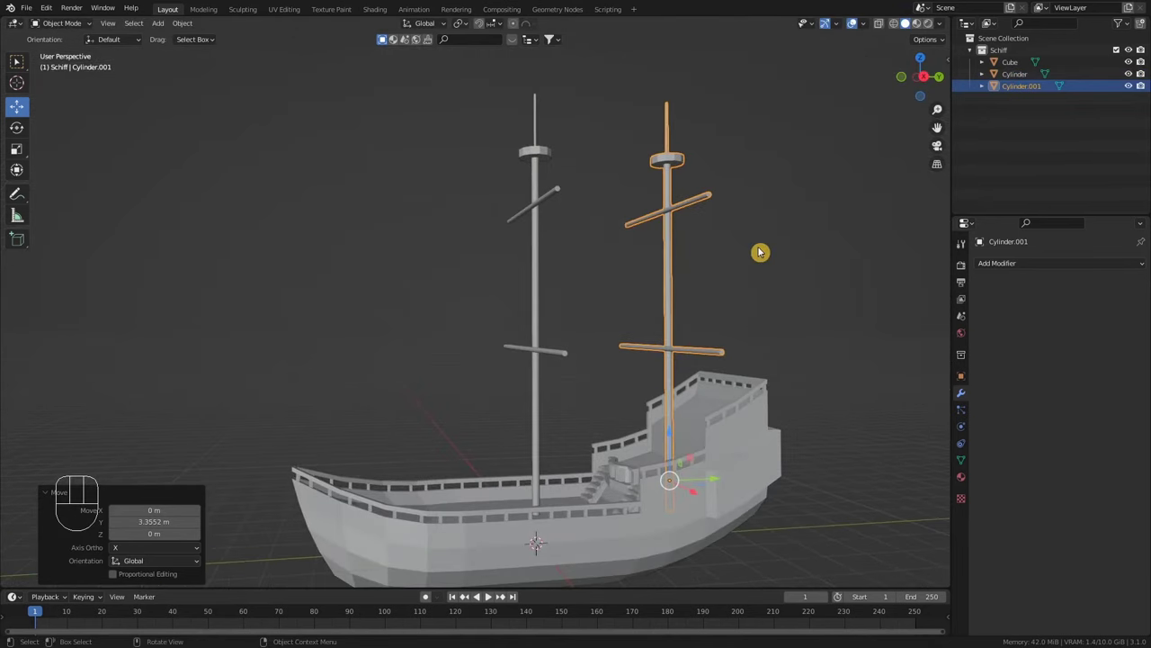
pyautogui.middleClick(776, 236)
pyautogui.scroll(-3)
pyautogui.press('s')
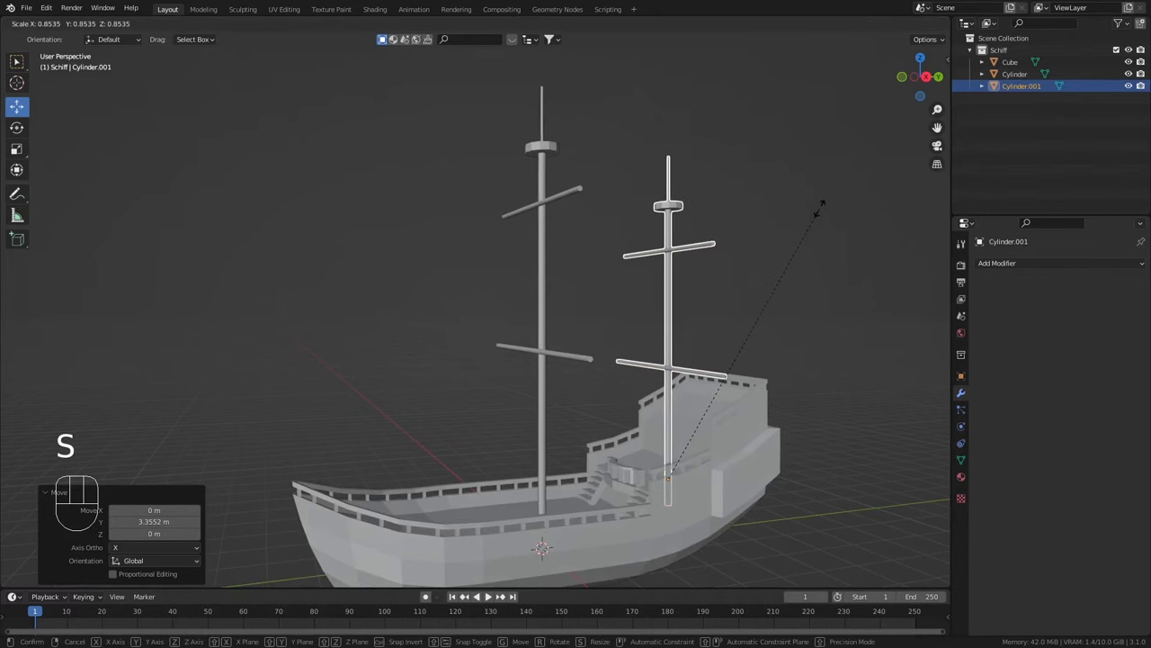
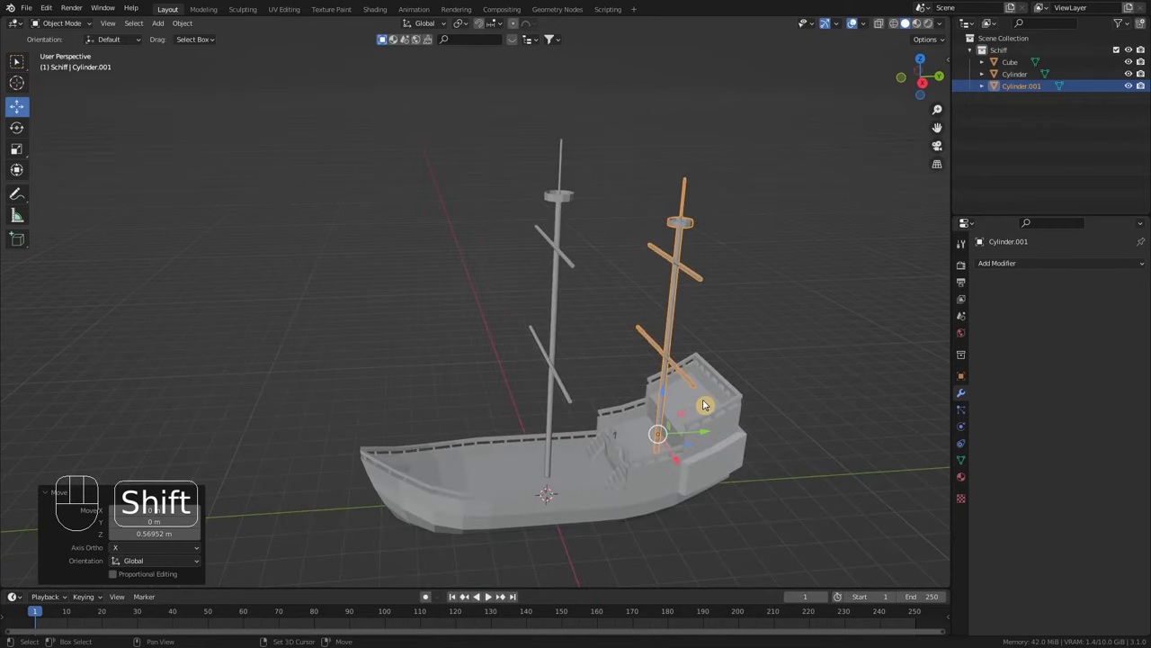
# Duplicate a mast again, move the copy to the bow and scale it down into a shorter foremast
pyautogui.press('shift+d')
pyautogui.moveTo(706, 424); pyautogui.dragTo(461, 460)
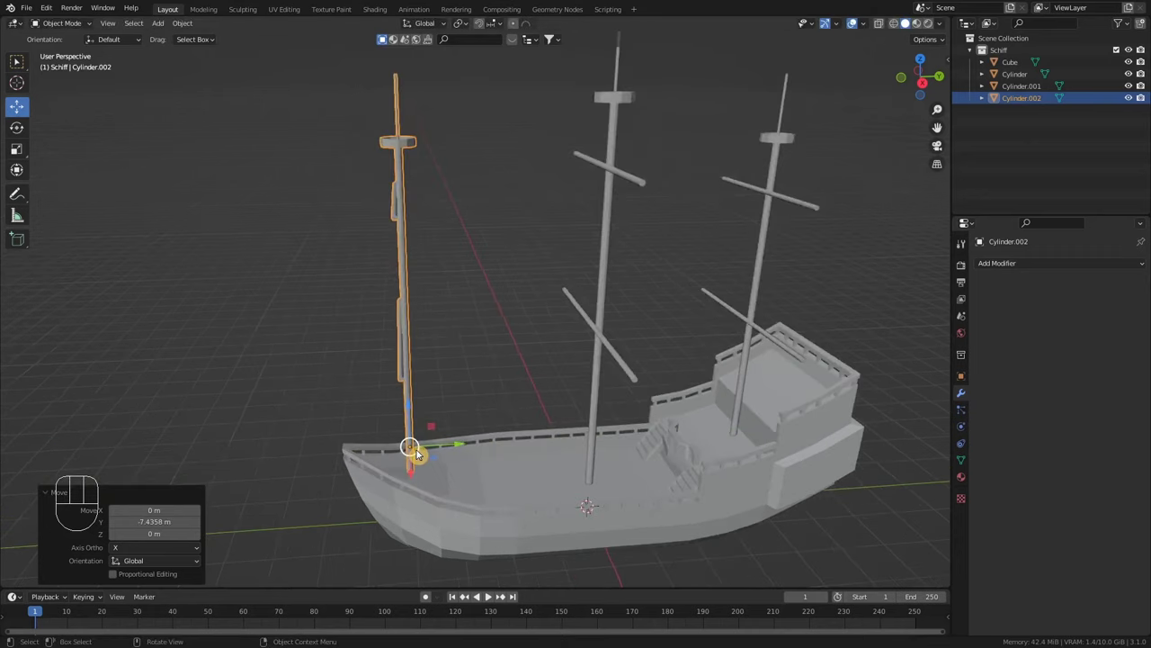
pyautogui.scroll(3)
pyautogui.moveTo(440, 465); pyautogui.dragTo(394, 433)
pyautogui.scroll(3)
pyautogui.moveTo(406, 437); pyautogui.dragTo(408, 470)
pyautogui.moveTo(414, 519); pyautogui.dragTo(455, 507)
pyautogui.moveTo(455, 508); pyautogui.dragTo(517, 504)
pyautogui.scroll(3)
pyautogui.middleClick(481, 479)
pyautogui.scroll(3)
pyautogui.press('s')
pyautogui.click(570, 292)
# Adjust the view around the three masts and add another cylinder at the deck
pyautogui.moveTo(503, 413); pyautogui.dragTo(483, 403)
pyautogui.moveTo(486, 450); pyautogui.dragTo(490, 460)
pyautogui.scroll(3)
pyautogui.moveTo(588, 418); pyautogui.dragTo(608, 430)
pyautogui.scroll(3)
pyautogui.moveTo(575, 364); pyautogui.dragTo(576, 374)
pyautogui.middleClick(561, 431)
pyautogui.moveTo(534, 440); pyautogui.dragTo(608, 361)
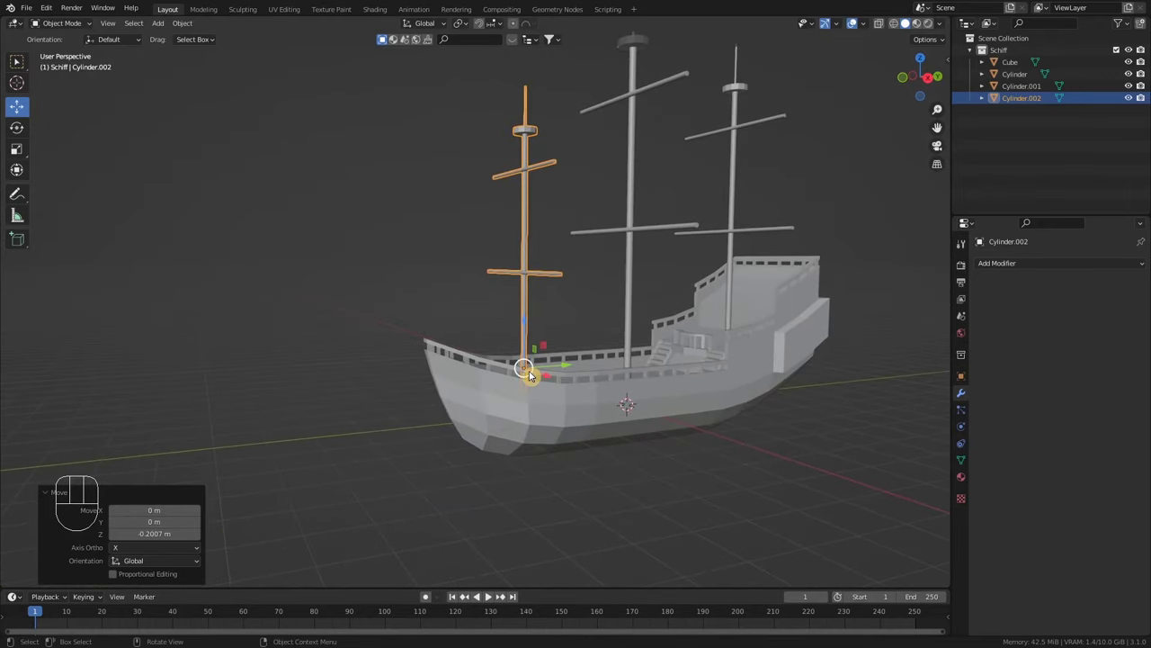
pyautogui.scroll(3)
pyautogui.scroll(-3)
pyautogui.scroll(3)
pyautogui.moveTo(466, 382); pyautogui.dragTo(563, 433)
pyautogui.press('shift+a')
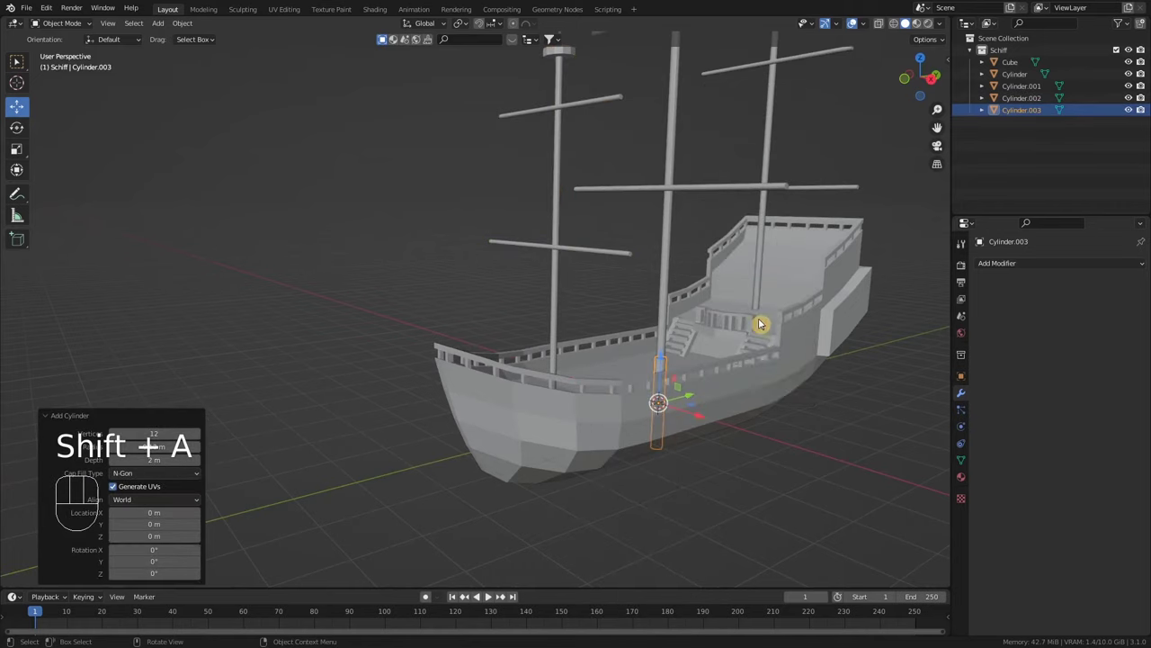
# Rotate the bow-tip spar cylinder about the global X axis after framing the bow
pyautogui.middleClick(736, 400)
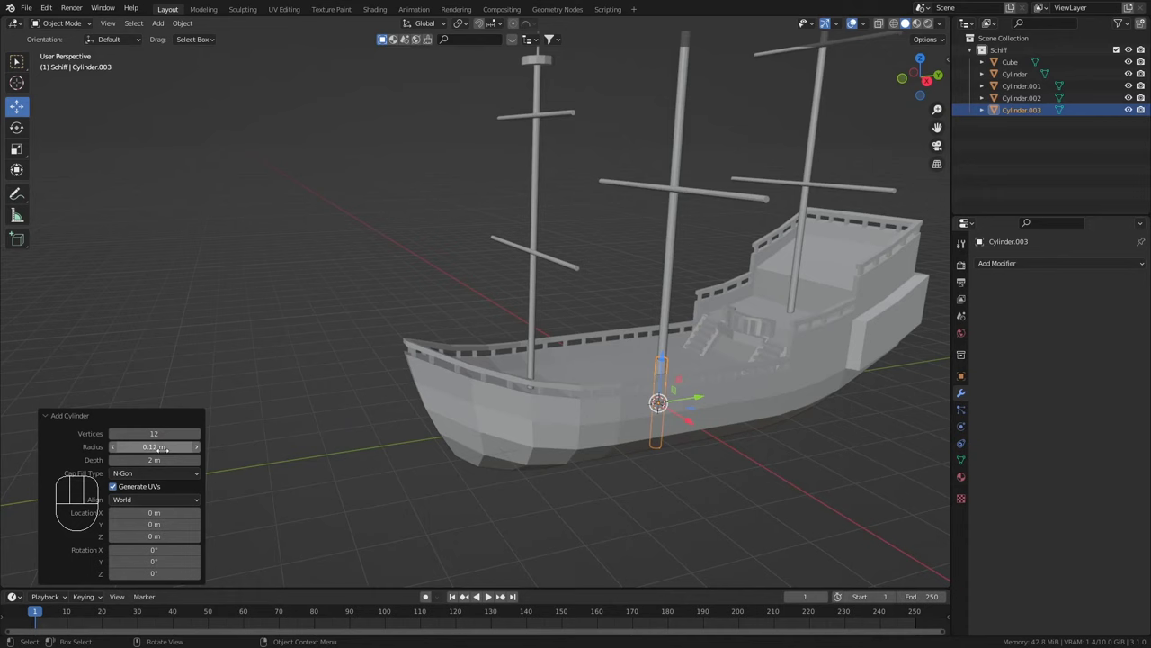
pyautogui.moveTo(707, 405); pyautogui.dragTo(429, 437)
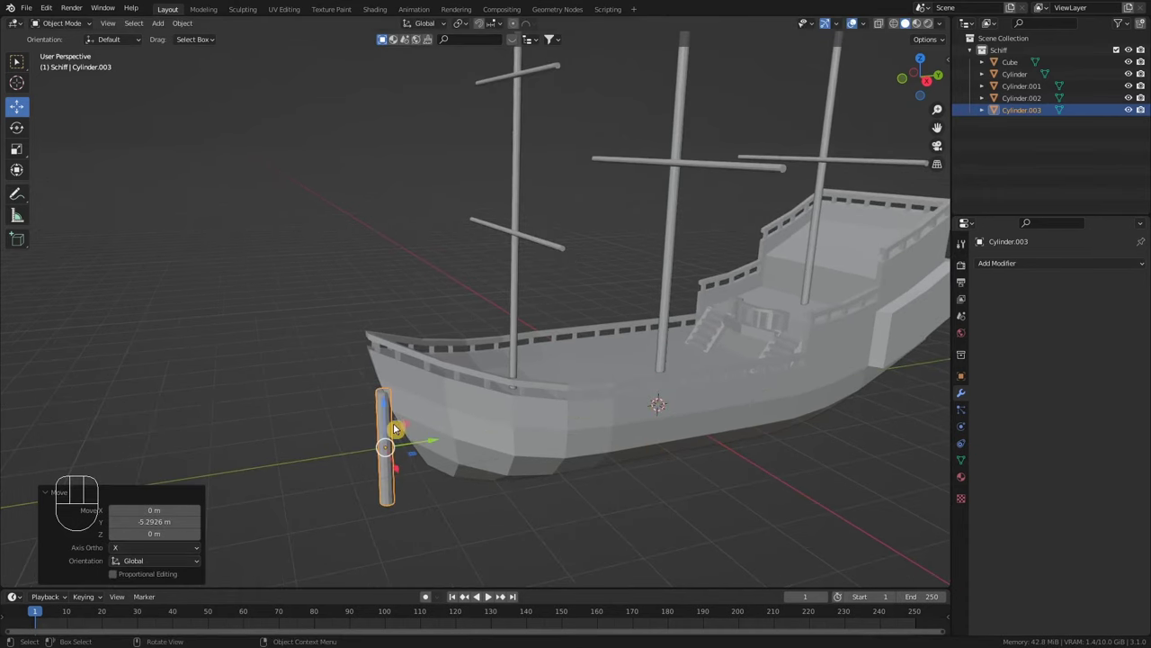
pyautogui.moveTo(393, 414); pyautogui.dragTo(379, 315)
pyautogui.moveTo(430, 384); pyautogui.dragTo(436, 368)
pyautogui.scroll(3)
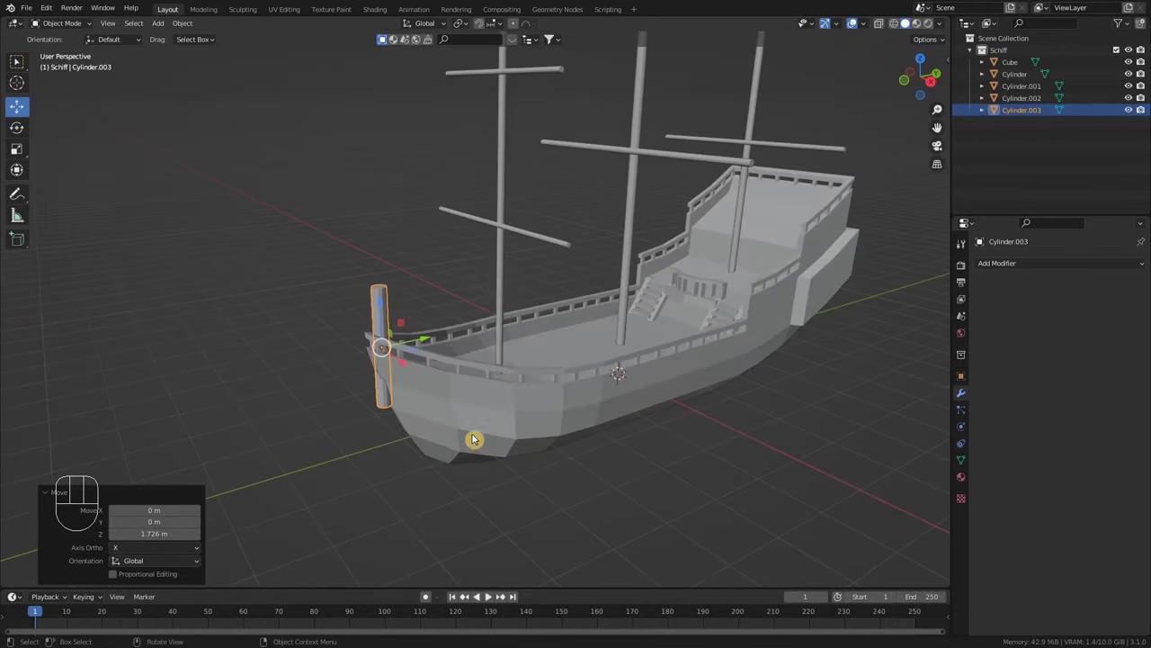
pyautogui.press('r')
pyautogui.press('x')
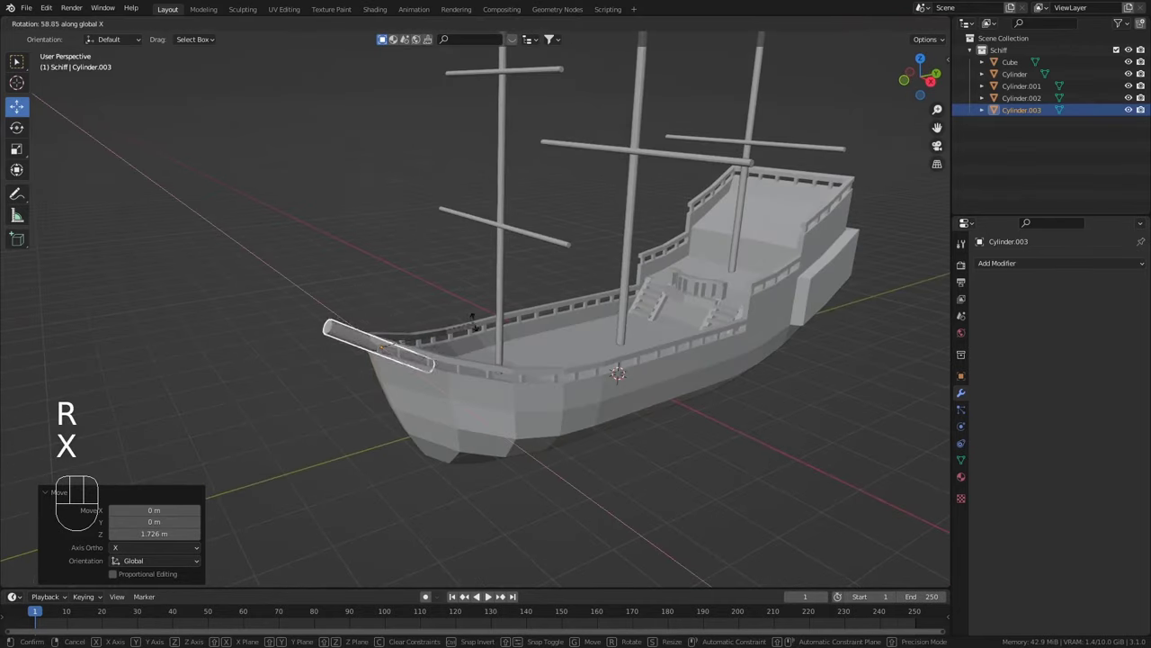
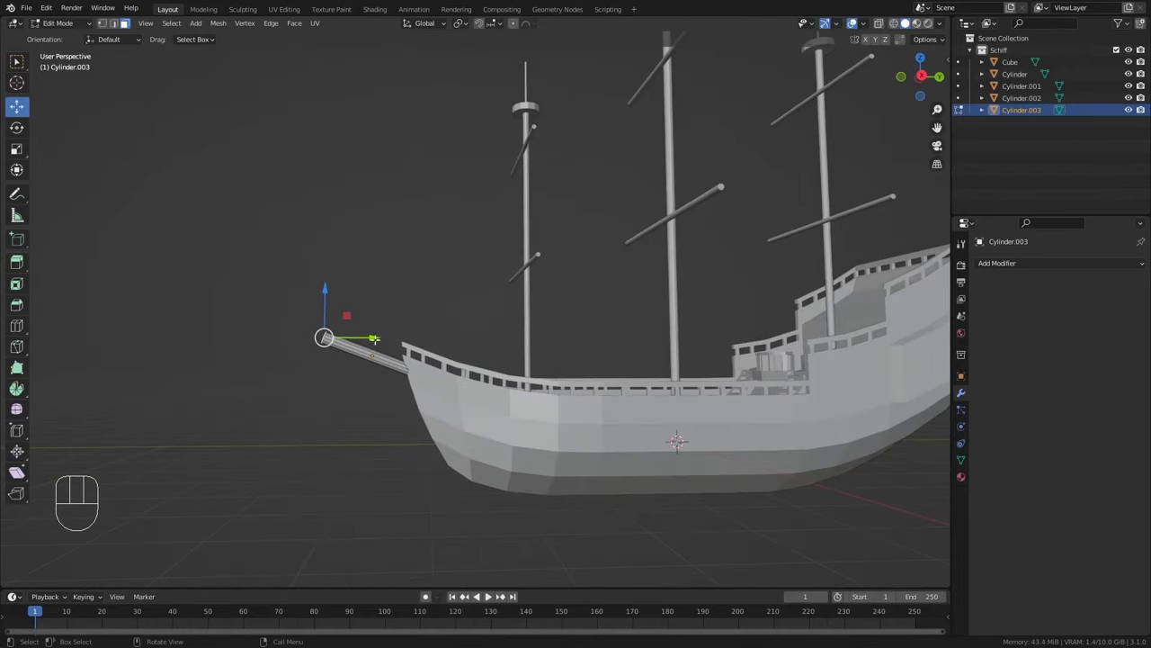
# From the right side view, move the spar geometry about 1.16 m forward along Y and 0.43 m up
pyautogui.press('KP_3')
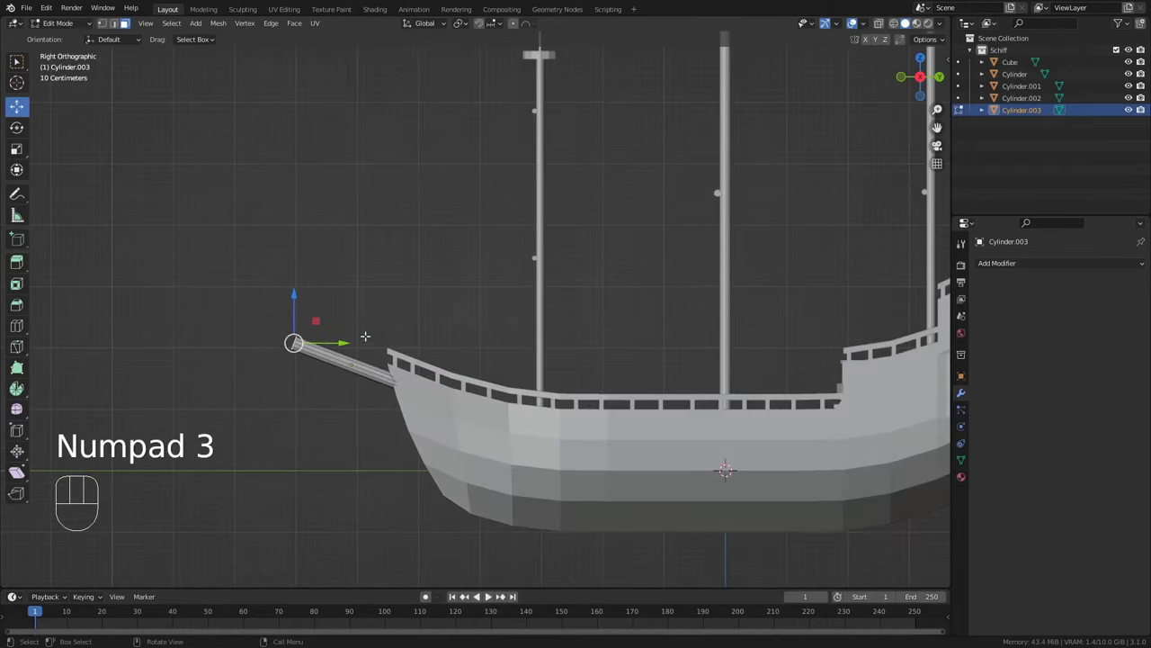
pyautogui.press('g')
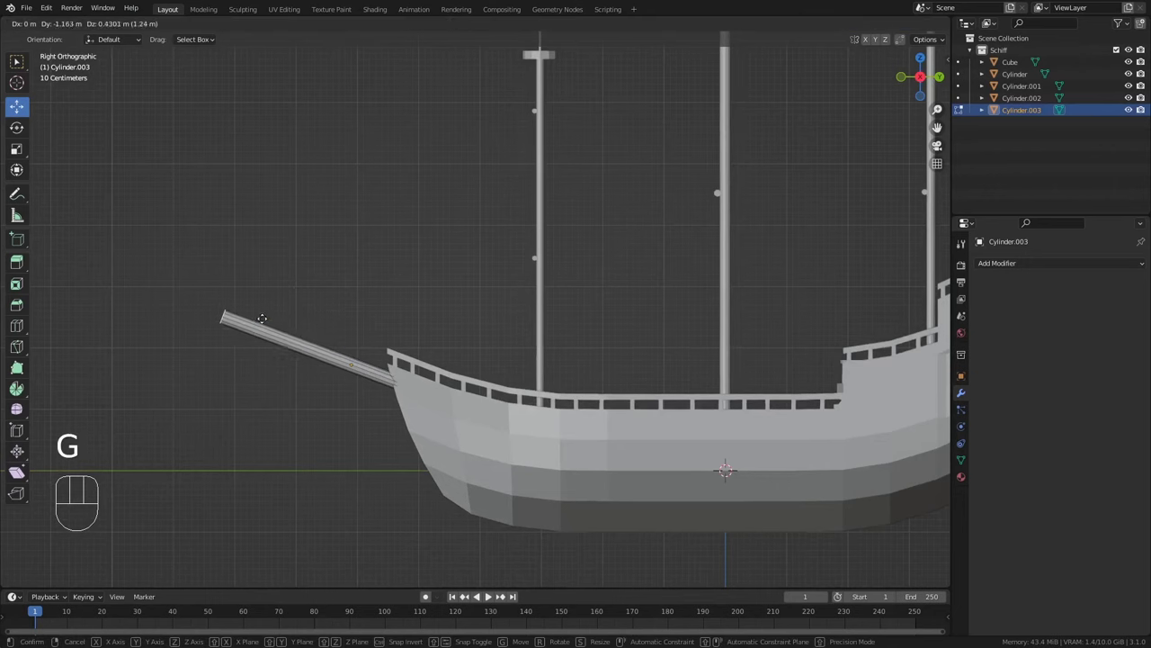
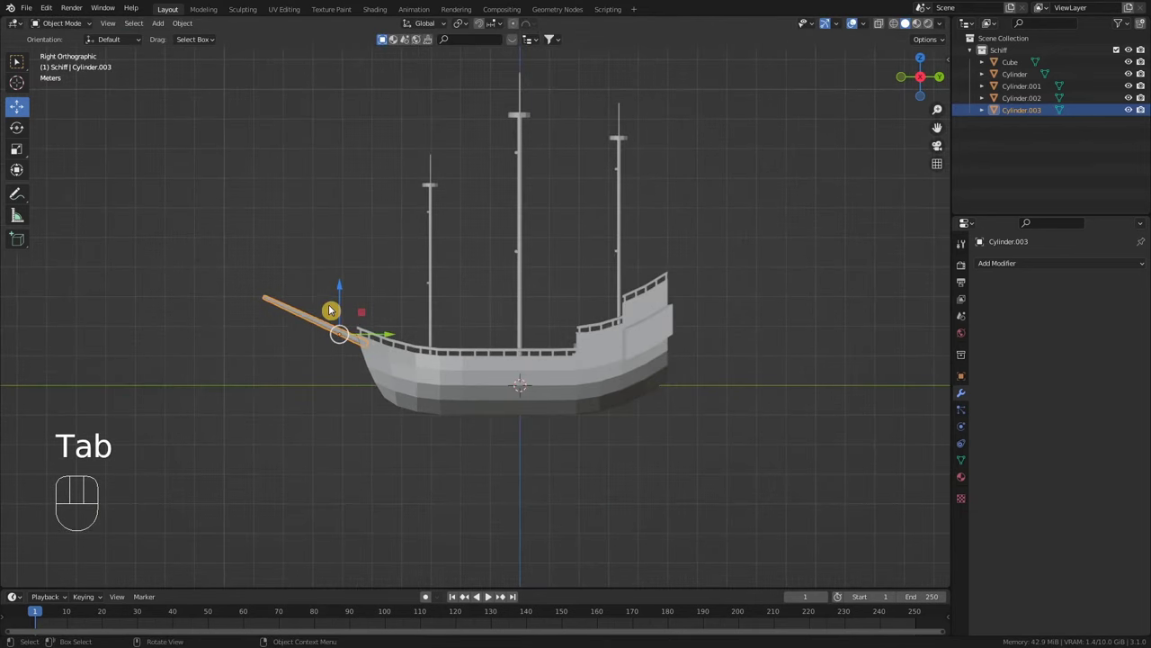
pyautogui.moveTo(403, 350); pyautogui.dragTo(445, 381)
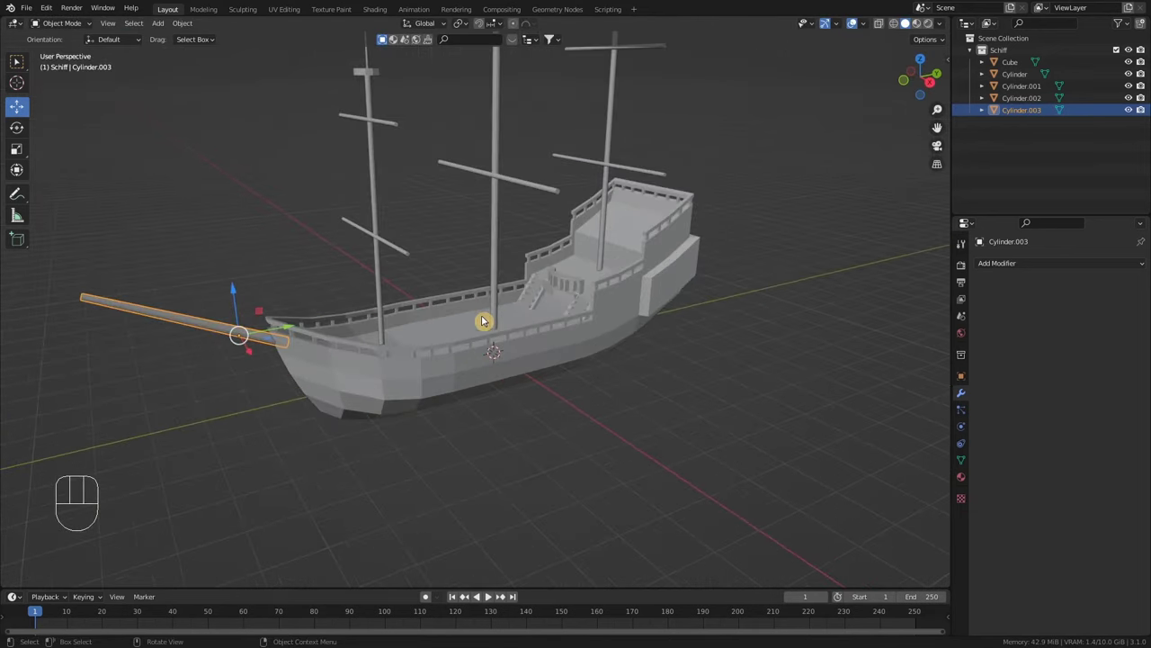
pyautogui.moveTo(429, 366); pyautogui.dragTo(452, 368)
pyautogui.moveTo(453, 328); pyautogui.dragTo(472, 433)
pyautogui.moveTo(470, 429); pyautogui.dragTo(420, 392)
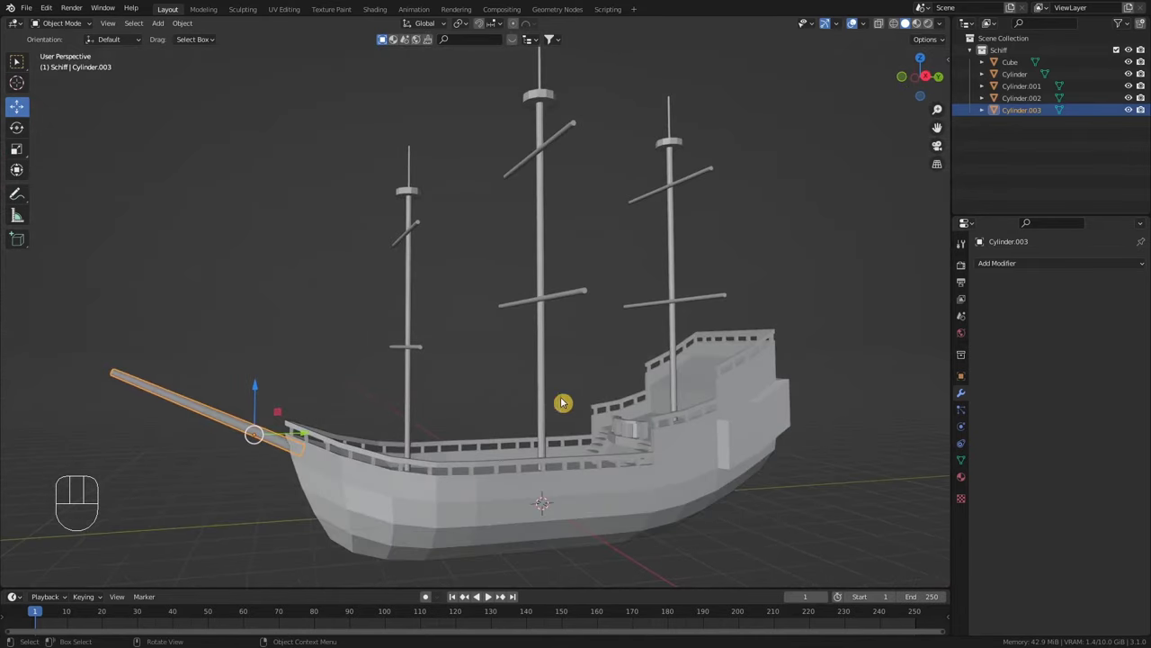
pyautogui.moveTo(643, 466); pyautogui.dragTo(615, 312)
pyautogui.moveTo(786, 355); pyautogui.dragTo(741, 358)
pyautogui.moveTo(795, 363); pyautogui.dragTo(563, 368)
pyautogui.moveTo(581, 365); pyautogui.dragTo(534, 369)
pyautogui.moveTo(438, 332); pyautogui.dragTo(576, 298)
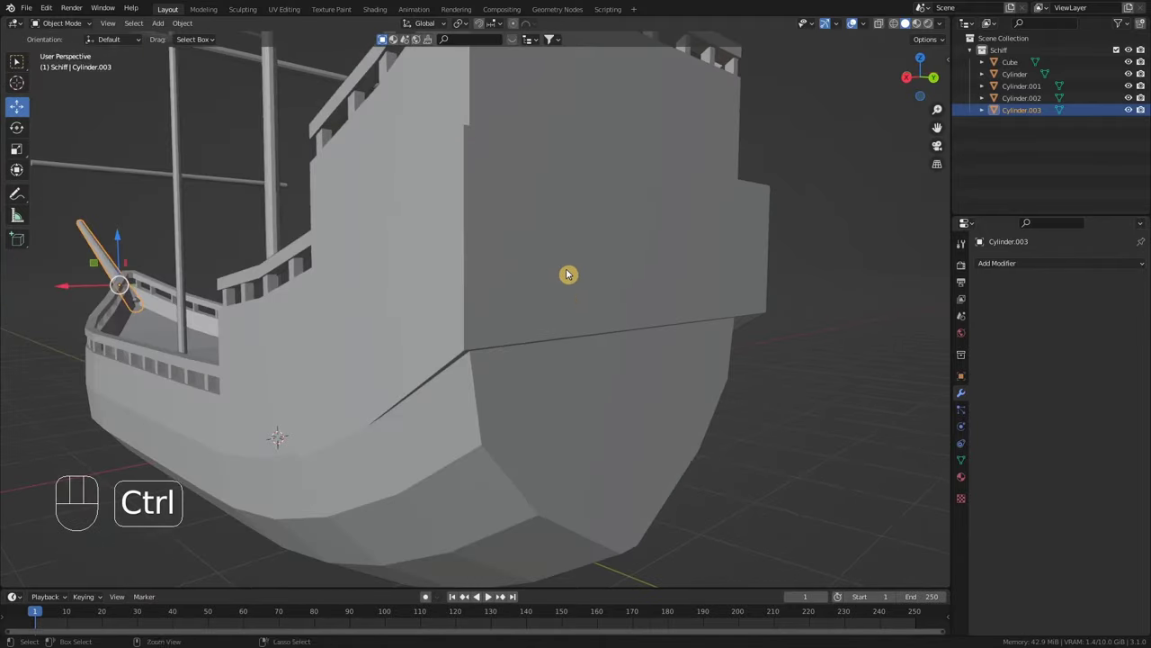
pyautogui.moveTo(572, 276); pyautogui.dragTo(574, 302)
pyautogui.middleClick(540, 273)
pyautogui.press('Tab')
pyautogui.press('Tab')
pyautogui.click(595, 215)
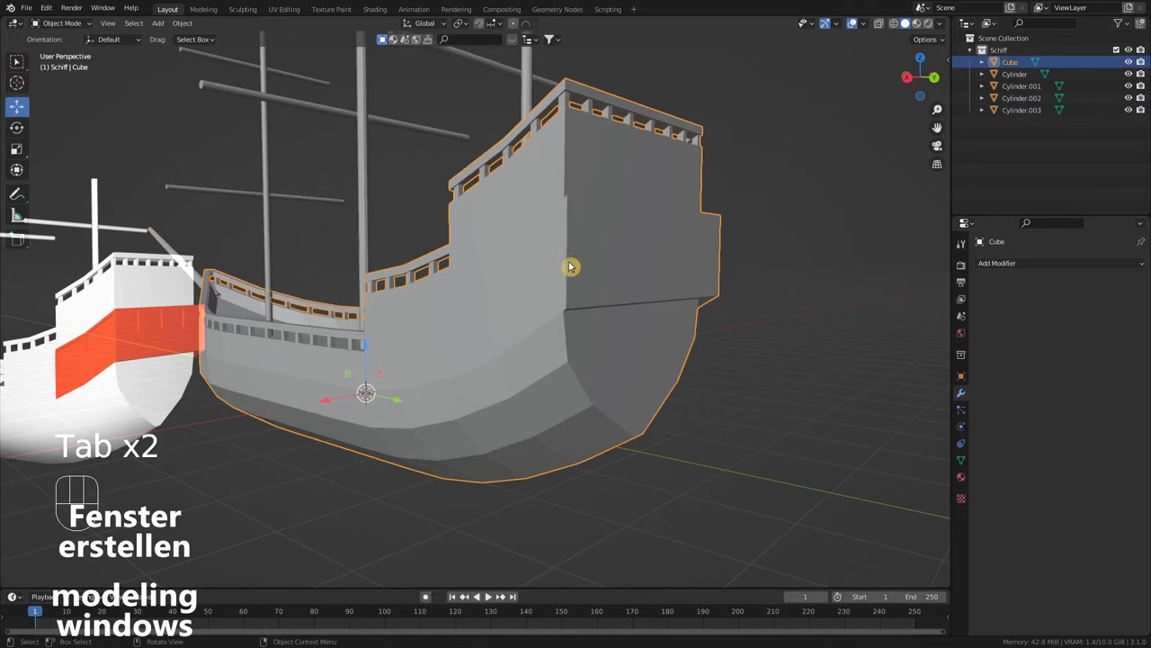
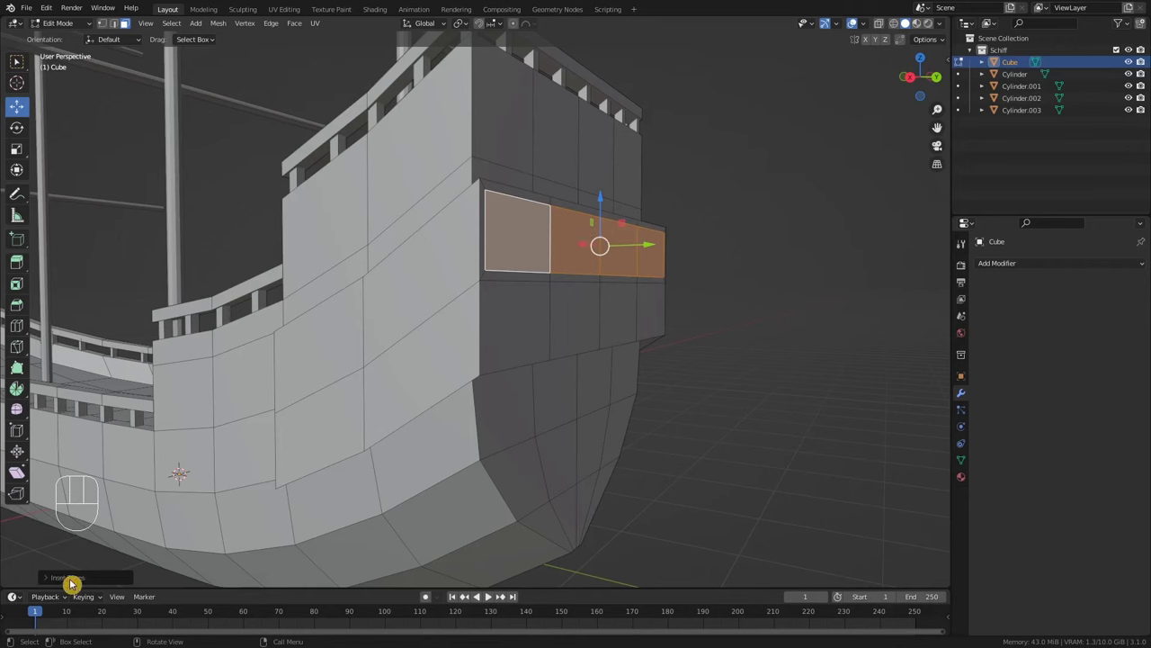
# Select the strip of stern castle wall faces where the windows will go
pyautogui.click(55, 585)
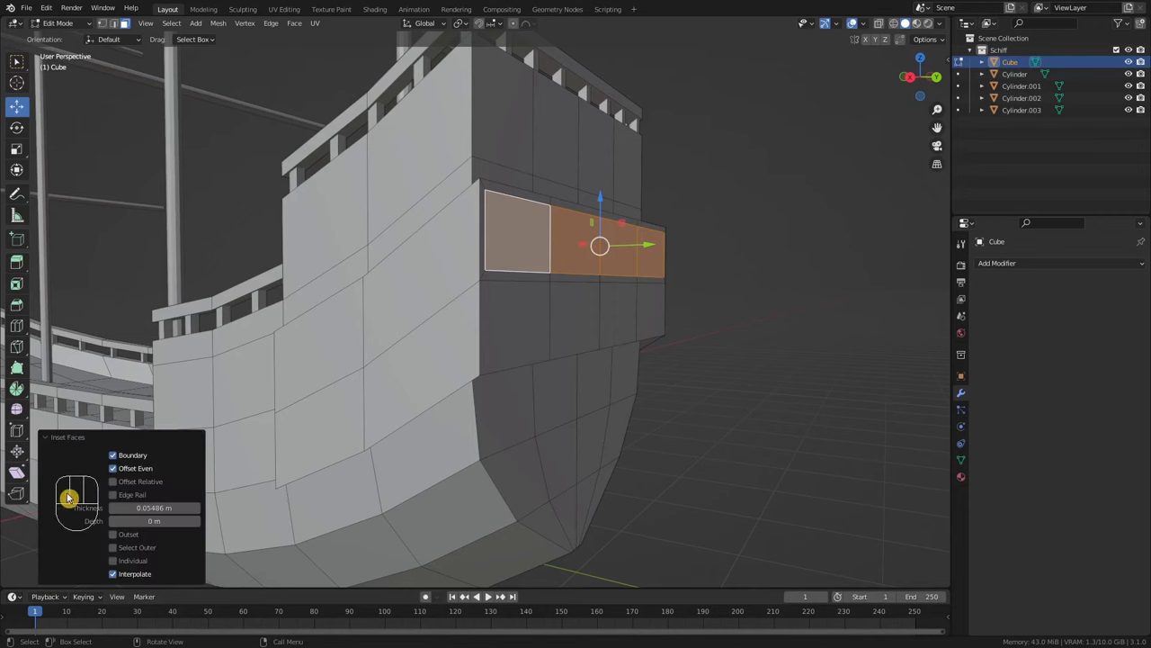
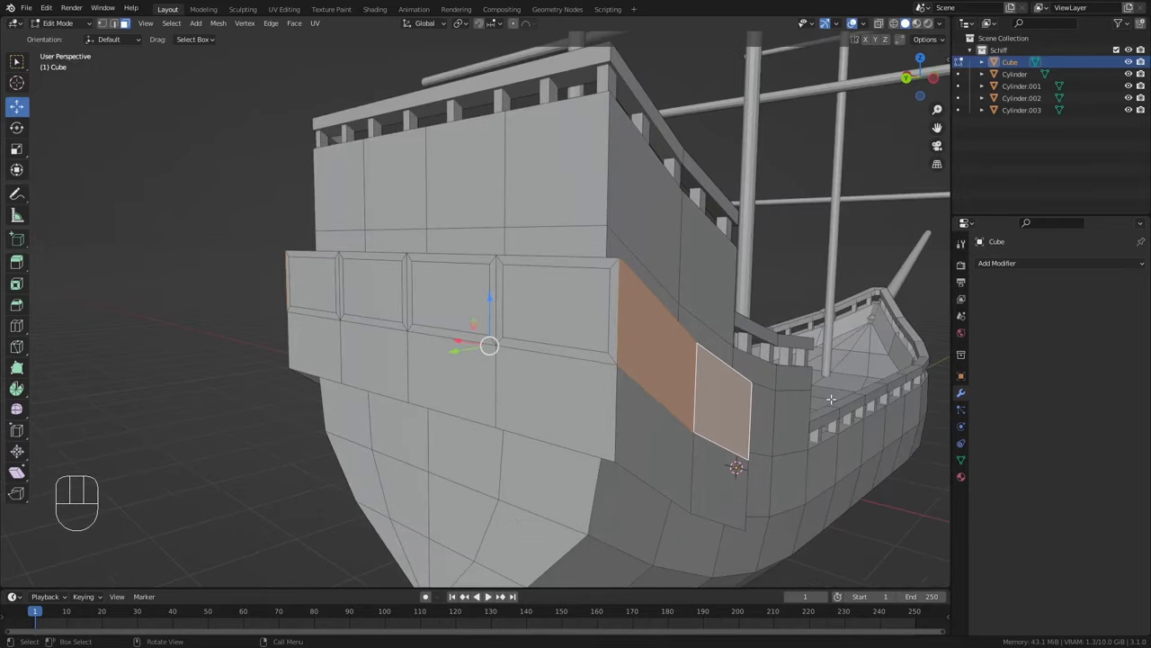
# Inset each selected stern window face individually, leaving a narrow frame around each panel
pyautogui.press('i')
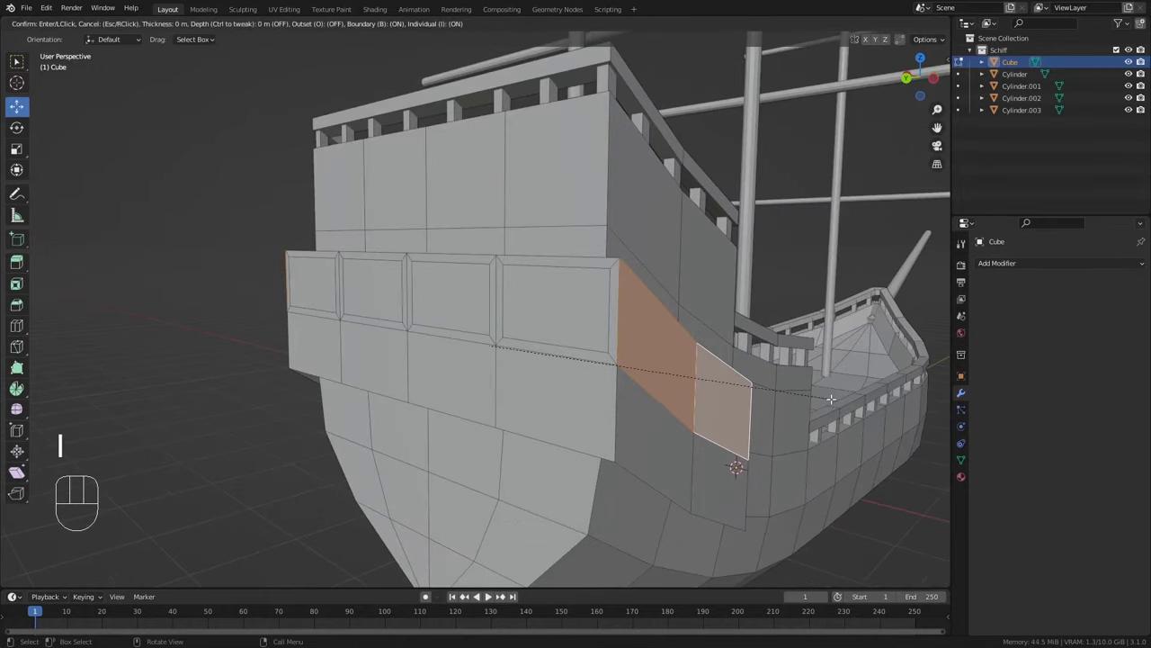
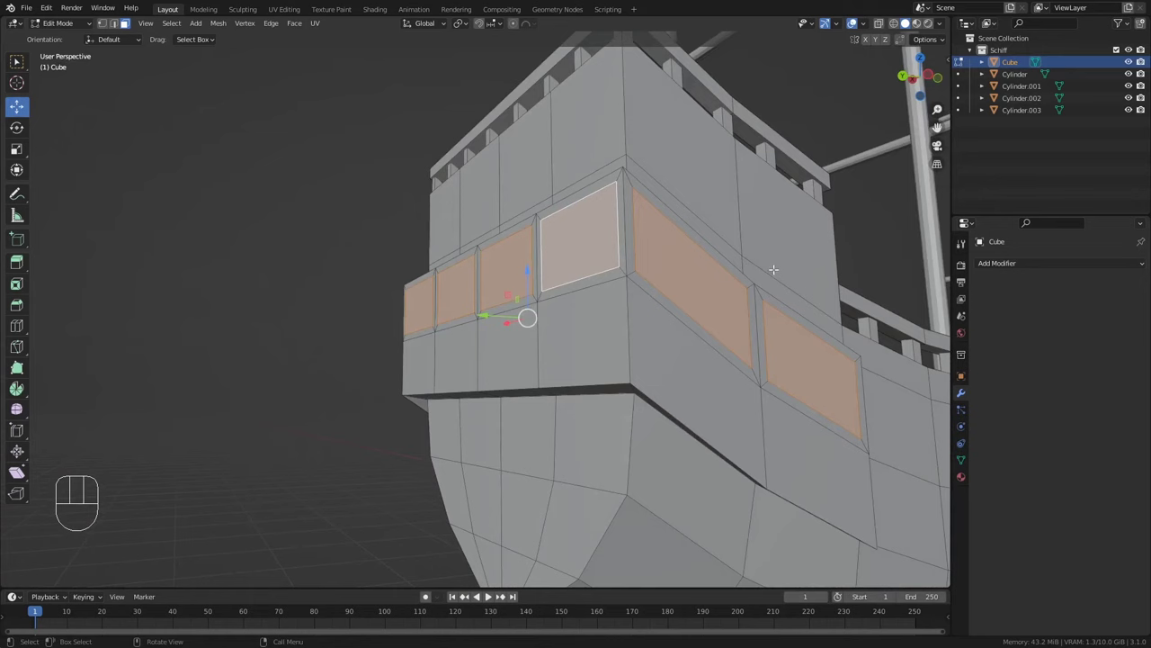
pyautogui.press('e')
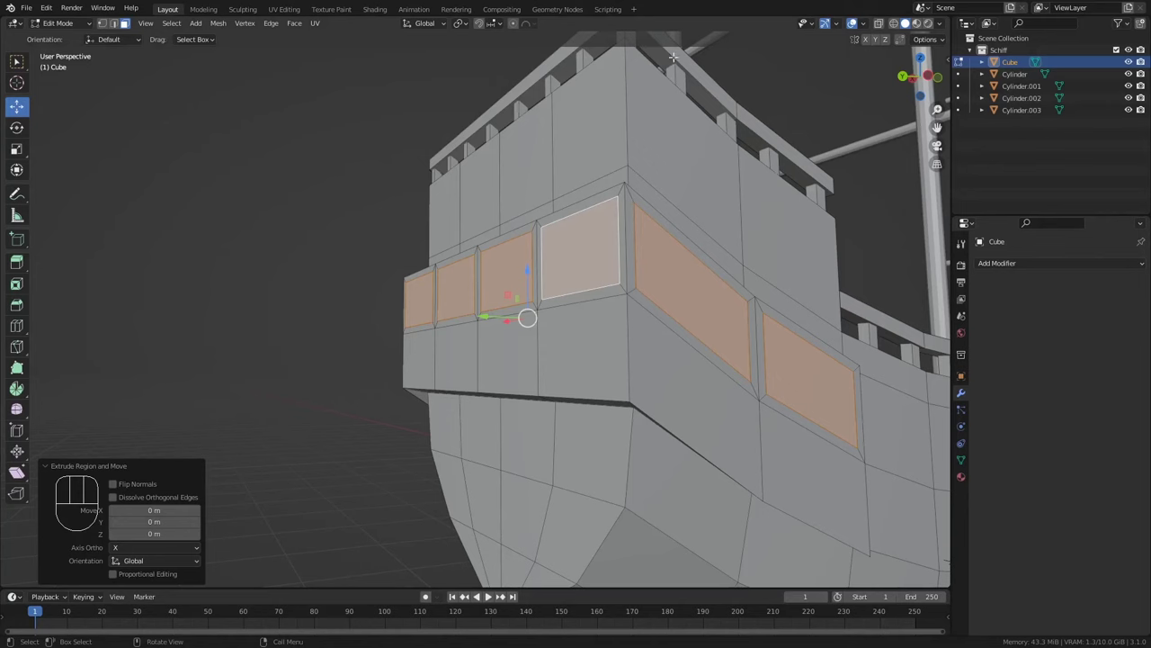
pyautogui.press('e')
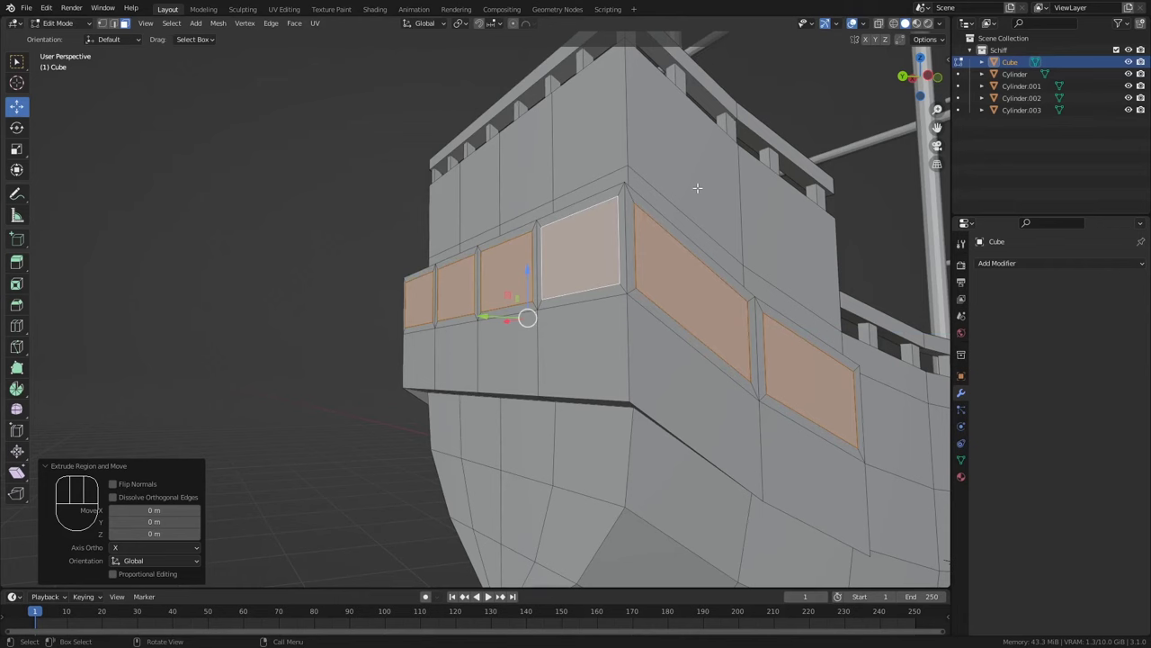
pyautogui.press('ctrl+z')
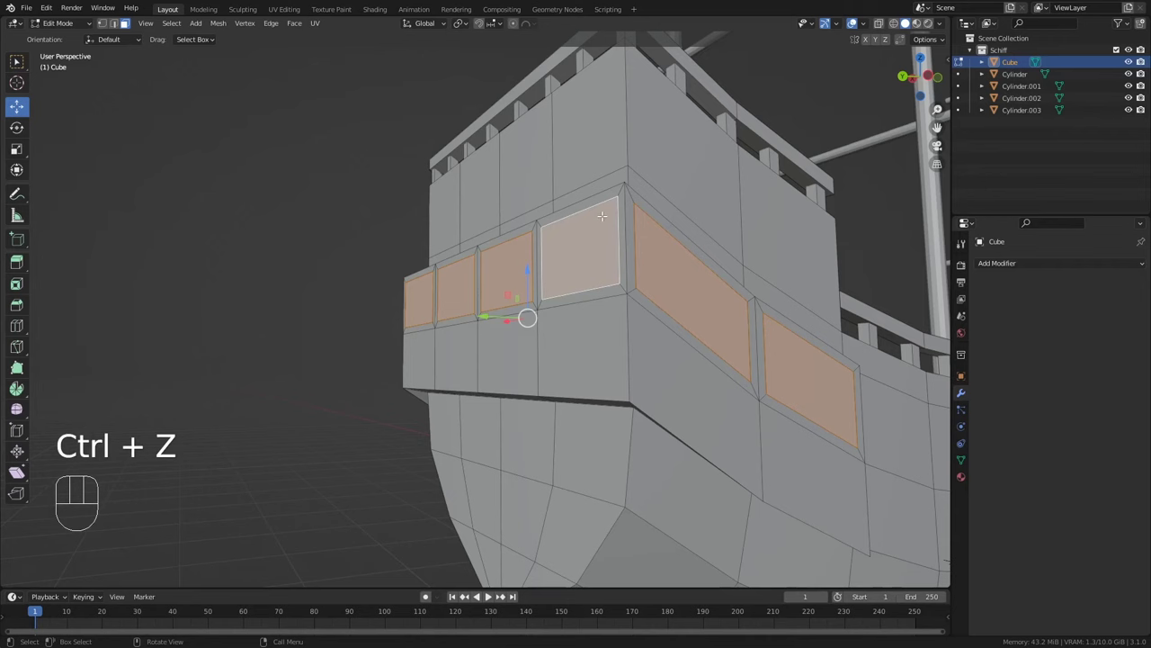
pyautogui.press('g')
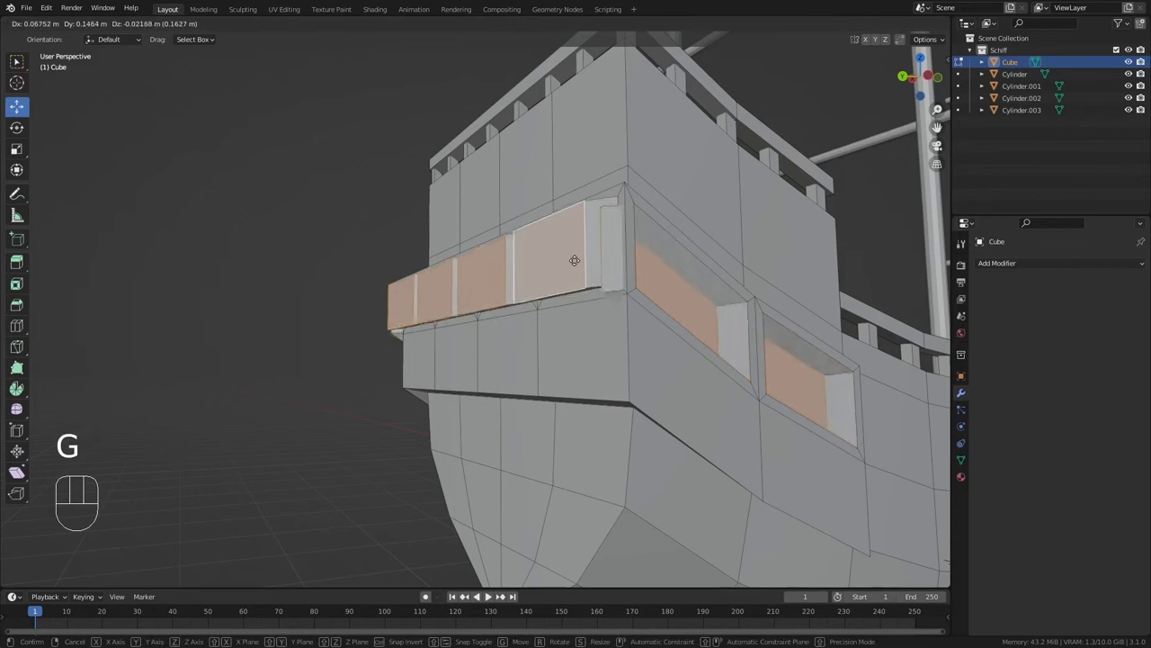
pyautogui.press('ctrl+z')
pyautogui.press('ctrl+z')
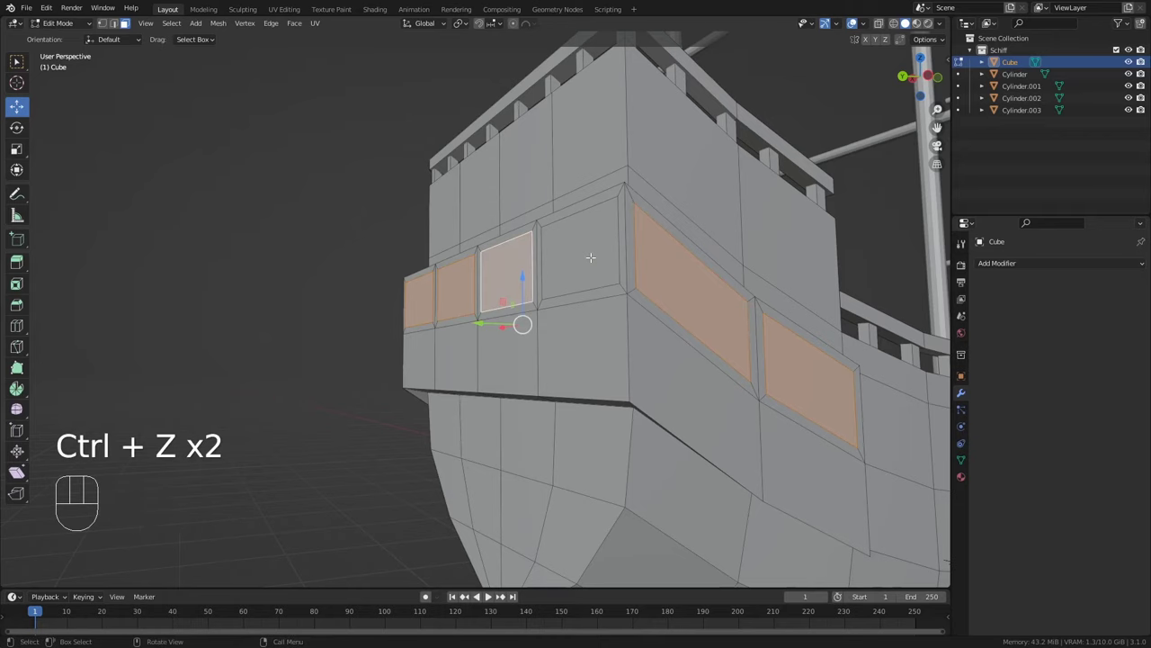
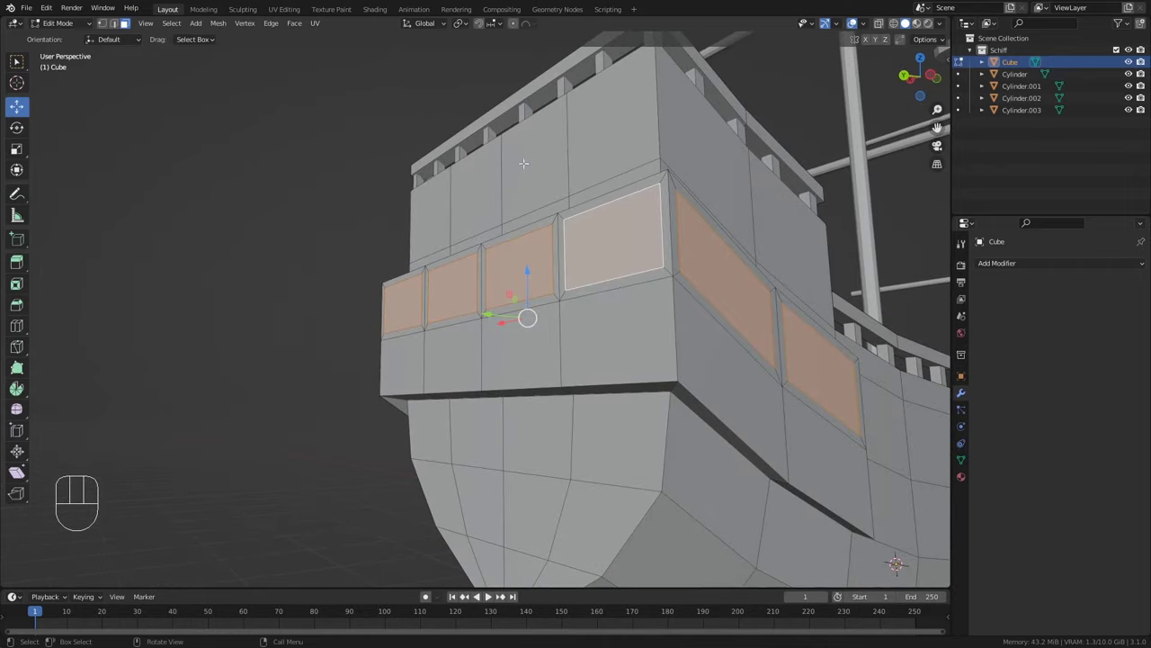
pyautogui.moveTo(468, 30); pyautogui.dragTo(518, 69)
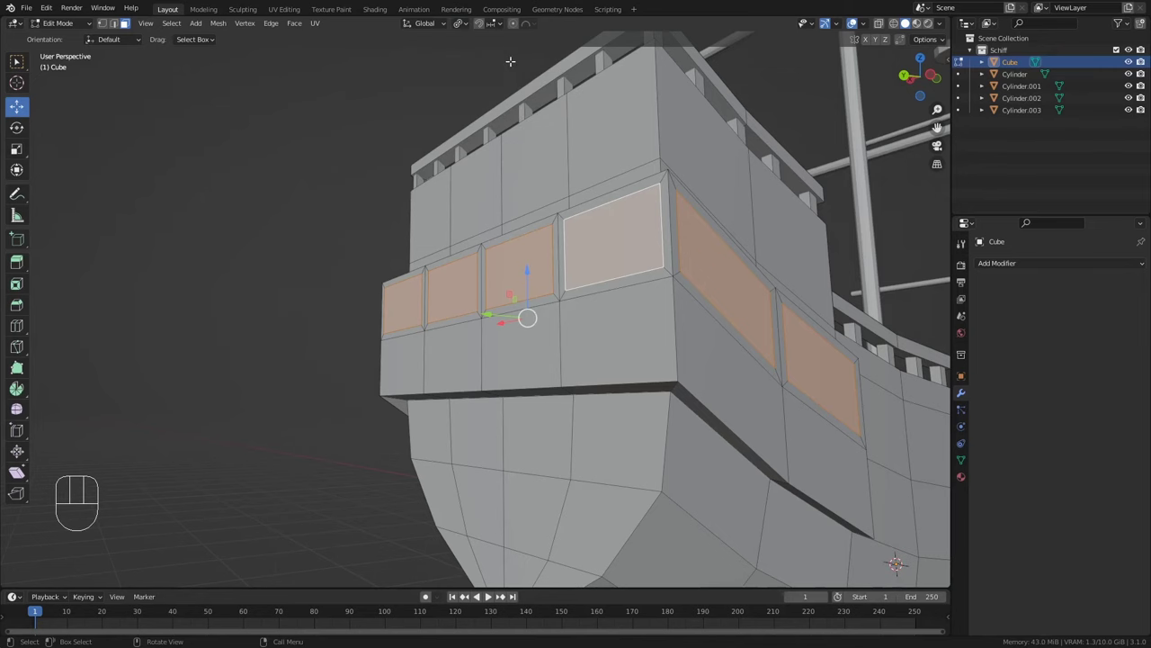
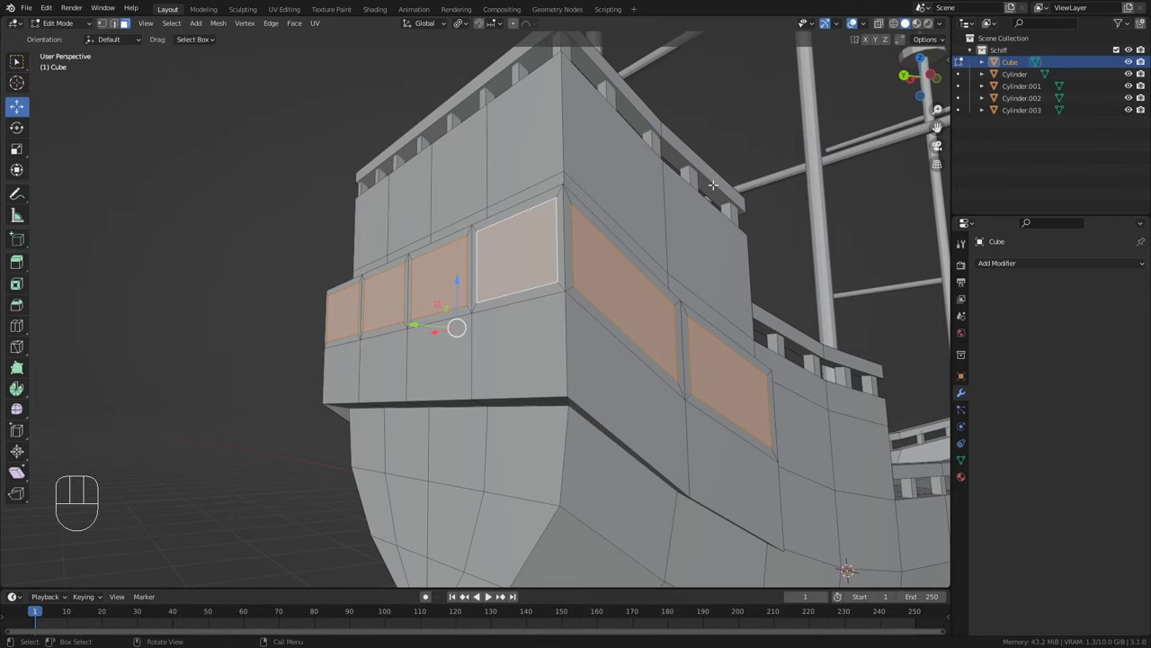
# Extrude the window panels slightly inward along their normals to sink them into the hull
pyautogui.press('e')
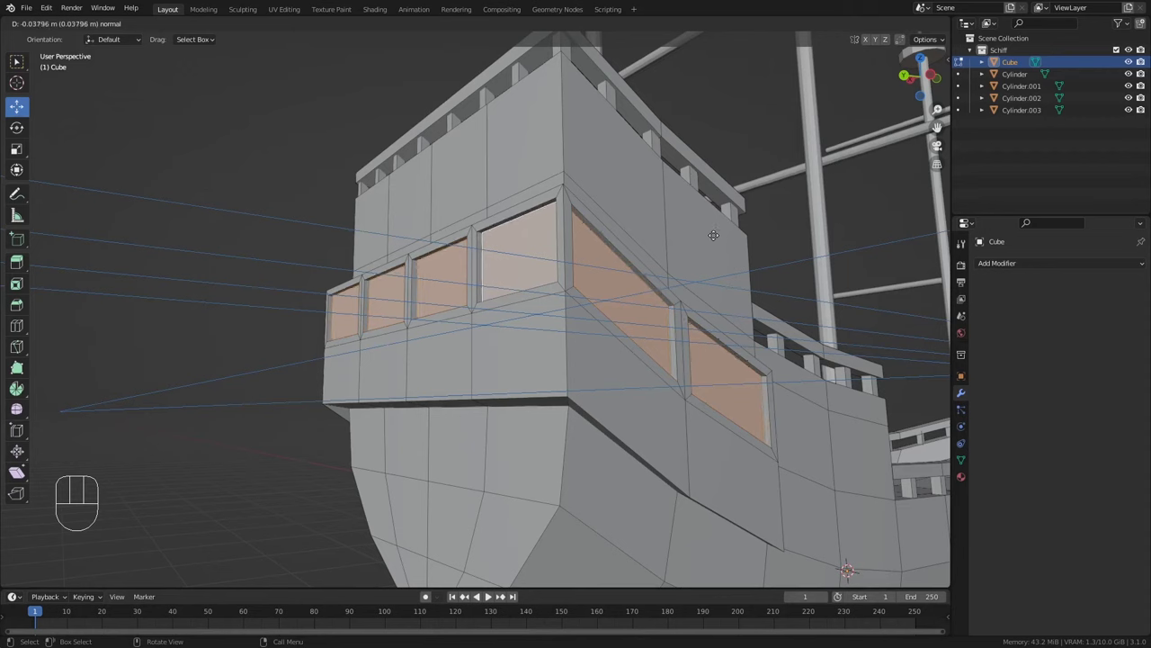
pyautogui.click(719, 230)
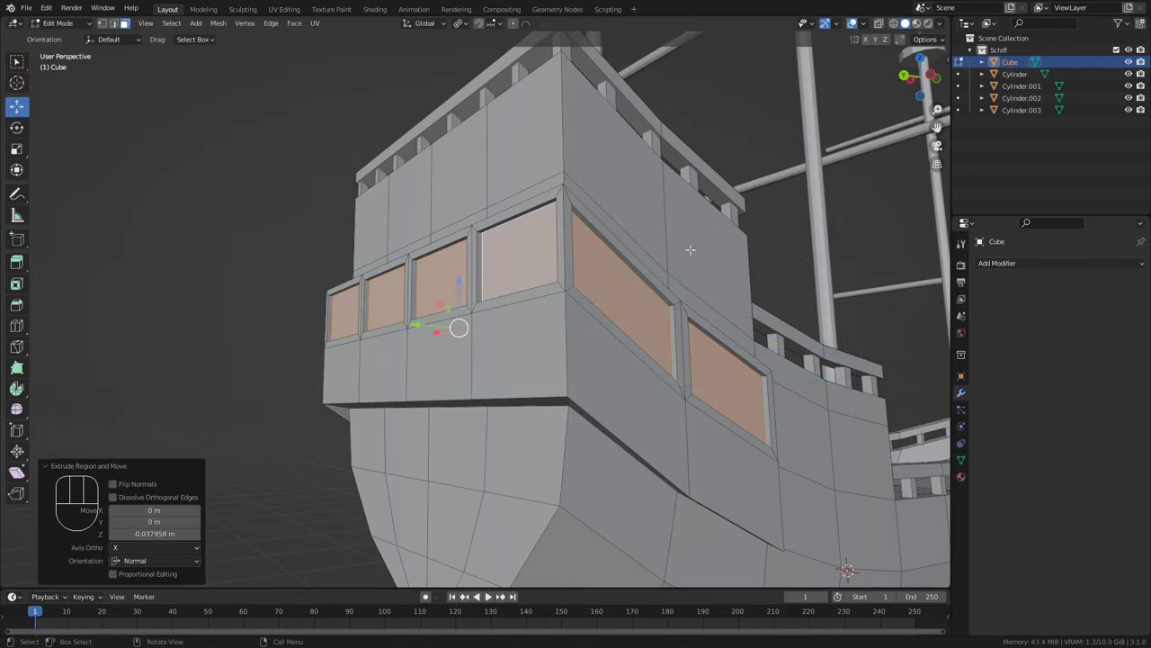
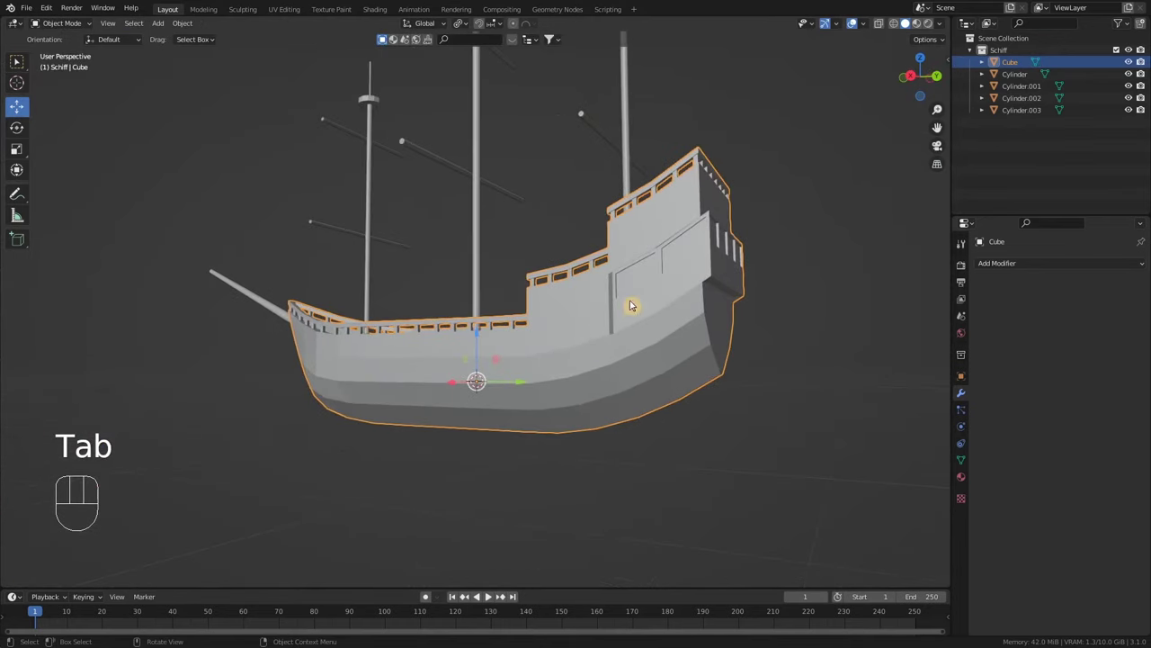
pyautogui.moveTo(615, 325); pyautogui.dragTo(635, 343)
# Orbit and zoom out until the whole ship with all masts is in view
pyautogui.moveTo(624, 348); pyautogui.dragTo(653, 347)
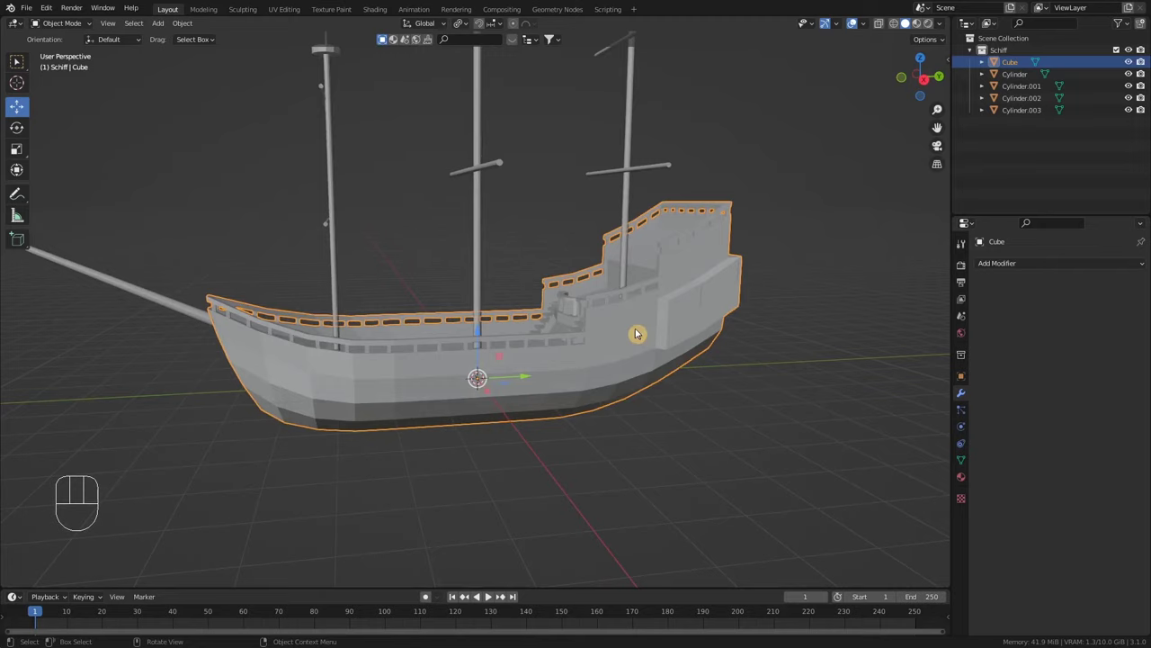
pyautogui.moveTo(532, 179); pyautogui.dragTo(585, 291)
pyautogui.moveTo(610, 305); pyautogui.dragTo(585, 285)
pyautogui.moveTo(565, 285); pyautogui.dragTo(584, 276)
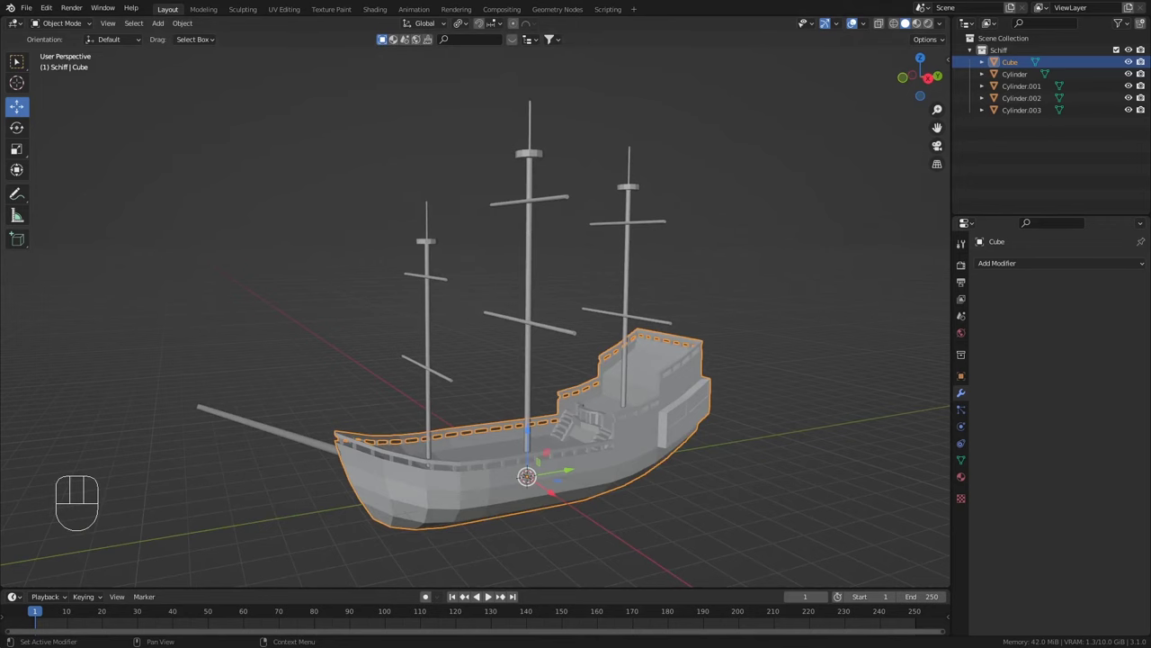
pyautogui.middleClick(525, 265)
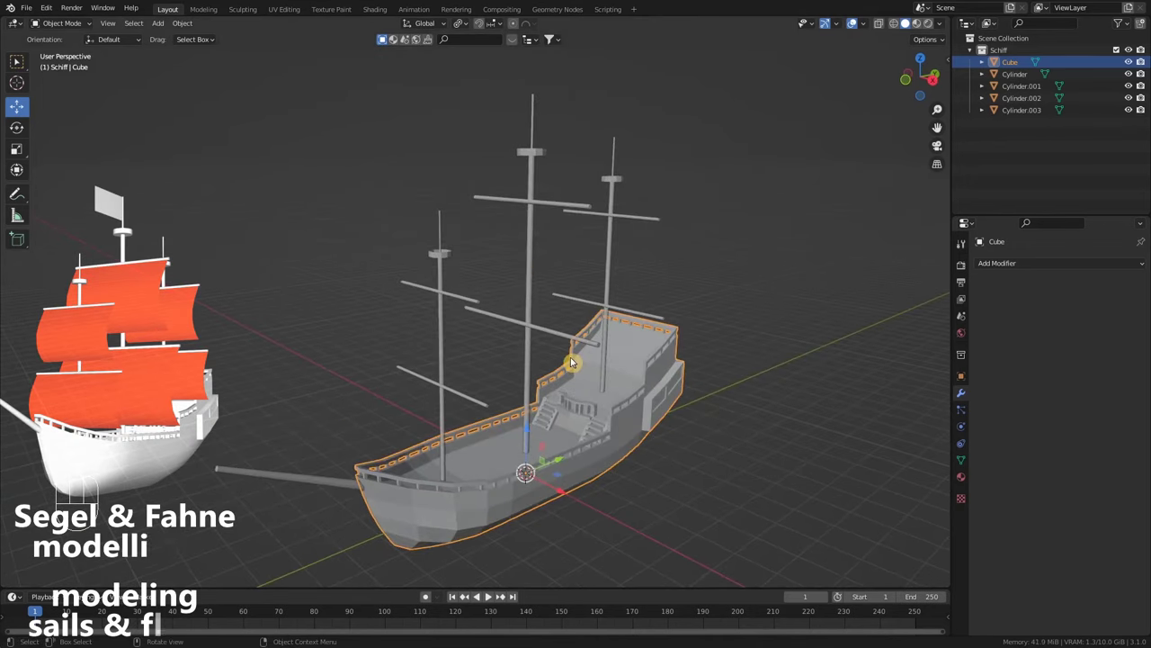
pyautogui.moveTo(552, 414); pyautogui.dragTo(559, 396)
pyautogui.moveTo(579, 412); pyautogui.dragTo(577, 400)
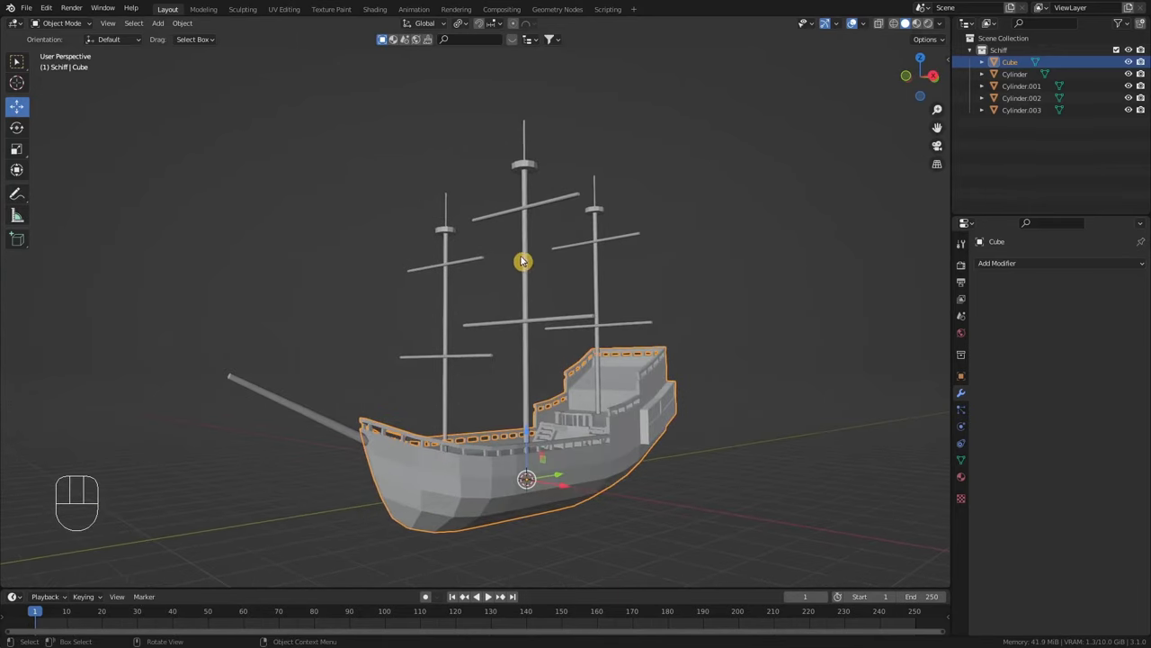
pyautogui.middleClick(555, 306)
# Join the mast cylinders into the hull with Ctrl+J, leaving a single Cube ship object
pyautogui.click(619, 264)
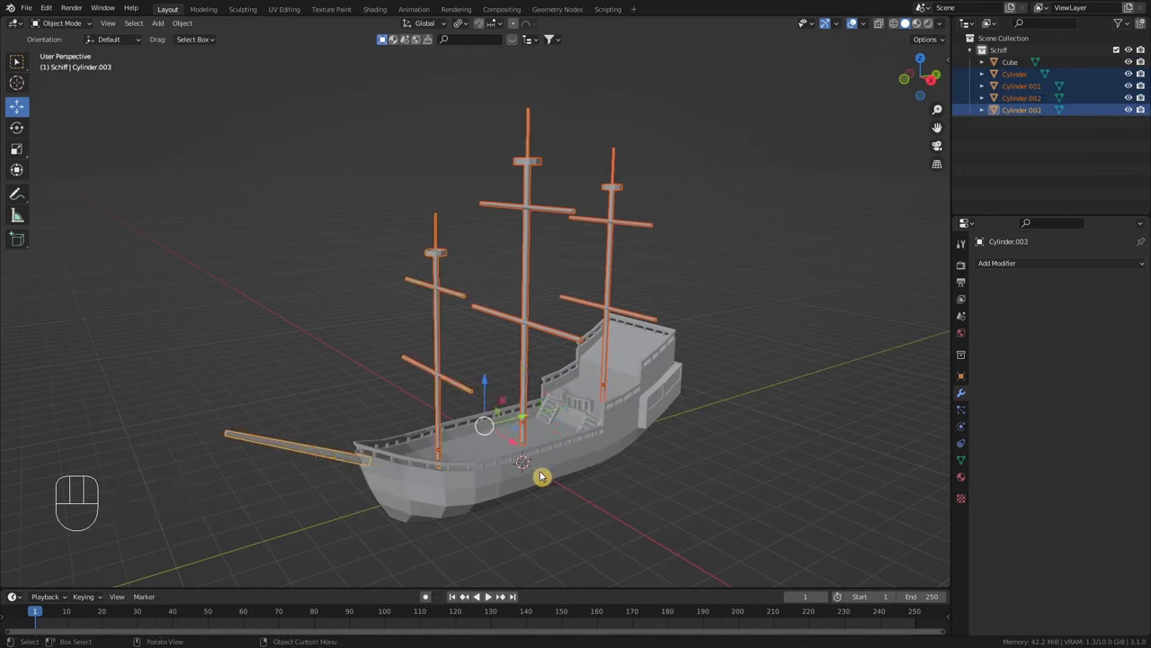
pyautogui.click(629, 424)
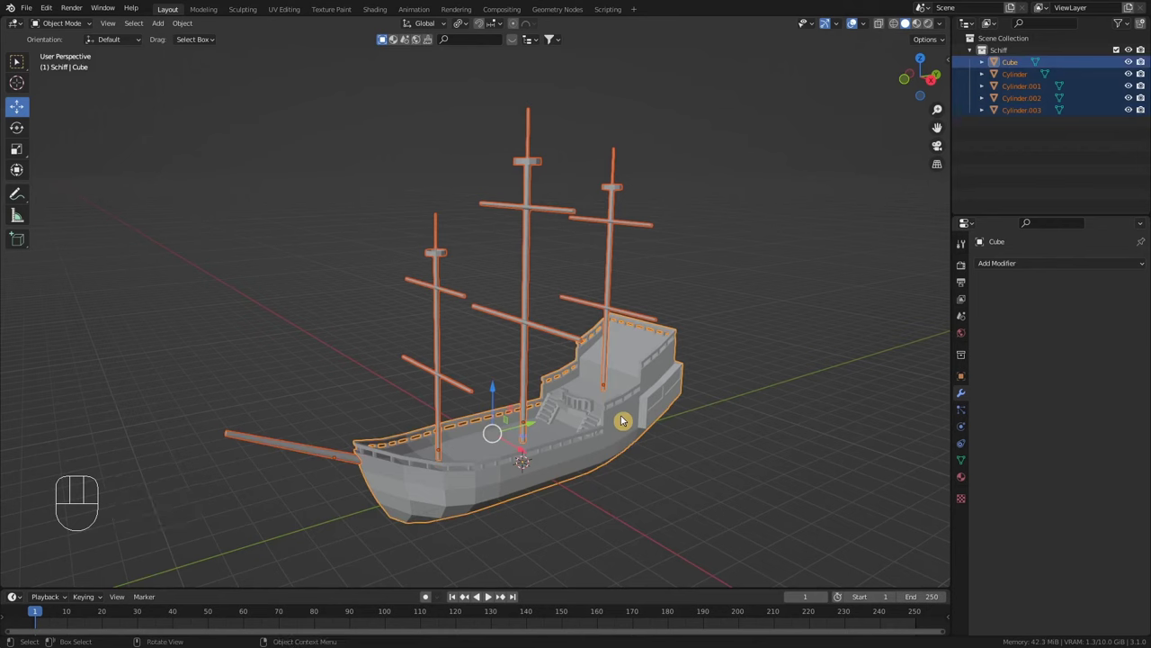
pyautogui.press('ctrl+j')
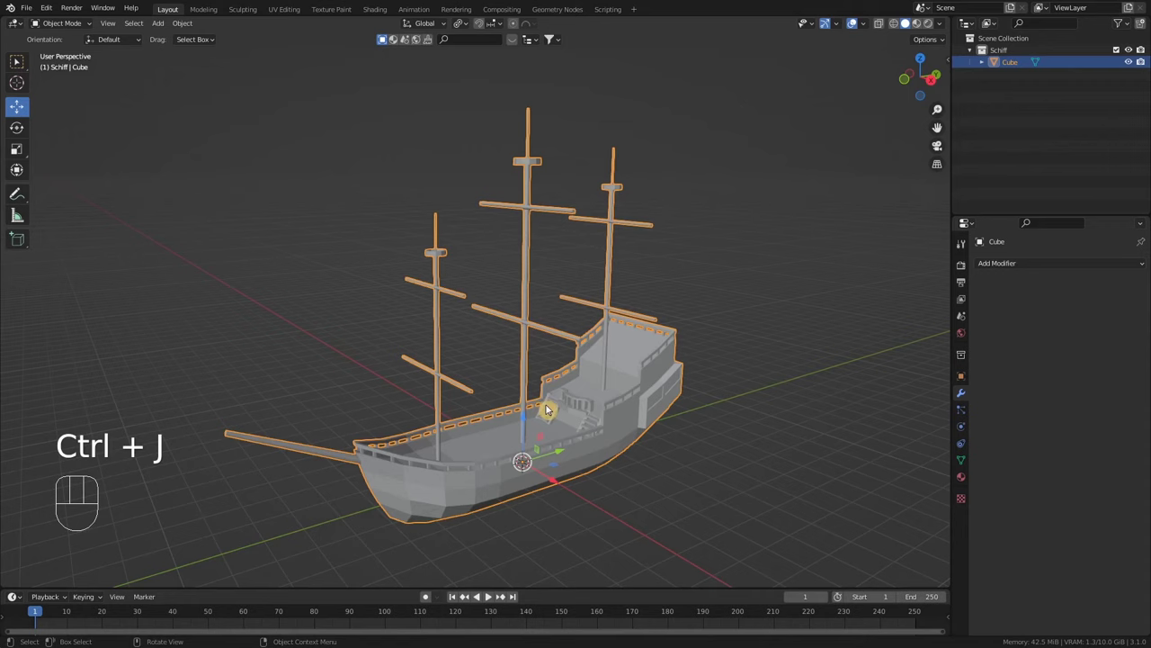
pyautogui.moveTo(526, 449); pyautogui.dragTo(541, 446)
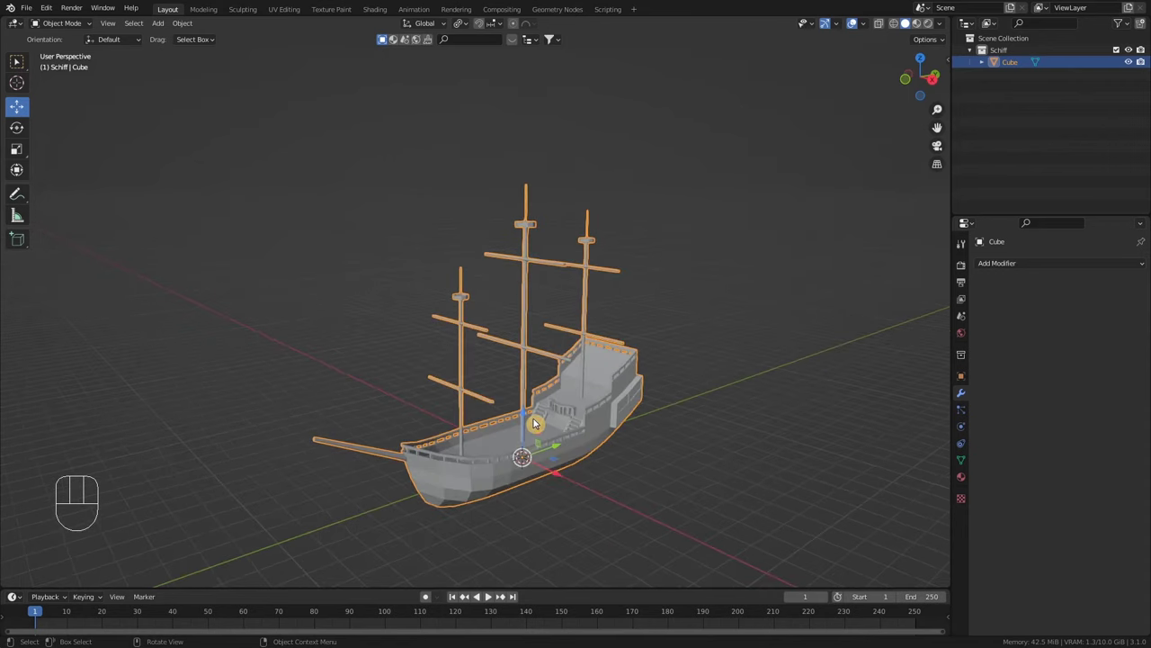
# Add a plane, stand it upright with a 90° X rotation and raise it up the main mast
pyautogui.press('shift+a')
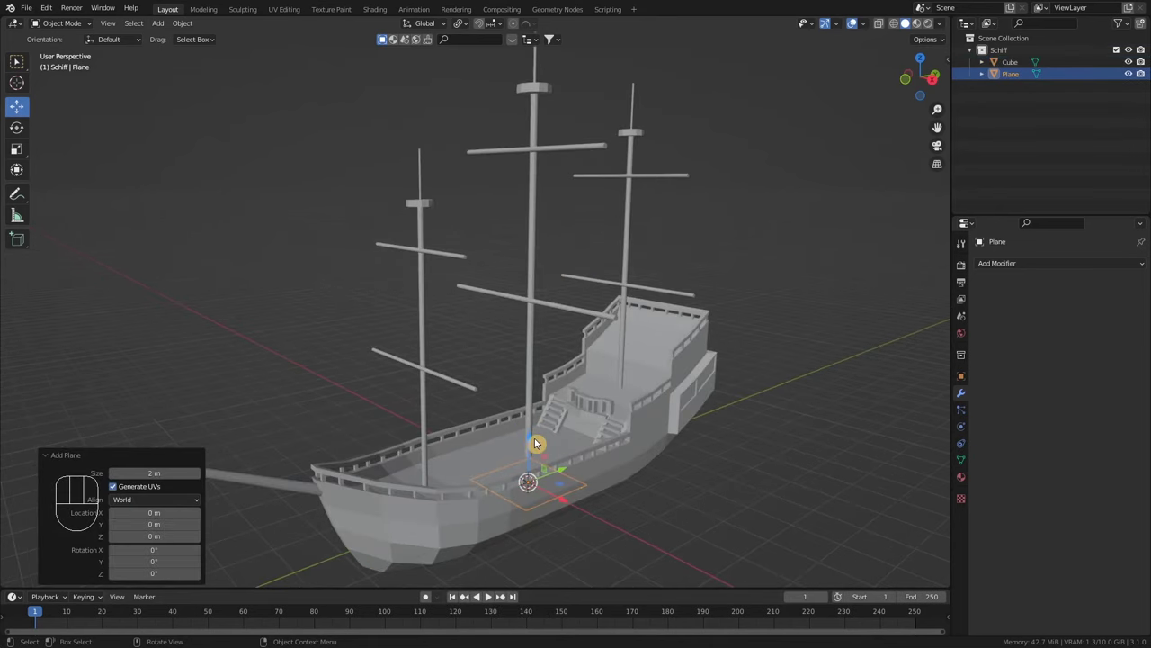
pyautogui.moveTo(537, 444); pyautogui.dragTo(543, 163)
pyautogui.moveTo(599, 218); pyautogui.dragTo(623, 278)
pyautogui.press('r')
pyautogui.press('x')
pyautogui.press('KP_9')
pyautogui.press('KP_Enter')
pyautogui.moveTo(633, 284); pyautogui.dragTo(656, 267)
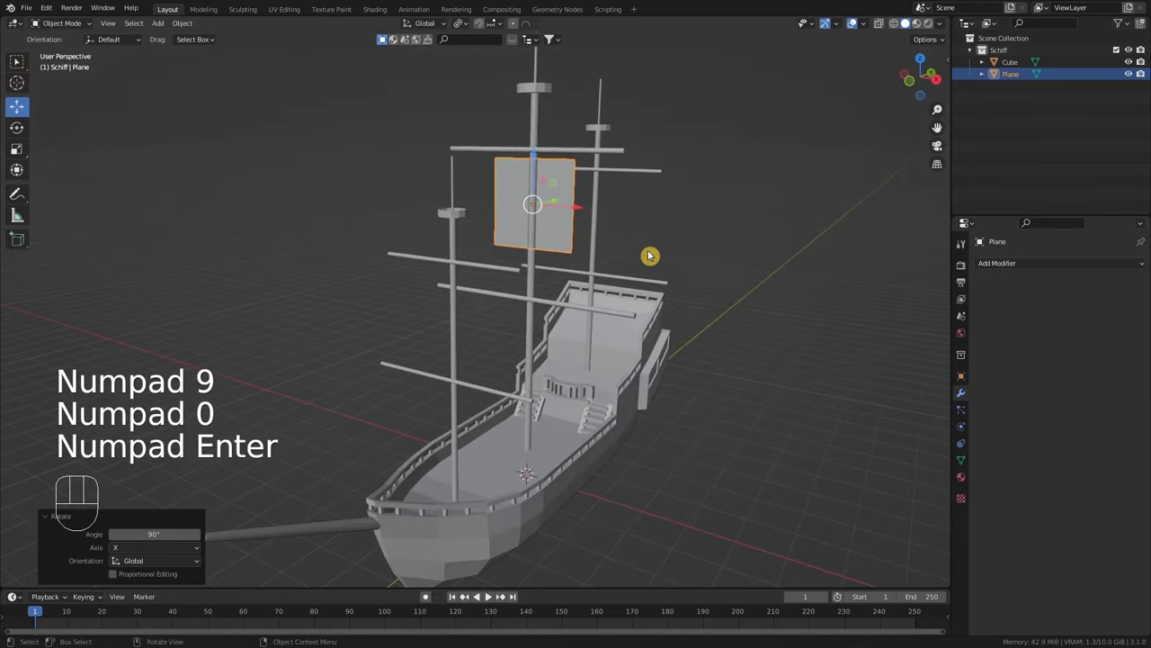
# Scale the plane wider along X and taller along Z into a rectangular sail
pyautogui.press('s')
pyautogui.press('x')
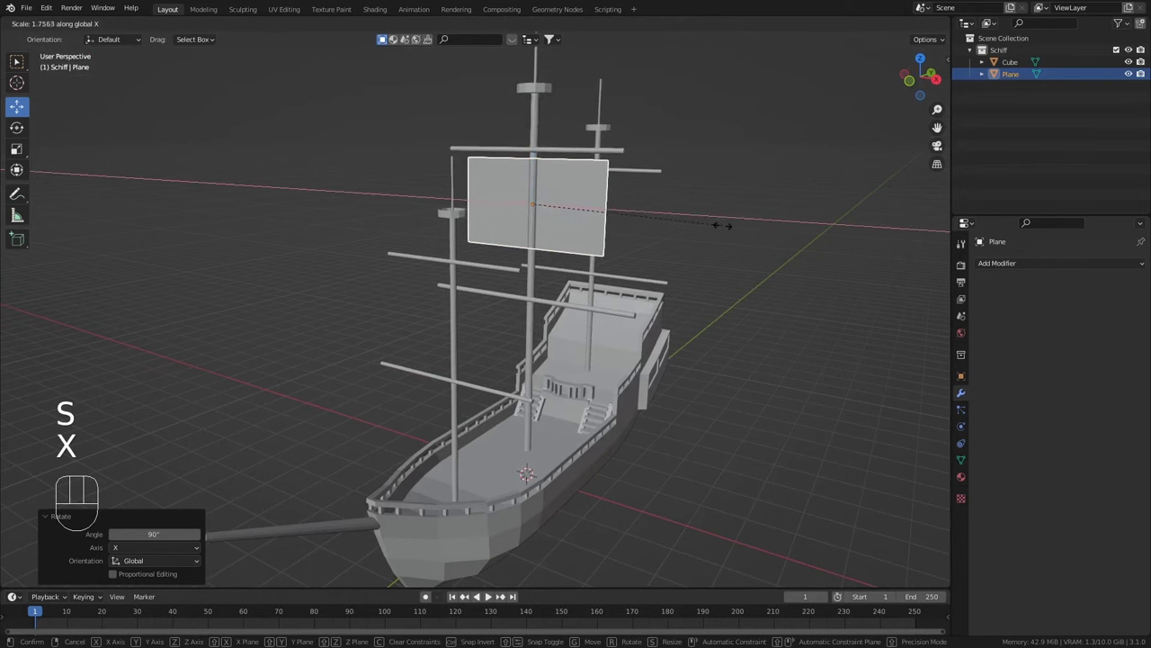
pyautogui.click(767, 229)
pyautogui.moveTo(669, 226); pyautogui.dragTo(639, 203)
pyautogui.scroll(-3)
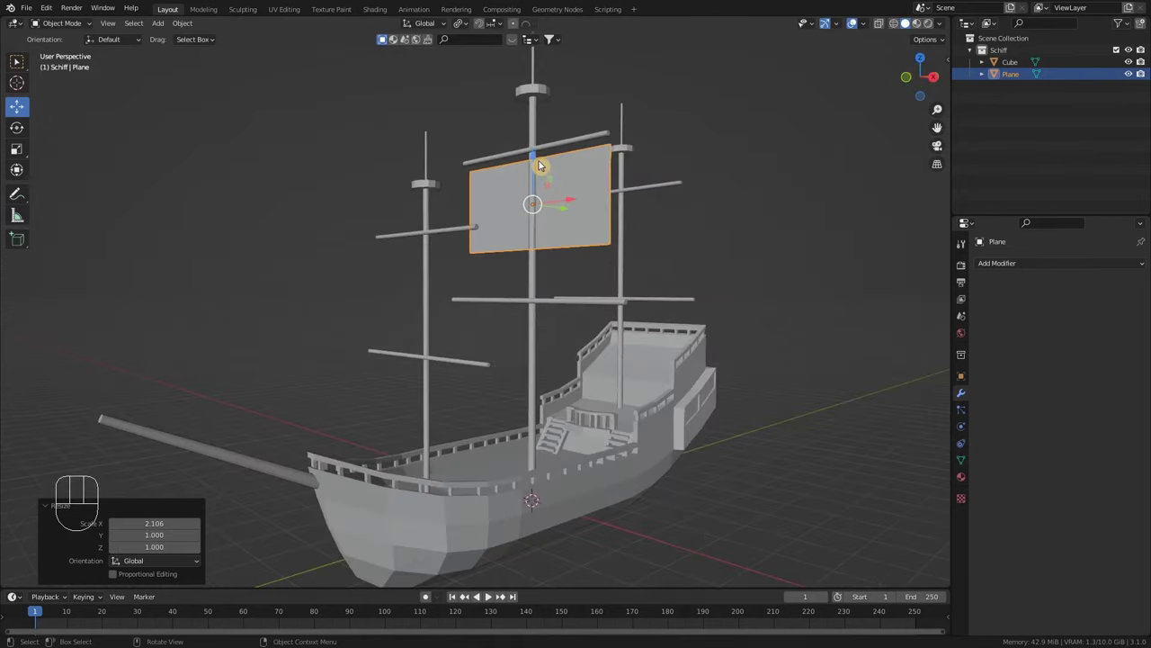
pyautogui.moveTo(543, 161); pyautogui.dragTo(542, 183)
pyautogui.scroll(3)
pyautogui.press('s')
pyautogui.press('z')
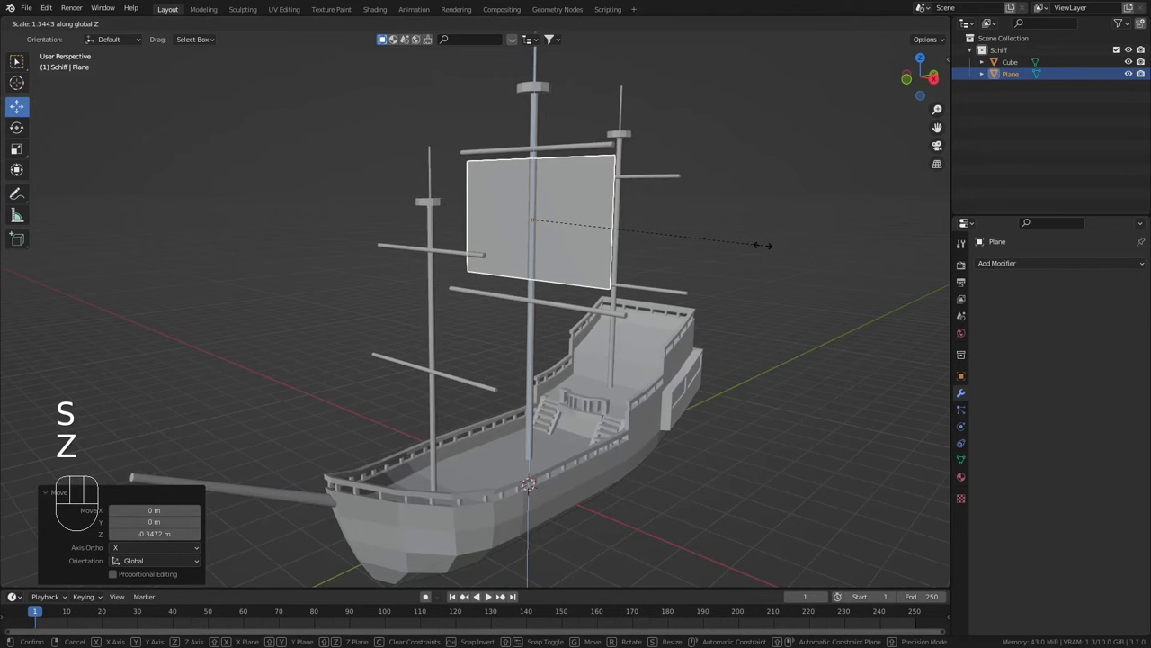
pyautogui.click(770, 251)
# Orbit and zoom in to face the new sail on the main mast
pyautogui.moveTo(541, 175); pyautogui.dragTo(545, 168)
pyautogui.moveTo(621, 218); pyautogui.dragTo(556, 217)
pyautogui.scroll(3)
pyautogui.moveTo(564, 219); pyautogui.dragTo(568, 232)
pyautogui.moveTo(568, 232); pyautogui.dragTo(551, 227)
pyautogui.moveTo(497, 259); pyautogui.dragTo(541, 255)
pyautogui.moveTo(544, 272); pyautogui.dragTo(550, 267)
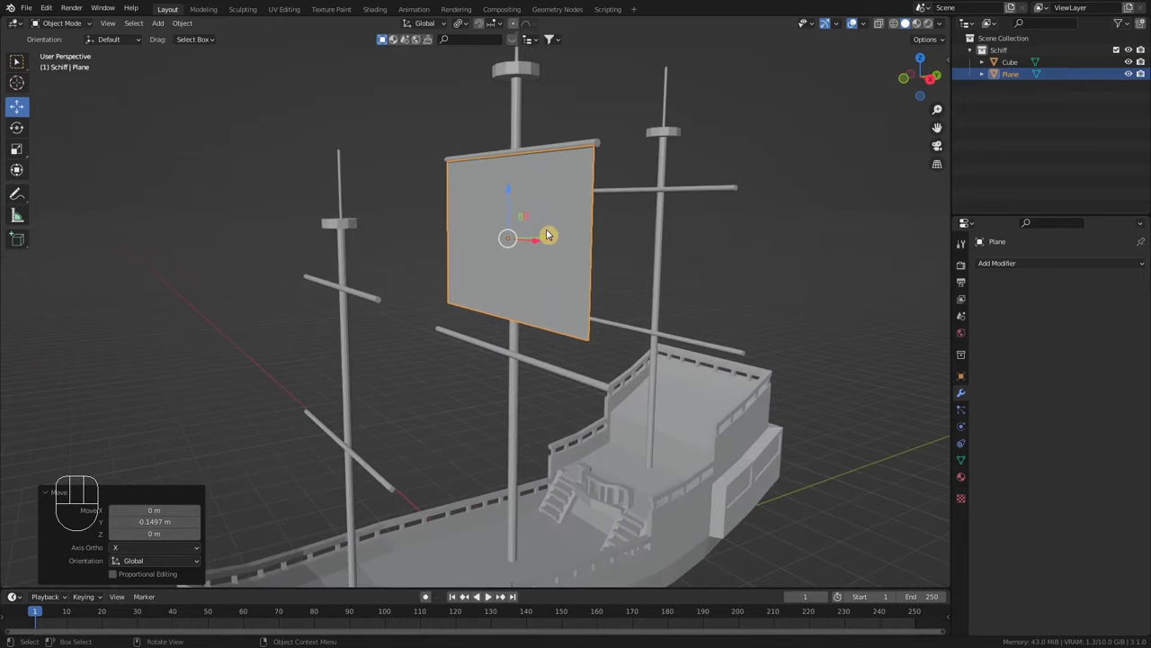
pyautogui.scroll(3)
pyautogui.moveTo(549, 238); pyautogui.dragTo(555, 234)
# Loop-cut the sail, bow the middle edge forward and bevel it into several rounded segments
pyautogui.press('Tab')
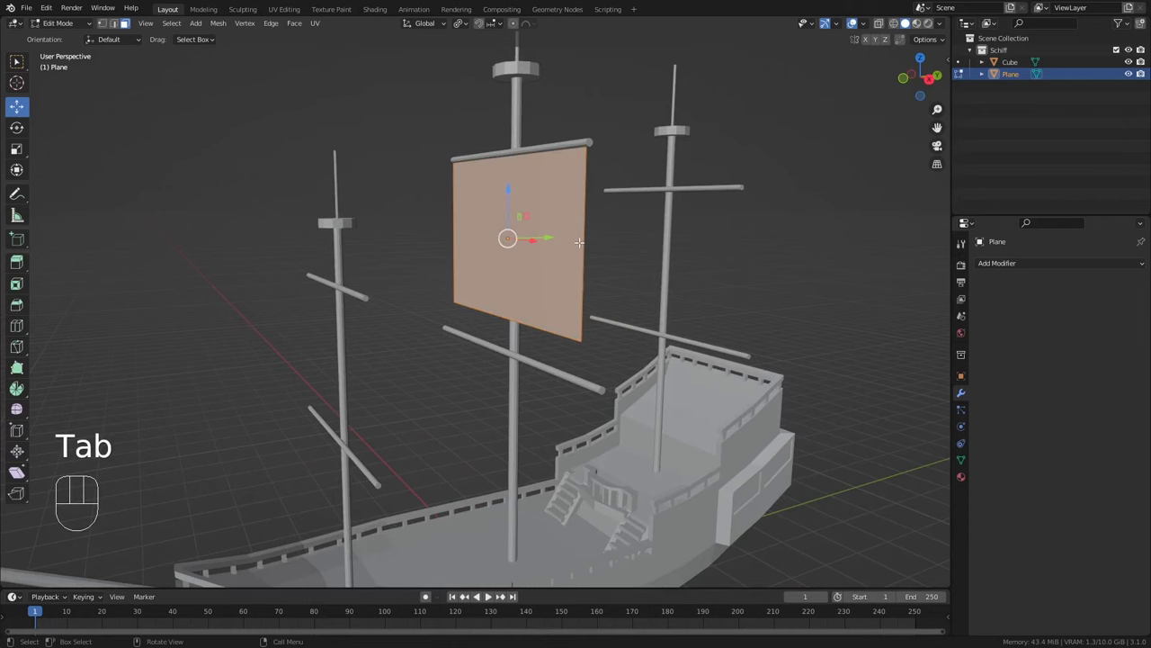
pyautogui.press('ctrl+r')
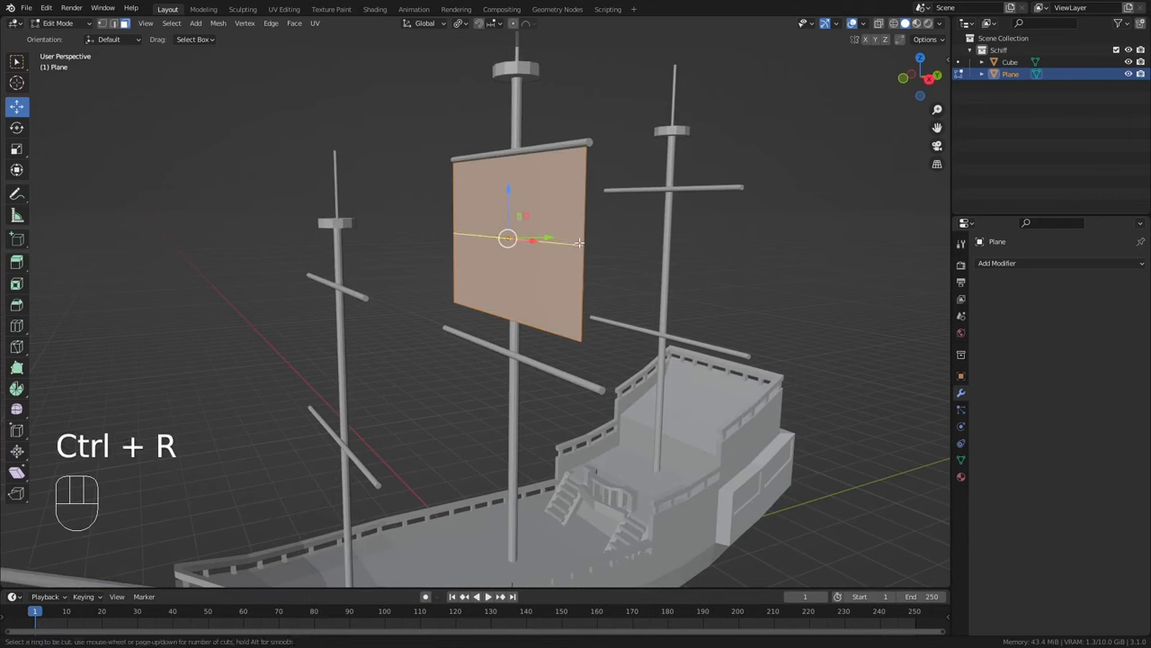
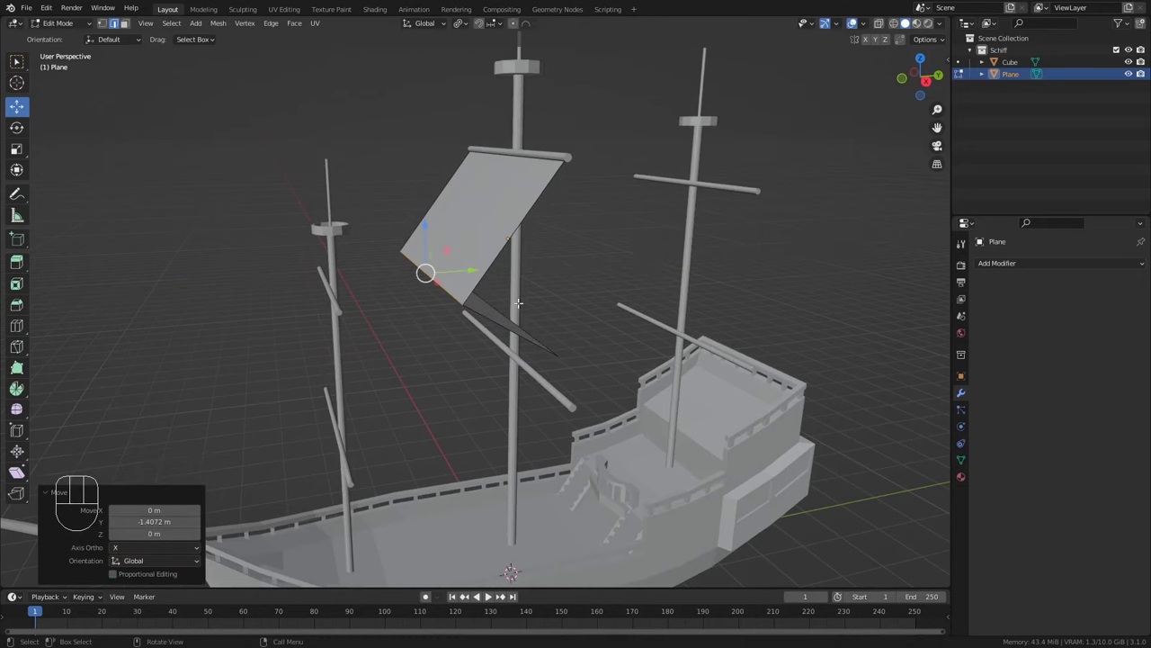
pyautogui.scroll(3)
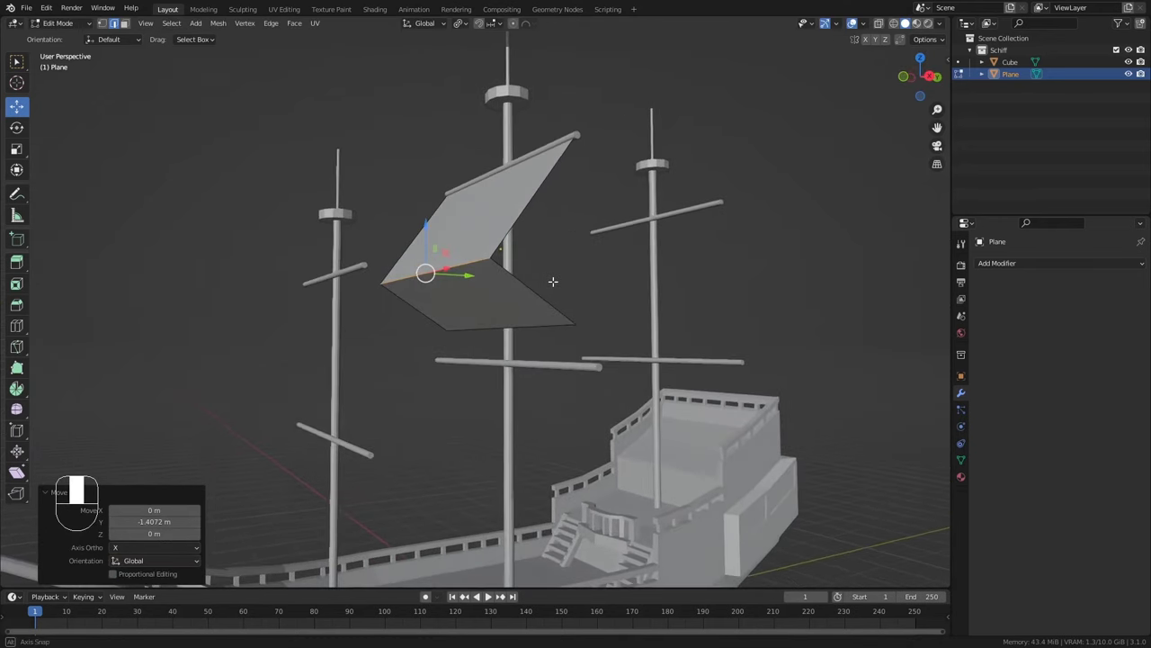
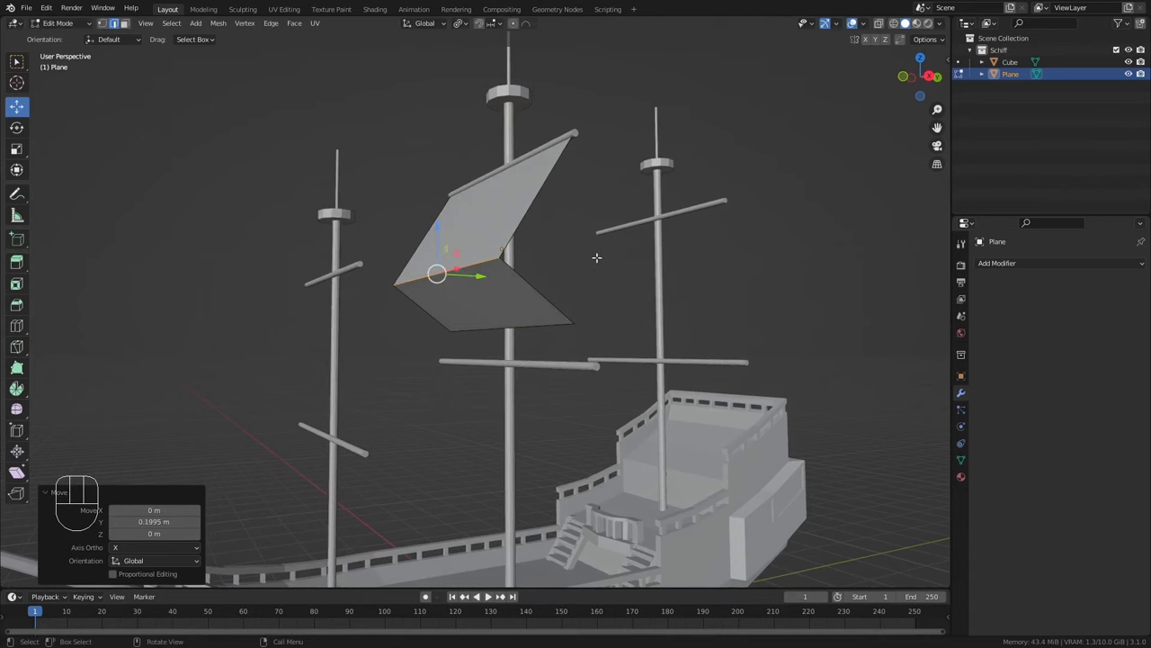
pyautogui.press('ctrl+b')
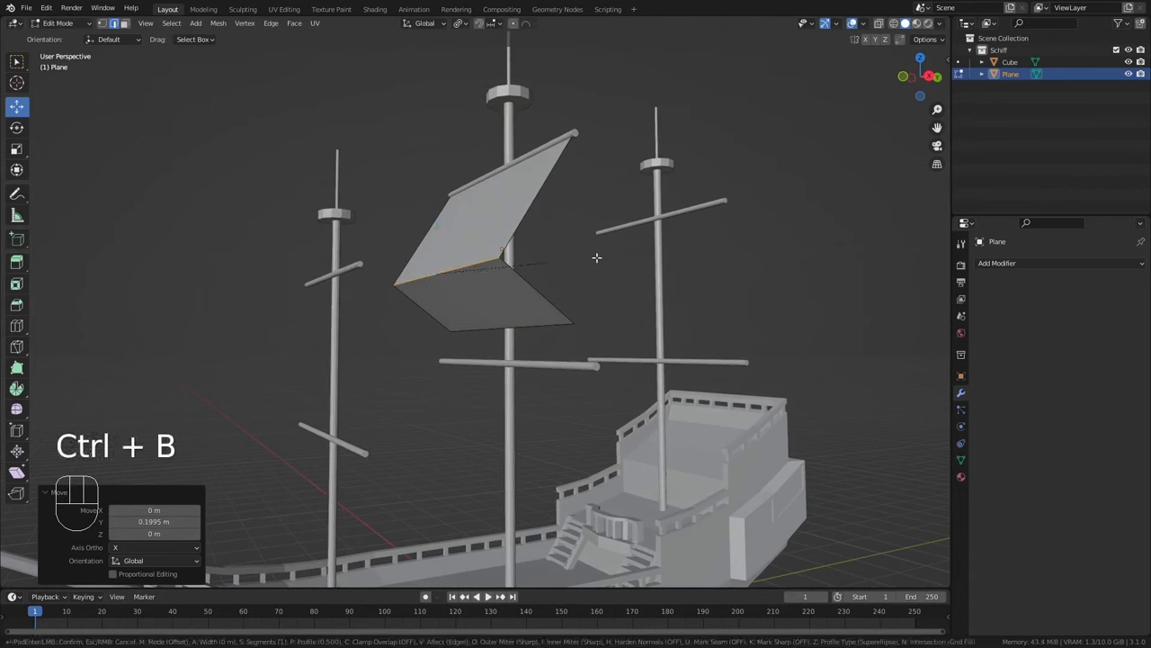
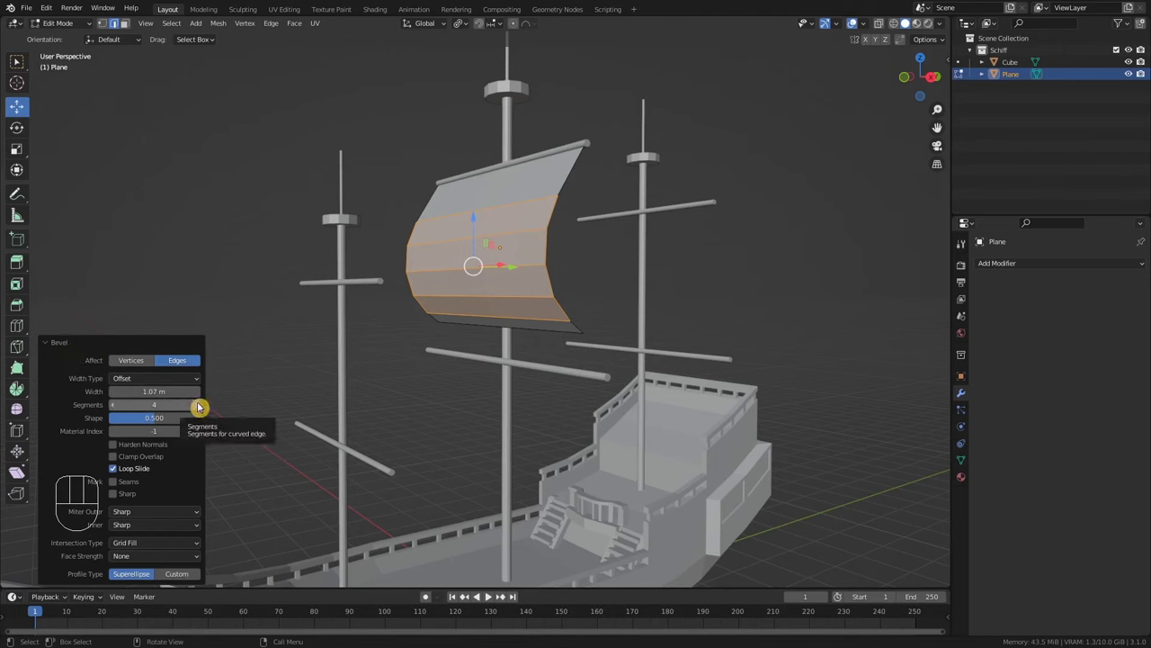
pyautogui.click(205, 411)
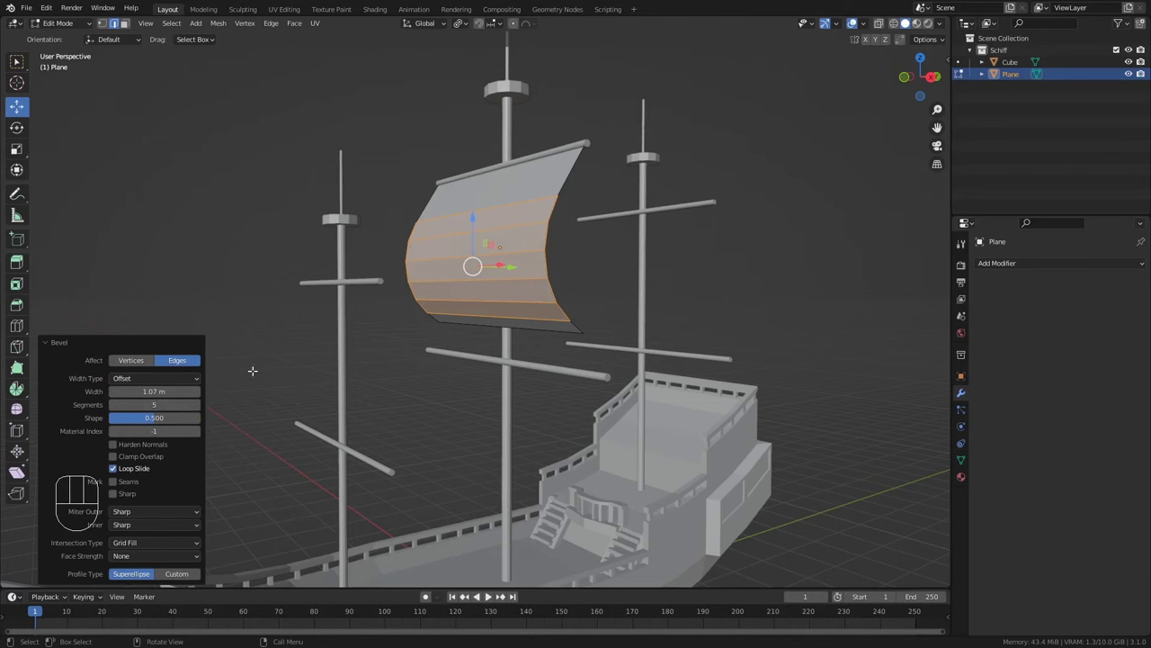
pyautogui.click(119, 413)
pyautogui.click(118, 413)
pyautogui.moveTo(473, 285); pyautogui.dragTo(475, 276)
pyautogui.middleClick(436, 319)
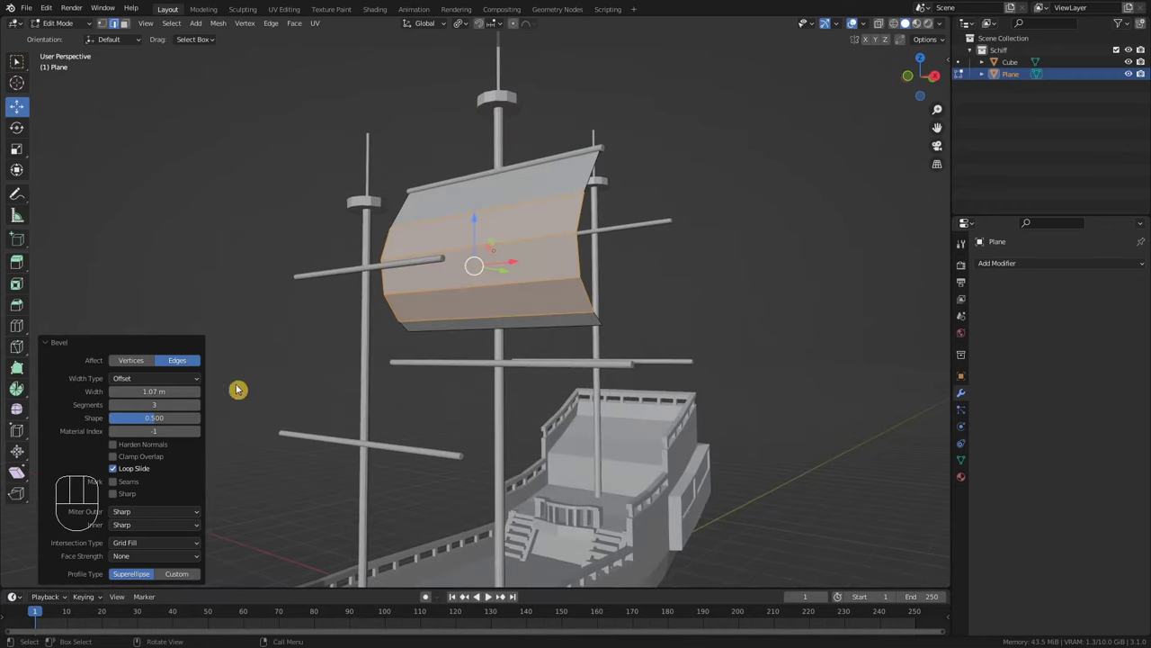
pyautogui.click(203, 411)
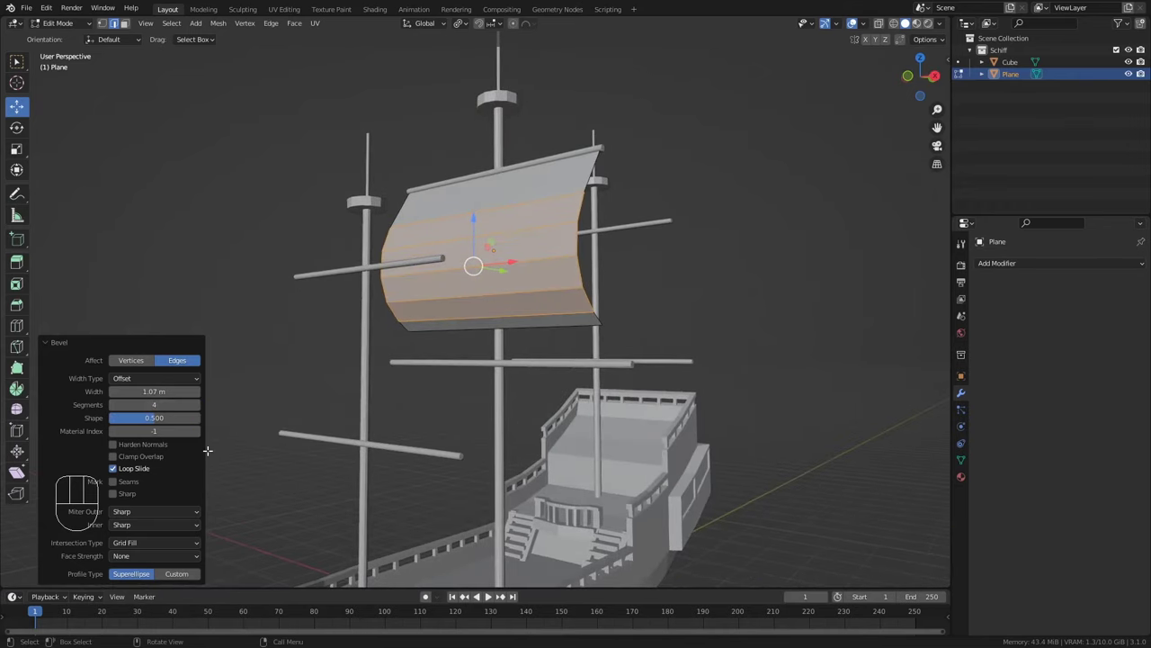
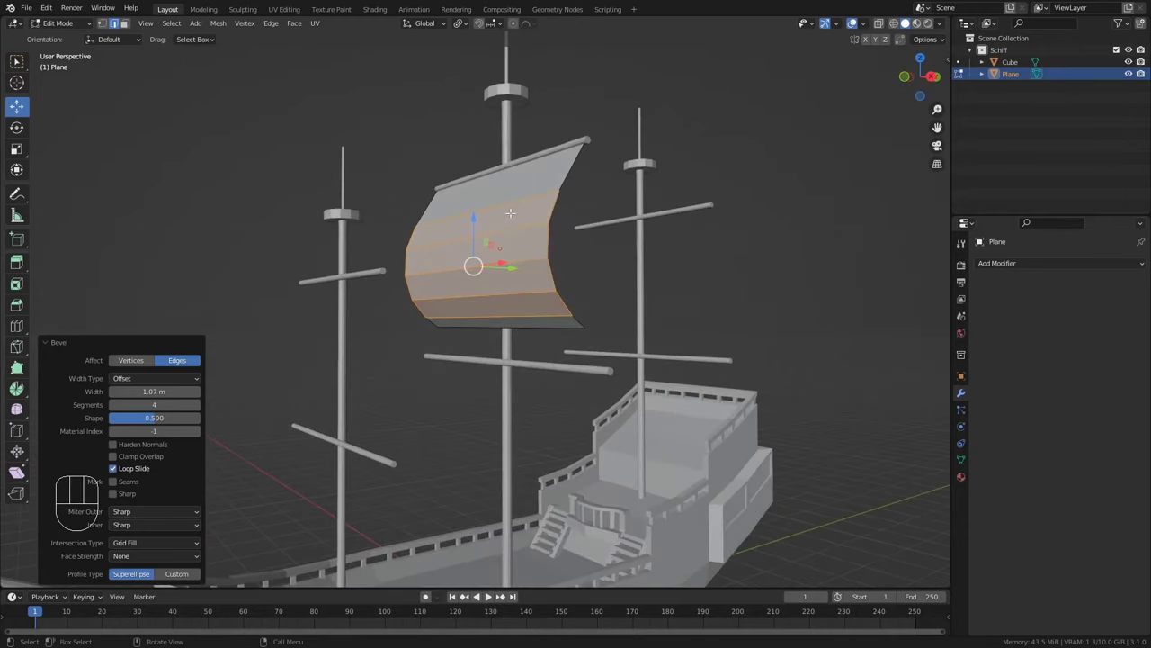
# Back in Object Mode, smooth the sail's shading and inspect it from around the ship
pyautogui.press('Tab')
pyautogui.middleClick(508, 231)
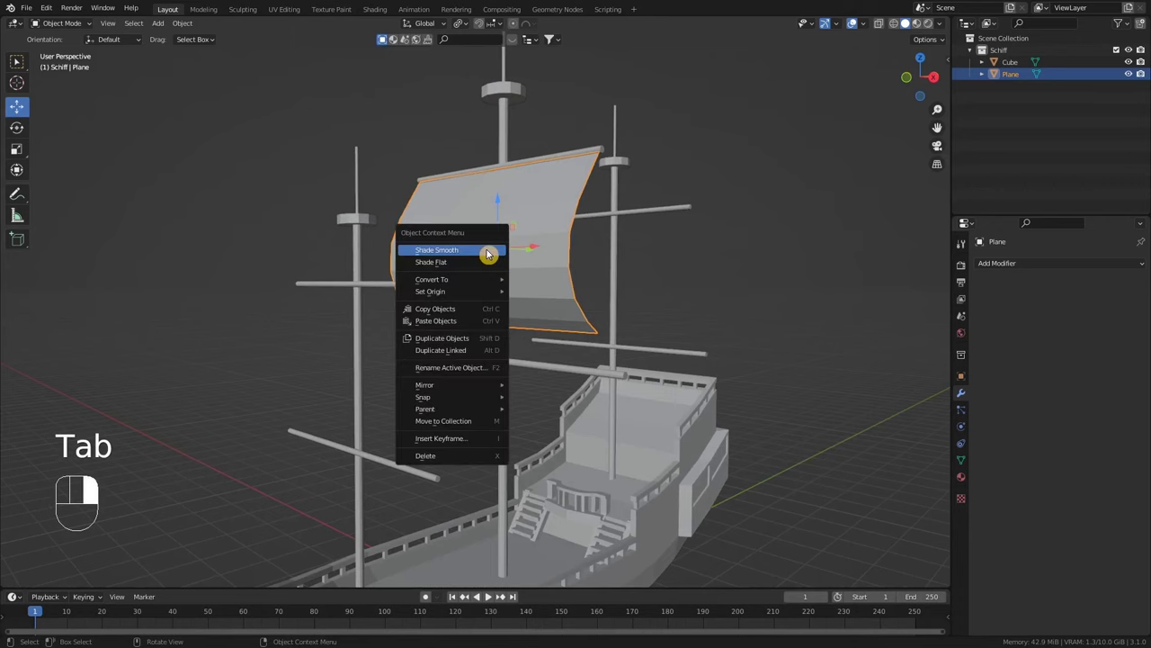
pyautogui.moveTo(492, 254); pyautogui.dragTo(548, 332)
pyautogui.moveTo(548, 332); pyautogui.dragTo(547, 322)
pyautogui.moveTo(520, 331); pyautogui.dragTo(532, 345)
pyautogui.moveTo(529, 334); pyautogui.dragTo(515, 330)
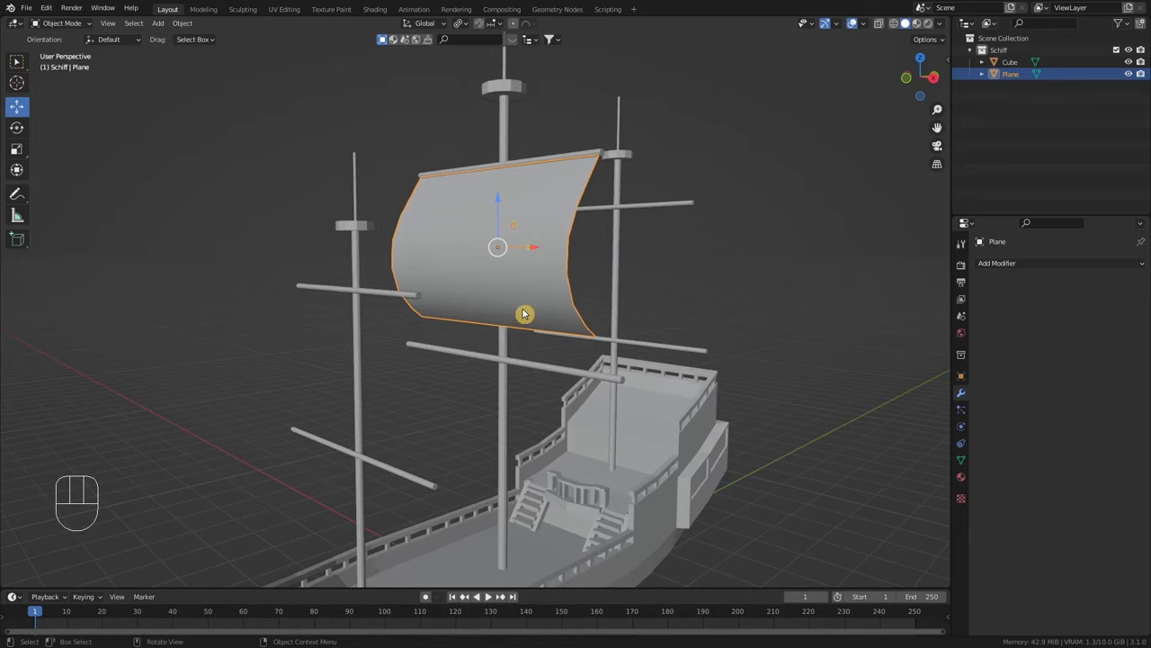
pyautogui.moveTo(531, 309); pyautogui.dragTo(536, 224)
pyautogui.moveTo(519, 140); pyautogui.dragTo(522, 192)
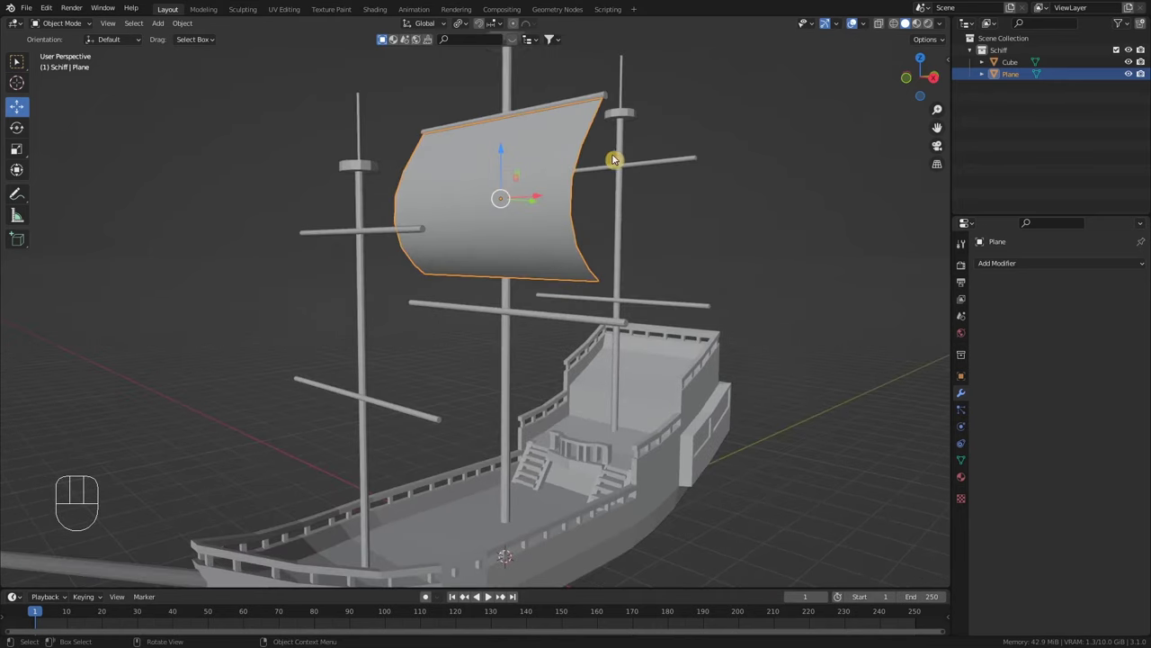
pyautogui.middleClick(584, 239)
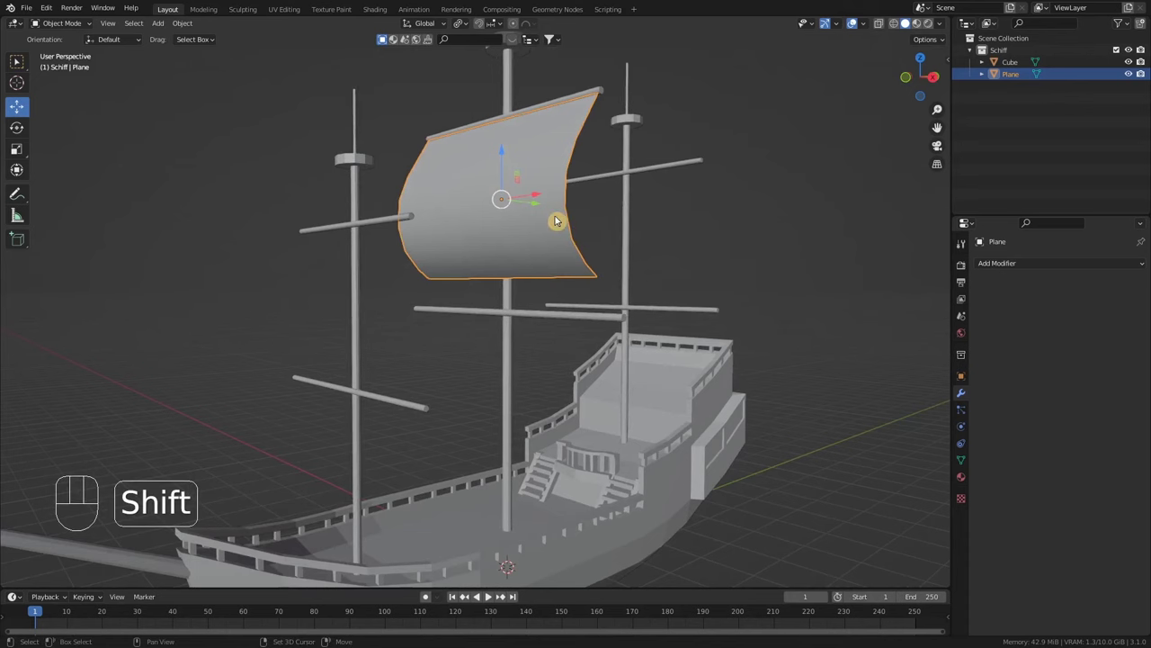
# Duplicate the sail lower on the main mast and rescale its height and width
pyautogui.press('shift+d')
pyautogui.moveTo(561, 221); pyautogui.dragTo(504, 178)
pyautogui.moveTo(505, 177); pyautogui.dragTo(509, 357)
pyautogui.moveTo(614, 396); pyautogui.dragTo(654, 388)
pyautogui.press('s')
pyautogui.press('z')
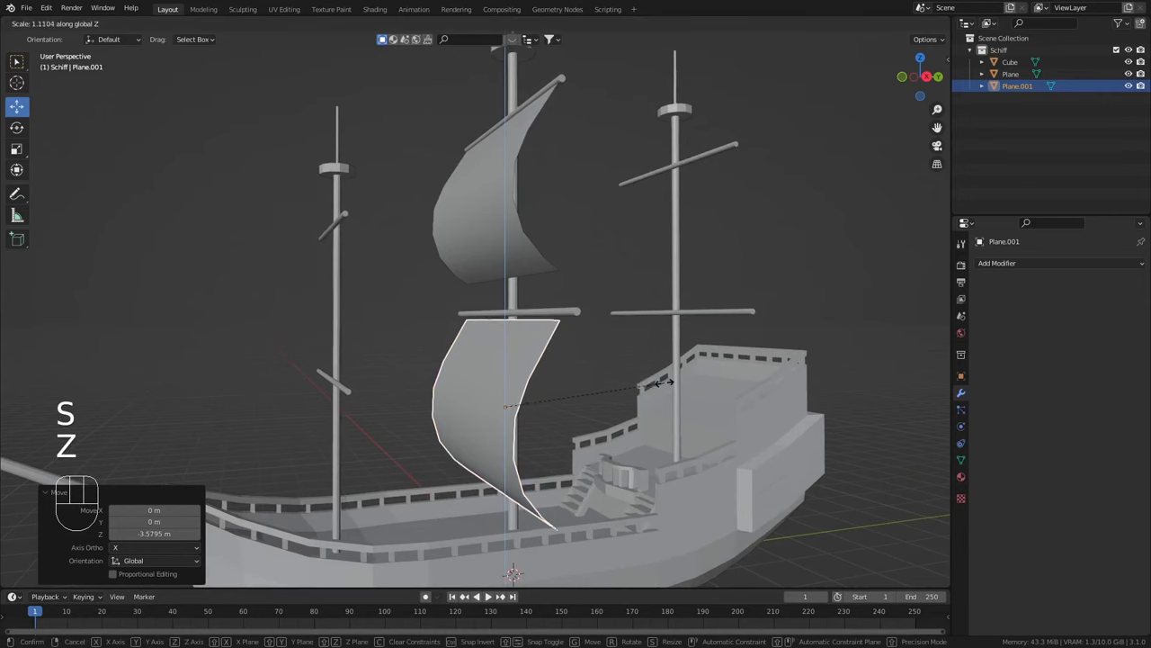
pyautogui.click(676, 390)
pyautogui.click(510, 360)
pyautogui.scroll(3)
pyautogui.moveTo(593, 386); pyautogui.dragTo(622, 394)
pyautogui.scroll(-3)
pyautogui.press('s')
pyautogui.press('x')
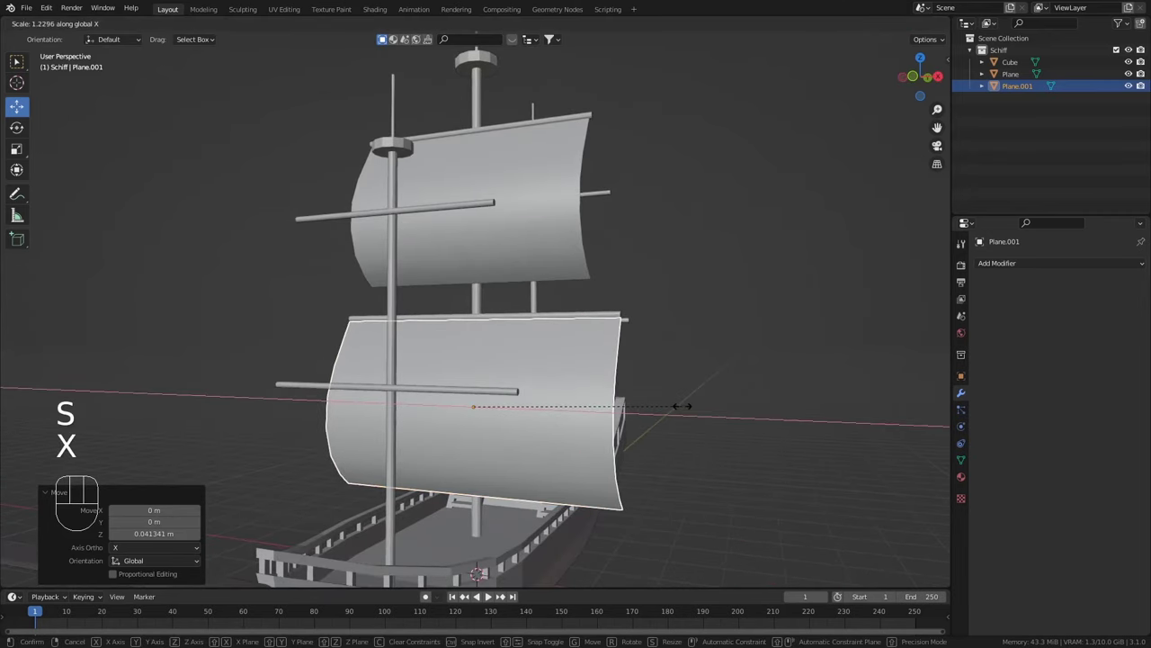
pyautogui.click(691, 414)
# Adjust the lower sail's height again and frame both main-mast sails
pyautogui.moveTo(680, 429); pyautogui.dragTo(619, 412)
pyautogui.middleClick(622, 444)
pyautogui.press('s')
pyautogui.press('z')
pyautogui.click(645, 467)
pyautogui.click(487, 357)
pyautogui.moveTo(583, 409); pyautogui.dragTo(540, 435)
pyautogui.scroll(3)
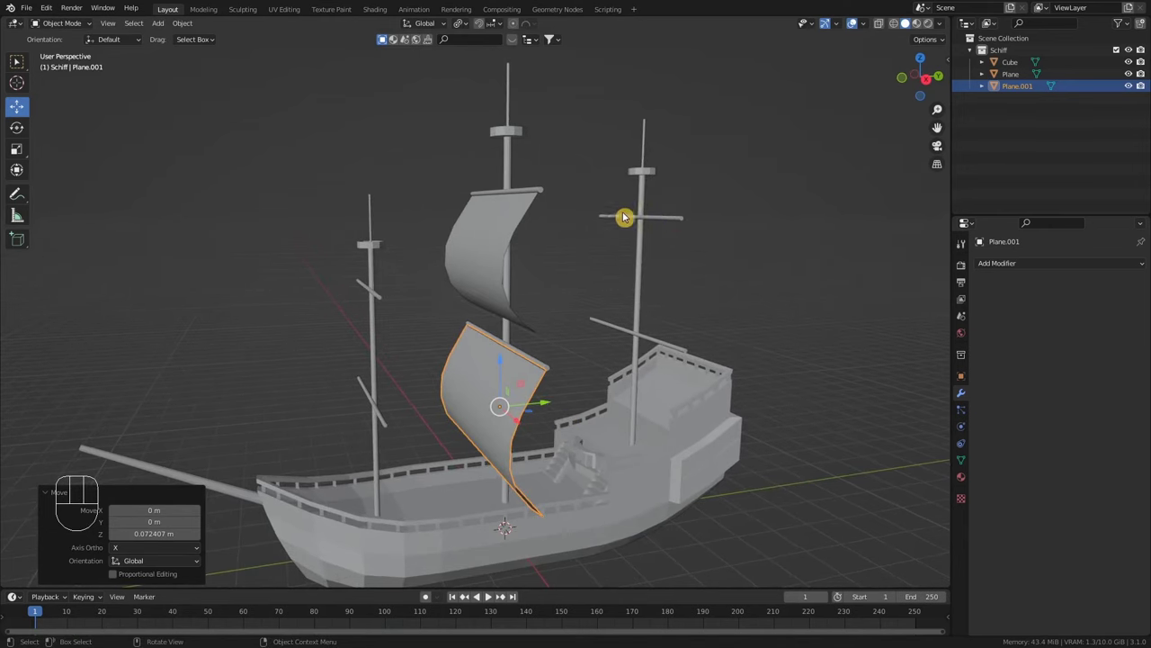
pyautogui.scroll(3)
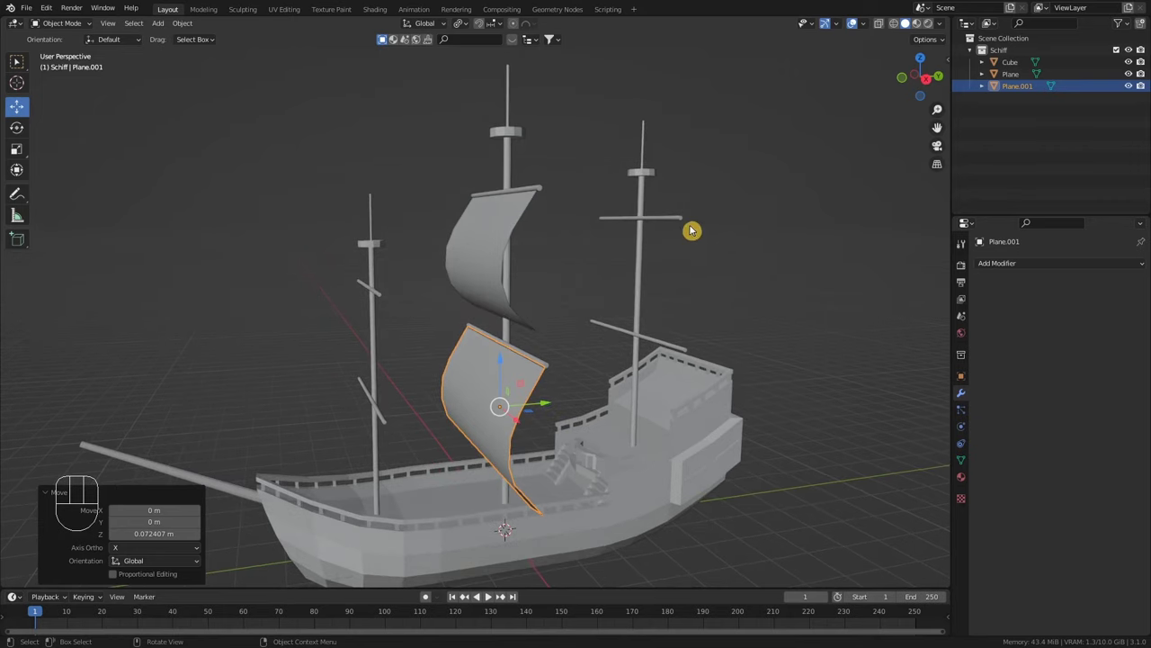
pyautogui.scroll(3)
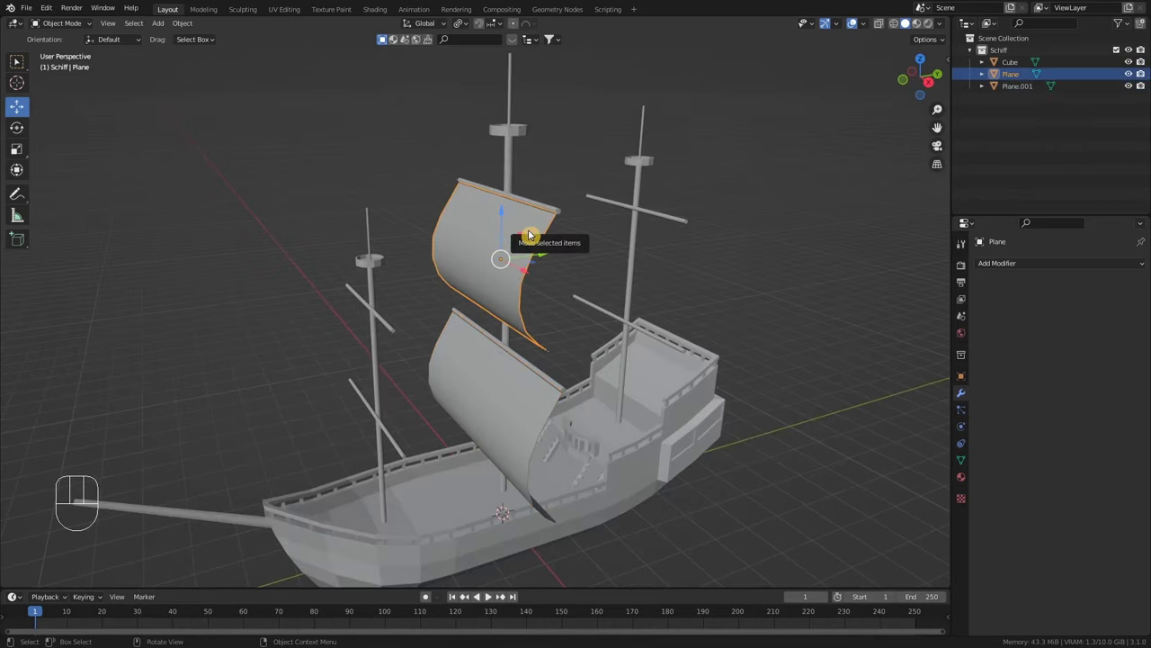
# Duplicate the curved sail and move the copy high onto the rear mast
pyautogui.press('shift+d')
pyautogui.moveTo(537, 238); pyautogui.dragTo(536, 261)
pyautogui.middleClick(537, 261)
pyautogui.moveTo(554, 266); pyautogui.dragTo(723, 243)
pyautogui.scroll(3)
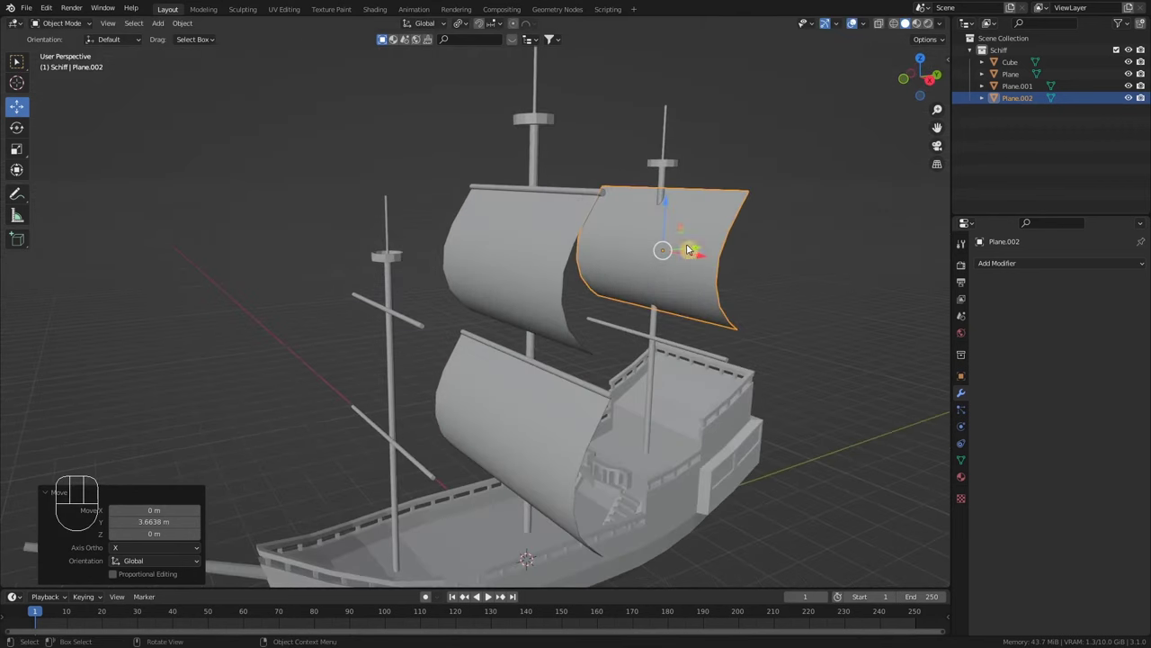
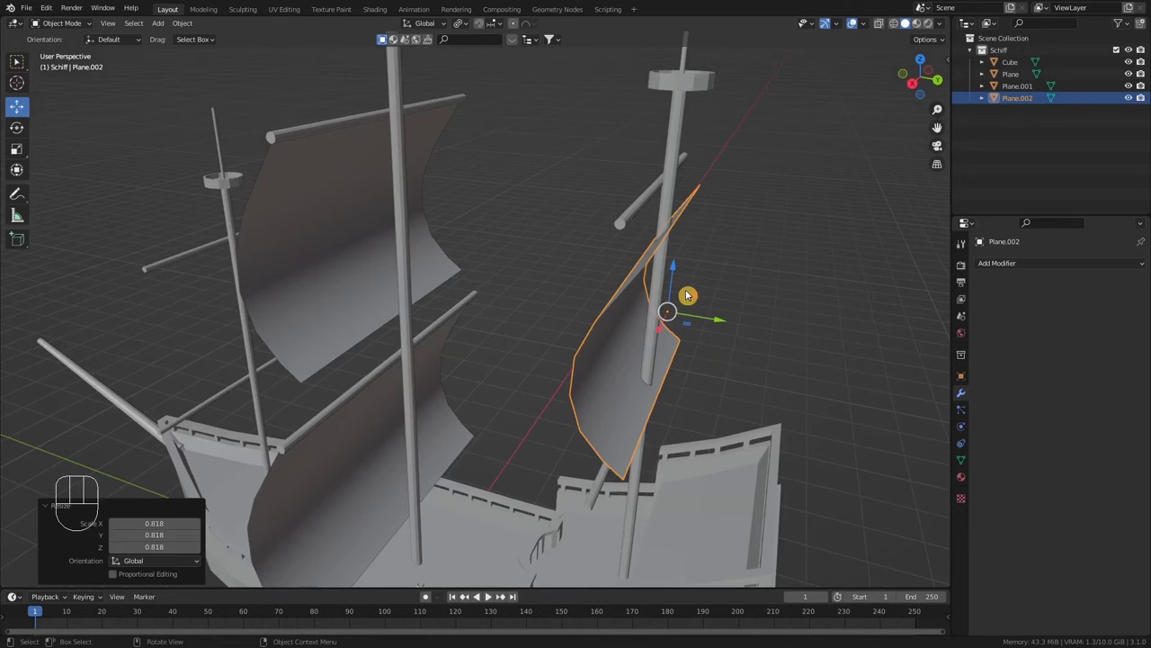
# Delete the misplaced copy and redo the upper rear sail scaled to 0.91
pyautogui.press('Delete')
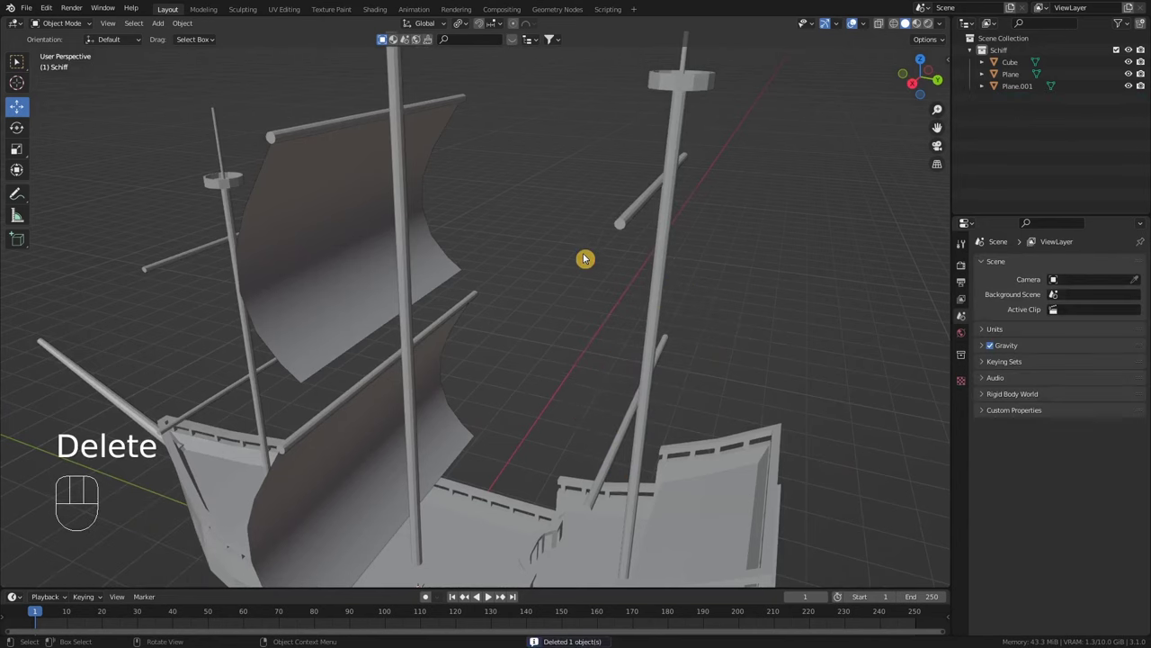
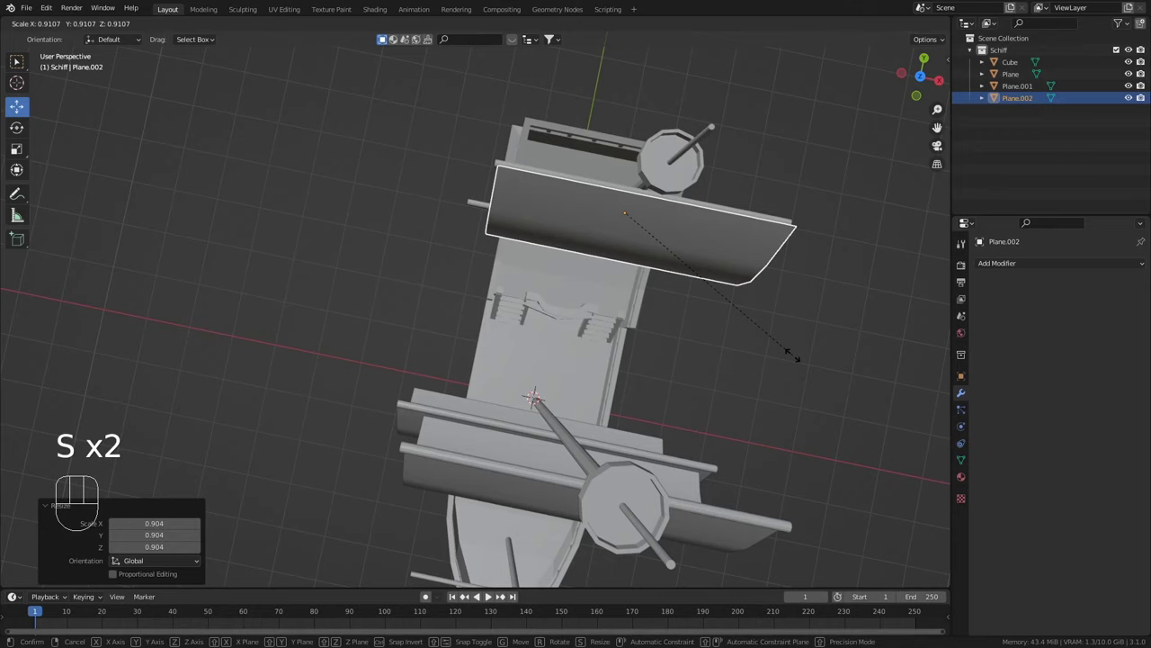
pyautogui.click(799, 361)
pyautogui.moveTo(798, 373); pyautogui.dragTo(748, 298)
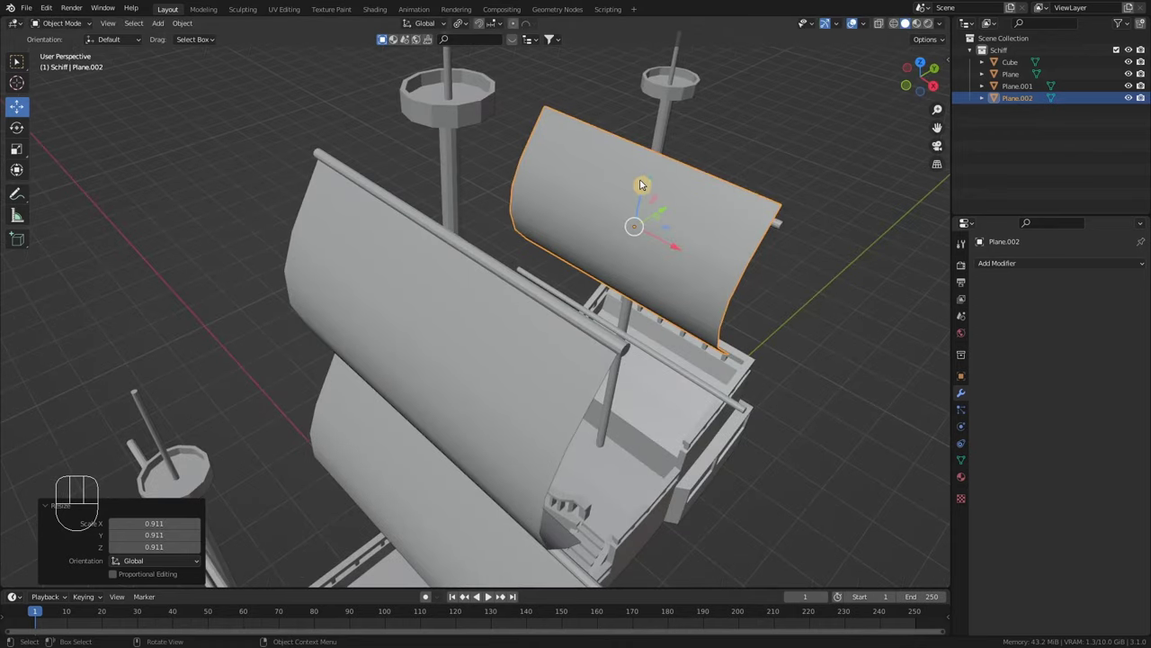
pyautogui.moveTo(646, 187); pyautogui.dragTo(655, 213)
pyautogui.moveTo(710, 244); pyautogui.dragTo(612, 210)
pyautogui.moveTo(689, 266); pyautogui.dragTo(691, 271)
pyautogui.moveTo(674, 320); pyautogui.dragTo(698, 292)
pyautogui.moveTo(693, 260); pyautogui.dragTo(698, 262)
pyautogui.moveTo(733, 328); pyautogui.dragTo(770, 320)
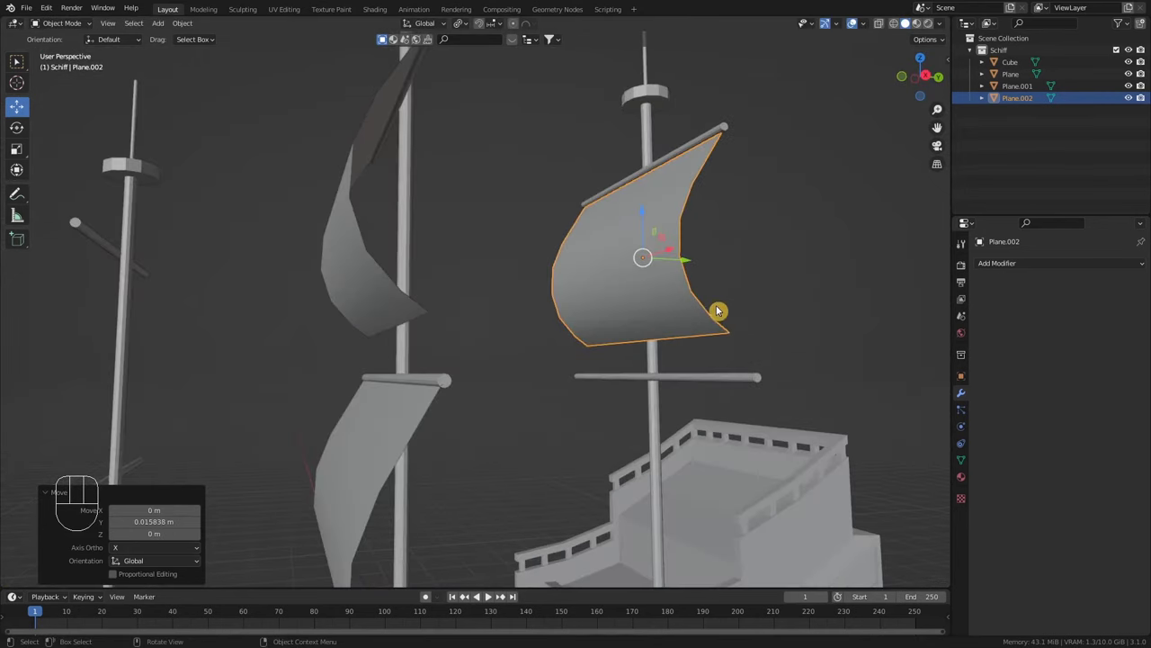
# Duplicate the upper rear sail lower on the rear mast, above the stern deck
pyautogui.press('shift+d')
pyautogui.moveTo(713, 307); pyautogui.dragTo(714, 285)
pyautogui.moveTo(630, 139); pyautogui.dragTo(635, 294)
pyautogui.moveTo(714, 324); pyautogui.dragTo(730, 318)
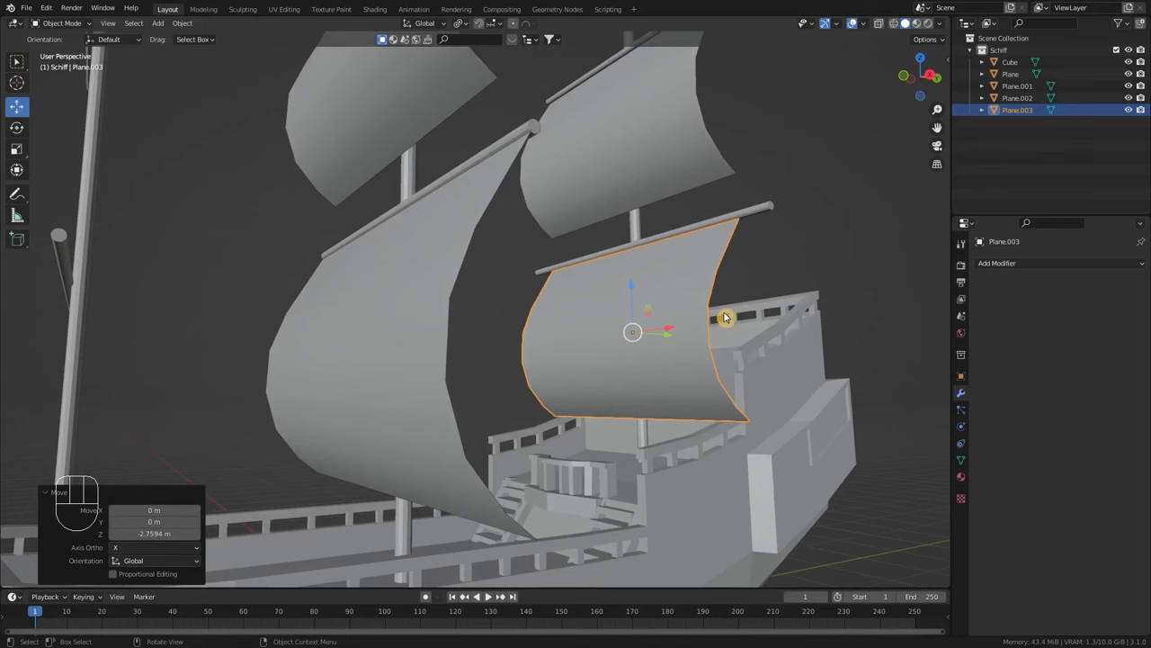
# Adjust the lower rear sail's height and width with S Z and S X scaling
pyautogui.press('s')
pyautogui.press('z')
pyautogui.click(824, 395)
pyautogui.click(635, 282)
pyautogui.middleClick(713, 299)
pyautogui.press('s')
pyautogui.press('x')
pyautogui.click(806, 332)
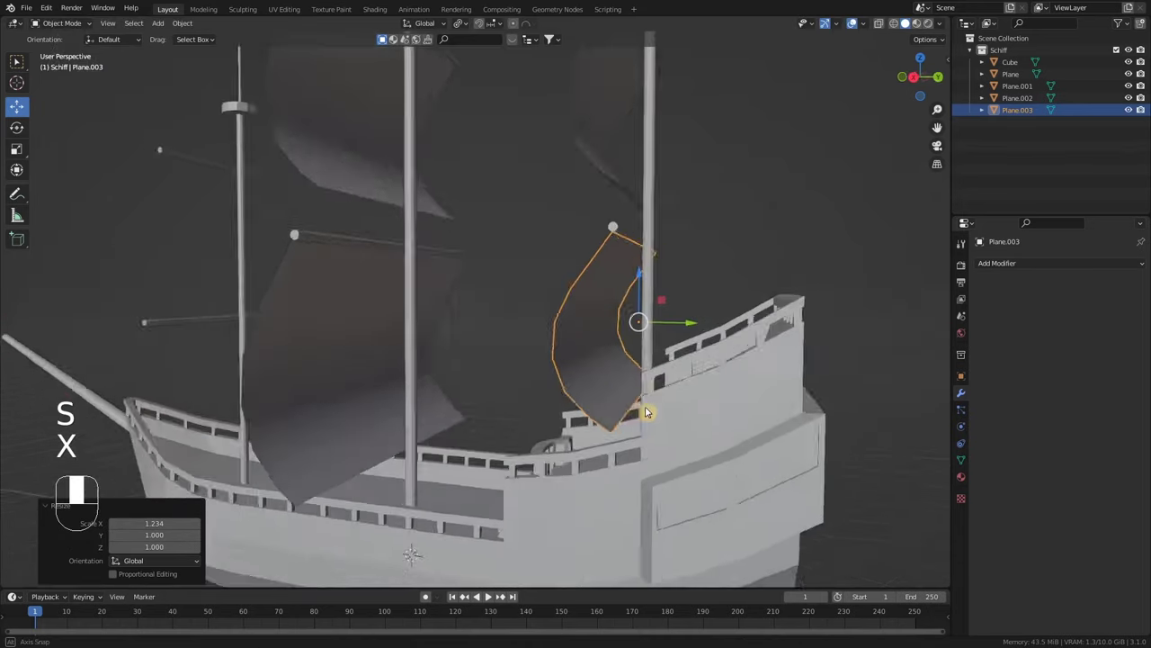
# From a side-on view, squash the lower rear sail to about 0.74 along Y
pyautogui.moveTo(620, 420); pyautogui.dragTo(710, 404)
pyautogui.scroll(-3)
pyautogui.moveTo(685, 387); pyautogui.dragTo(648, 393)
pyautogui.scroll(-3)
pyautogui.moveTo(672, 370); pyautogui.dragTo(702, 361)
pyautogui.moveTo(727, 371); pyautogui.dragTo(712, 375)
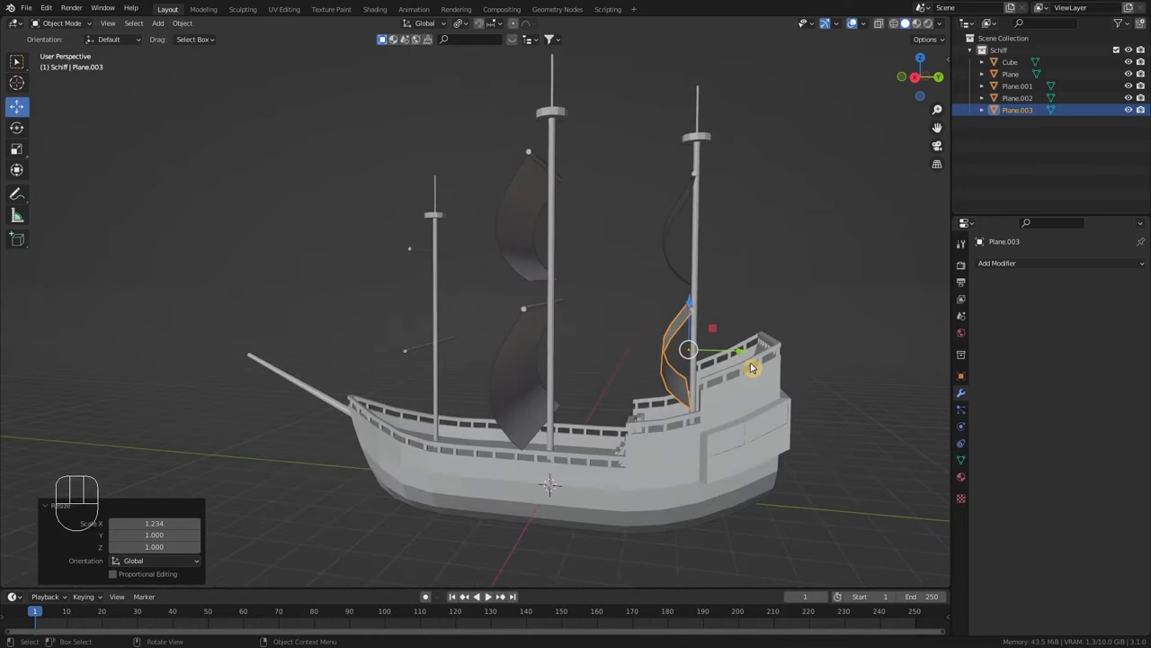
pyautogui.press('s')
pyautogui.press('y')
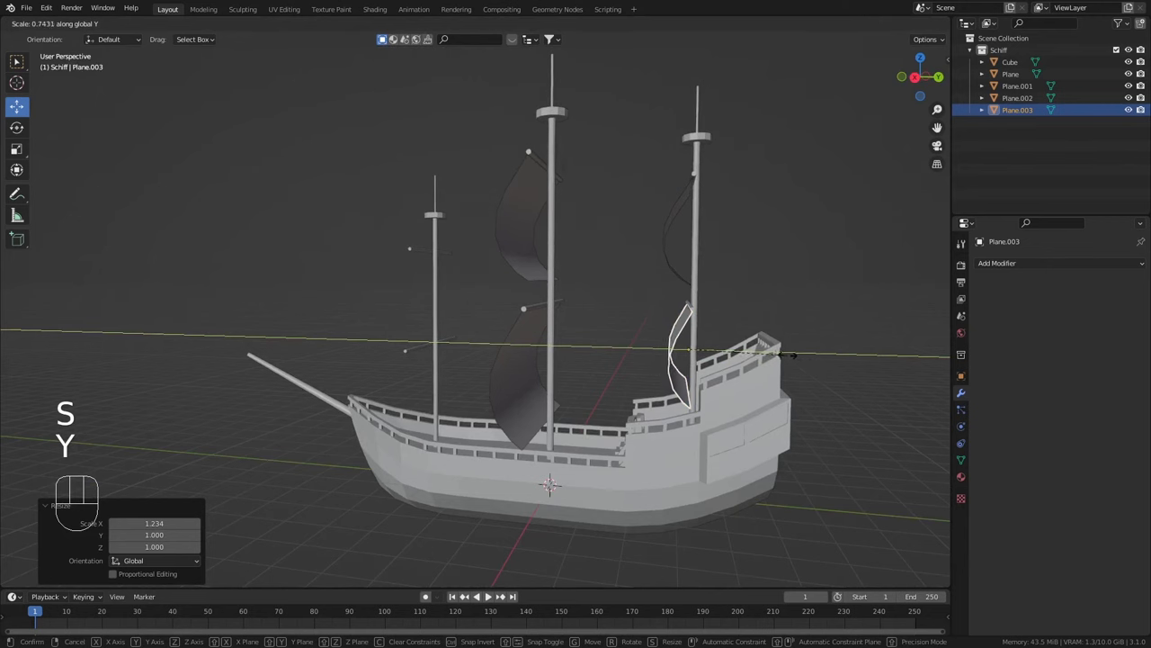
pyautogui.click(791, 361)
# Select the upper sail on the main mast, ready to copy it forward
pyautogui.moveTo(730, 386); pyautogui.dragTo(757, 395)
pyautogui.scroll(-3)
pyautogui.click(710, 221)
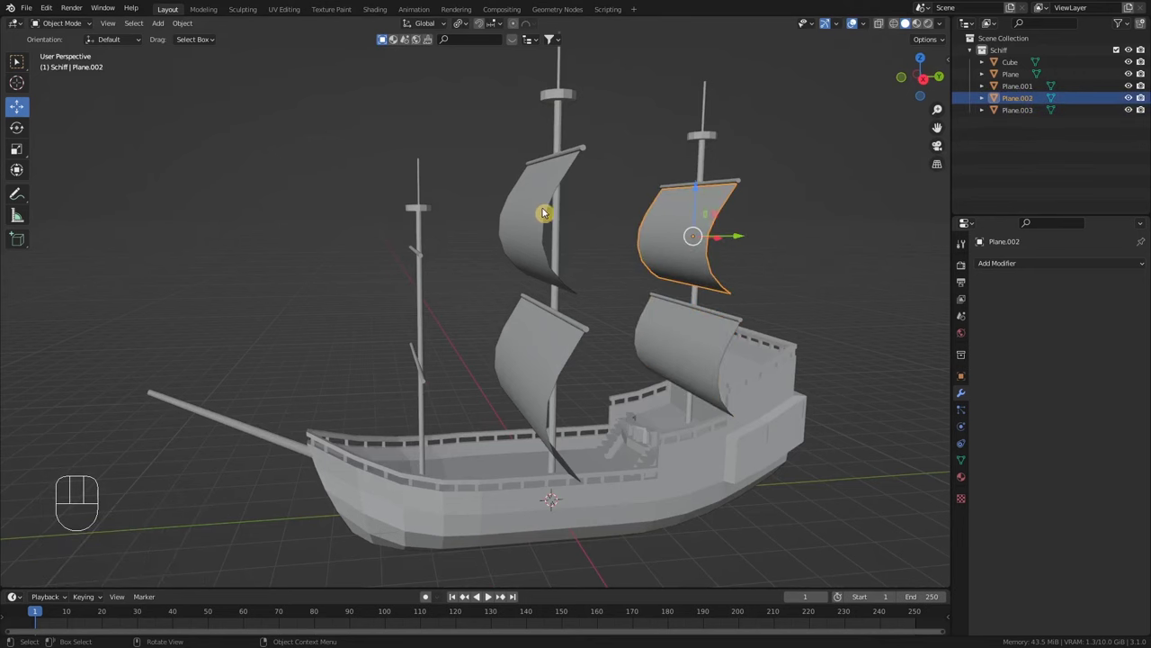
pyautogui.click(532, 211)
pyautogui.moveTo(562, 242); pyautogui.dragTo(646, 275)
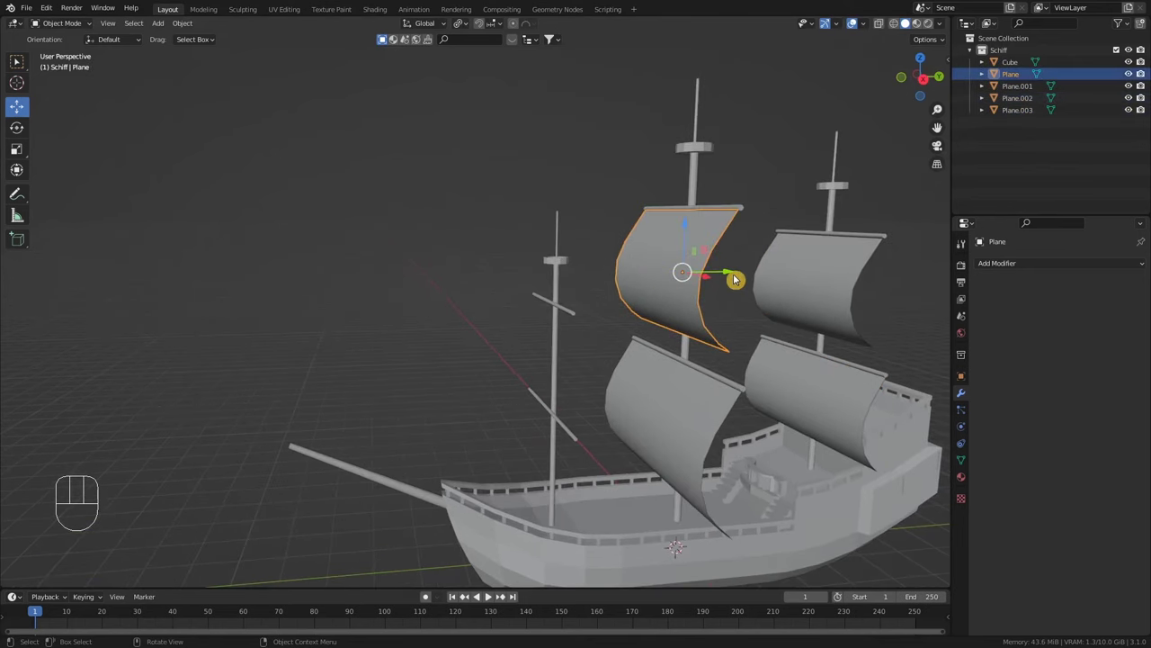
# Duplicate the upper main-mast sail and place the copy on the front mast
pyautogui.press('shift+d')
pyautogui.moveTo(741, 282); pyautogui.dragTo(729, 293)
pyautogui.middleClick(728, 293)
pyautogui.moveTo(744, 278); pyautogui.dragTo(602, 284)
pyautogui.scroll(3)
pyautogui.middleClick(547, 269)
pyautogui.scroll(-3)
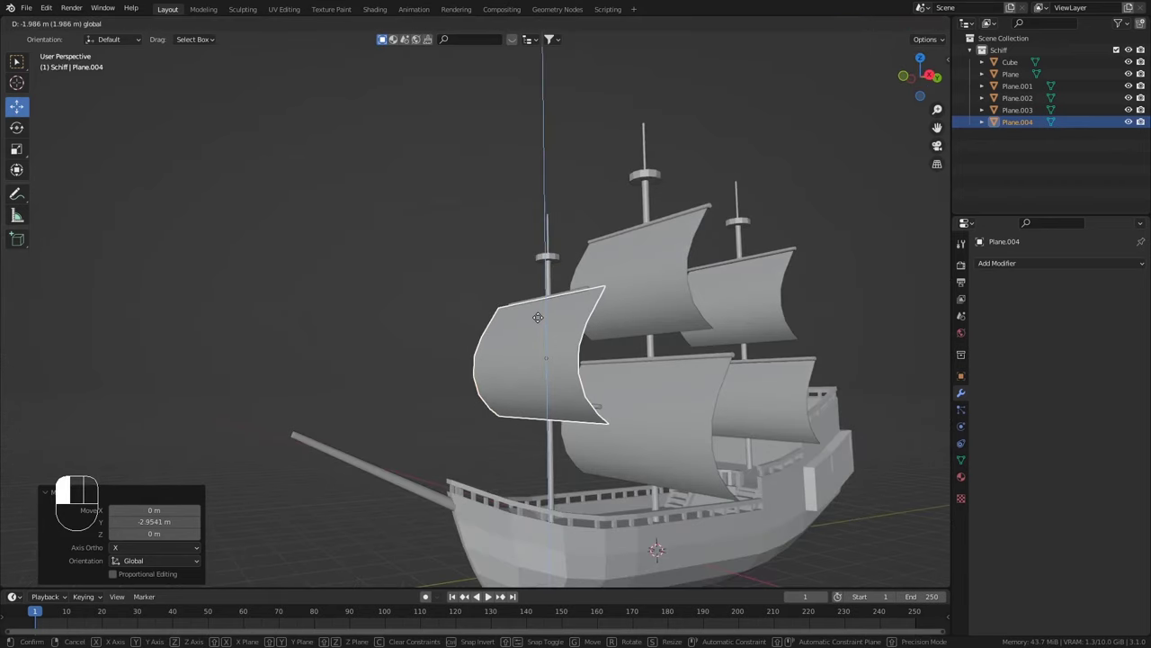
pyautogui.moveTo(578, 360); pyautogui.dragTo(662, 384)
pyautogui.press('s')
pyautogui.press('x')
pyautogui.click(684, 402)
# Shorten the new front sail vertically with an S Z scale
pyautogui.moveTo(657, 449); pyautogui.dragTo(585, 413)
pyautogui.middleClick(555, 354)
pyautogui.moveTo(551, 314); pyautogui.dragTo(551, 300)
pyautogui.press('s')
pyautogui.press('z')
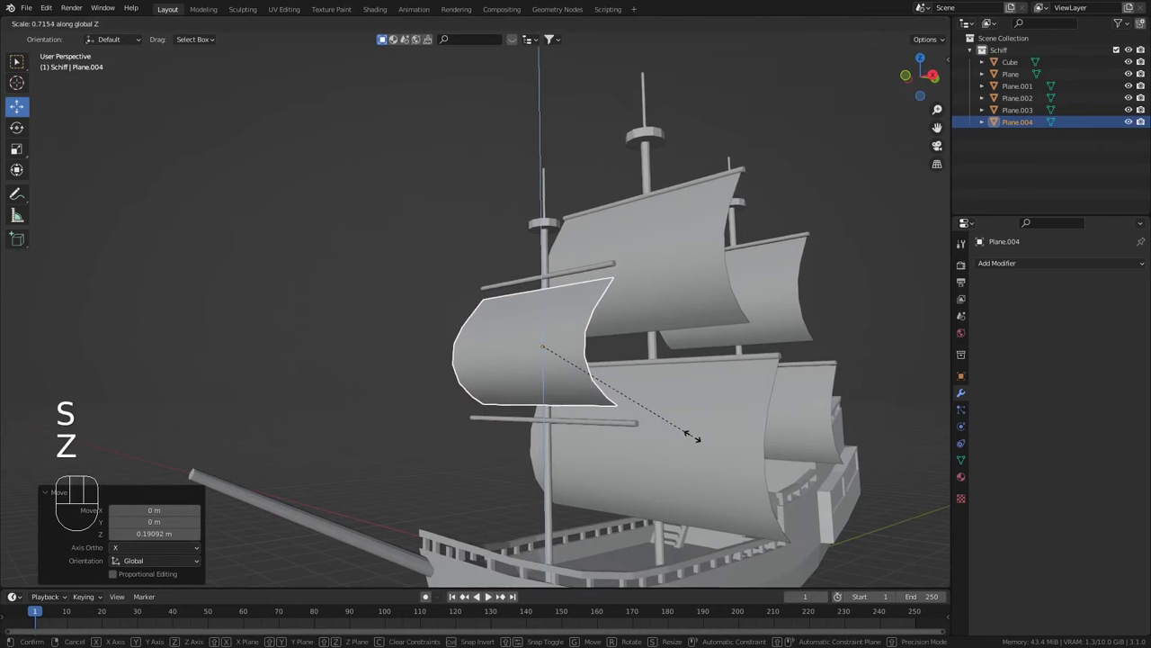
pyautogui.click(698, 442)
# Make the front sail's curve shallower with an S Y scale
pyautogui.moveTo(549, 304); pyautogui.dragTo(554, 292)
pyautogui.moveTo(725, 396); pyautogui.dragTo(652, 395)
pyautogui.moveTo(573, 358); pyautogui.dragTo(602, 366)
pyautogui.scroll(3)
pyautogui.scroll(-3)
pyautogui.press('s')
pyautogui.press('y')
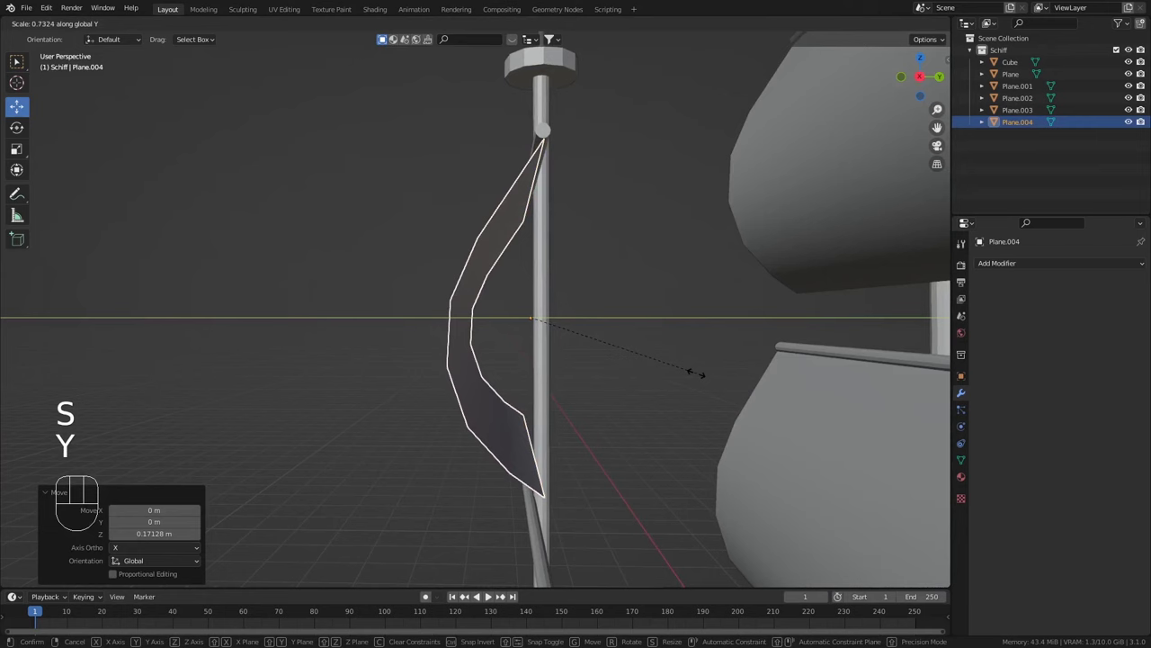
pyautogui.click(684, 378)
# Duplicate the upper front sail and drop the copy lower on the front mast
pyautogui.moveTo(605, 418); pyautogui.dragTo(650, 418)
pyautogui.scroll(-3)
pyautogui.moveTo(647, 431); pyautogui.dragTo(652, 373)
pyautogui.press('shift+d')
pyautogui.moveTo(597, 289); pyautogui.dragTo(575, 206)
pyautogui.moveTo(575, 206); pyautogui.dragTo(573, 351)
pyautogui.scroll(3)
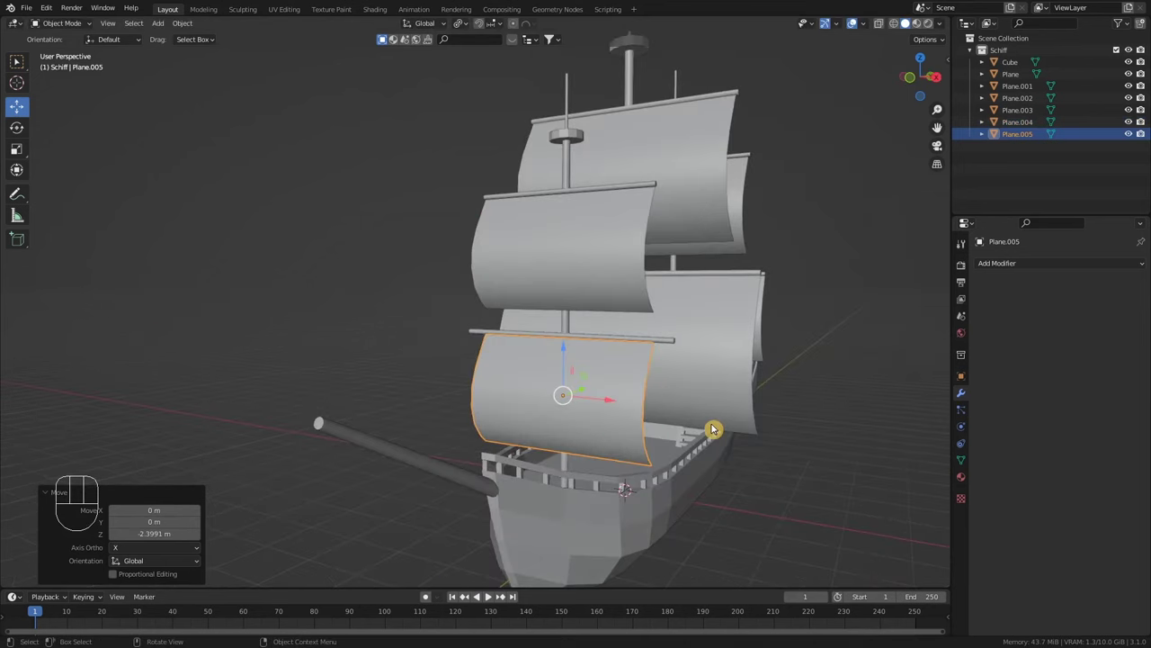
# Shrink the lower front sail along X and orbit to check all six sails' proportions
pyautogui.press('s')
pyautogui.press('x')
pyautogui.click(748, 433)
pyautogui.moveTo(761, 480); pyautogui.dragTo(728, 470)
pyautogui.moveTo(754, 412); pyautogui.dragTo(735, 437)
pyautogui.moveTo(740, 455); pyautogui.dragTo(690, 445)
pyautogui.scroll(-3)
pyautogui.scroll(3)
pyautogui.scroll(-3)
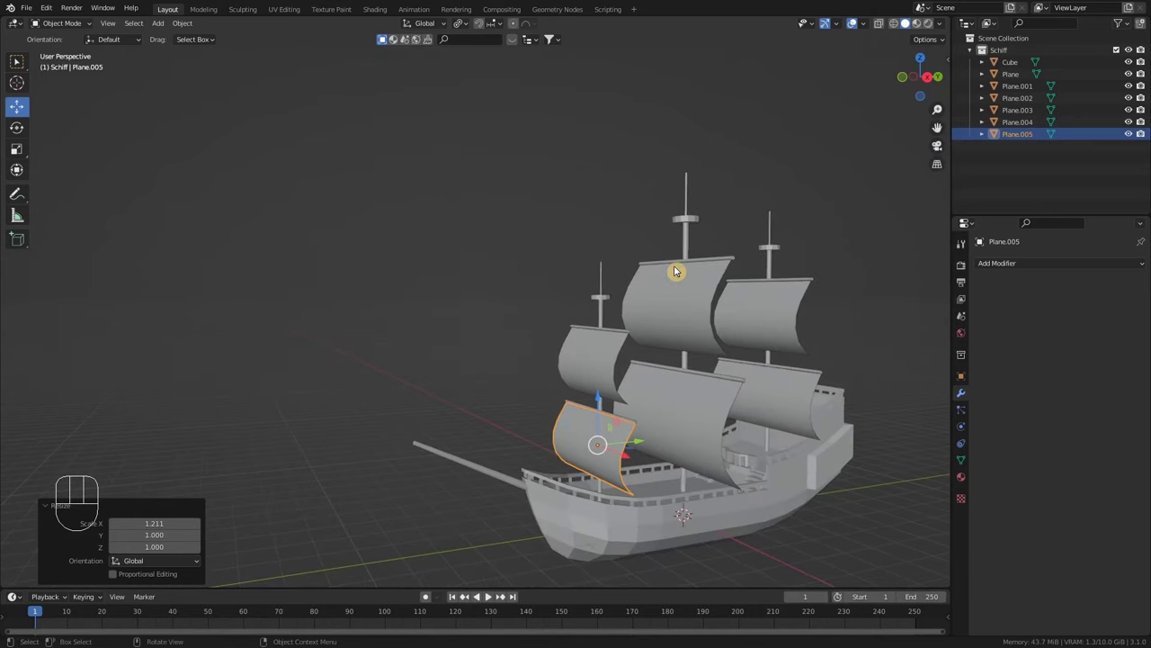
pyautogui.moveTo(709, 341); pyautogui.dragTo(696, 347)
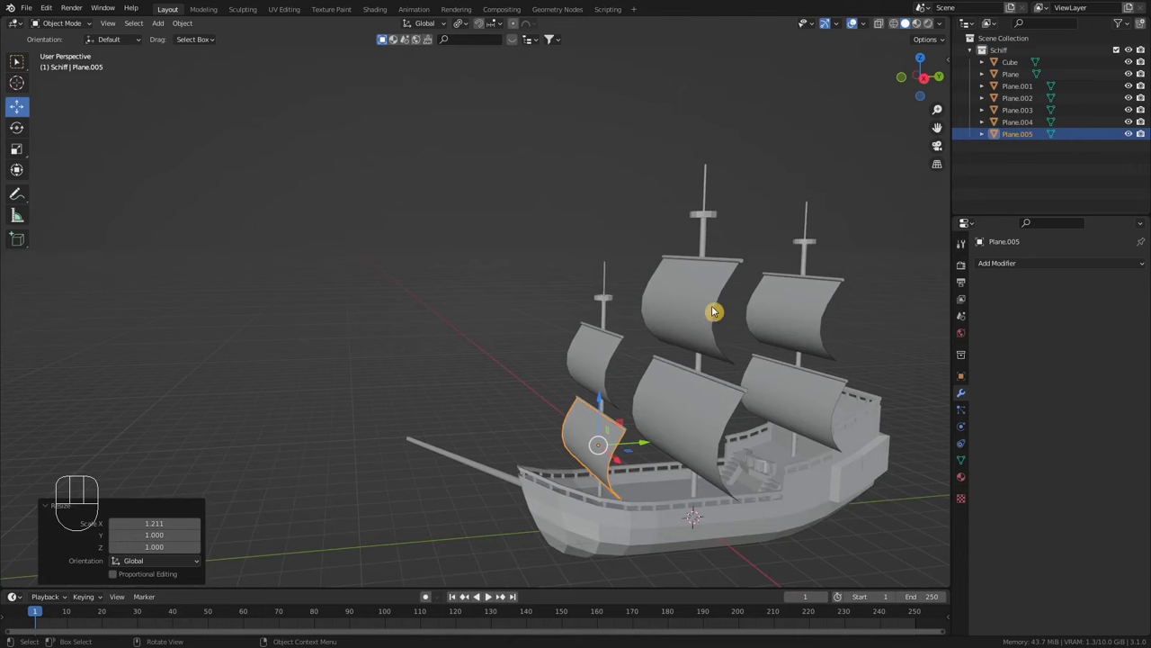
pyautogui.scroll(3)
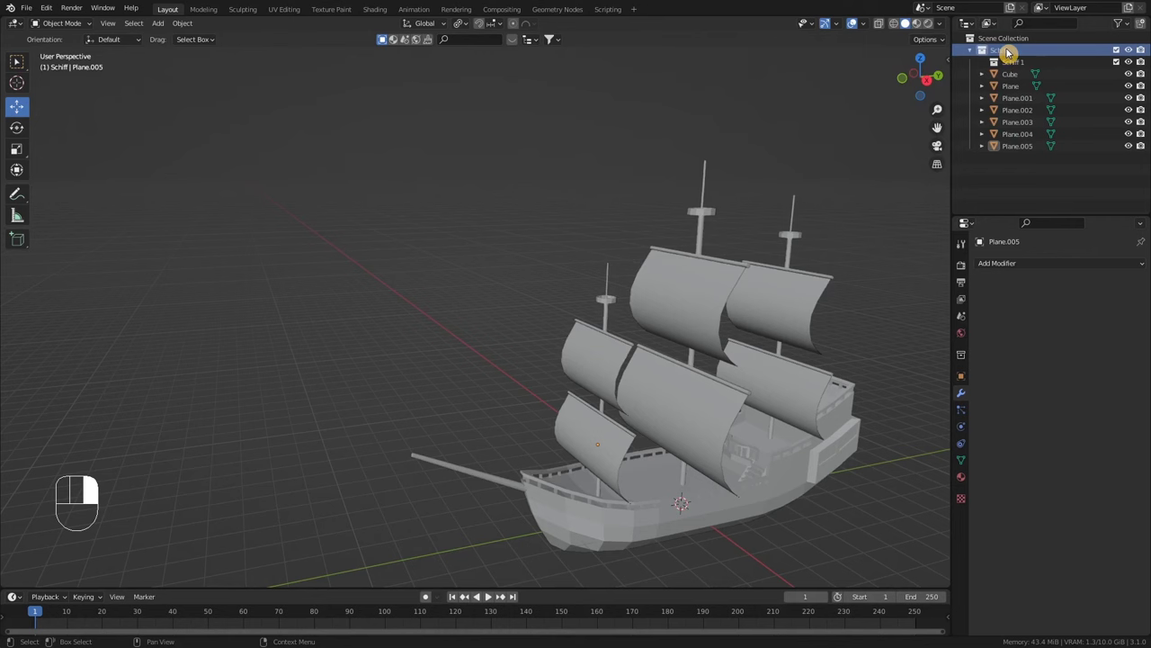
# Drag Plane to Plane.005 into the Segel collection under Schiff and collapse it
pyautogui.moveTo(1019, 69); pyautogui.dragTo(1018, 80)
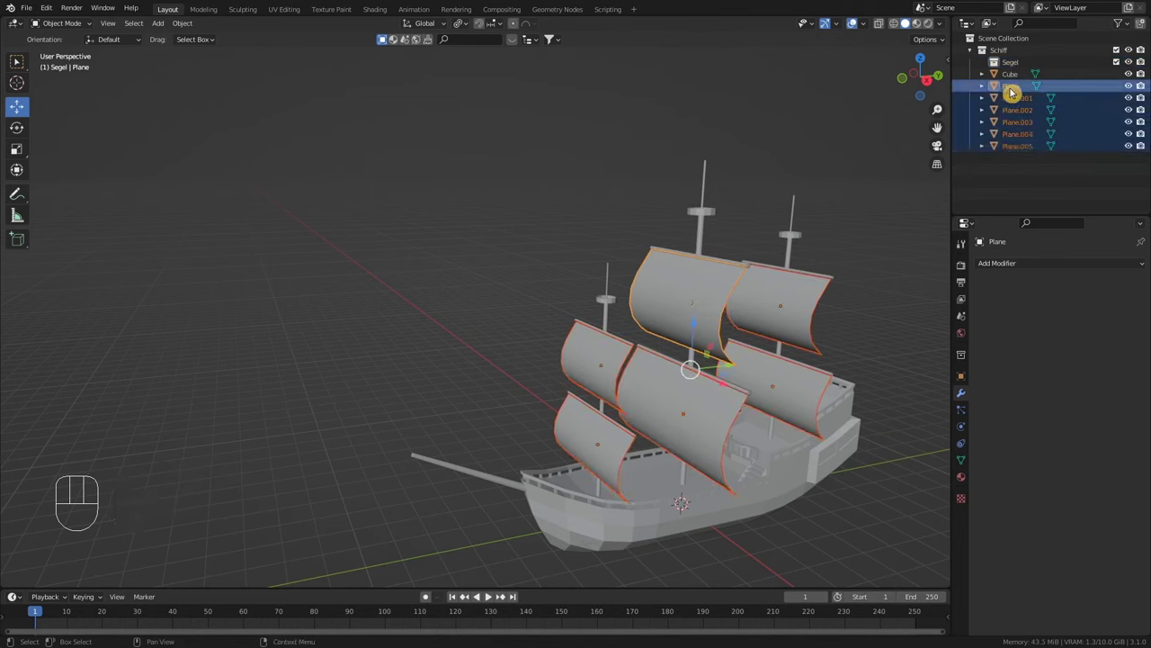
pyautogui.moveTo(1018, 96); pyautogui.dragTo(1033, 71)
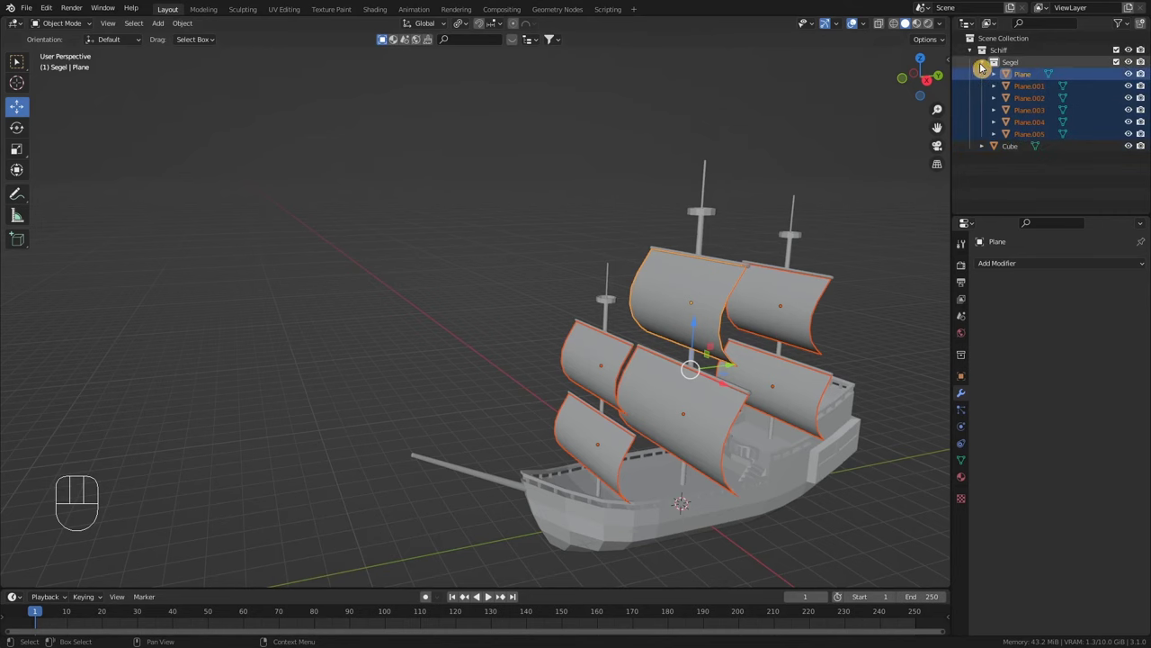
pyautogui.click(989, 68)
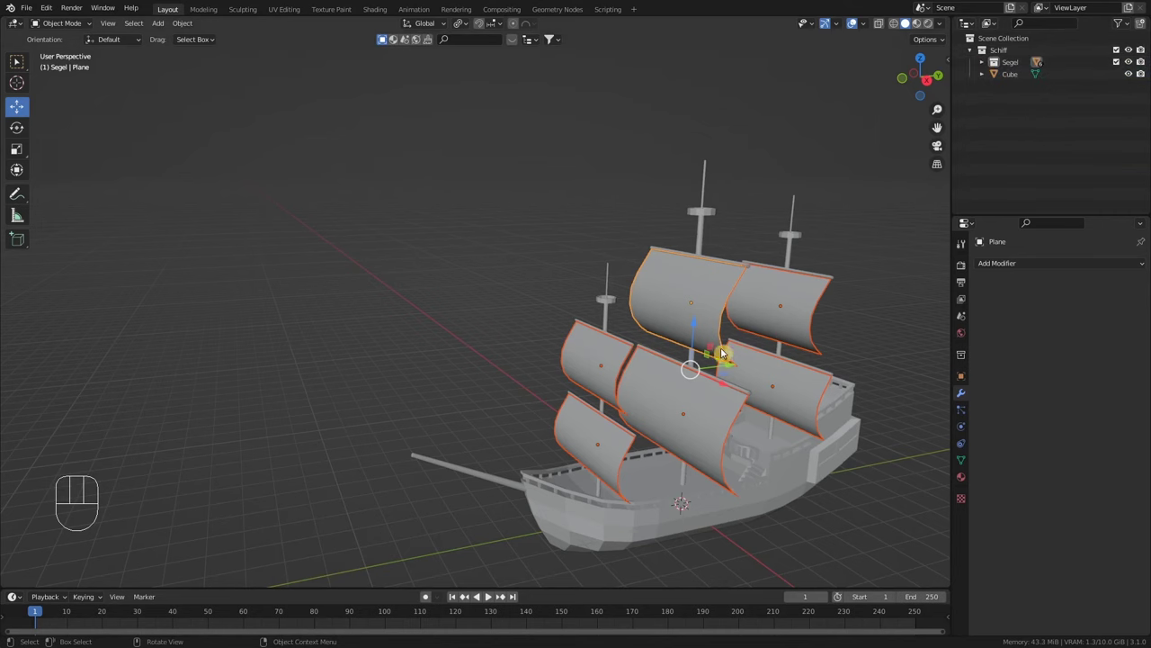
pyautogui.moveTo(626, 377); pyautogui.dragTo(635, 340)
pyautogui.moveTo(698, 352); pyautogui.dragTo(676, 339)
pyautogui.moveTo(735, 305); pyautogui.dragTo(713, 357)
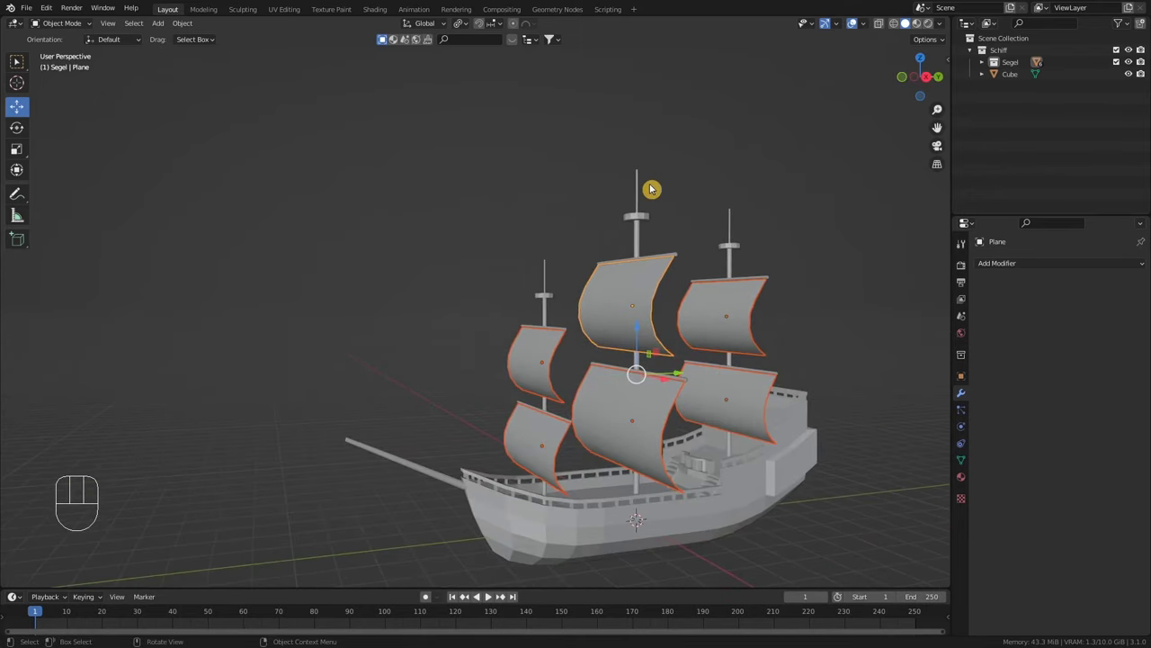
pyautogui.middleClick(650, 217)
pyautogui.middleClick(697, 348)
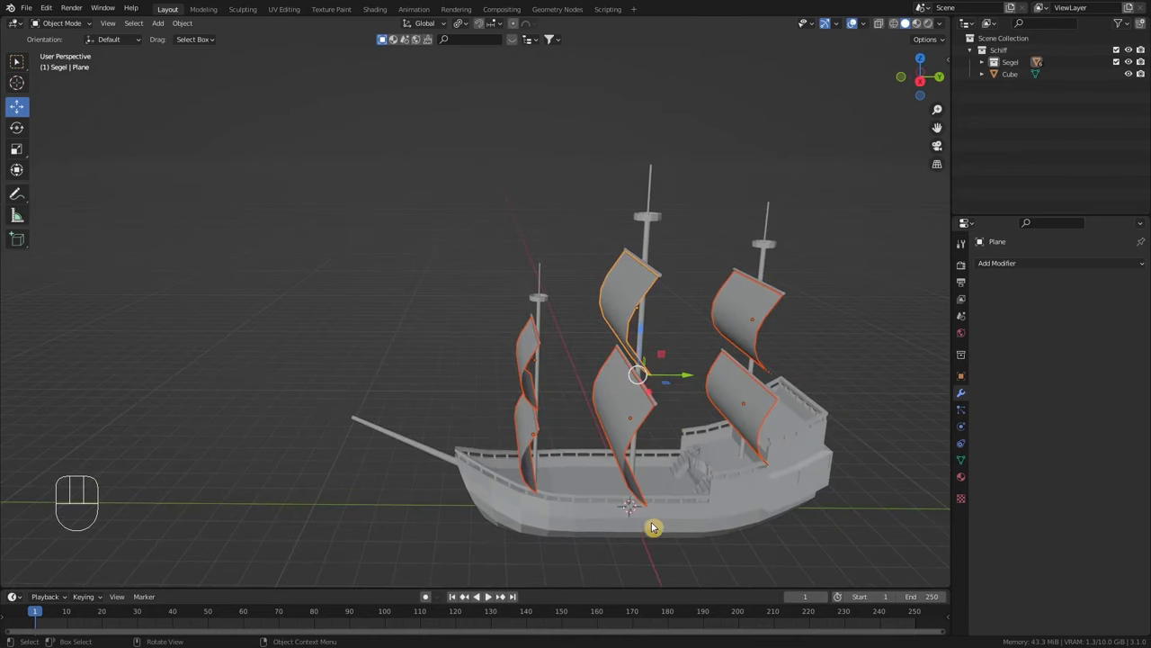
# Add a plane for the flag and rotate it 90° about Y to stand upright
pyautogui.press('shift+a')
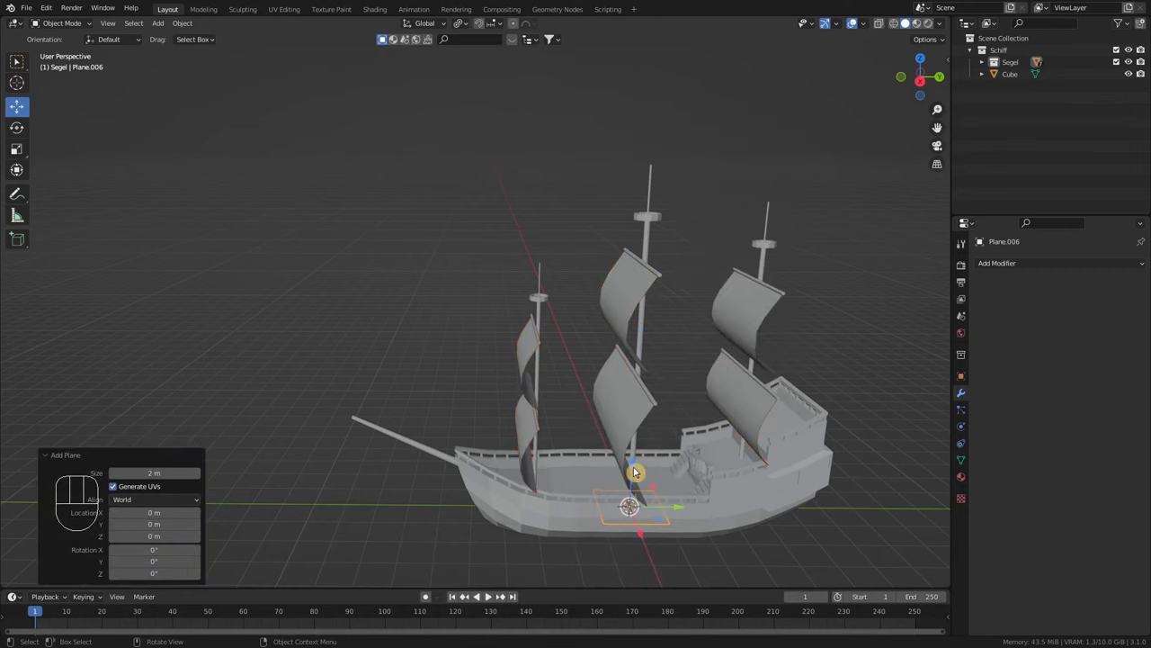
pyautogui.moveTo(639, 470); pyautogui.dragTo(687, 141)
pyautogui.scroll(3)
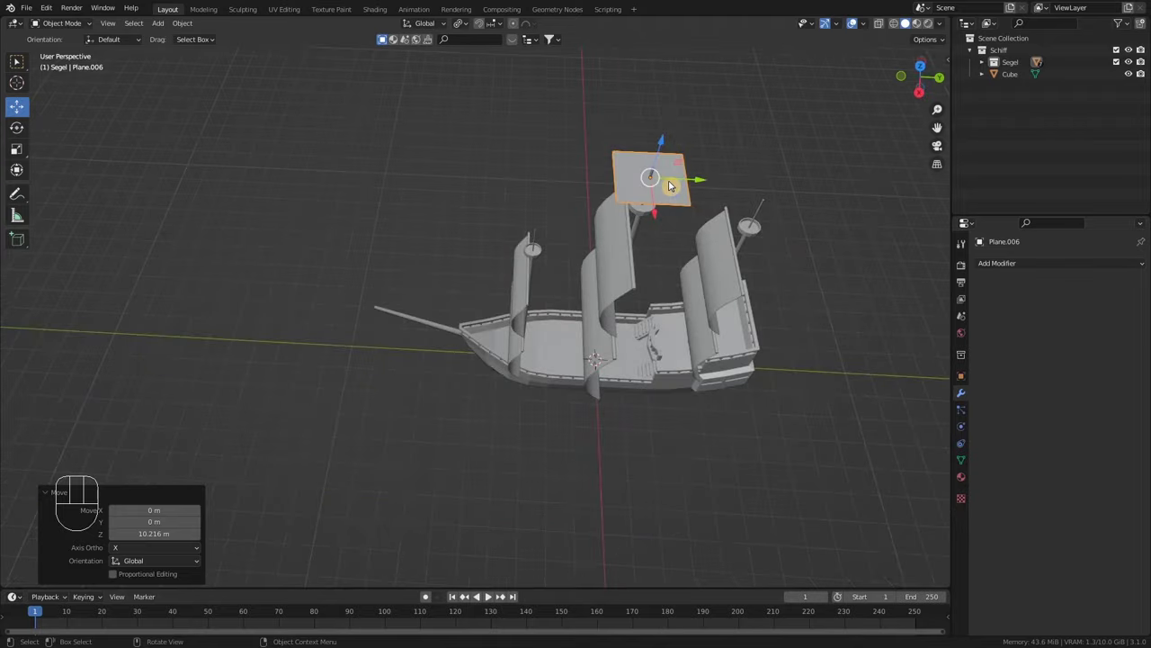
pyautogui.moveTo(643, 216); pyautogui.dragTo(640, 168)
pyautogui.moveTo(641, 172); pyautogui.dragTo(637, 221)
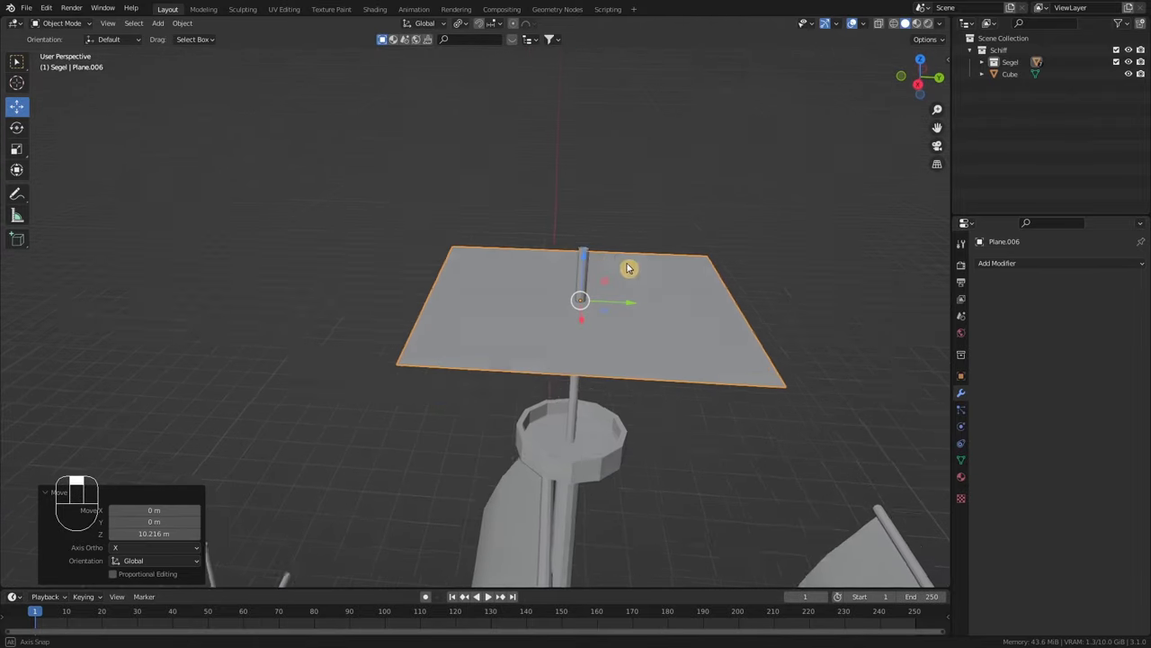
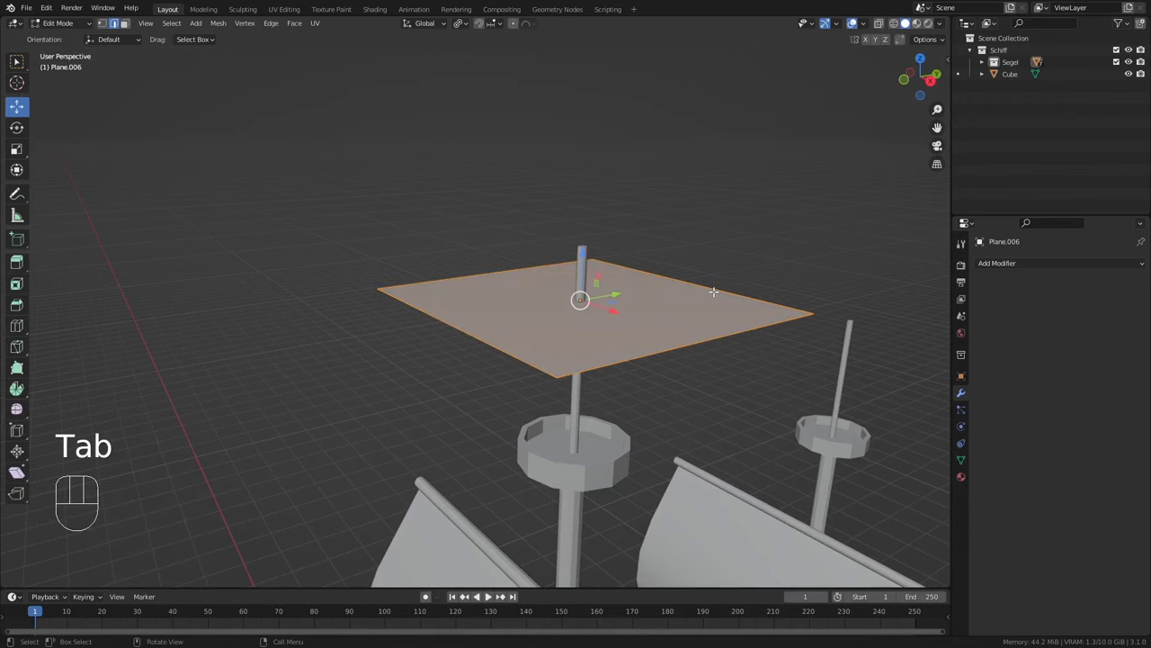
pyautogui.press('r')
pyautogui.press('y')
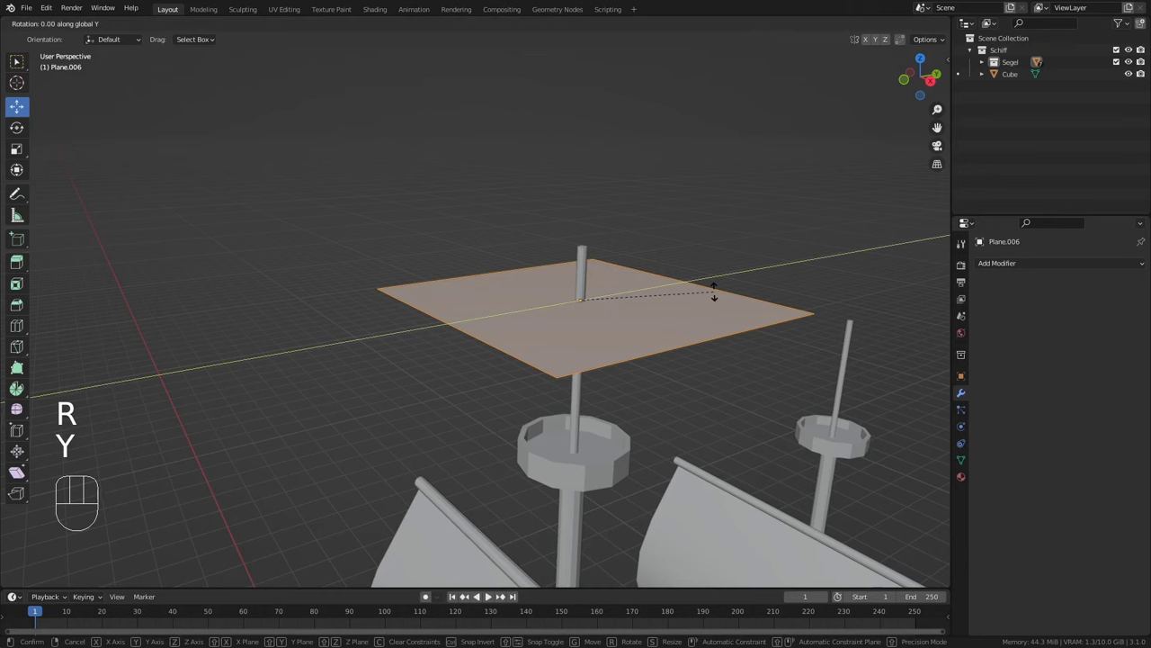
pyautogui.press('KP_9')
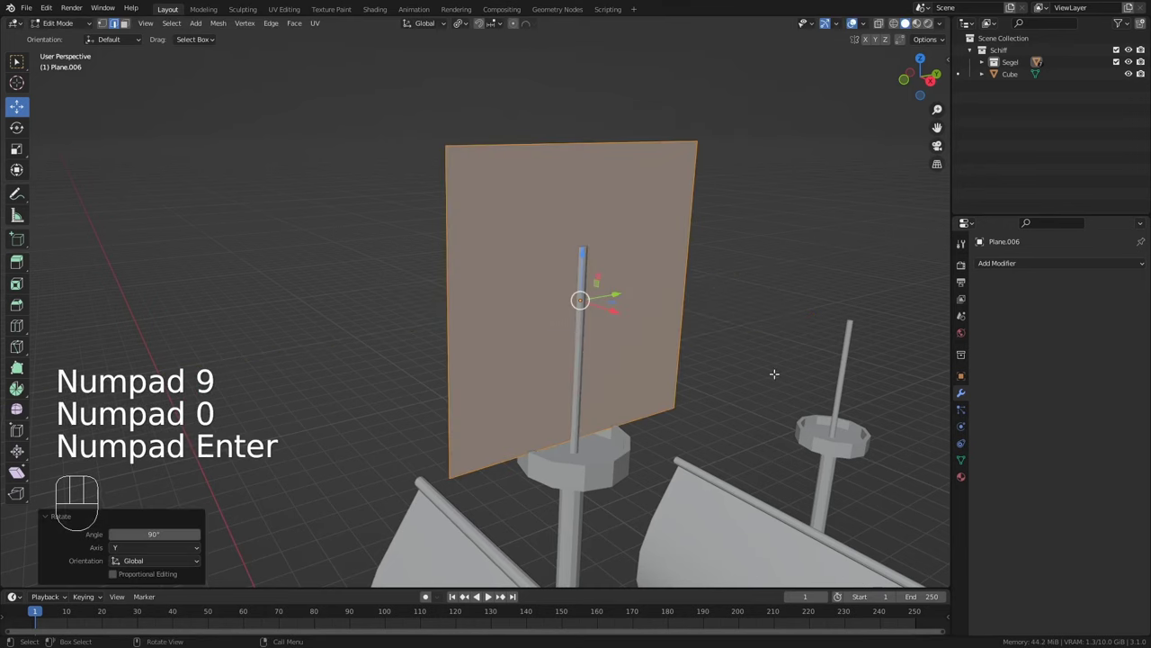
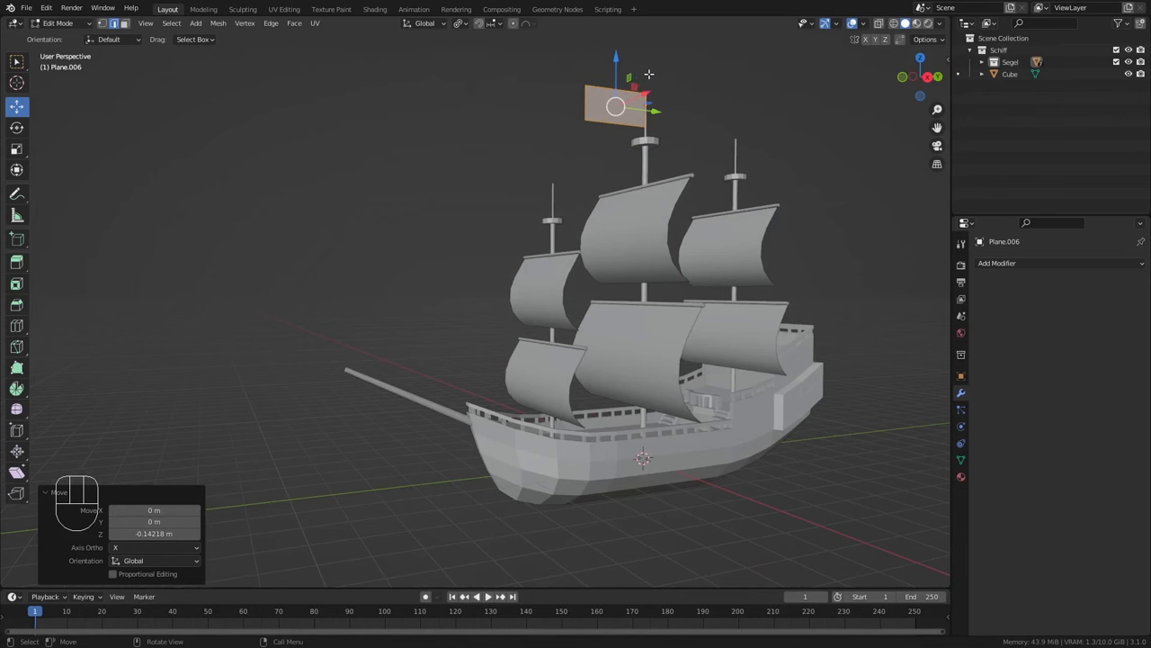
pyautogui.press('Tab')
pyautogui.moveTo(621, 292); pyautogui.dragTo(638, 298)
pyautogui.moveTo(637, 427); pyautogui.dragTo(637, 414)
pyautogui.moveTo(644, 458); pyautogui.dragTo(612, 408)
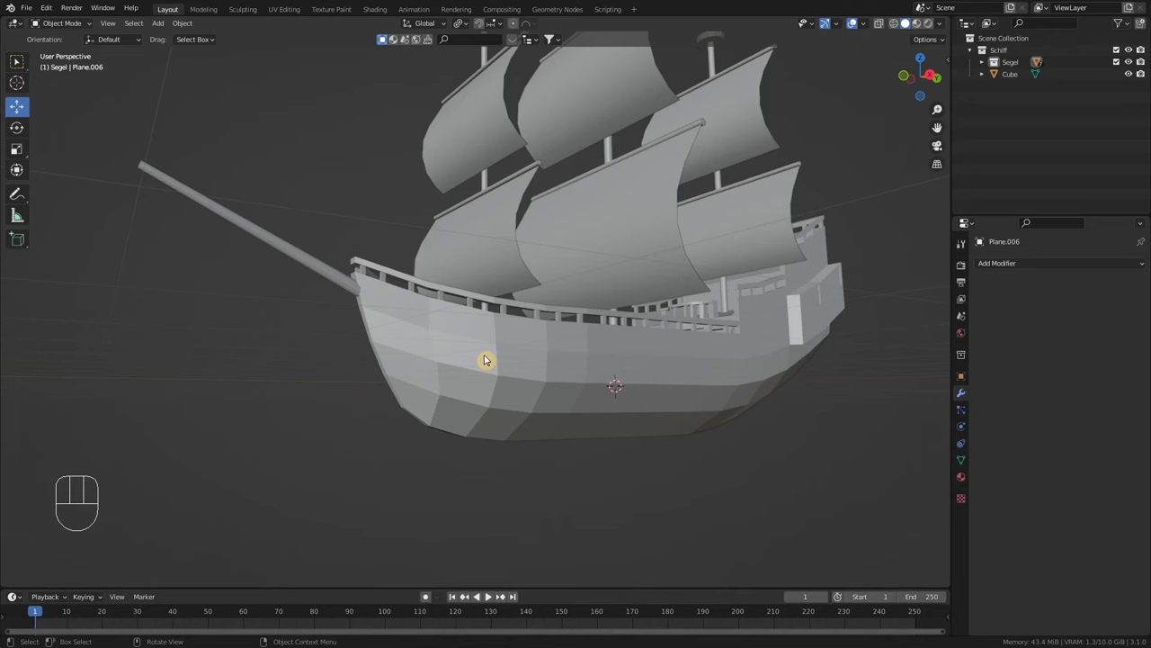
pyautogui.middleClick(497, 365)
pyautogui.click(501, 353)
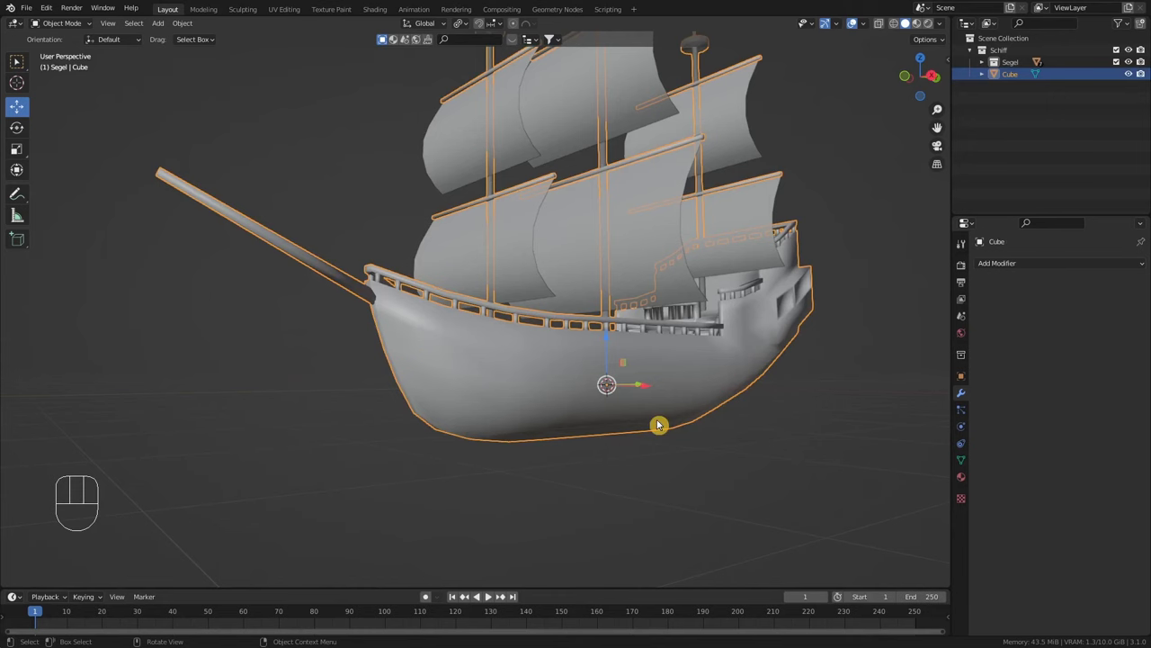
pyautogui.moveTo(730, 367); pyautogui.dragTo(707, 369)
pyautogui.moveTo(722, 363); pyautogui.dragTo(673, 375)
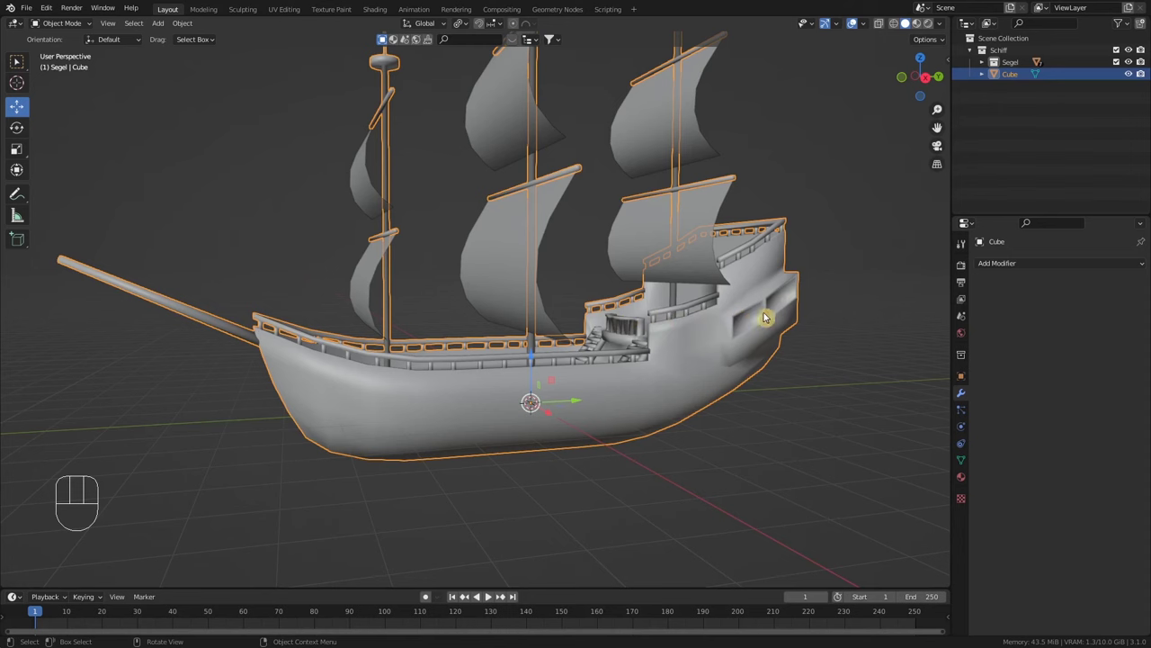
pyautogui.middleClick(723, 339)
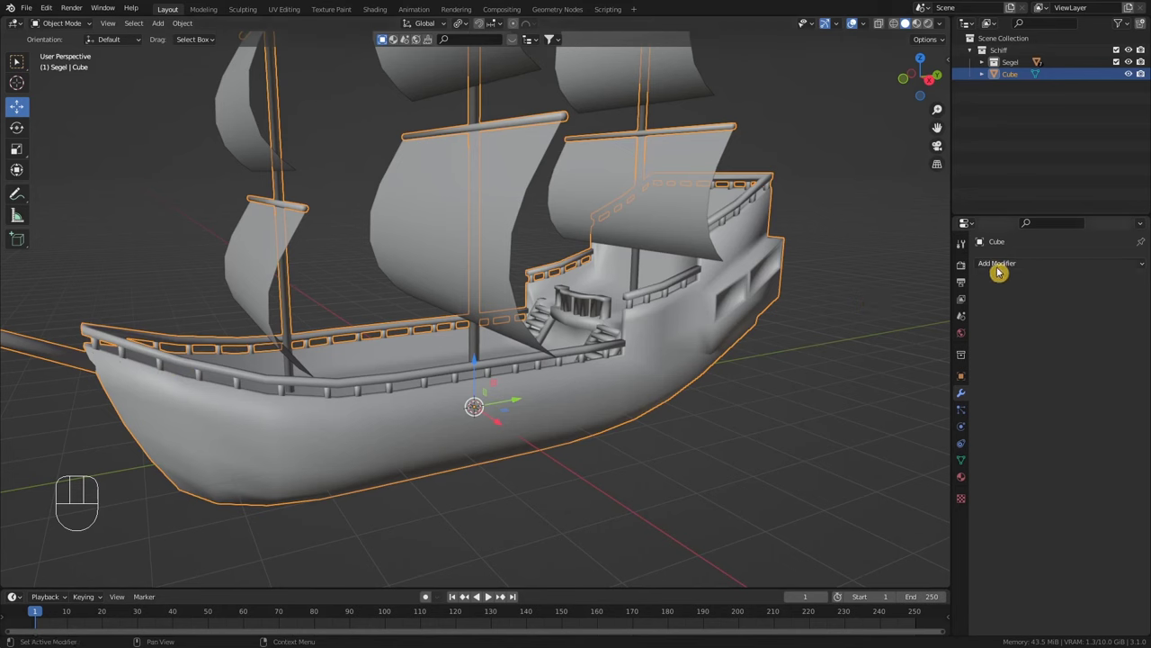
# Add an Edge Split modifier to the hull Cube and inspect its faceted shading
pyautogui.moveTo(1019, 271); pyautogui.dragTo(933, 370)
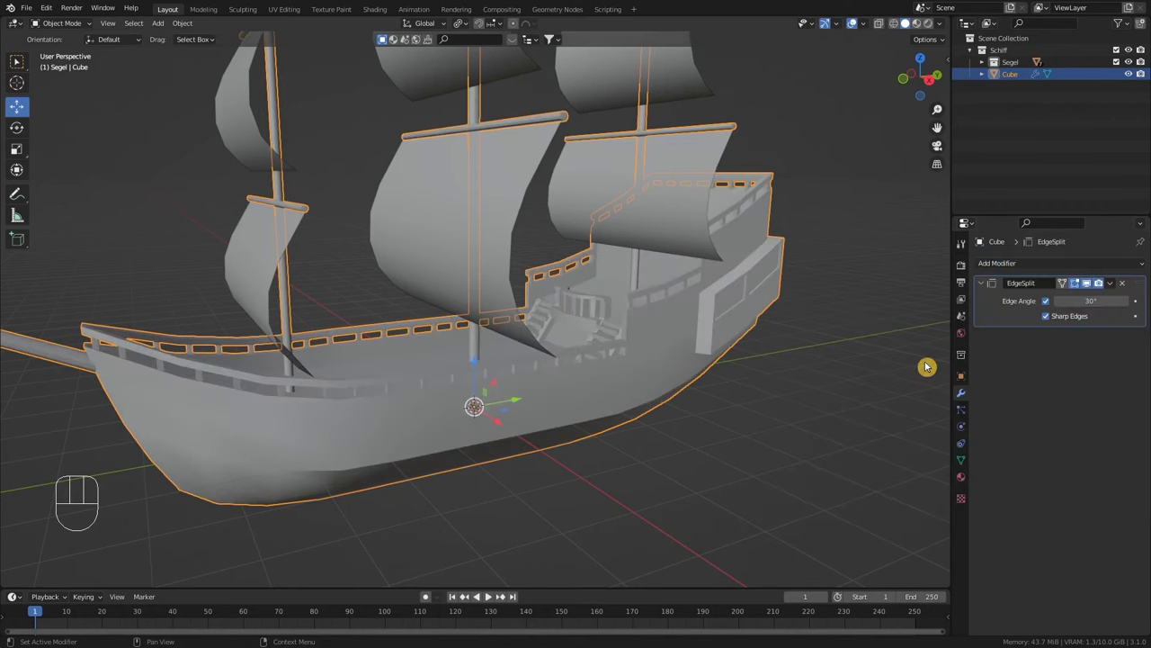
pyautogui.moveTo(570, 422); pyautogui.dragTo(601, 400)
pyautogui.moveTo(463, 449); pyautogui.dragTo(442, 450)
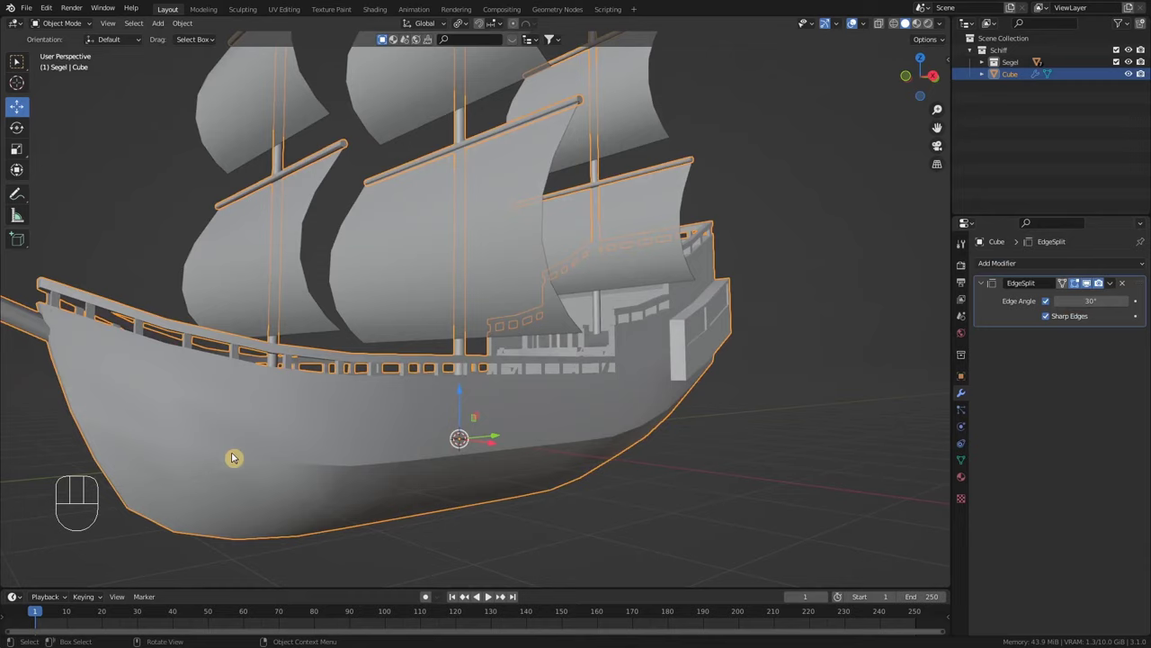
pyautogui.moveTo(503, 478); pyautogui.dragTo(445, 461)
pyautogui.middleClick(459, 460)
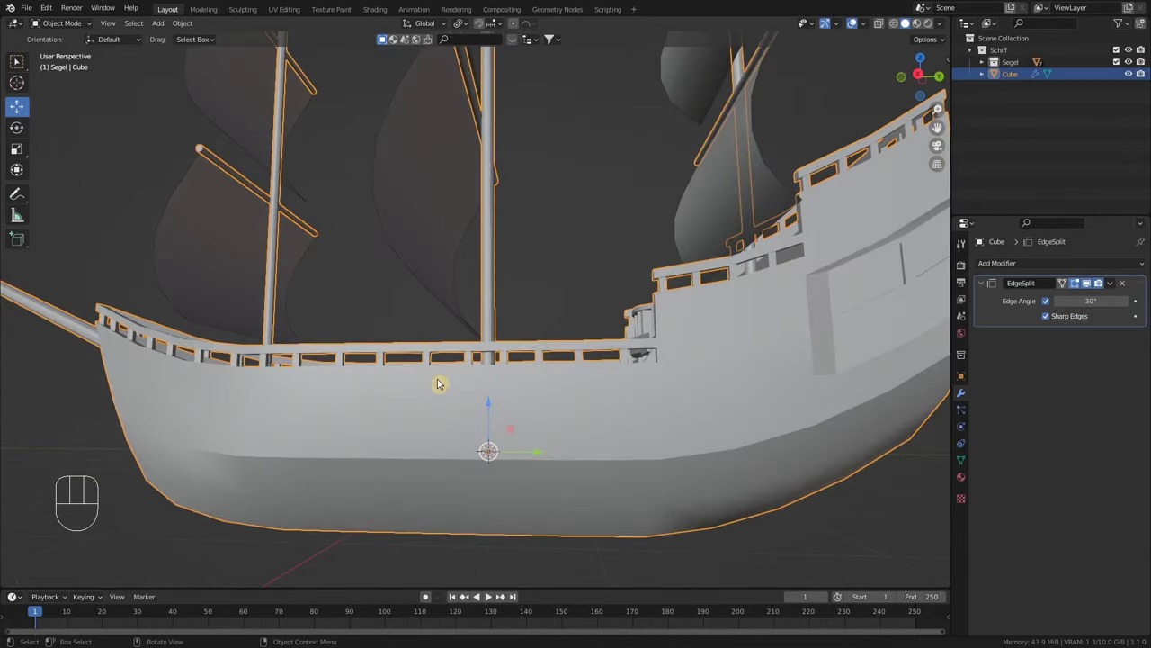
pyautogui.moveTo(480, 473); pyautogui.dragTo(538, 484)
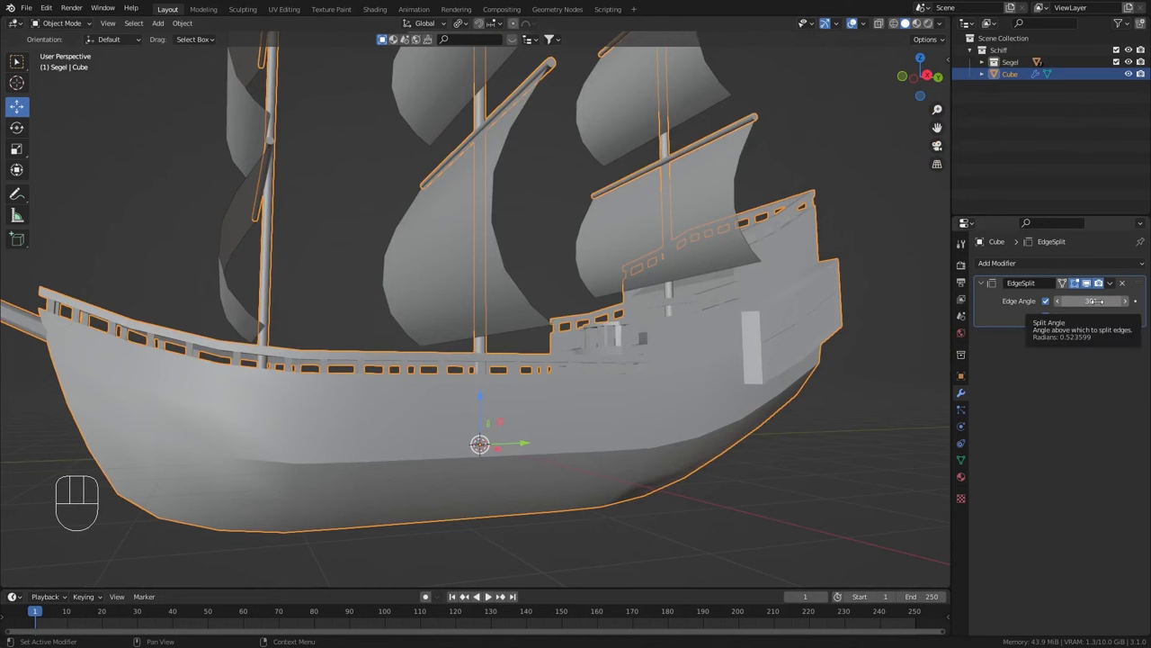
# Set the Edge Split angle to about 33° and check the hull from several angles
pyautogui.moveTo(471, 429); pyautogui.dragTo(493, 433)
pyautogui.moveTo(627, 426); pyautogui.dragTo(611, 437)
pyautogui.moveTo(550, 407); pyautogui.dragTo(663, 408)
pyautogui.moveTo(766, 397); pyautogui.dragTo(765, 369)
pyautogui.moveTo(768, 387); pyautogui.dragTo(738, 387)
pyautogui.moveTo(762, 427); pyautogui.dragTo(731, 411)
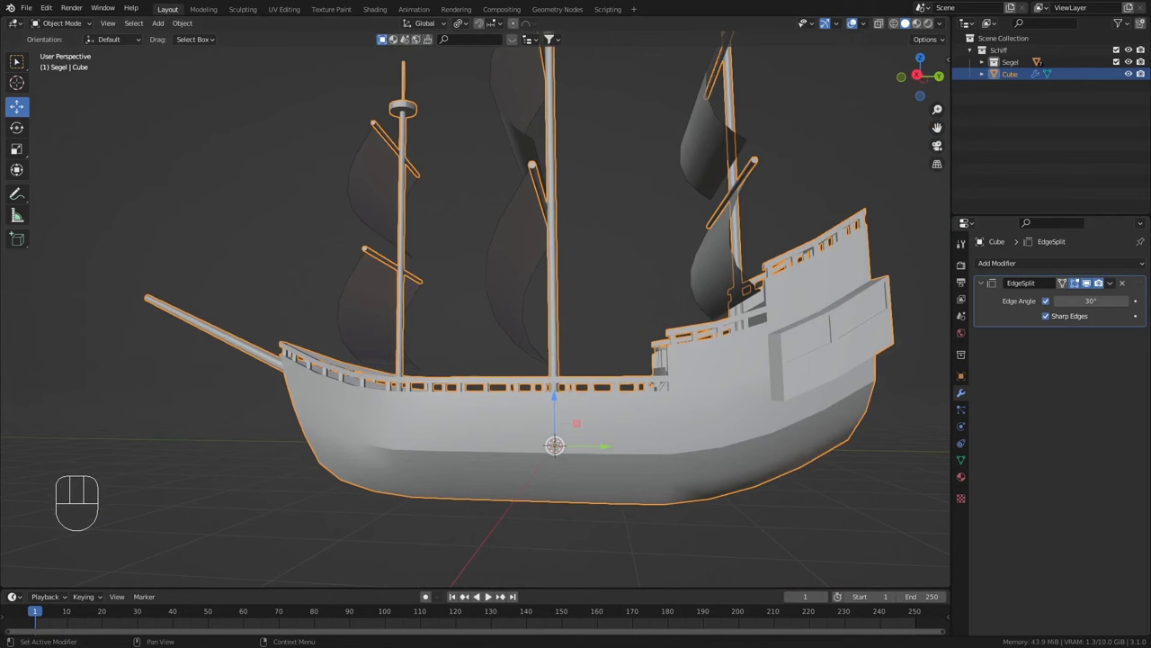
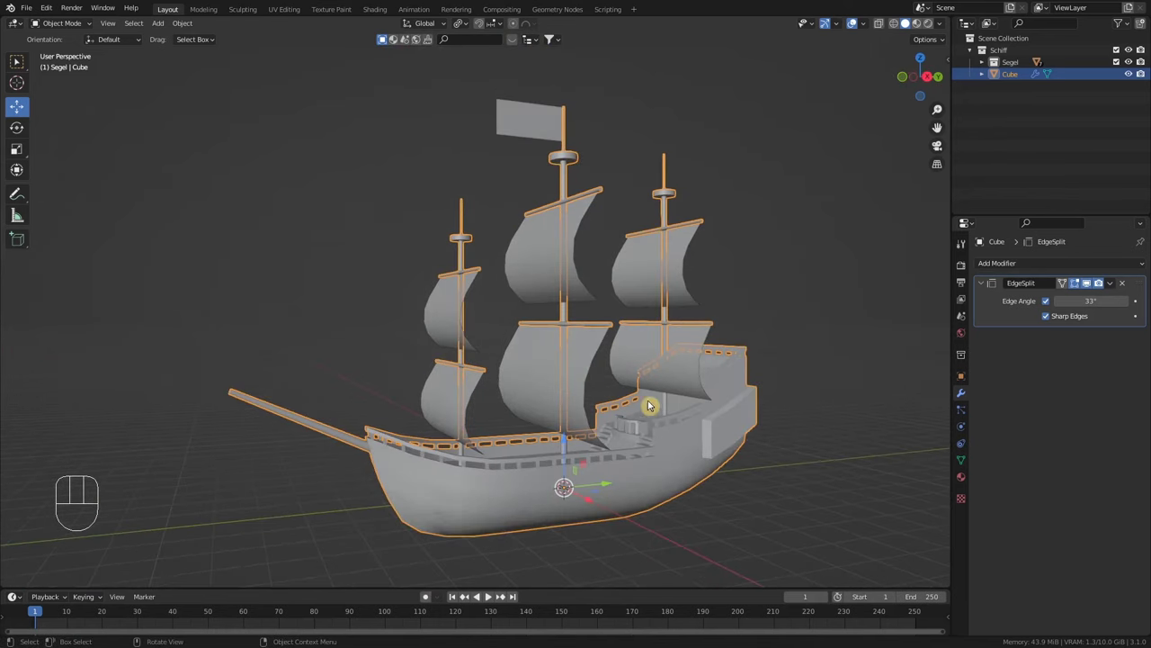
# Frame the main deck and place the 3D cursor where the rowboat will sit
pyautogui.moveTo(581, 380); pyautogui.dragTo(587, 402)
pyautogui.moveTo(669, 385); pyautogui.dragTo(613, 384)
pyautogui.moveTo(667, 422); pyautogui.dragTo(633, 410)
pyautogui.moveTo(632, 420); pyautogui.dragTo(666, 416)
pyautogui.moveTo(518, 442); pyautogui.dragTo(503, 441)
pyautogui.moveTo(495, 441); pyautogui.dragTo(507, 455)
pyautogui.middleClick(505, 456)
pyautogui.moveTo(516, 448); pyautogui.dragTo(536, 430)
pyautogui.click(530, 427)
pyautogui.middleClick(515, 364)
pyautogui.middleClick(536, 359)
# Add a cube on deck, shrink it, and stretch one segmented end along X proportionally
pyautogui.press('shift+a')
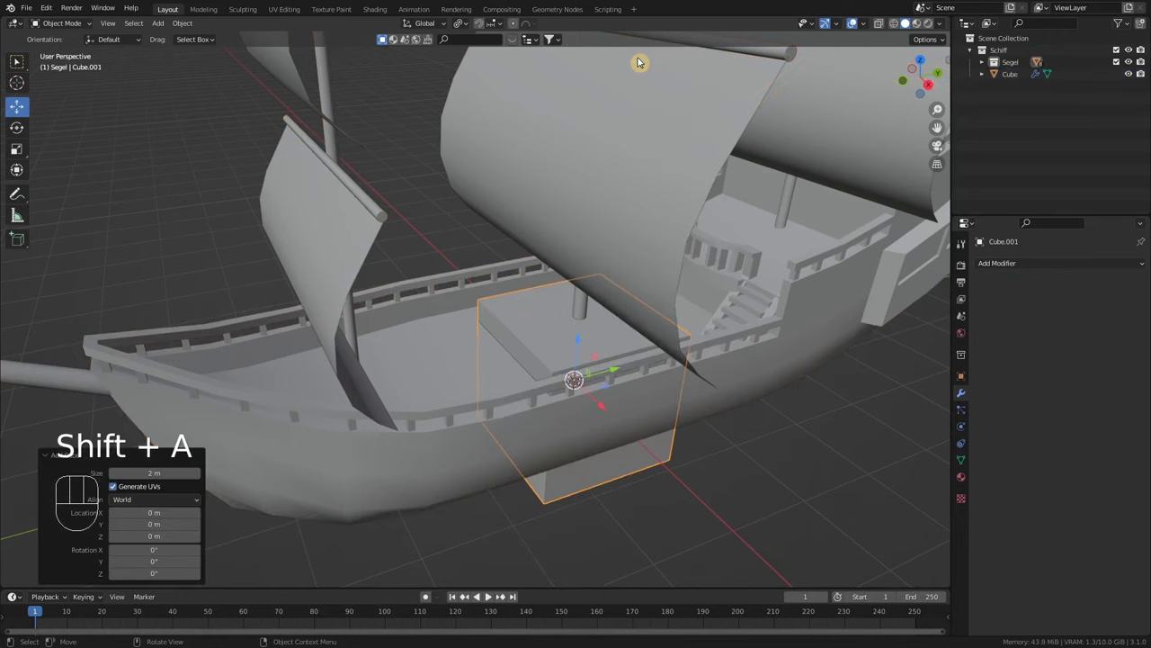
pyautogui.middleClick(598, 448)
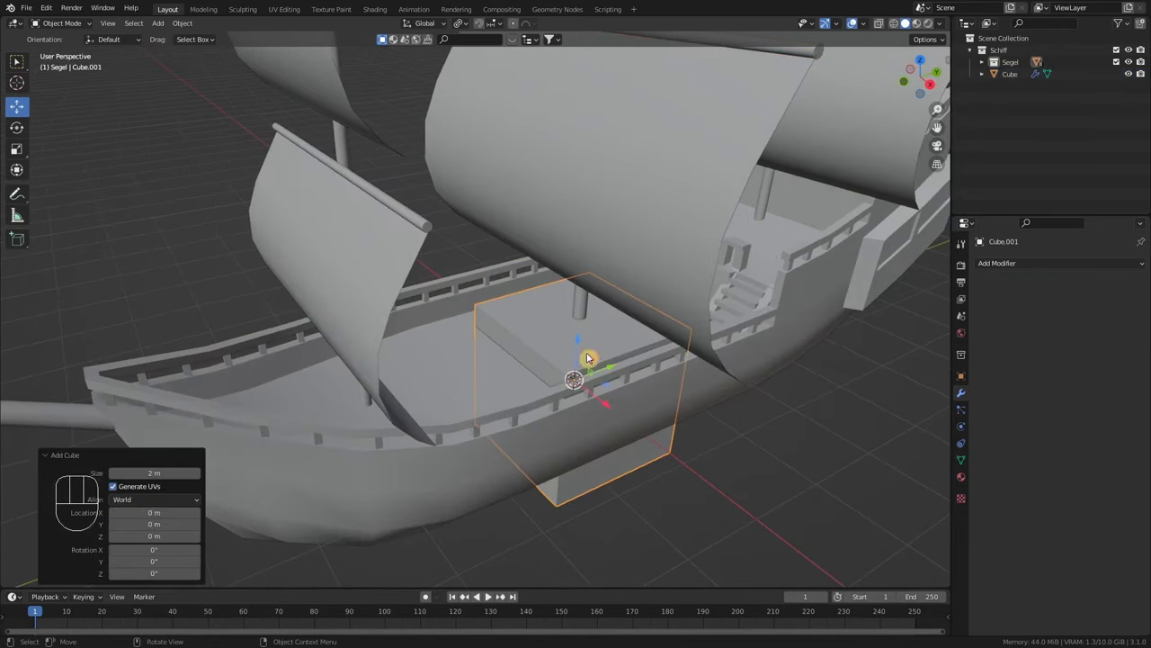
pyautogui.press('Tab')
pyautogui.press('s')
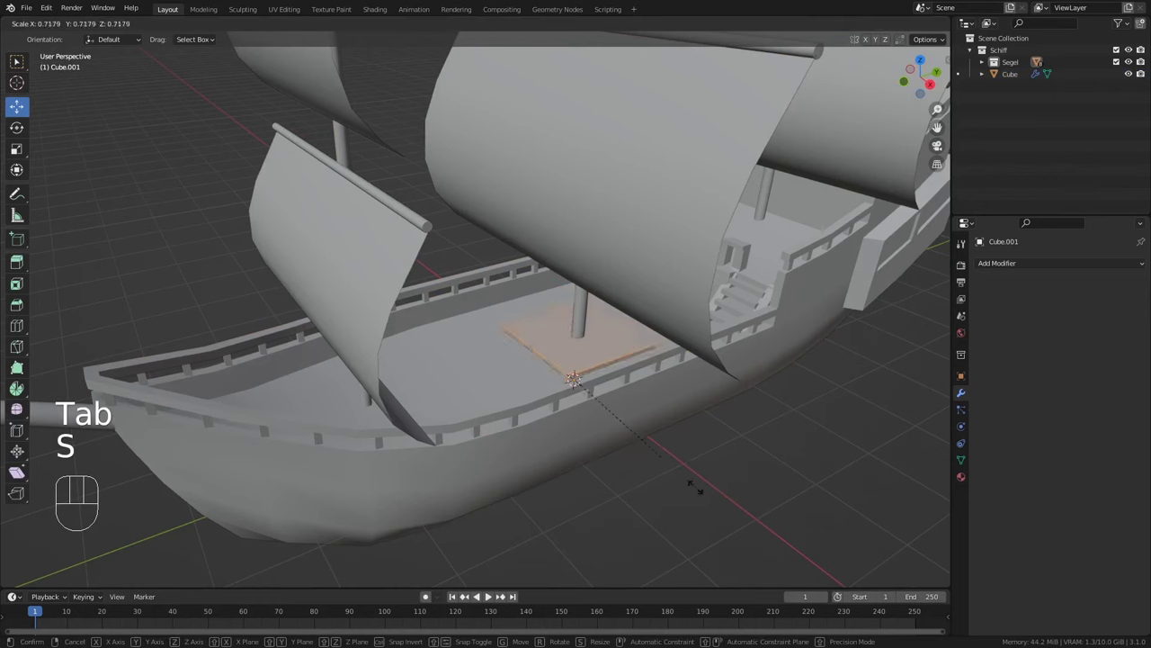
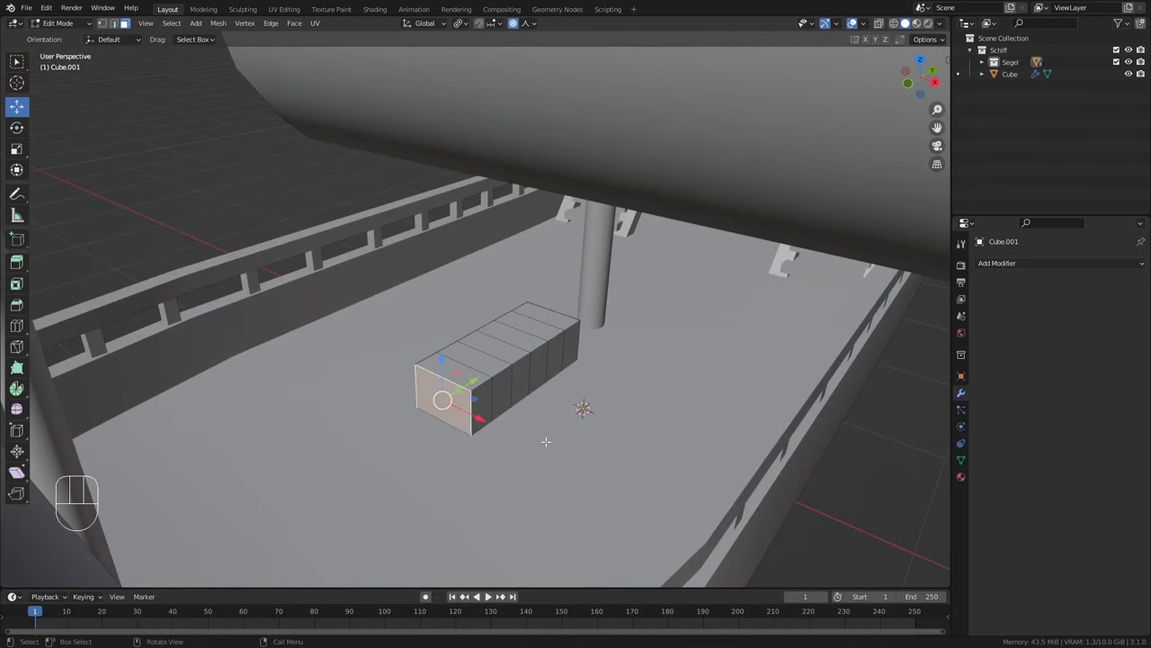
pyautogui.press('s')
pyautogui.press('x')
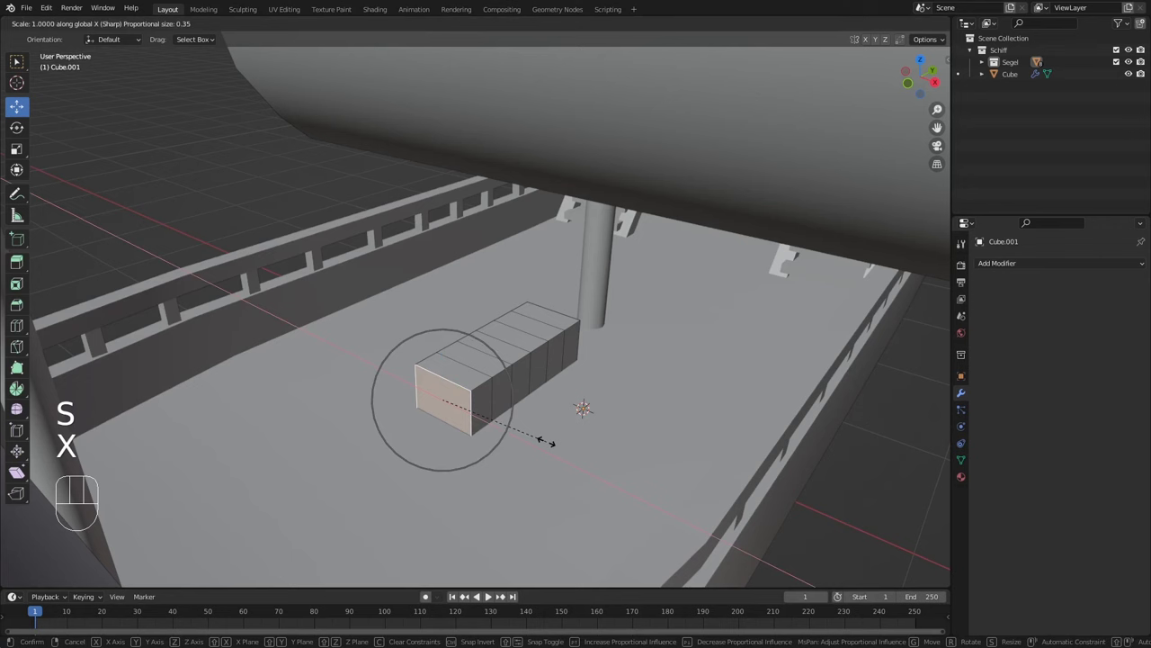
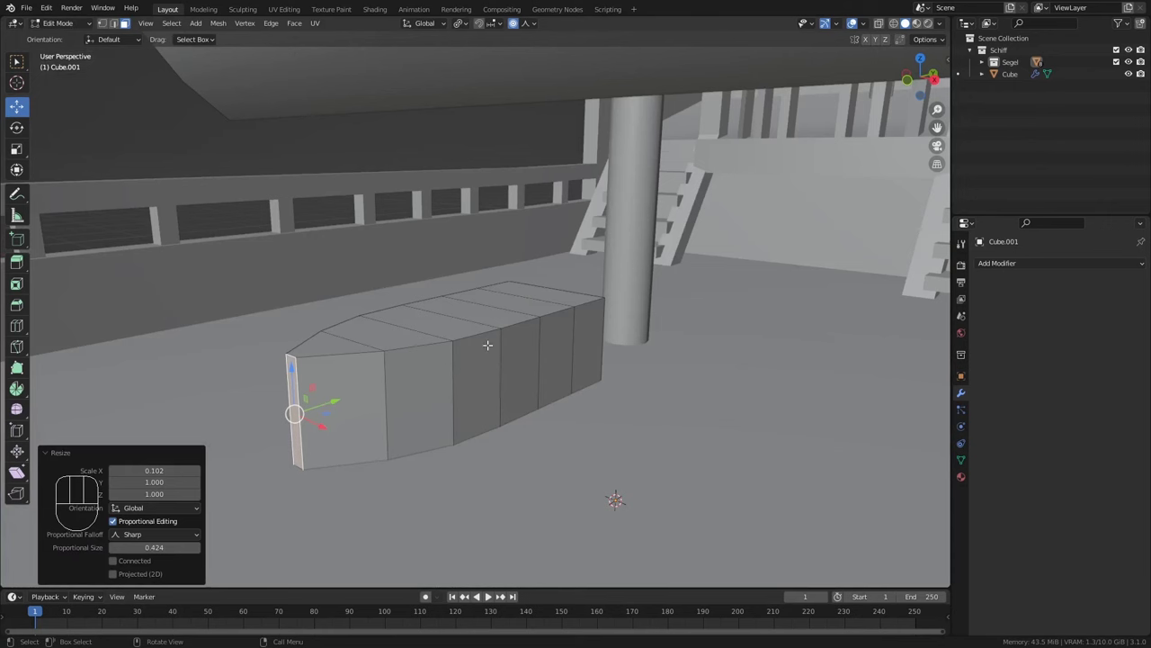
# Reposition the rowboat block on deck and add 2 horizontal loop cuts around its sides
pyautogui.press('Tab')
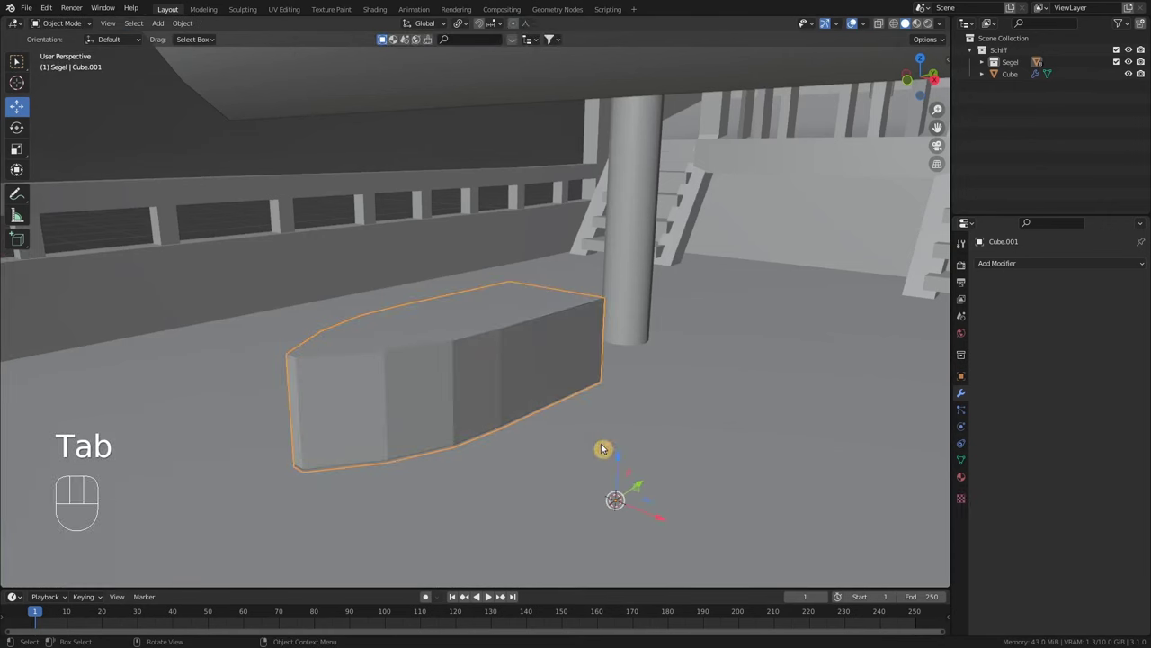
pyautogui.moveTo(626, 448); pyautogui.dragTo(627, 424)
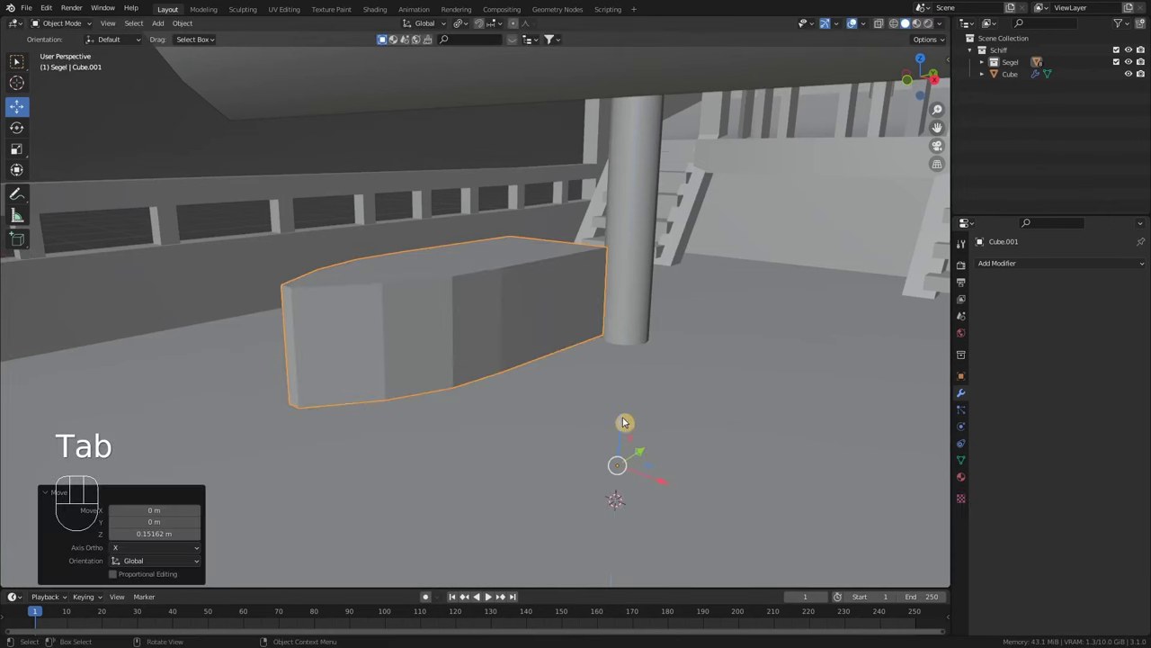
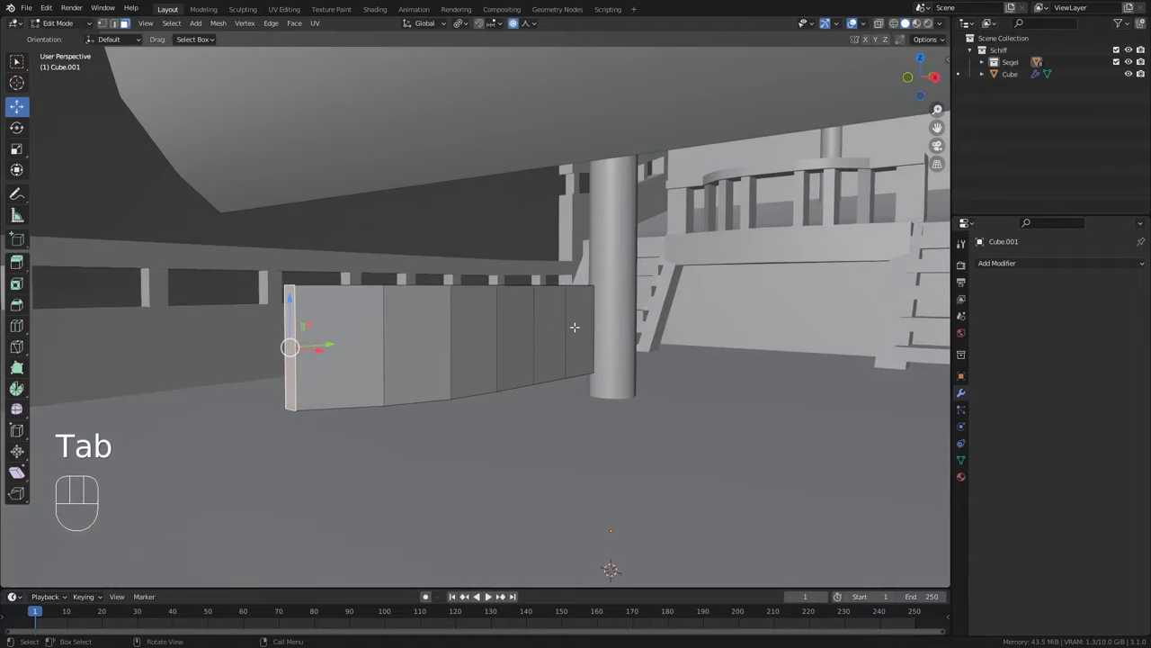
pyautogui.press('ctrl+r')
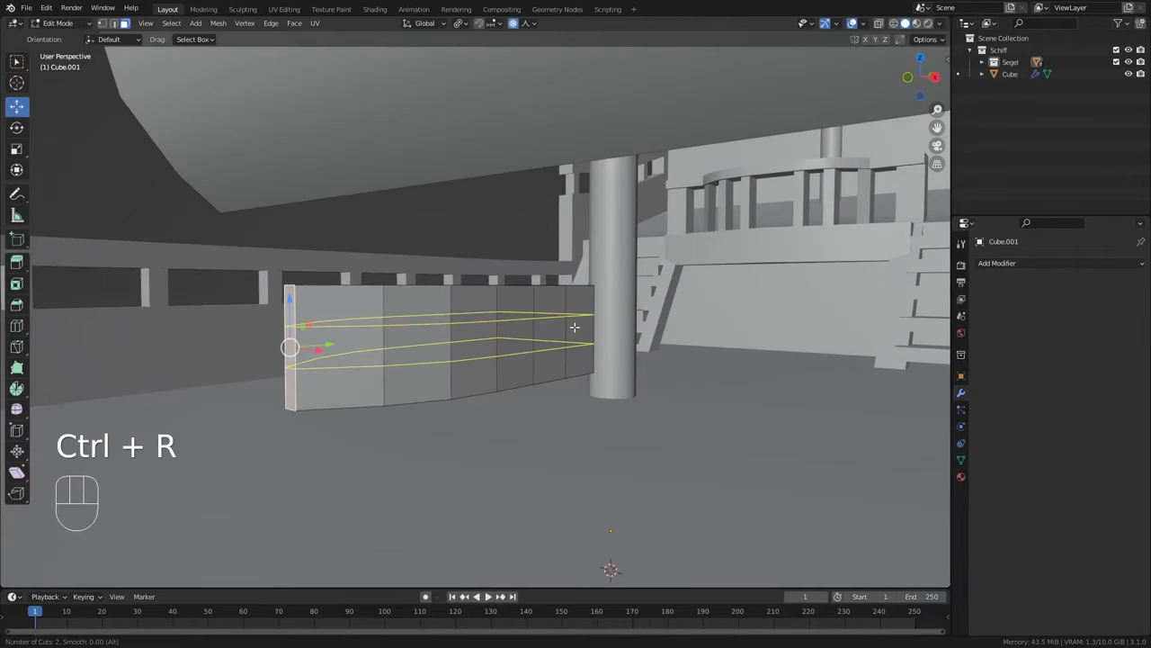
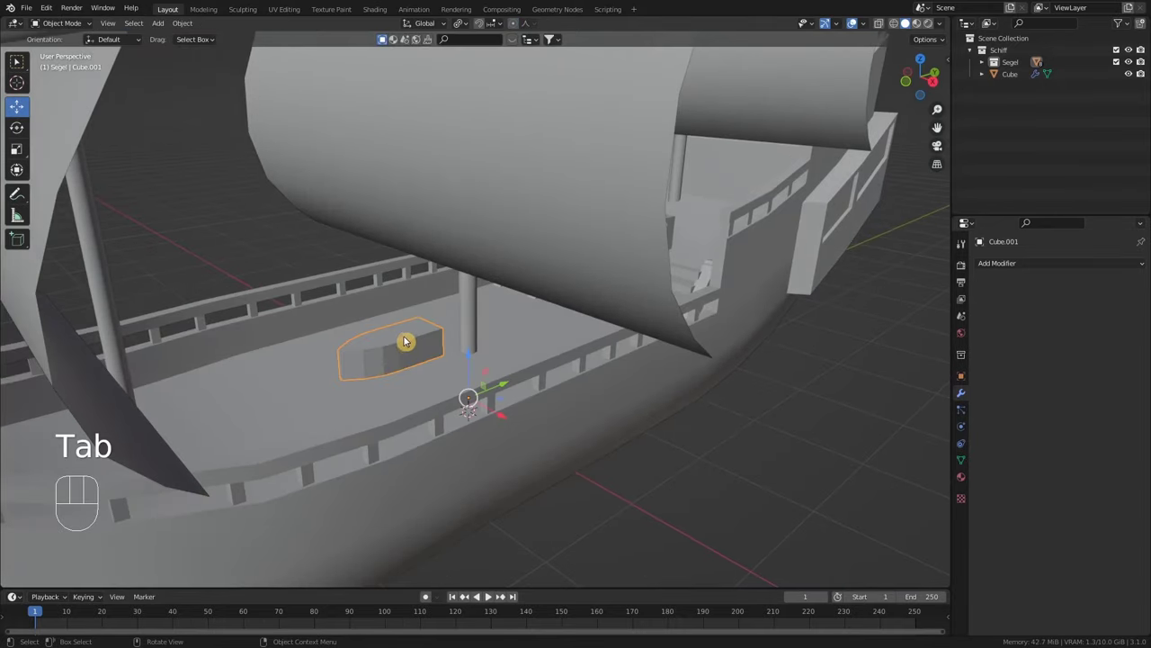
pyautogui.click(410, 340)
pyautogui.click(409, 340)
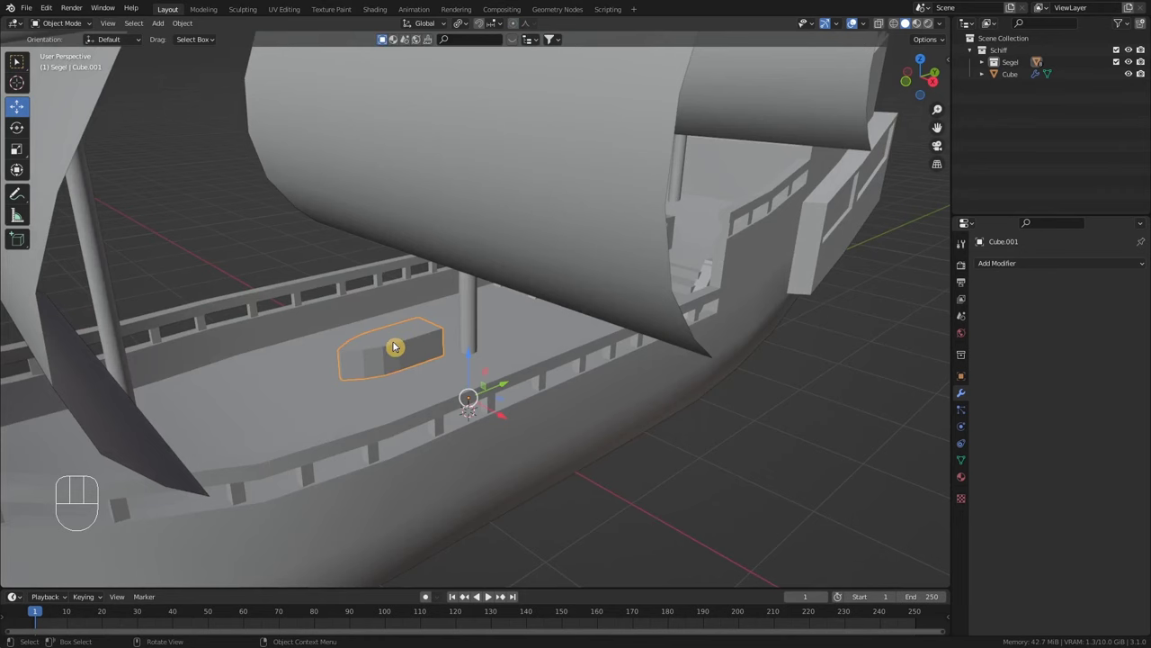
# Isolate the rowboat in local view, taper its lower hull, and select the top faces
pyautogui.press('KP_Divide')
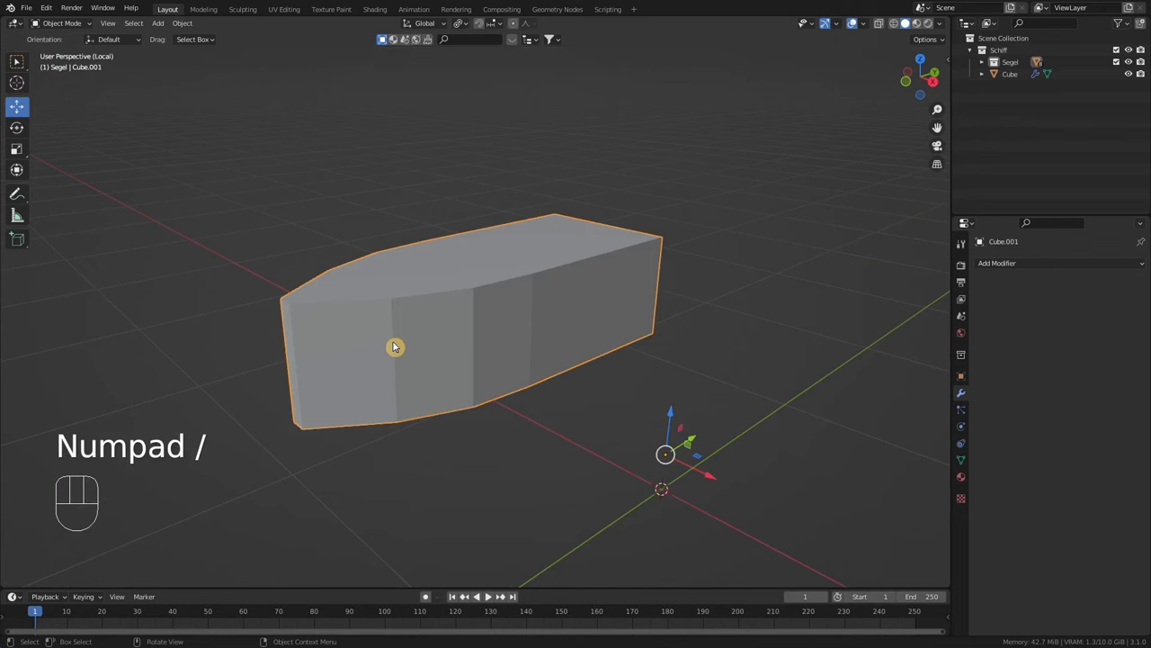
pyautogui.moveTo(501, 373); pyautogui.dragTo(501, 352)
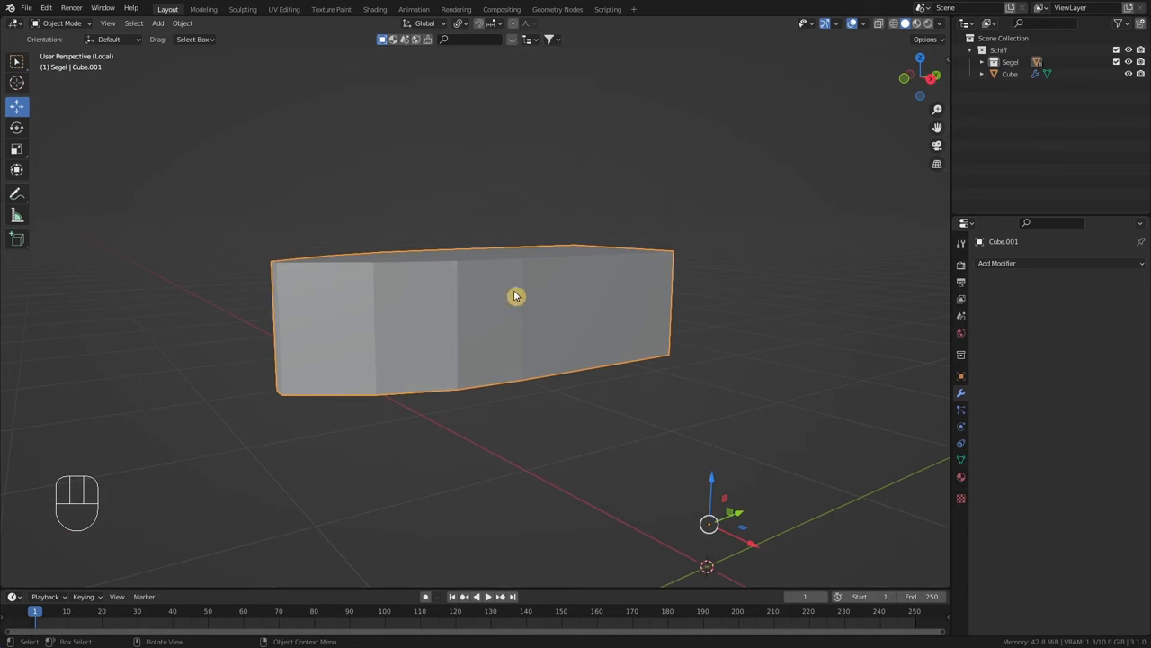
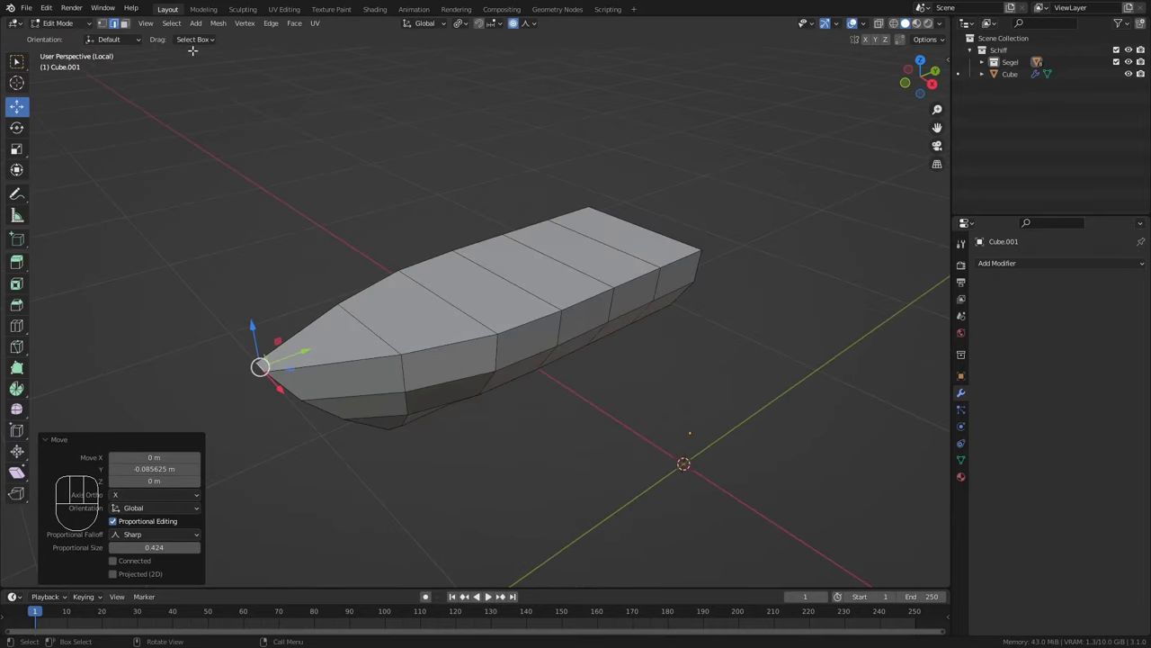
pyautogui.click(134, 31)
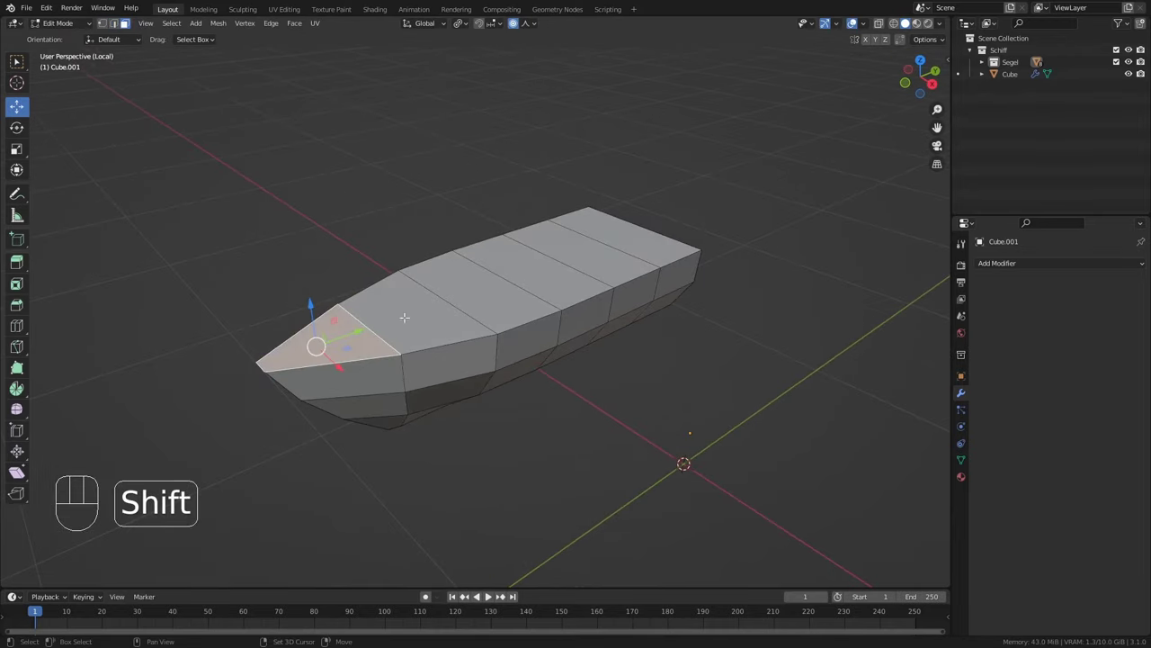
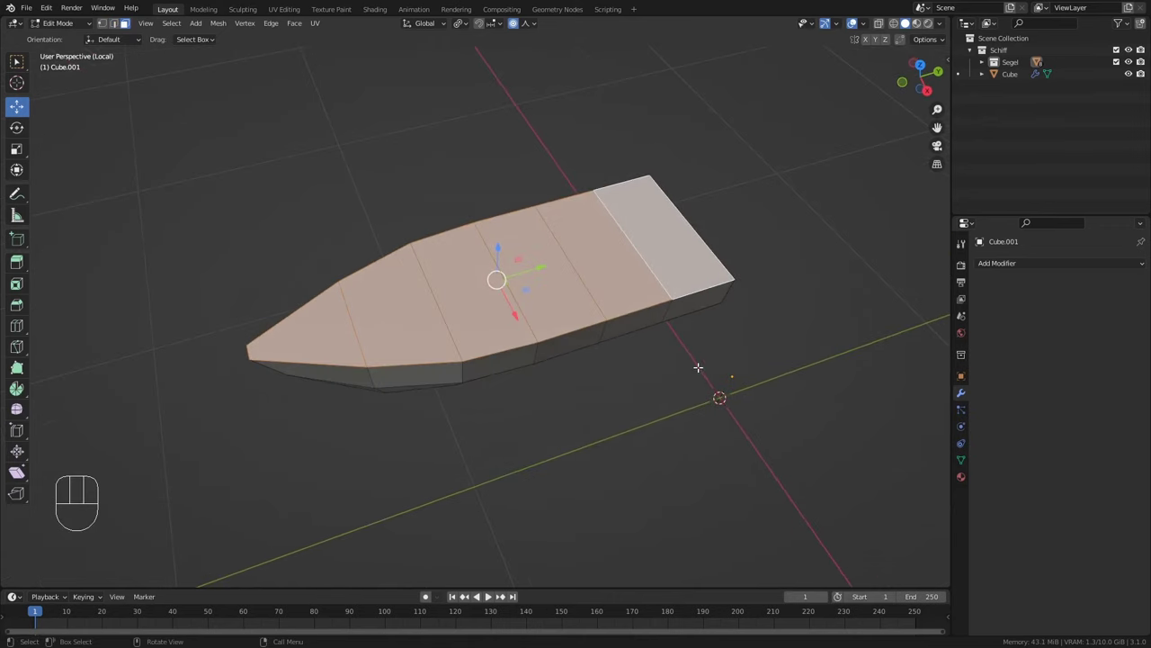
# Inset each top face individually and extrude the inner floor down to hollow the boat
pyautogui.press('i')
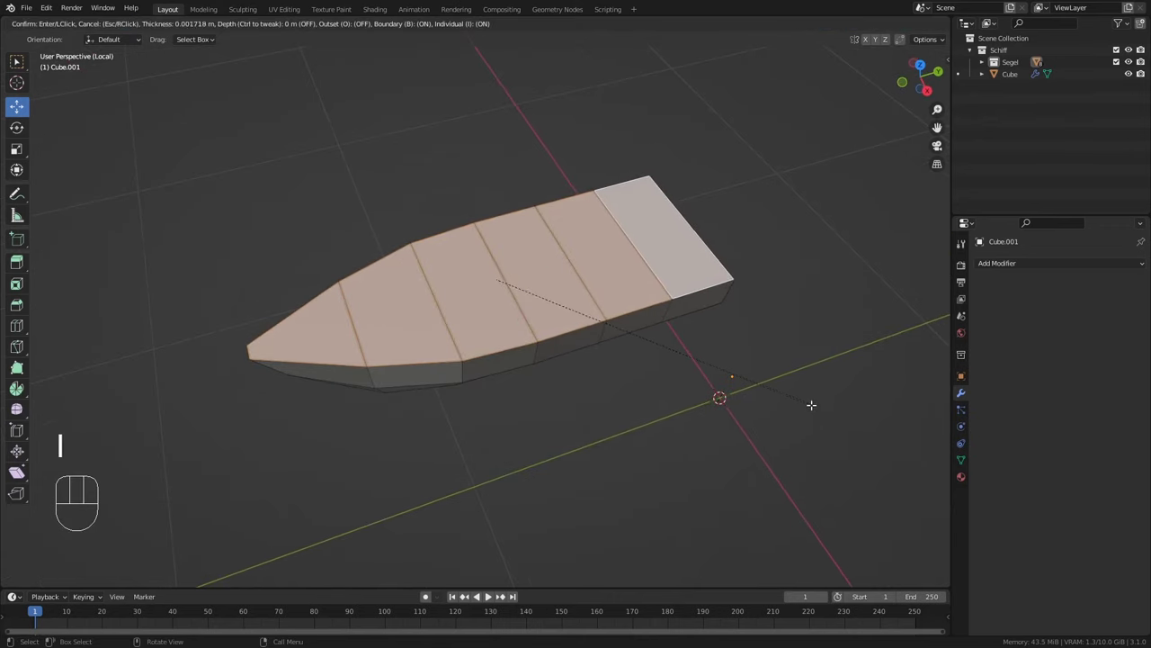
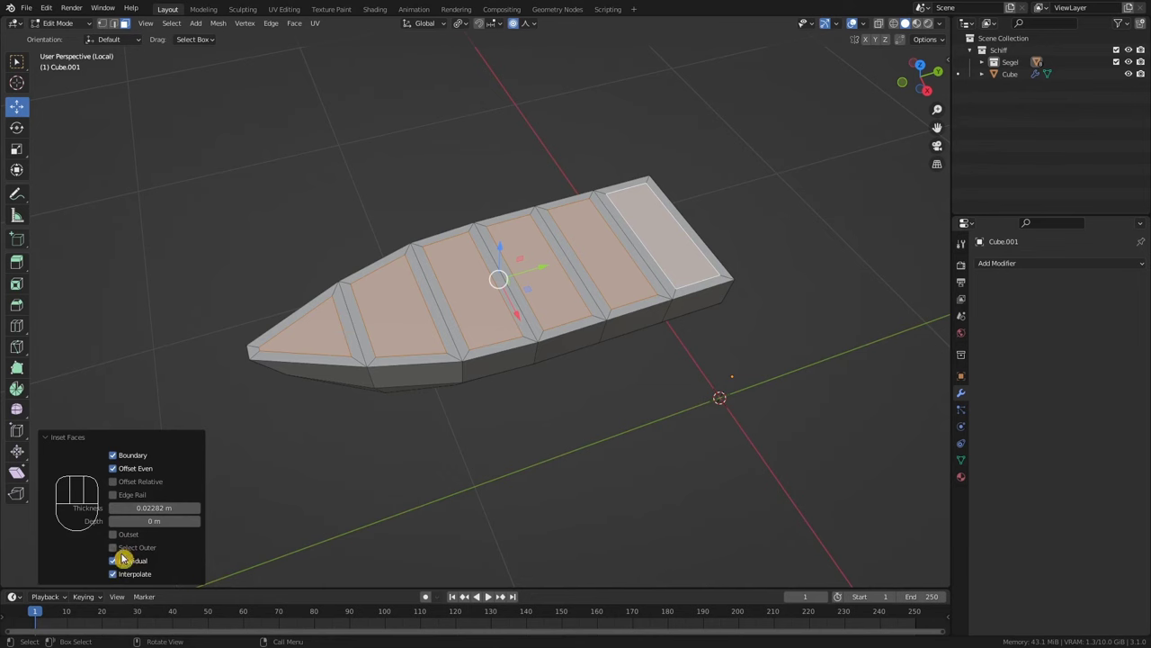
pyautogui.click(118, 568)
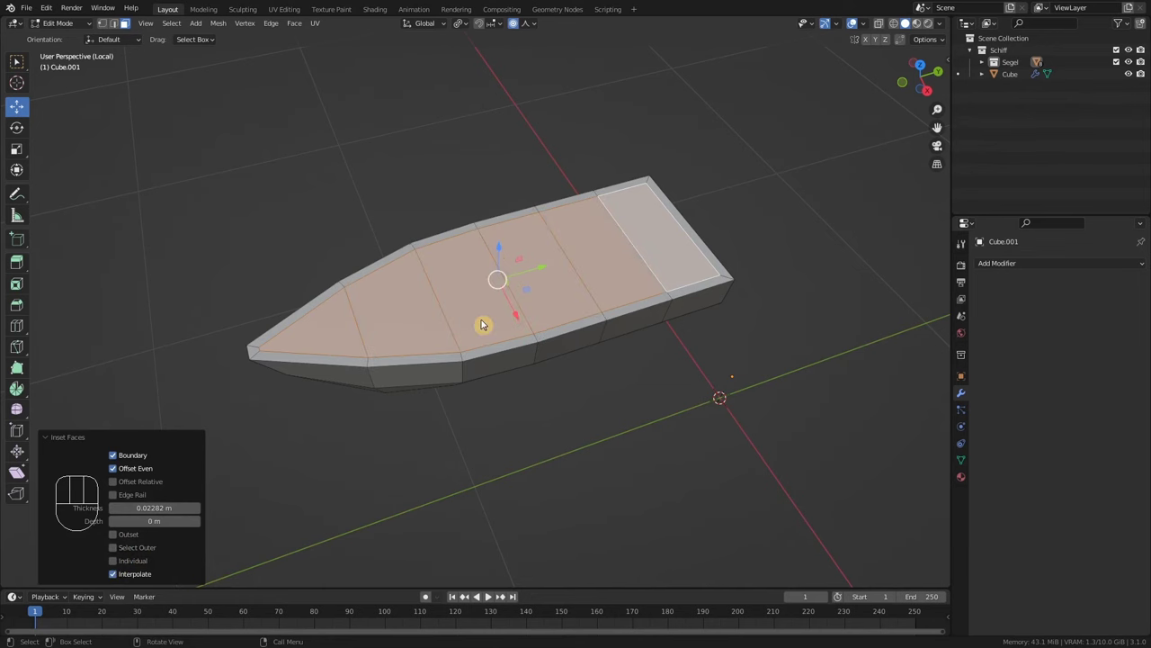
pyautogui.moveTo(519, 286); pyautogui.dragTo(530, 256)
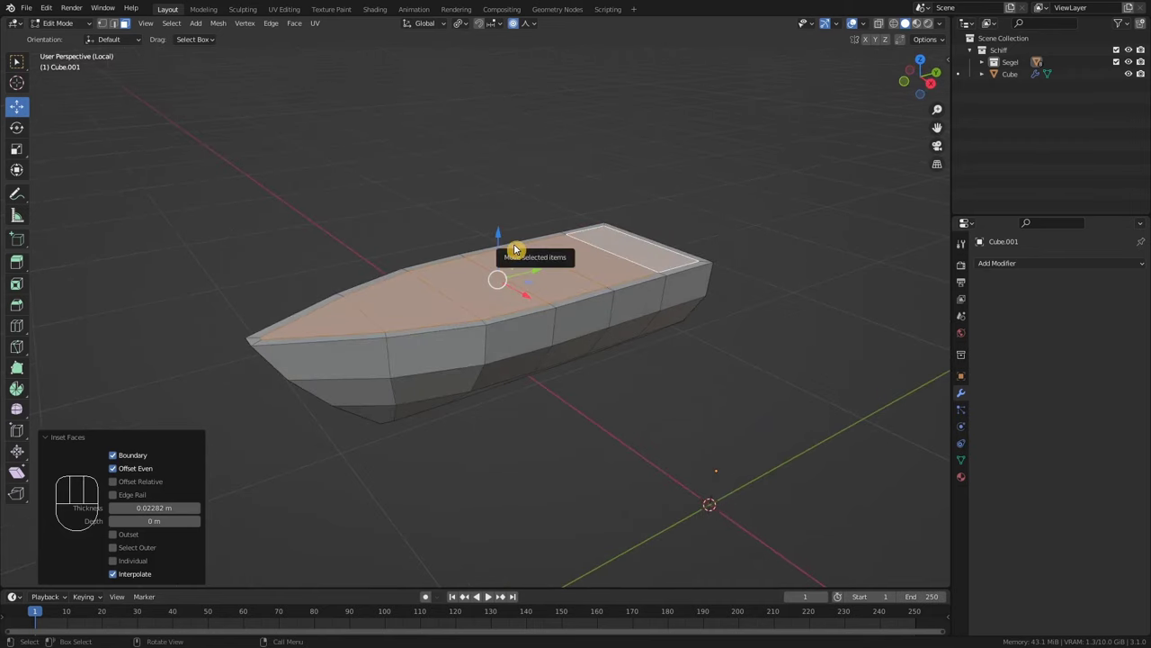
pyautogui.press('e')
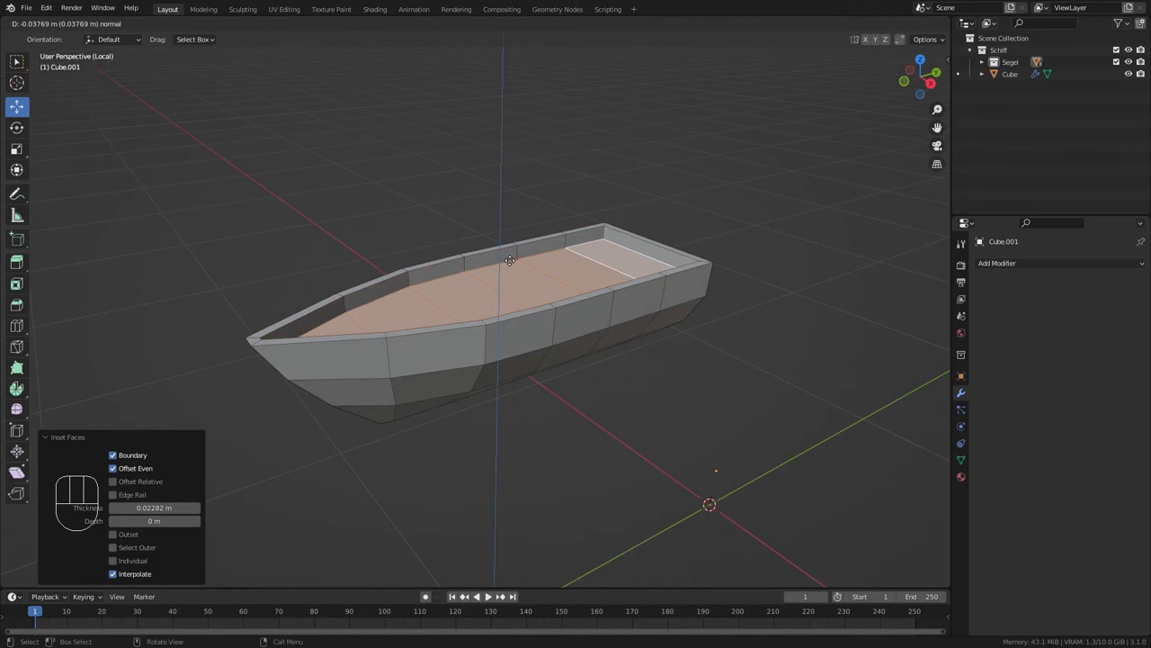
pyautogui.click(518, 262)
# Sink three floor strips further to leave raised bench seats, then leave edit mode
pyautogui.moveTo(466, 301); pyautogui.dragTo(448, 331)
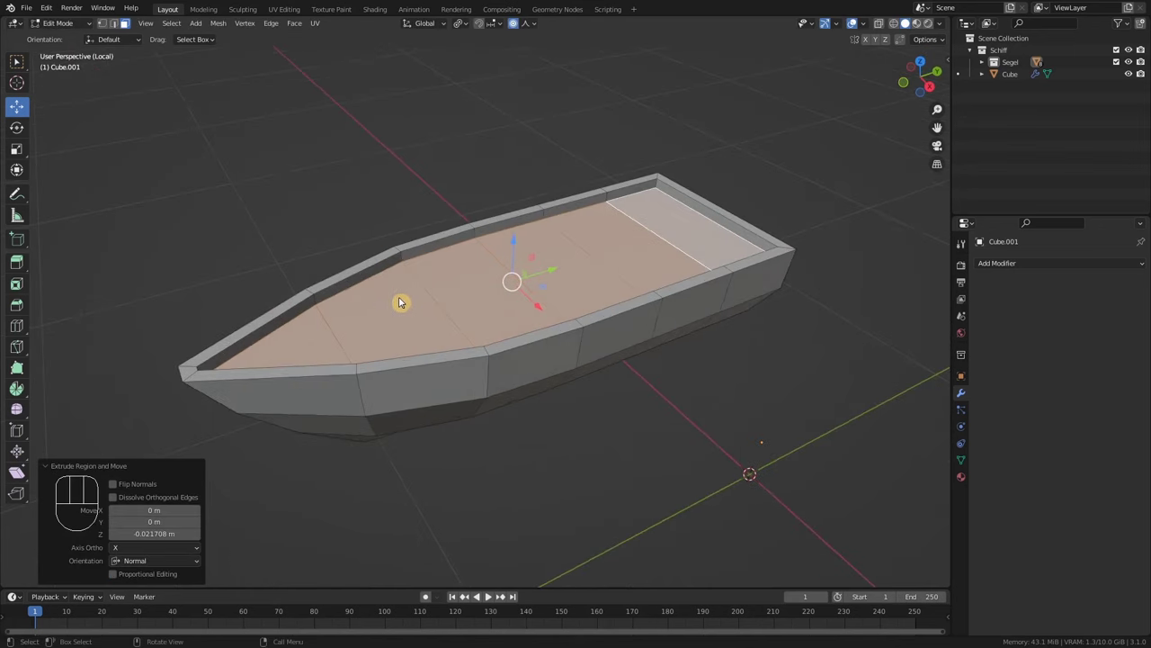
pyautogui.click(554, 263)
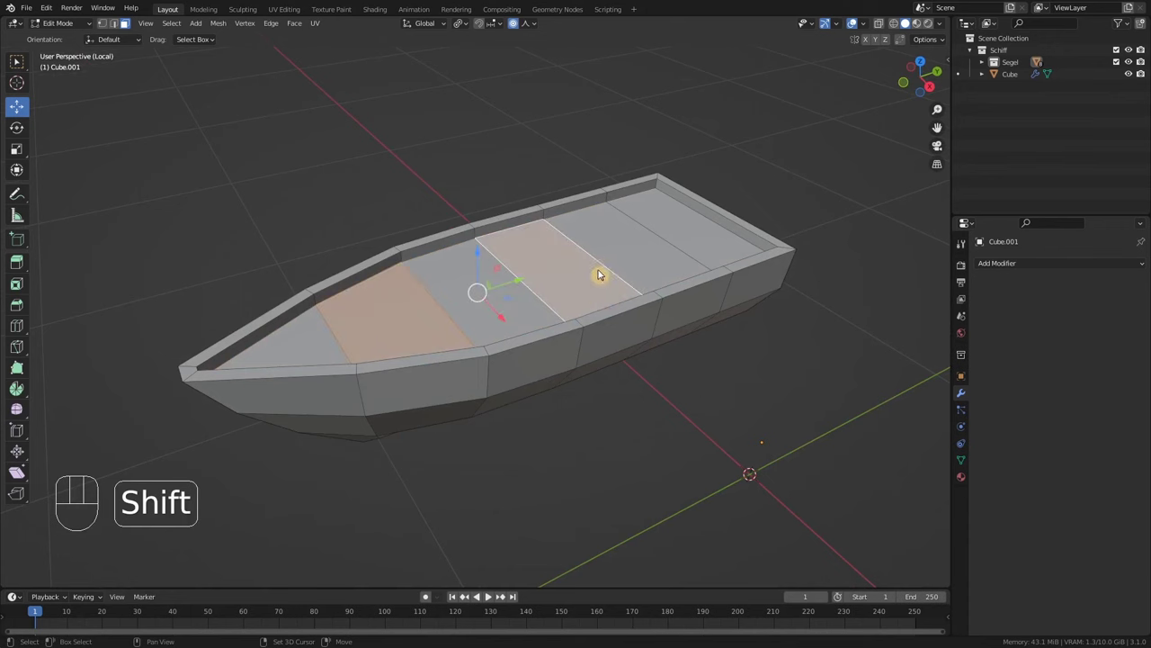
pyautogui.click(614, 238)
pyautogui.click(466, 271)
pyautogui.moveTo(506, 312); pyautogui.dragTo(521, 300)
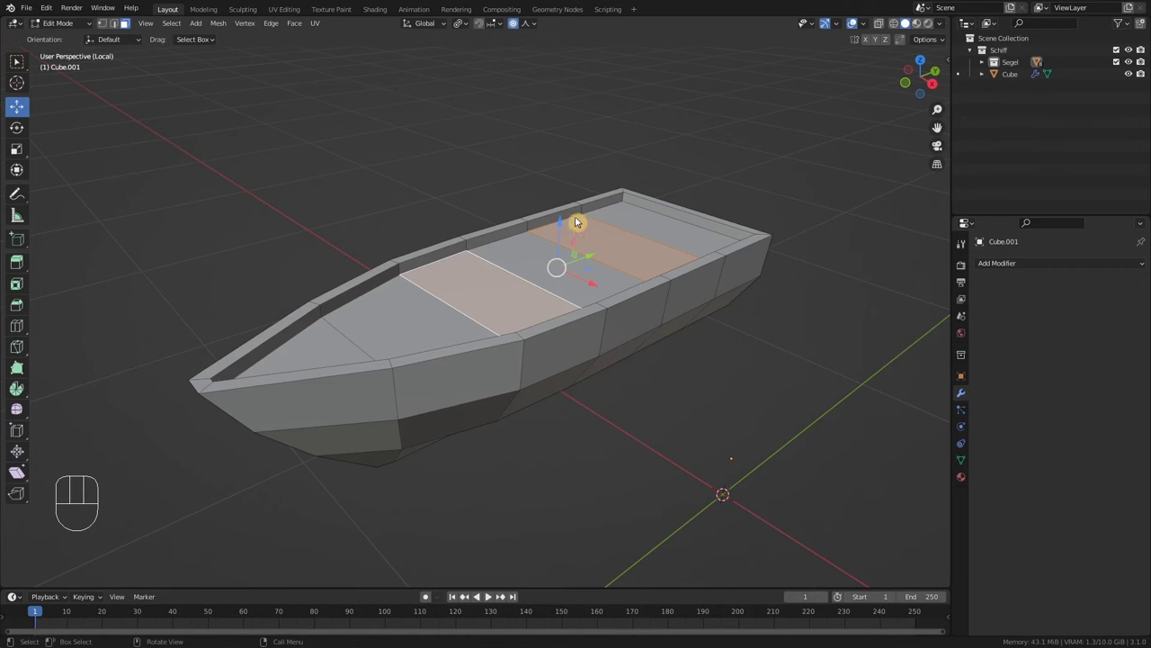
pyautogui.press('e')
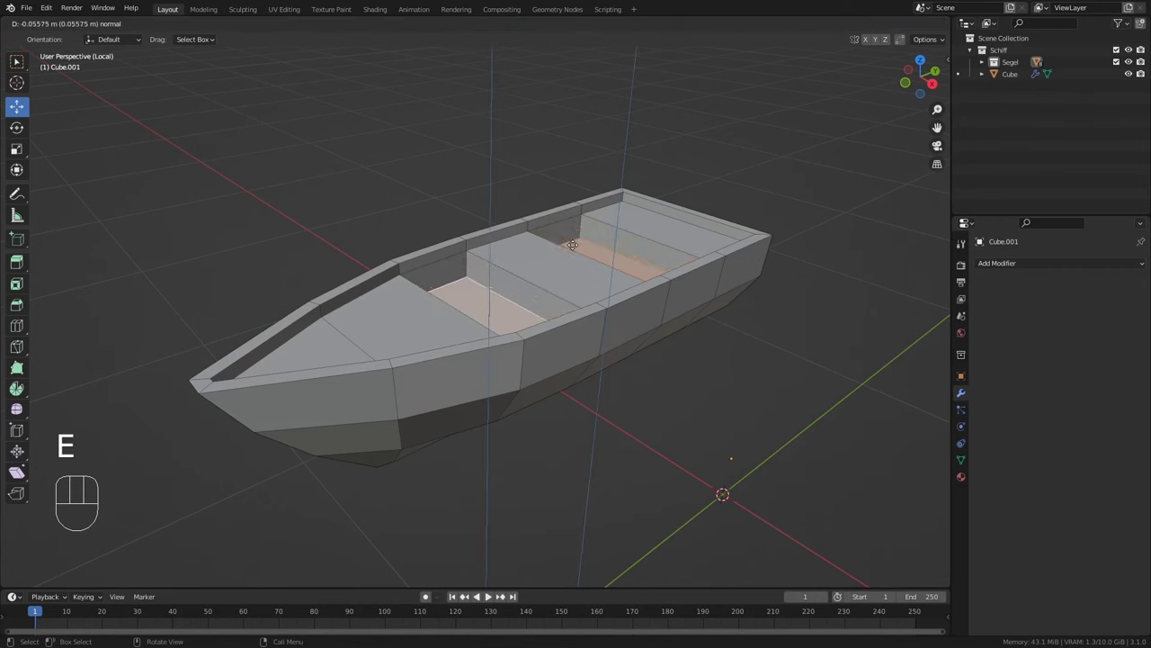
pyautogui.click(578, 247)
pyautogui.moveTo(642, 315); pyautogui.dragTo(574, 310)
pyautogui.press('Tab')
pyautogui.moveTo(559, 299); pyautogui.dragTo(580, 289)
pyautogui.moveTo(592, 280); pyautogui.dragTo(610, 263)
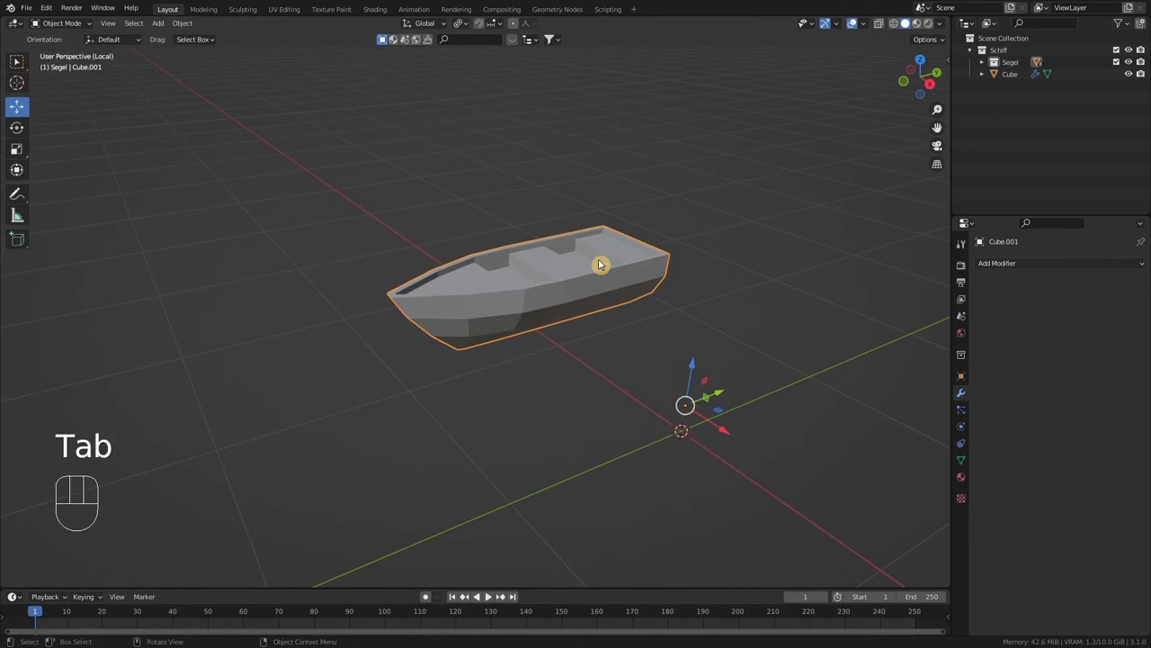
# Leave the isolated boat view and frame the rowboat within the whole ship
pyautogui.press('KP_Multiply')
pyautogui.press('KP_Divide')
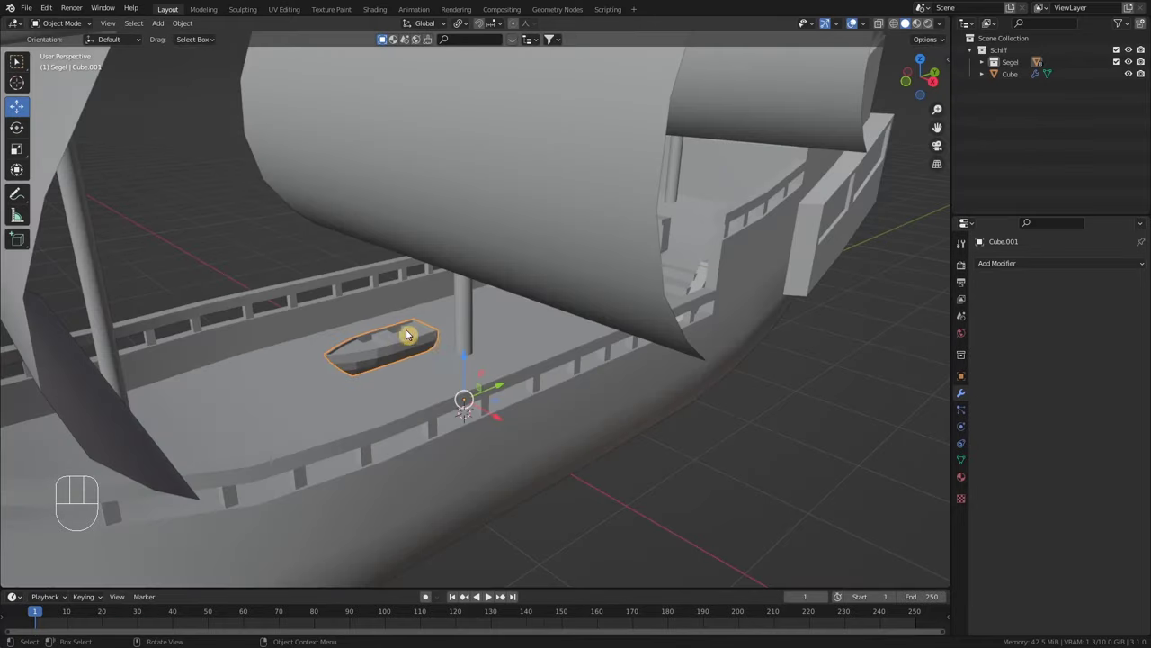
pyautogui.middleClick(450, 351)
pyautogui.click(392, 352)
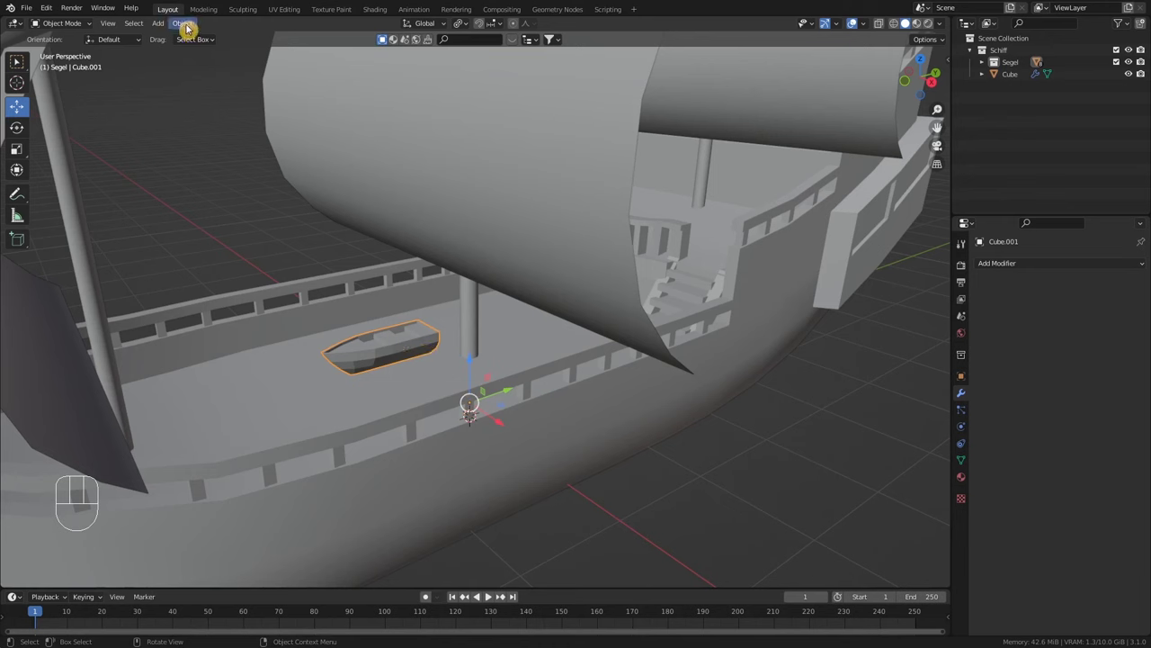
pyautogui.moveTo(191, 30); pyautogui.dragTo(366, 70)
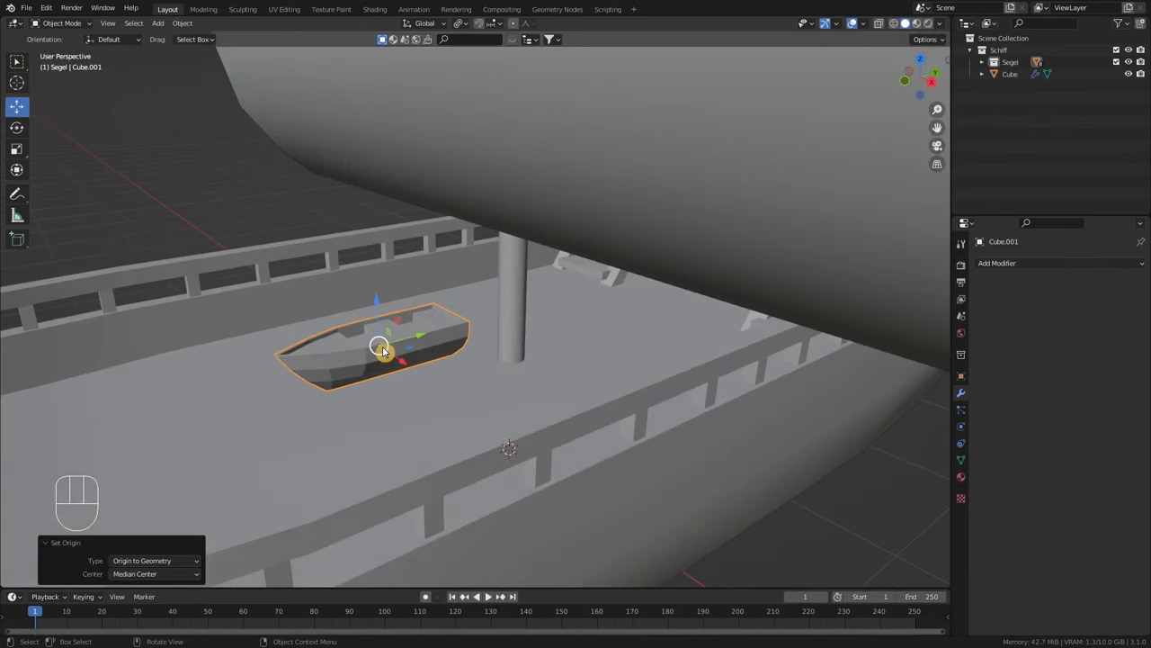
pyautogui.moveTo(394, 356); pyautogui.dragTo(432, 371)
pyautogui.moveTo(422, 351); pyautogui.dragTo(320, 334)
pyautogui.scroll(3)
pyautogui.moveTo(311, 338); pyautogui.dragTo(321, 316)
# Orbit and zoom in over the main deck to look down at the rowboat beside the railing
pyautogui.moveTo(333, 307); pyautogui.dragTo(281, 325)
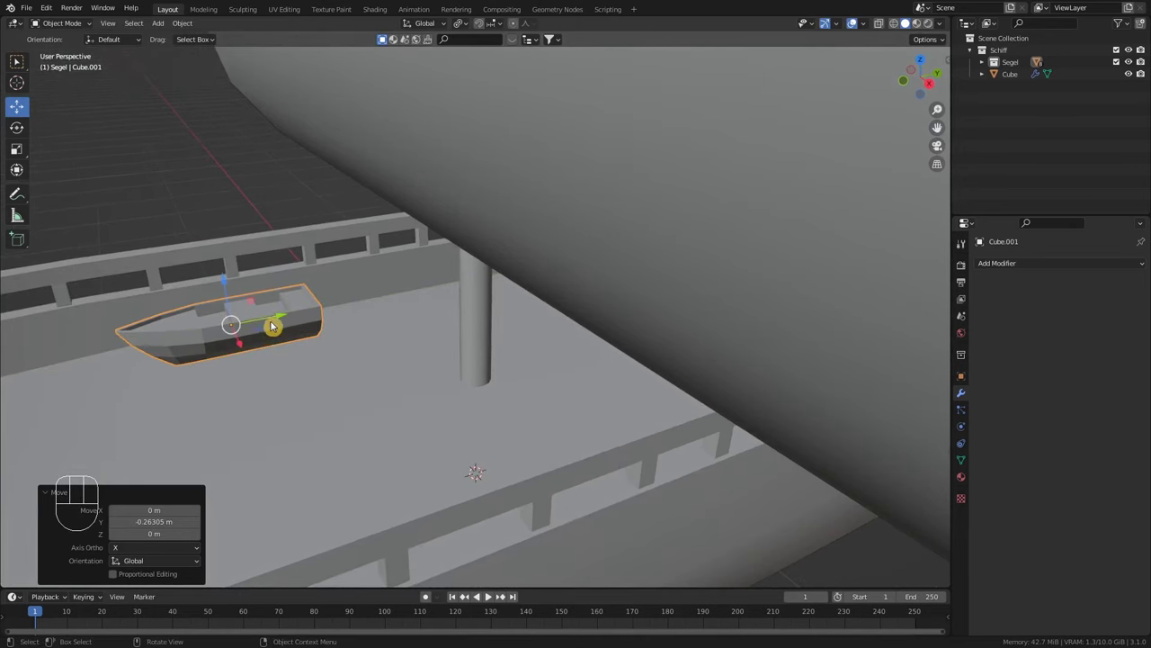
pyautogui.scroll(3)
pyautogui.middleClick(285, 331)
pyautogui.scroll(3)
pyautogui.moveTo(253, 275); pyautogui.dragTo(257, 303)
pyautogui.scroll(3)
pyautogui.moveTo(284, 366); pyautogui.dragTo(259, 338)
pyautogui.moveTo(275, 344); pyautogui.dragTo(270, 320)
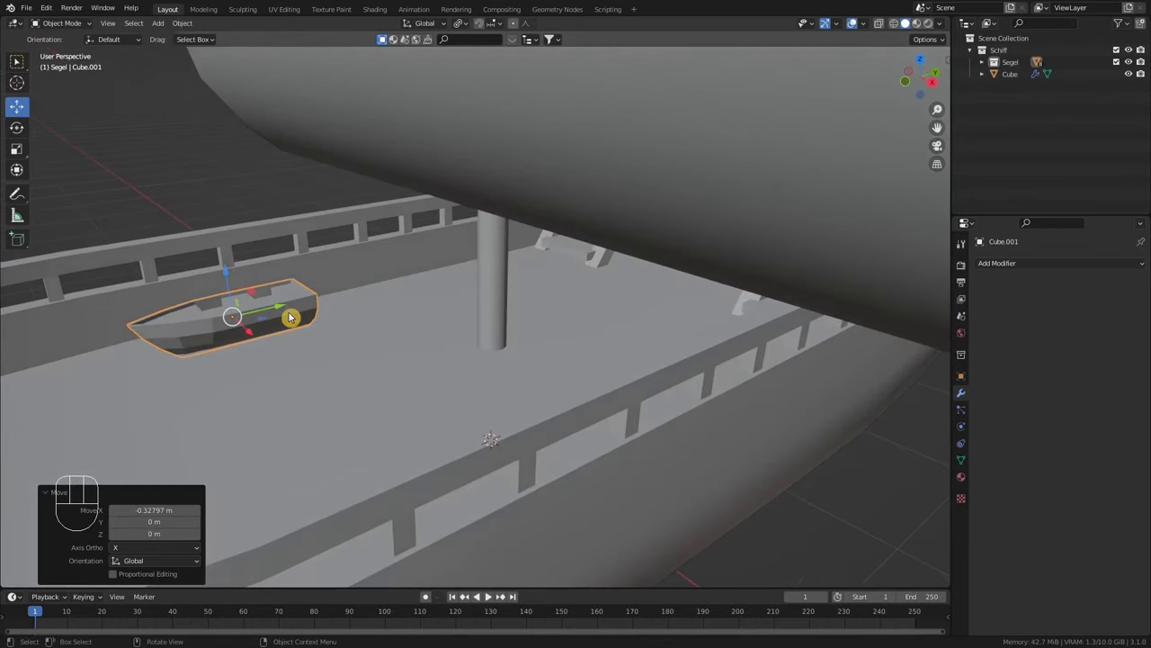
pyautogui.scroll(3)
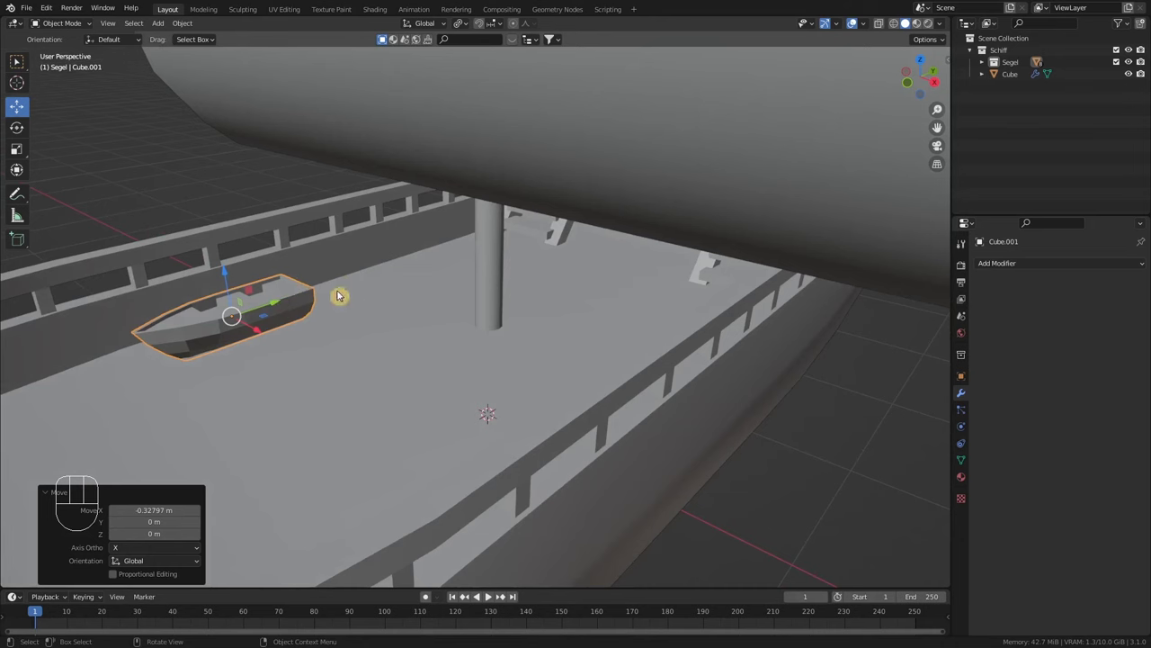
# Duplicate the selected rowboat mesh and place the new boats along the opposite rail
pyautogui.press('Tab')
pyautogui.press('a')
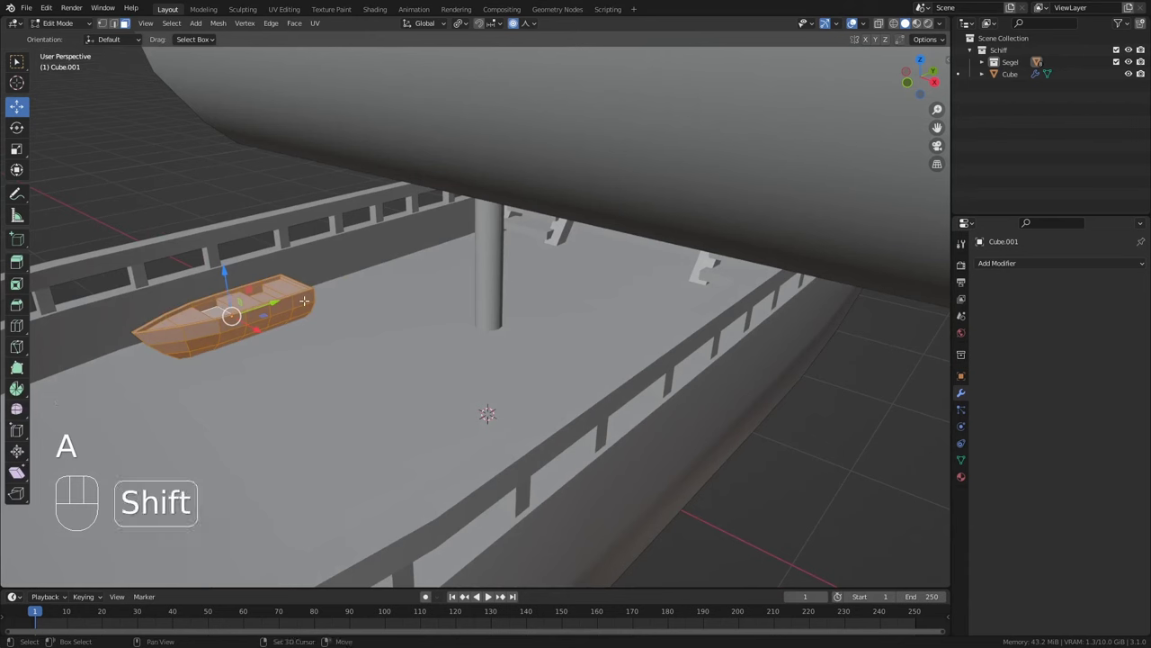
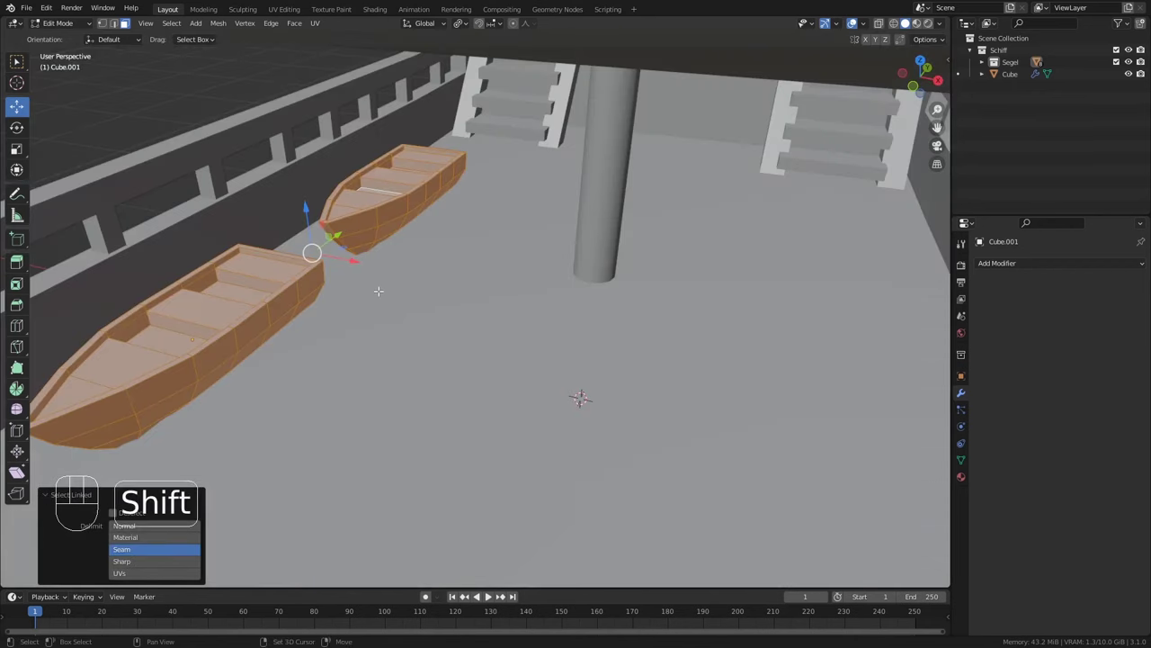
pyautogui.press('shift+d')
pyautogui.moveTo(362, 261); pyautogui.dragTo(19, 356)
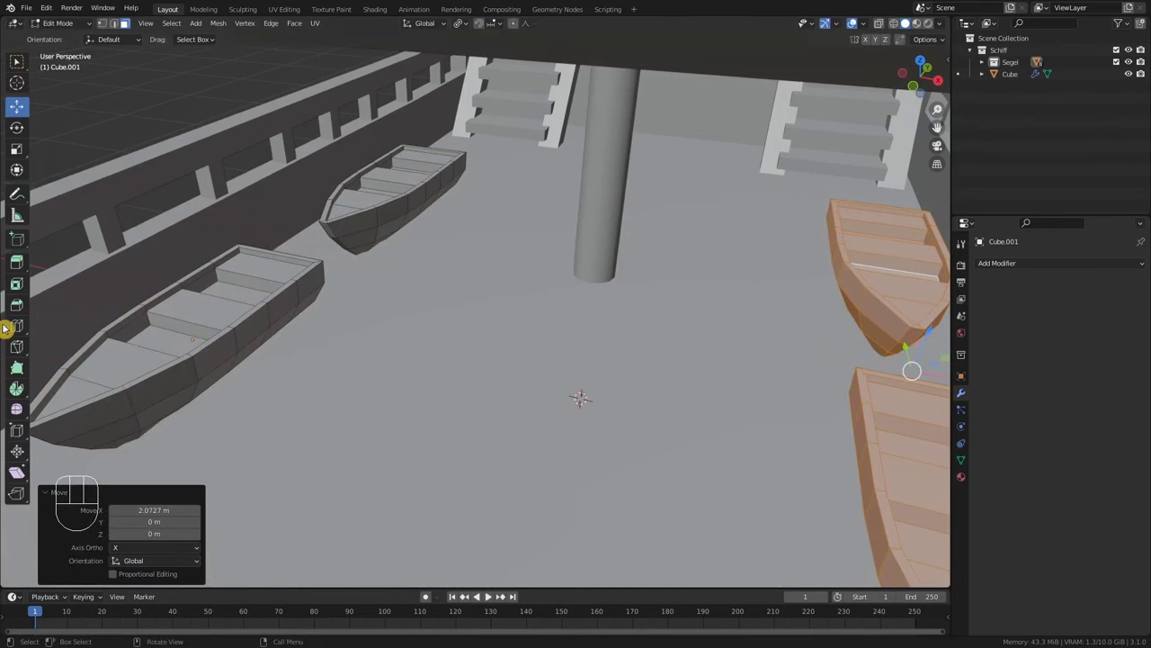
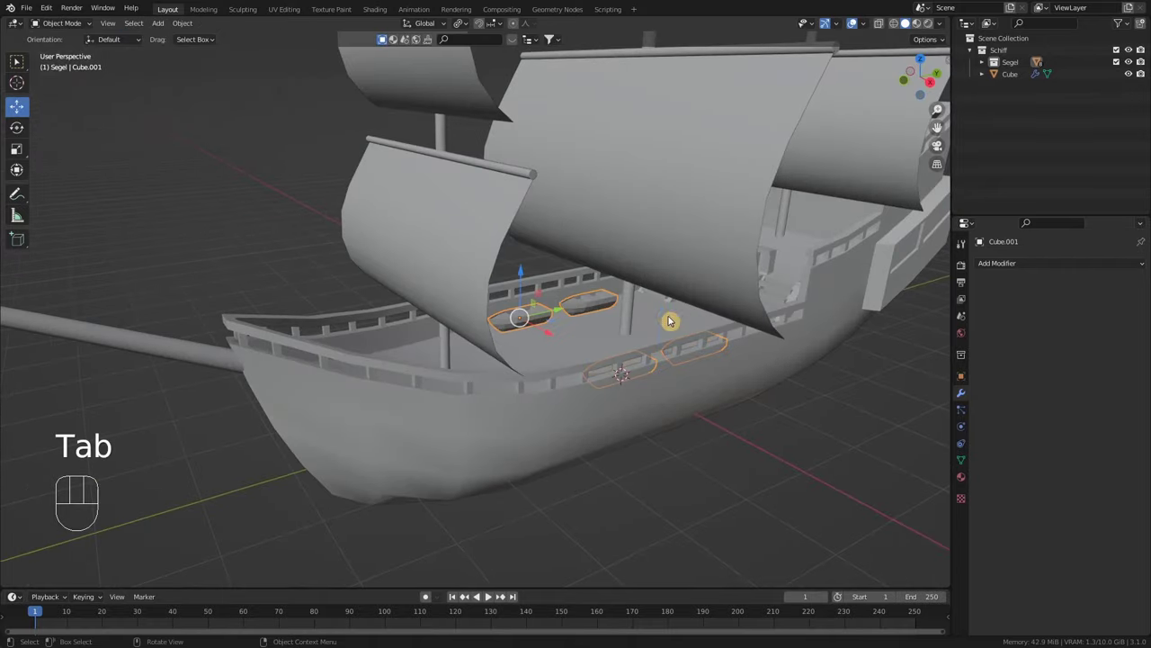
pyautogui.moveTo(635, 386); pyautogui.dragTo(654, 369)
pyautogui.moveTo(648, 379); pyautogui.dragTo(632, 357)
pyautogui.moveTo(645, 373); pyautogui.dragTo(613, 426)
pyautogui.moveTo(633, 389); pyautogui.dragTo(623, 404)
pyautogui.moveTo(626, 323); pyautogui.dragTo(621, 376)
pyautogui.moveTo(667, 417); pyautogui.dragTo(631, 405)
pyautogui.moveTo(647, 444); pyautogui.dragTo(689, 427)
pyautogui.middleClick(659, 428)
pyautogui.moveTo(656, 451); pyautogui.dragTo(663, 389)
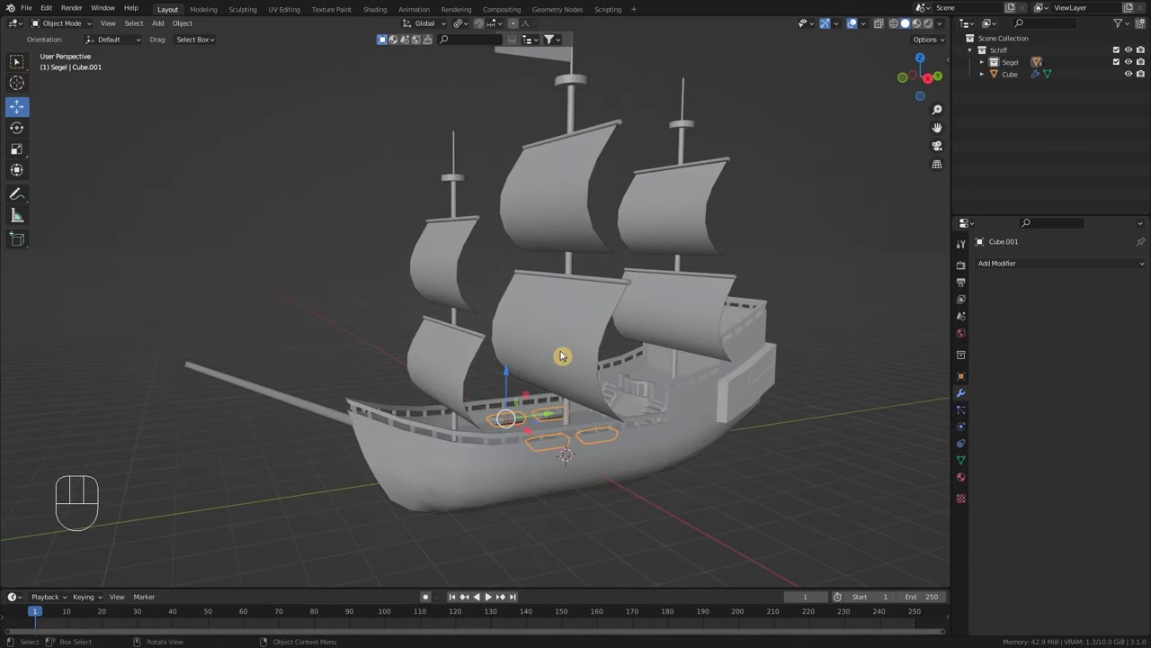
pyautogui.middleClick(597, 339)
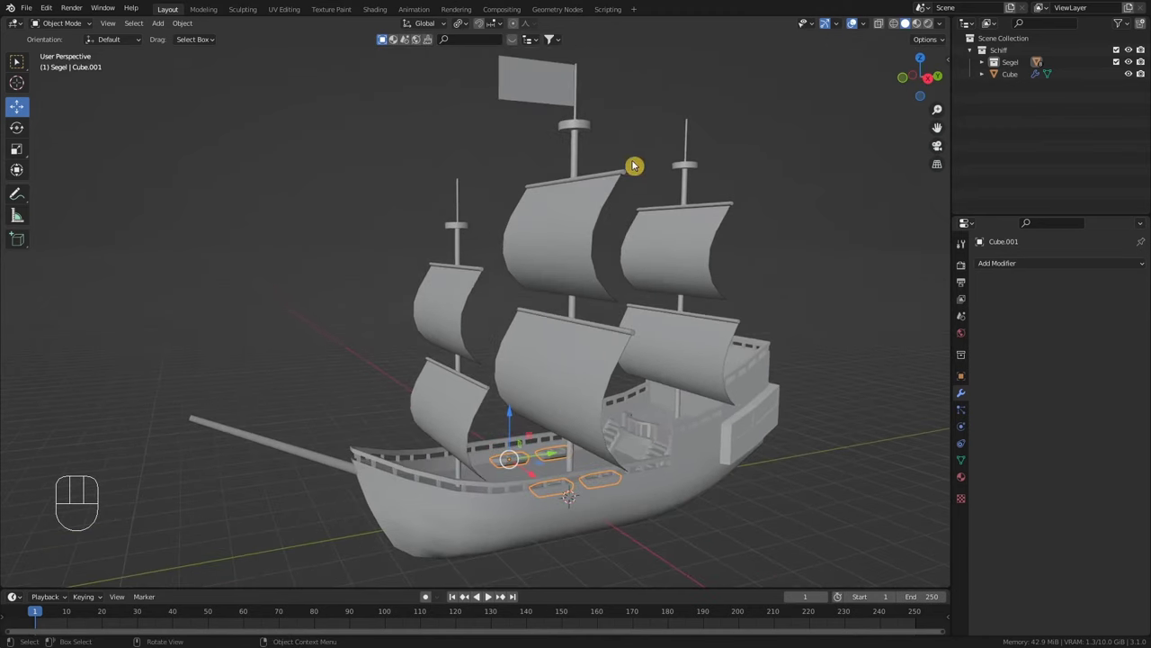